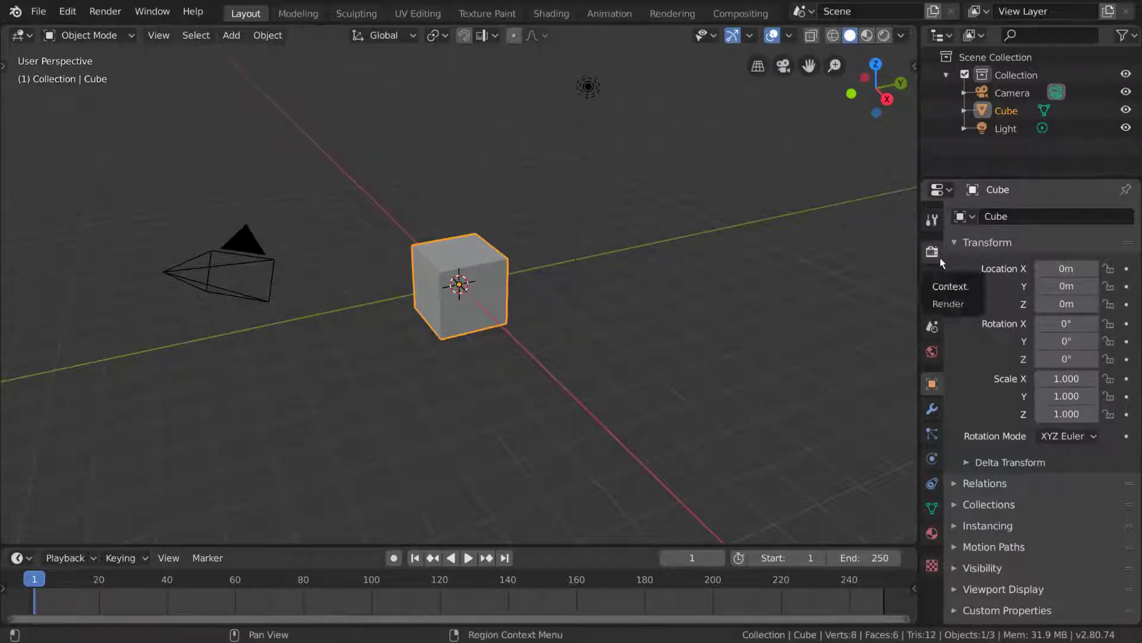
# - Show the Eevee render settings with 64 render / 16 viewport samples and denoising
pyautogui.click(945, 262)
pyautogui.click(1115, 222)
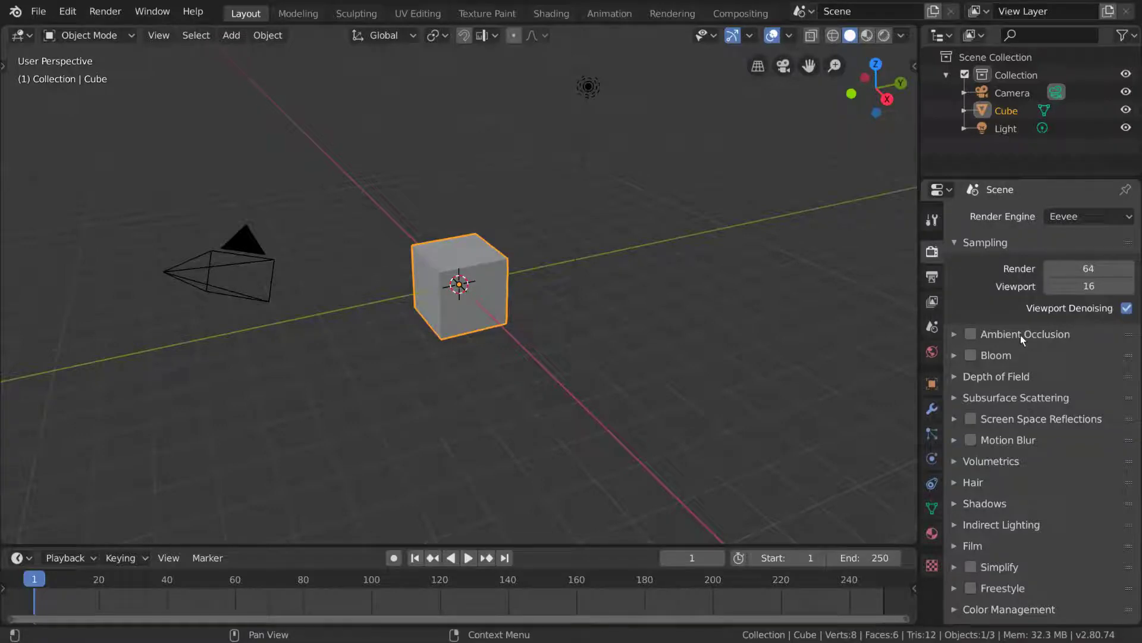
pyautogui.click(1024, 338)
pyautogui.click(1024, 339)
pyautogui.click(1003, 358)
pyautogui.click(1003, 359)
# - Enable Ambient Occlusion for the Eevee render
pyautogui.click(1008, 380)
pyautogui.click(1008, 380)
pyautogui.click(1011, 421)
pyautogui.click(1011, 421)
pyautogui.click(1011, 444)
pyautogui.click(1010, 444)
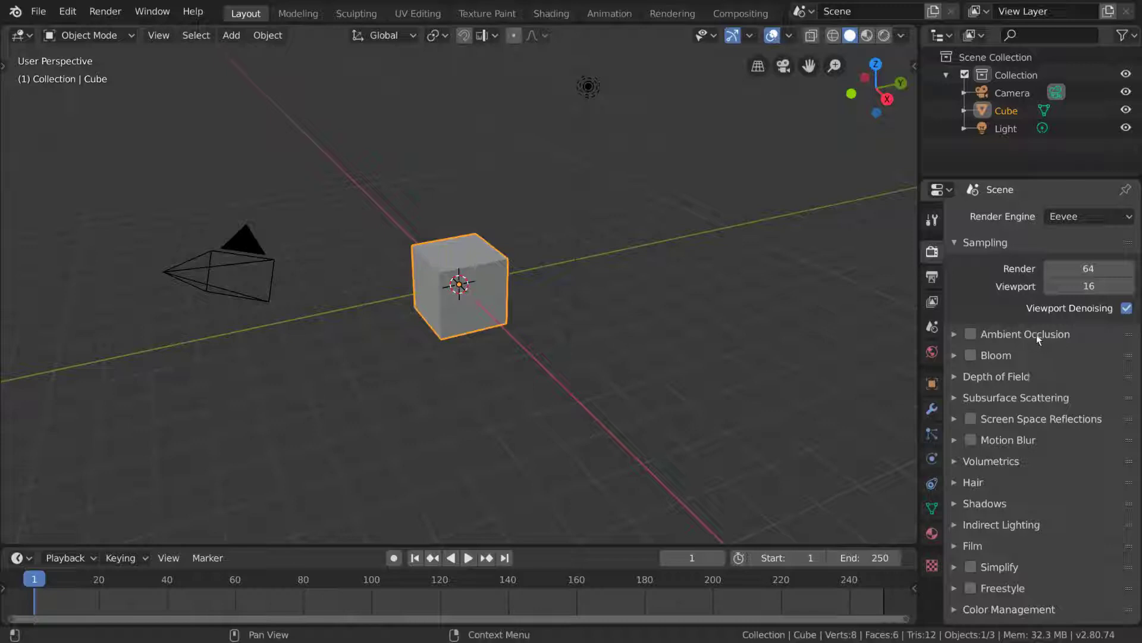
# - Expand the Ambient Occlusion panel and view the cube in Rendered viewport shading
pyautogui.click(979, 339)
pyautogui.click(959, 338)
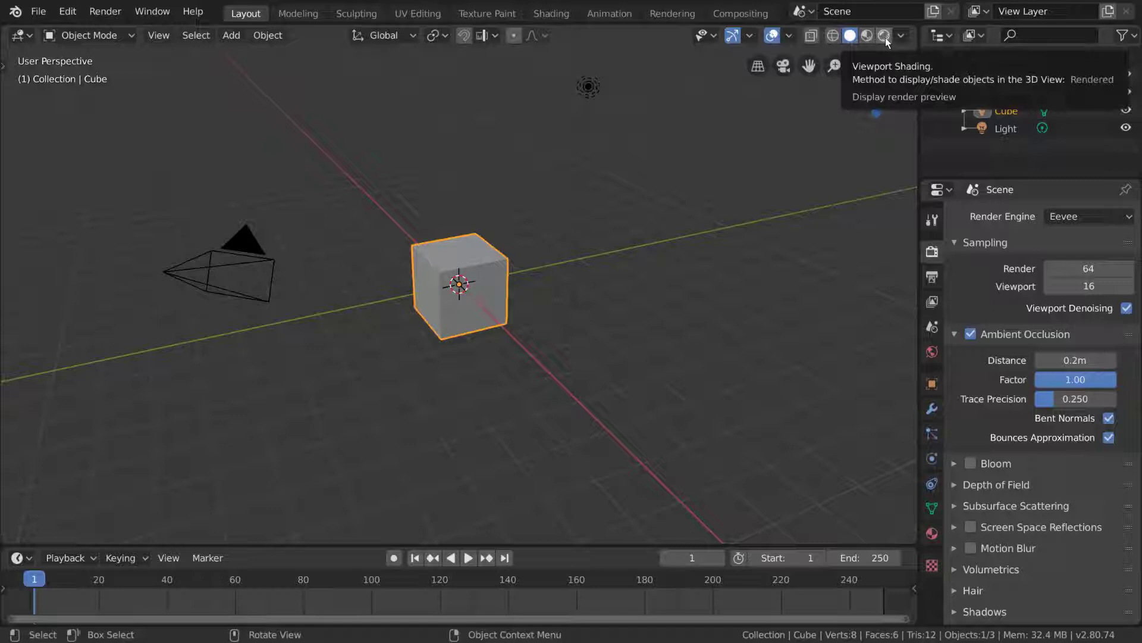
pyautogui.click(893, 42)
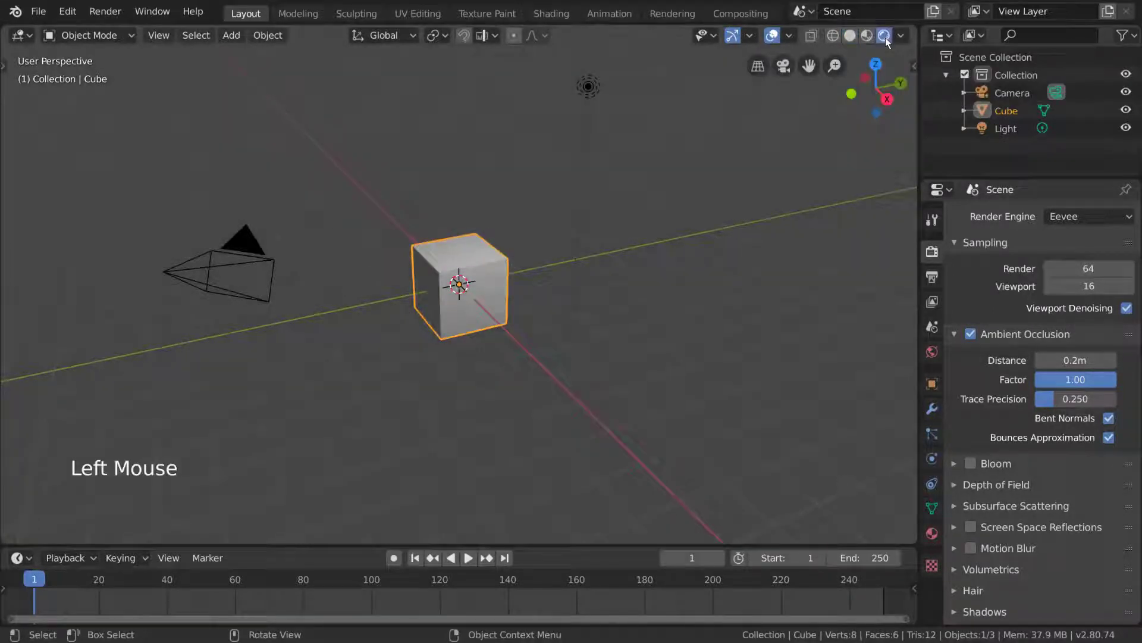
pyautogui.press('z')
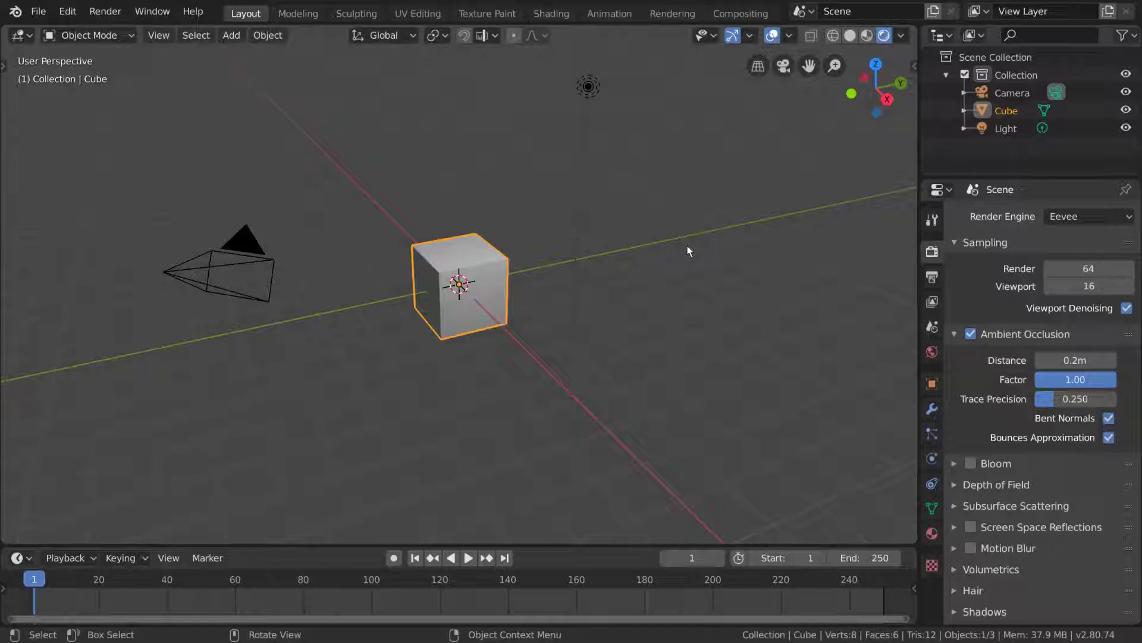
pyautogui.click(979, 338)
pyautogui.click(979, 337)
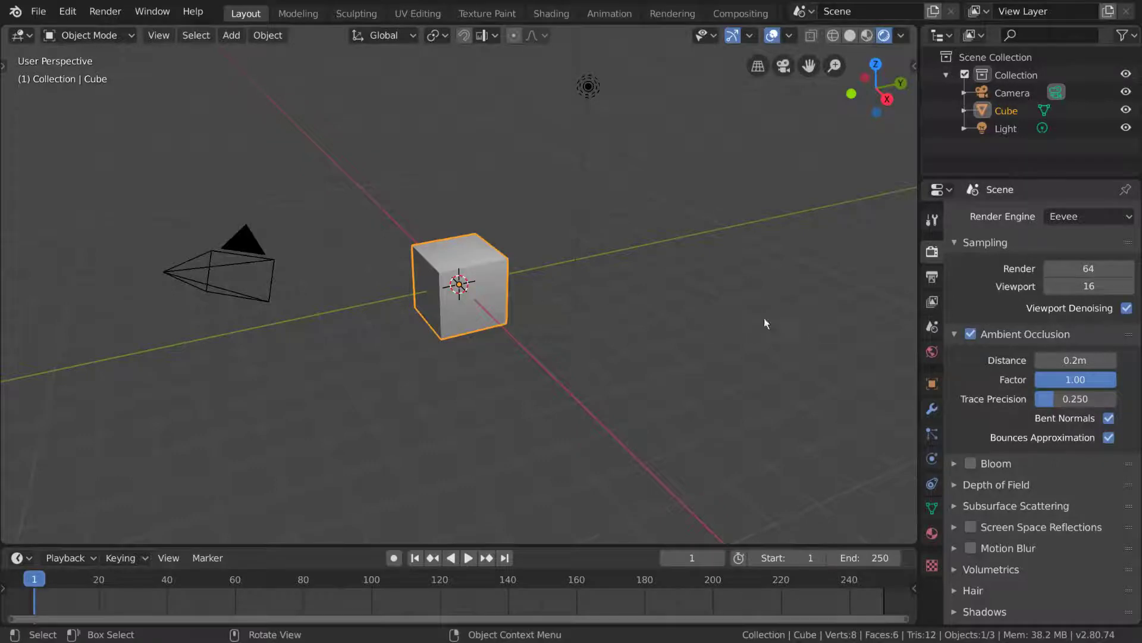
# - Add a plane beneath the cube and scale it up as a ground
pyautogui.press('shift+a')
pyautogui.press('Tab')
pyautogui.press('s')
pyautogui.press('Tab')
pyautogui.scroll(3)
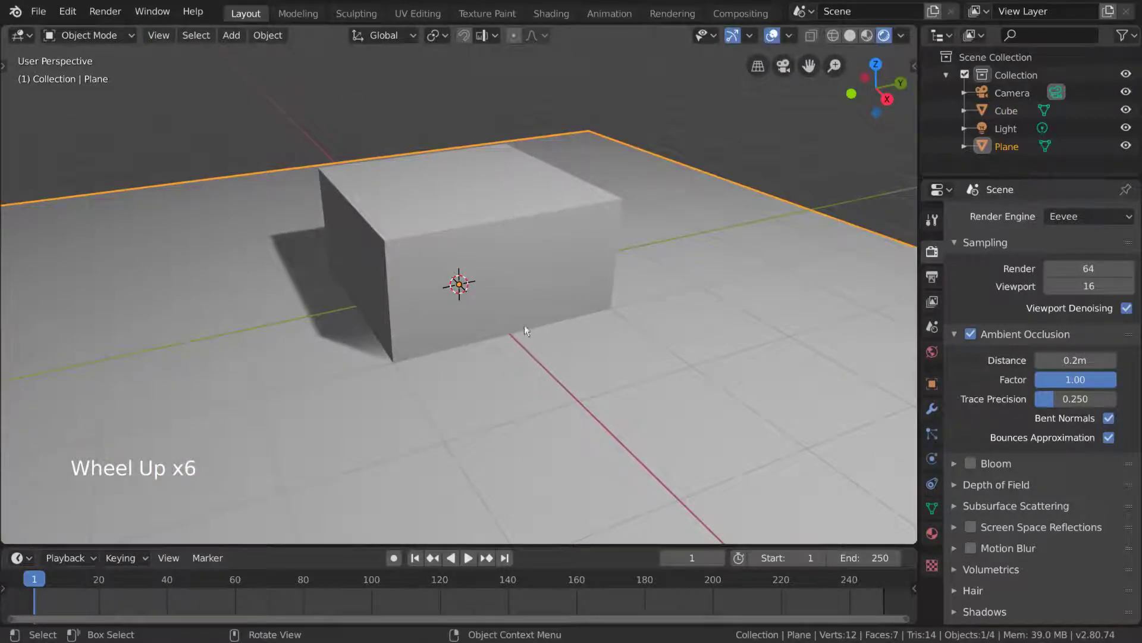
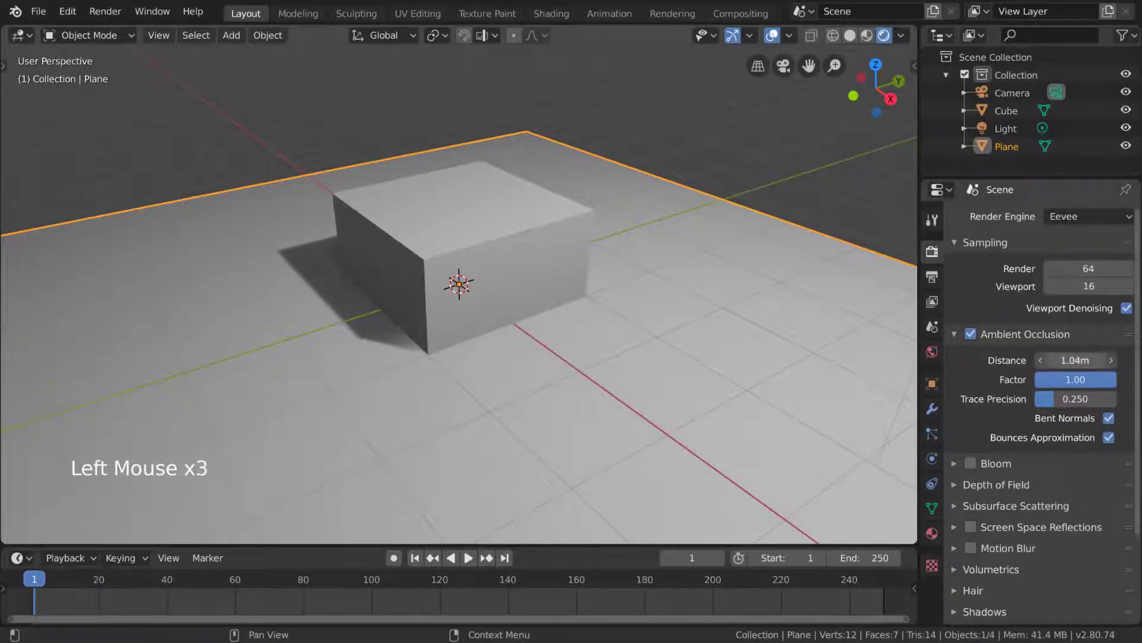
# - Set Ambient Occlusion distance to 0.54 m and factor to 10
pyautogui.scroll(3)
pyautogui.middleClick(361, 288)
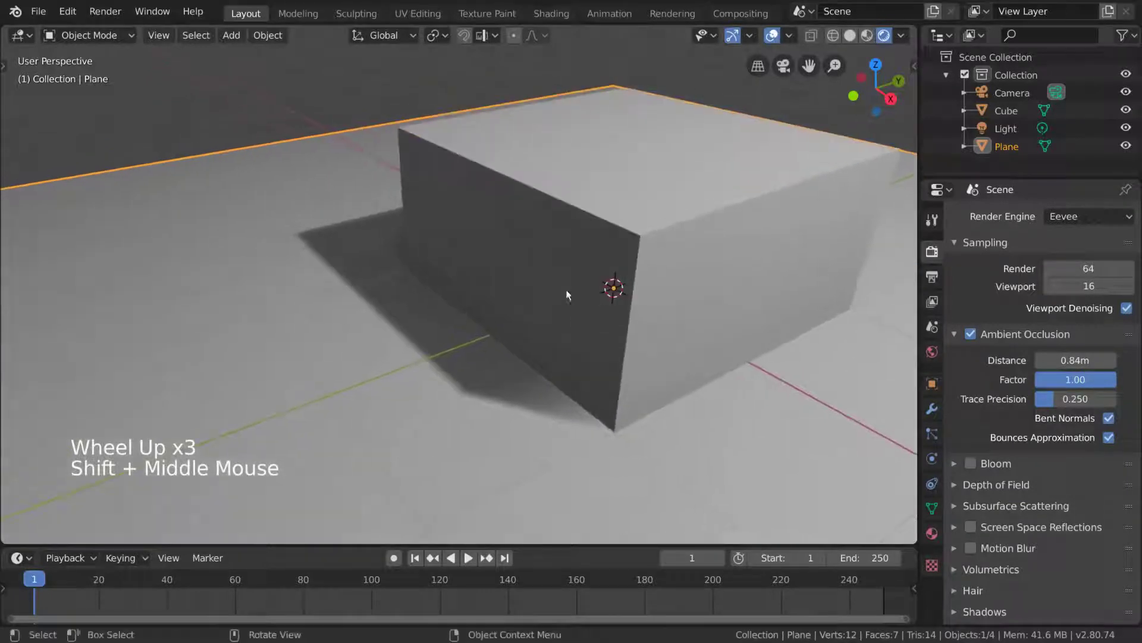
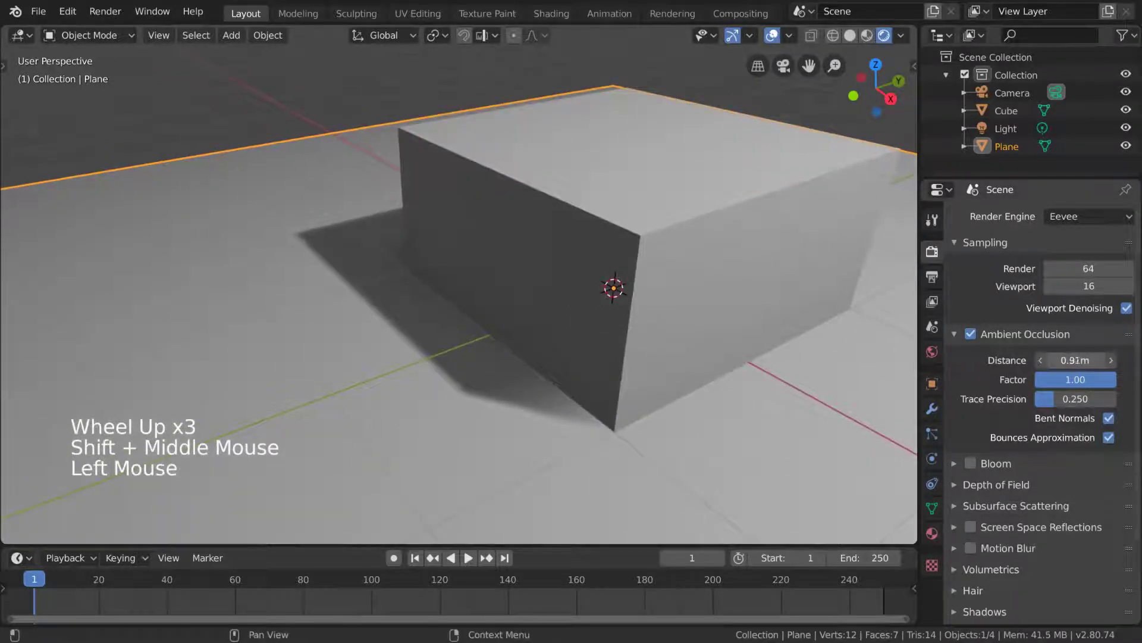
pyautogui.click(1087, 386)
pyautogui.click(1081, 381)
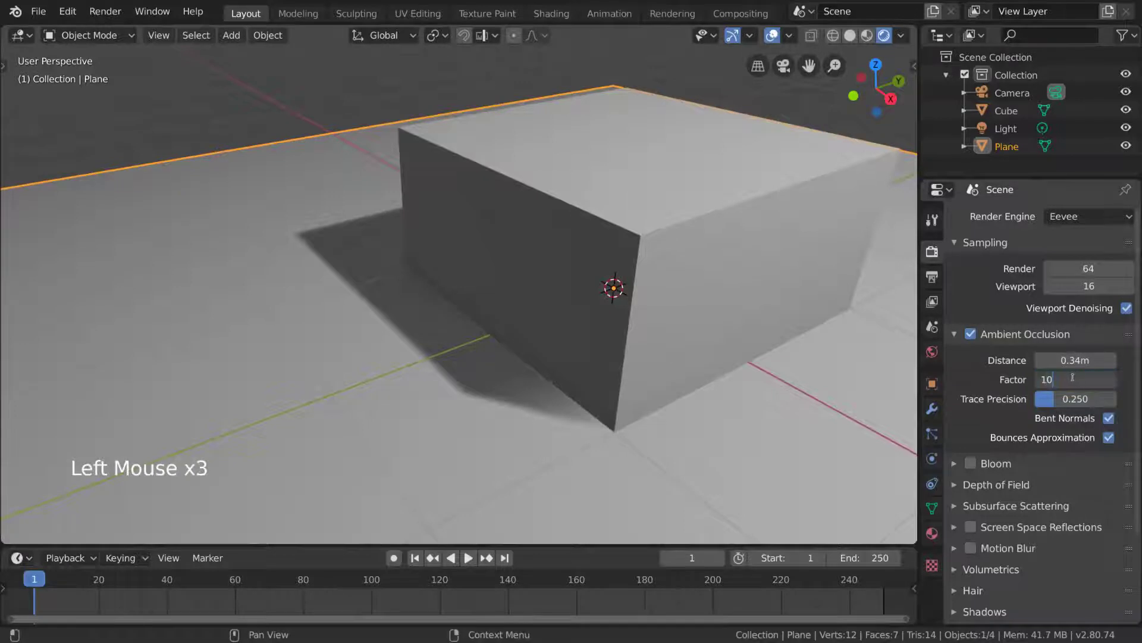
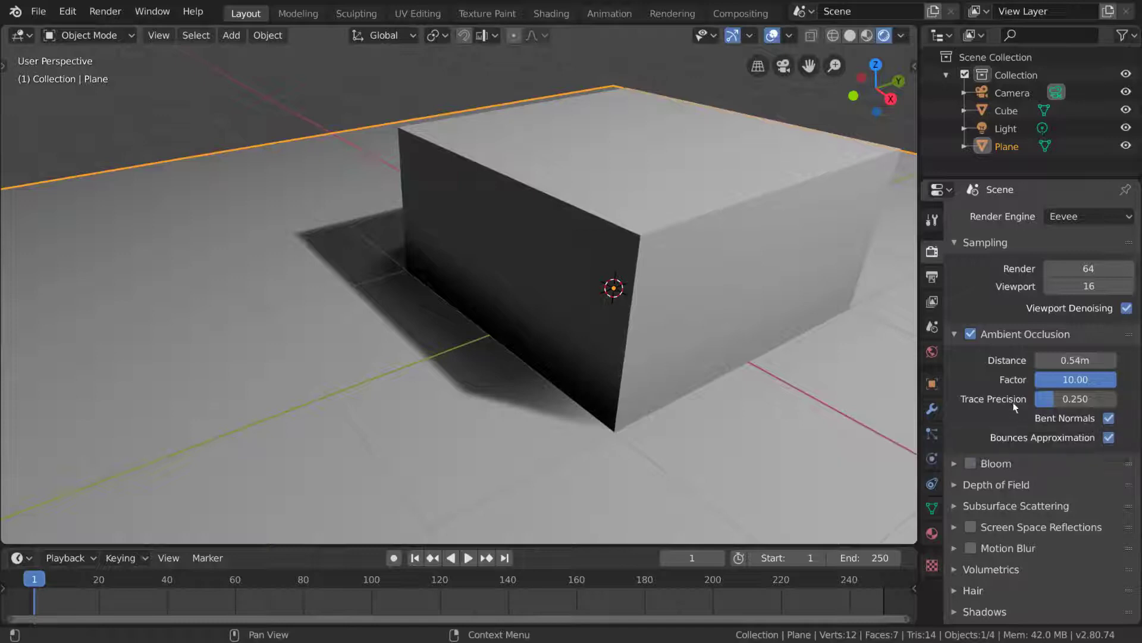
# - Disable Ambient Occlusion and enable Bloom with its default settings shown
pyautogui.click(976, 335)
pyautogui.click(957, 336)
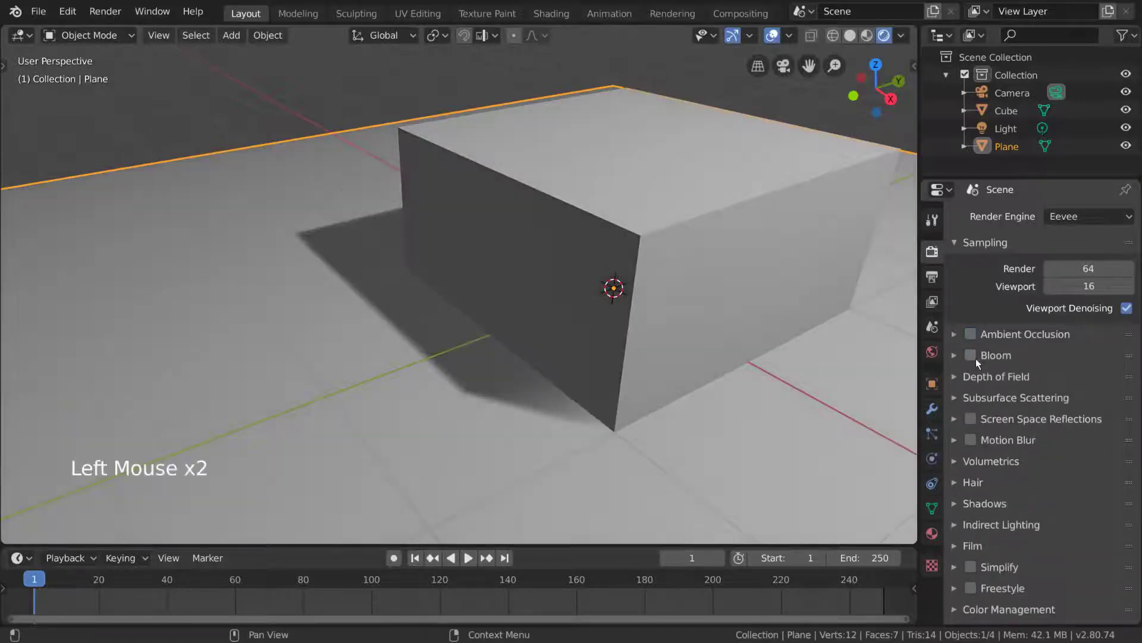
pyautogui.click(959, 357)
pyautogui.click(978, 357)
pyautogui.scroll(-3)
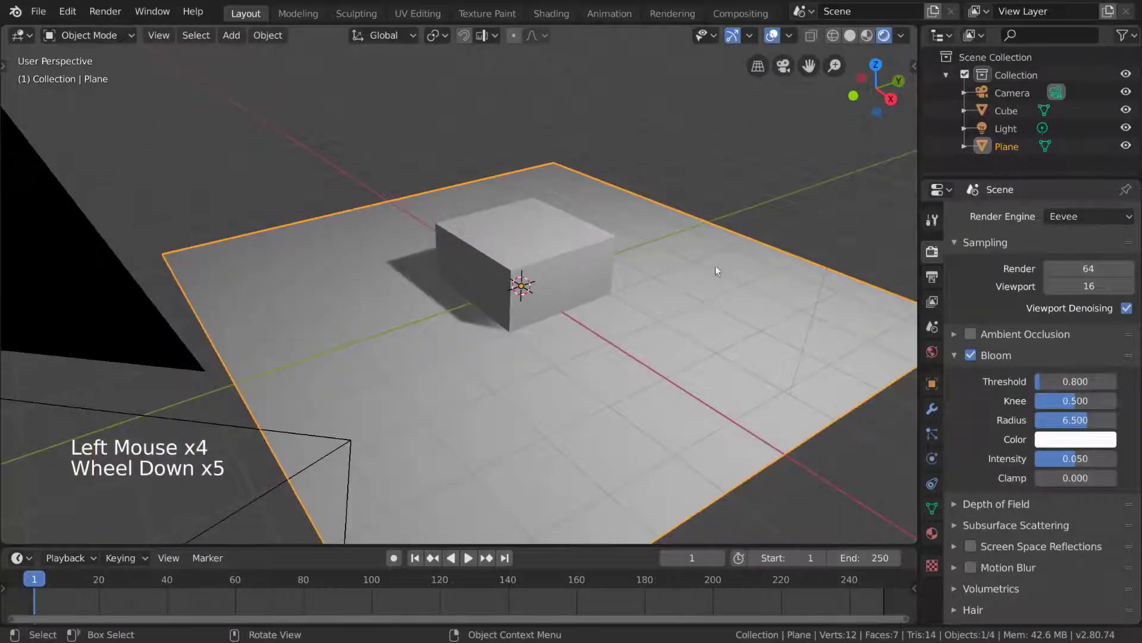
pyautogui.middleClick(717, 277)
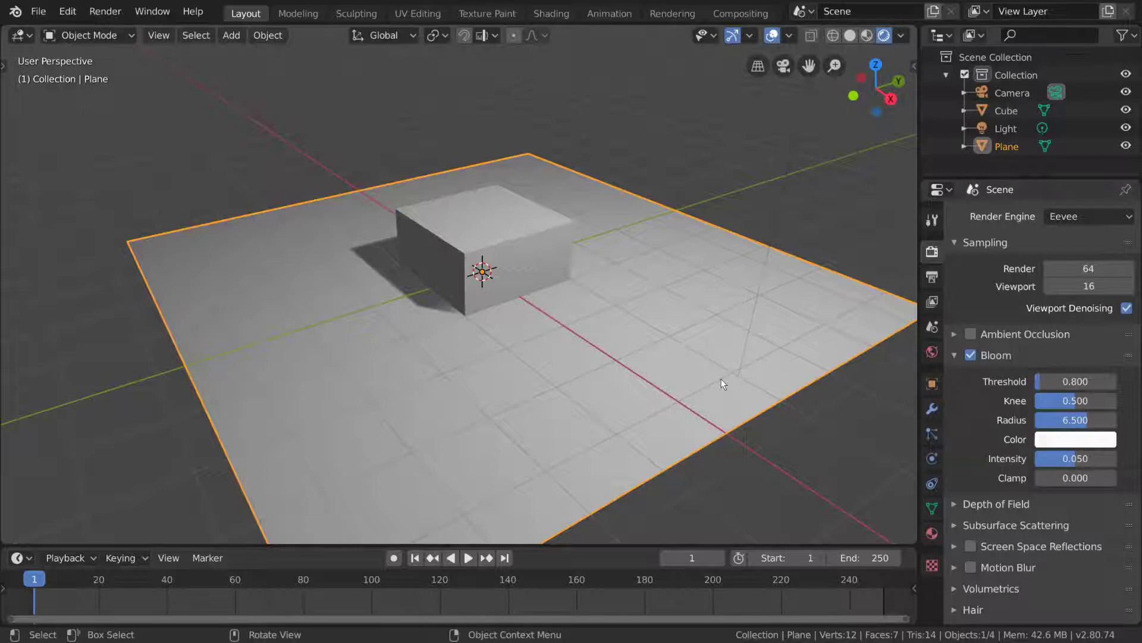
# - Set the cube's Principled BSDF emission colour to white so it glows
pyautogui.click(552, 243)
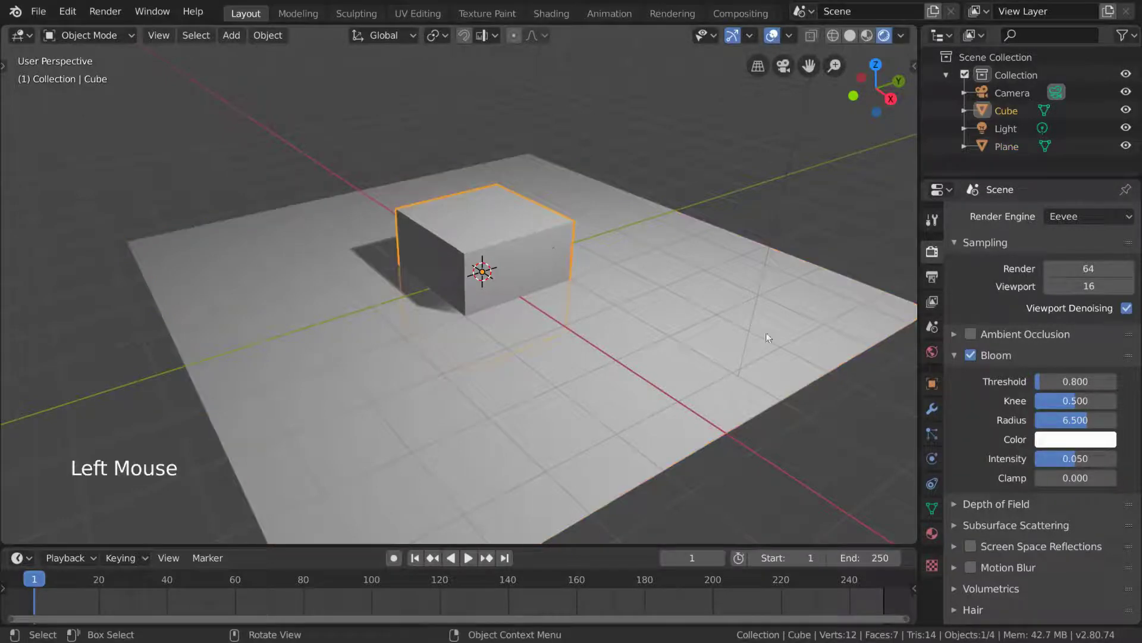
pyautogui.click(942, 543)
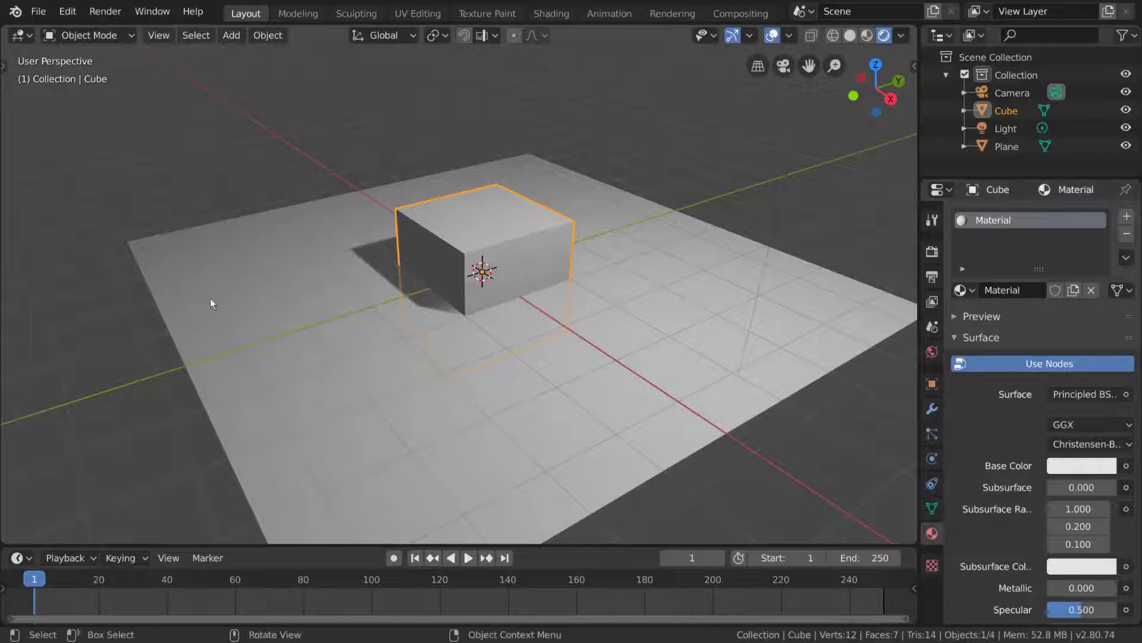
pyautogui.scroll(-3)
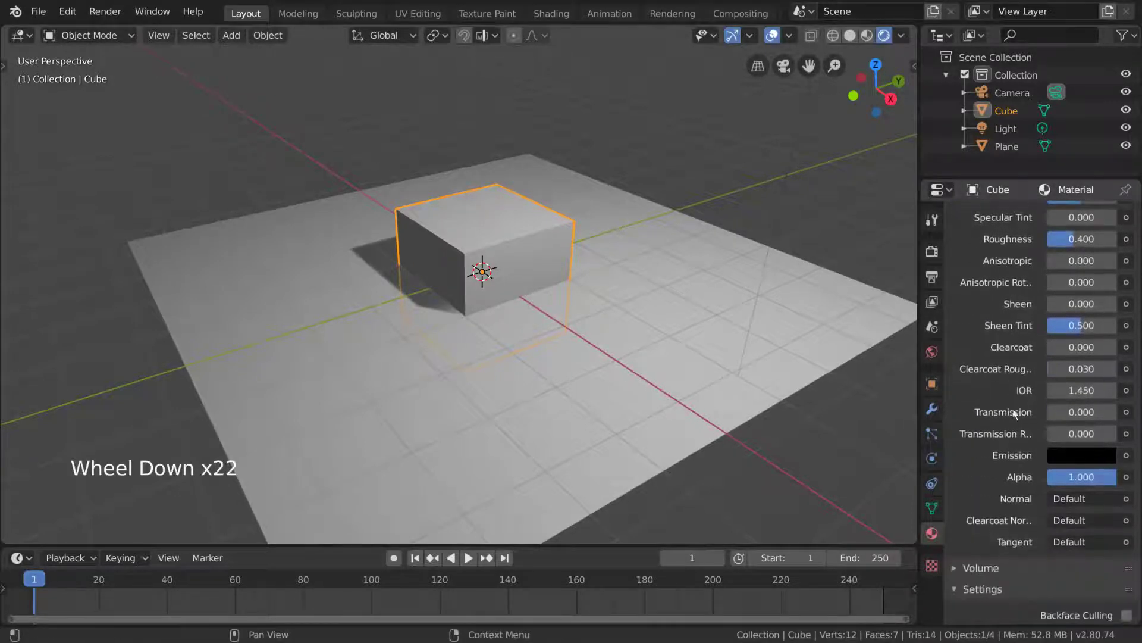
pyautogui.click(1069, 460)
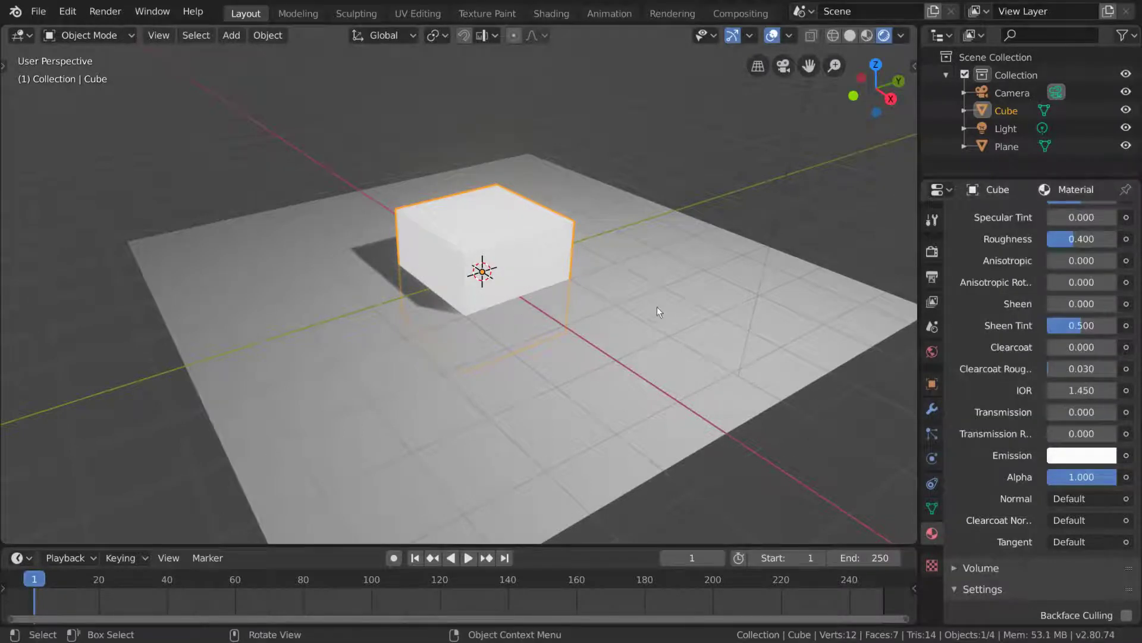
pyautogui.middleClick(695, 273)
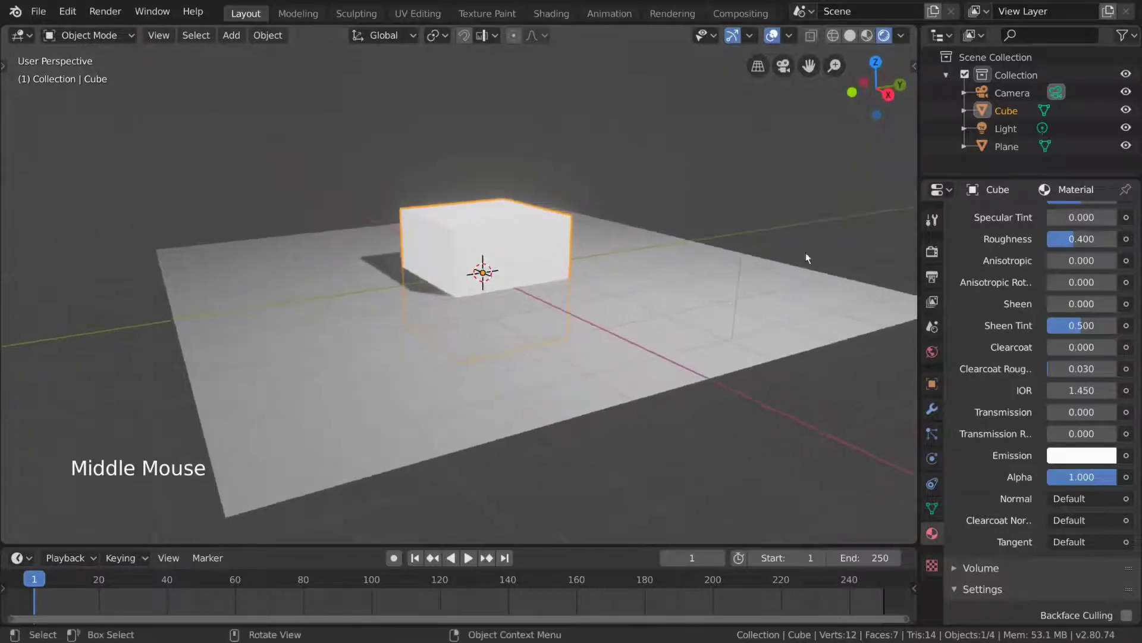
# - Toggle Bloom off and on in the render settings to compare the glow, leaving it on
pyautogui.click(935, 255)
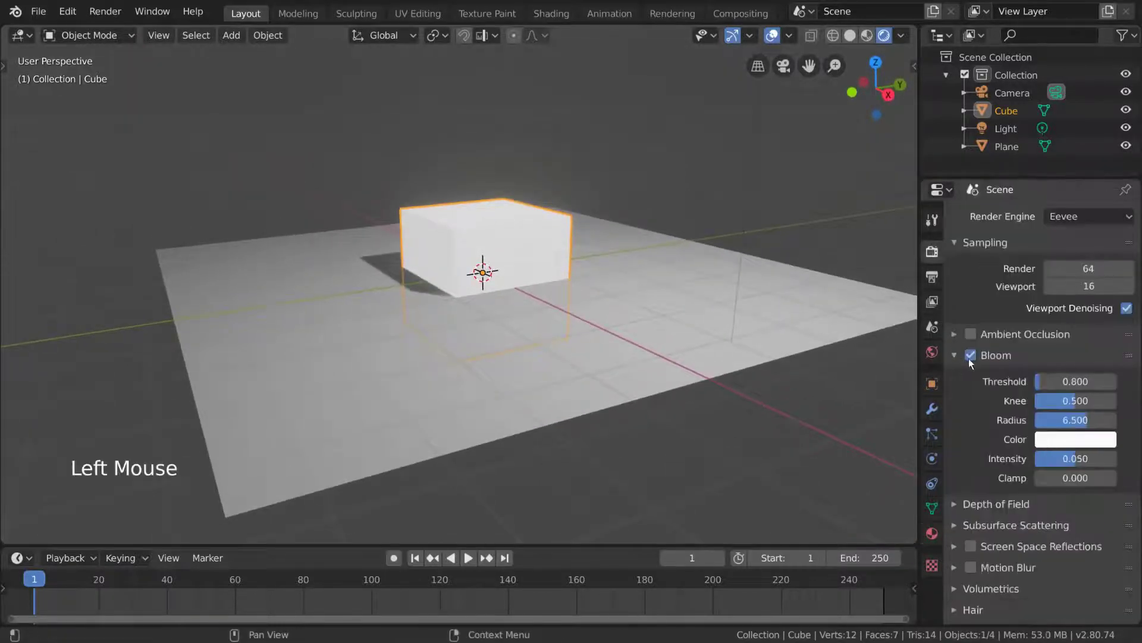
pyautogui.click(978, 361)
pyautogui.click(978, 361)
pyautogui.click(978, 361)
pyautogui.click(978, 362)
pyautogui.middleClick(642, 322)
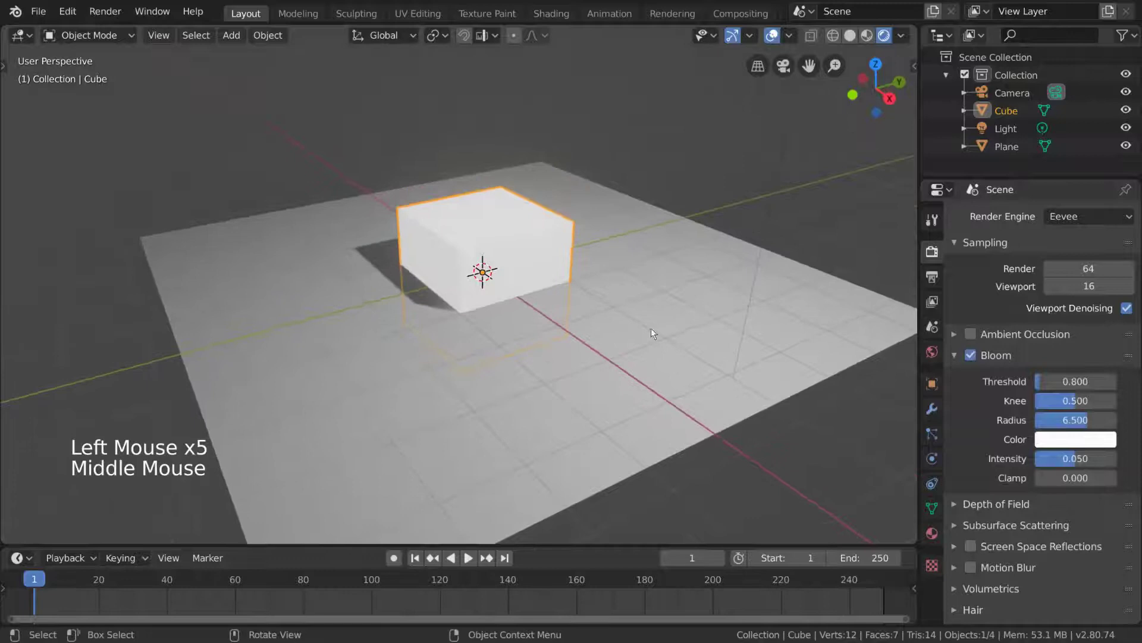
pyautogui.doubleClick(975, 360)
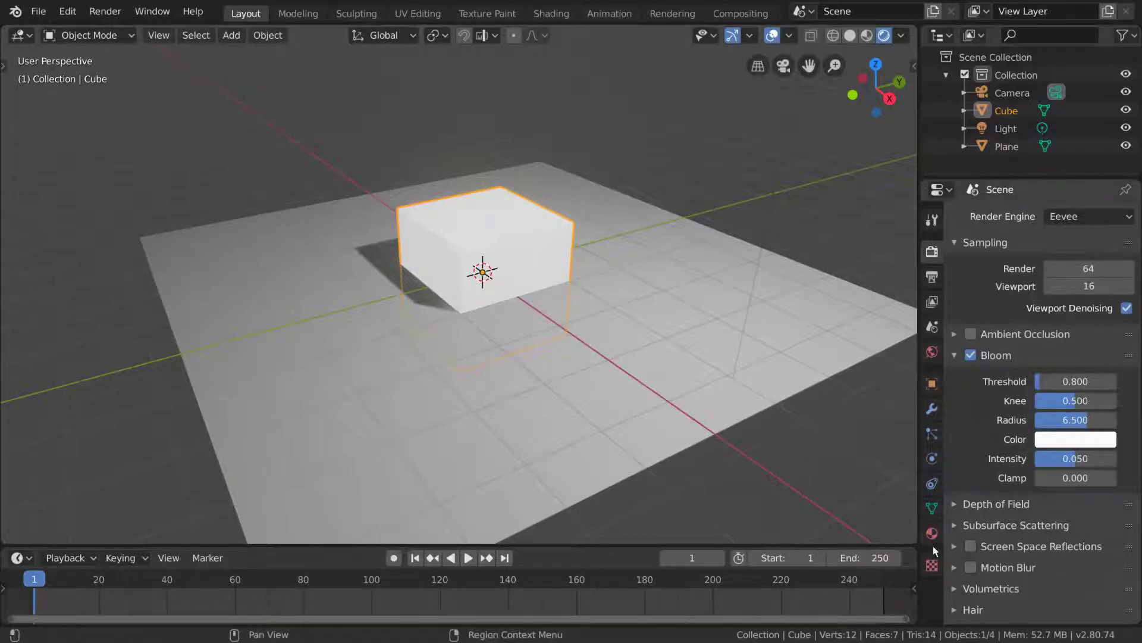
# - Change the cube's surface shader to Emission with strength 10
pyautogui.click(937, 545)
pyautogui.scroll(3)
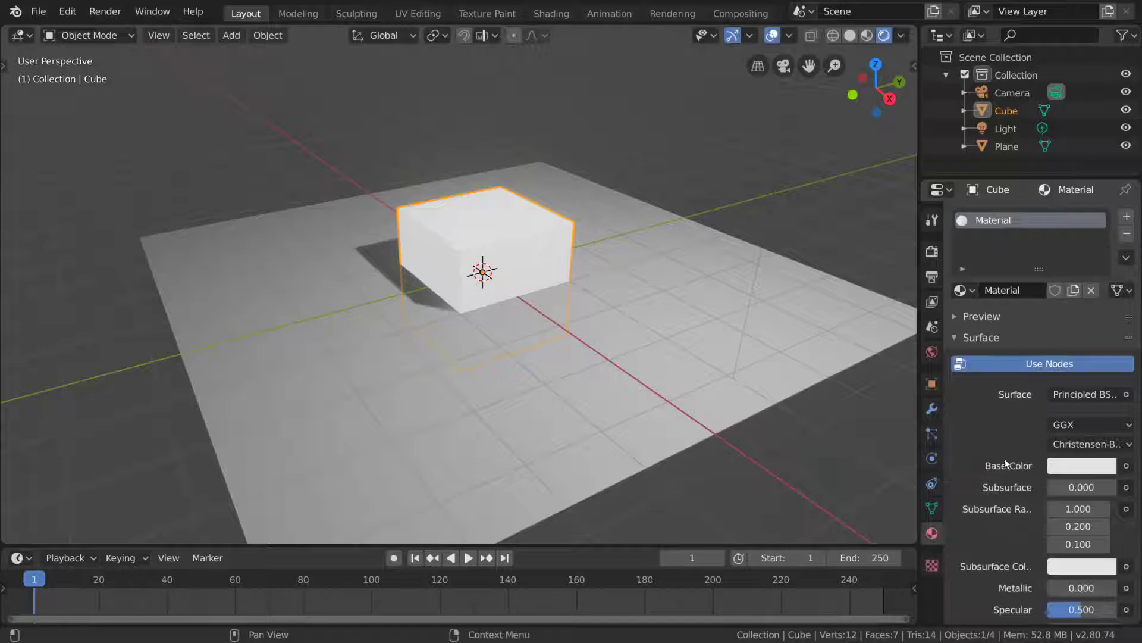
pyautogui.click(1102, 400)
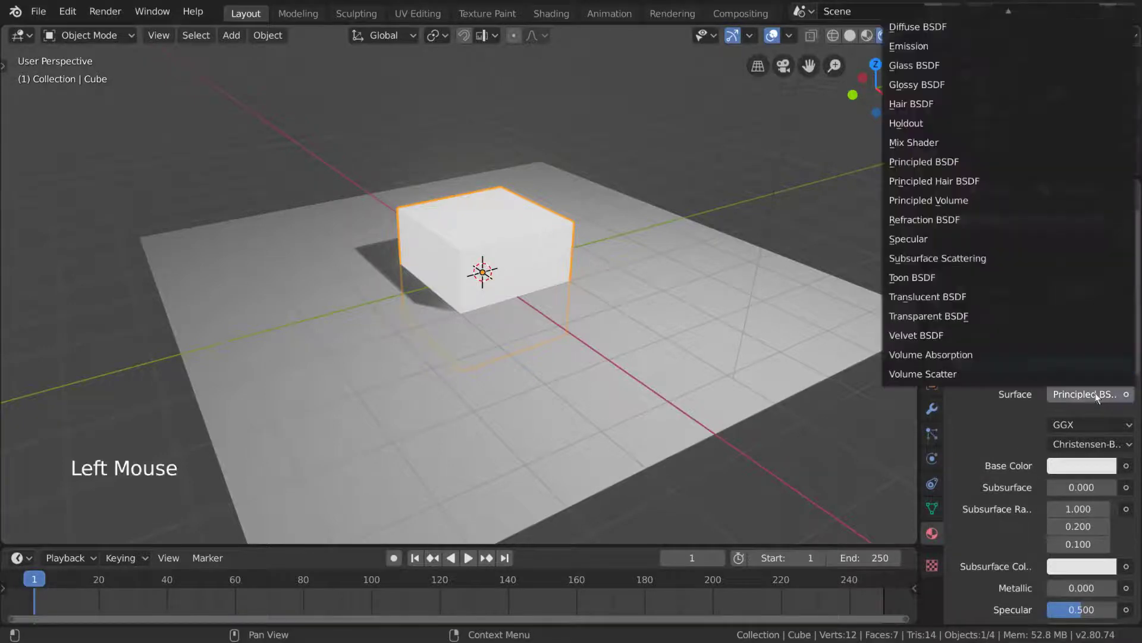
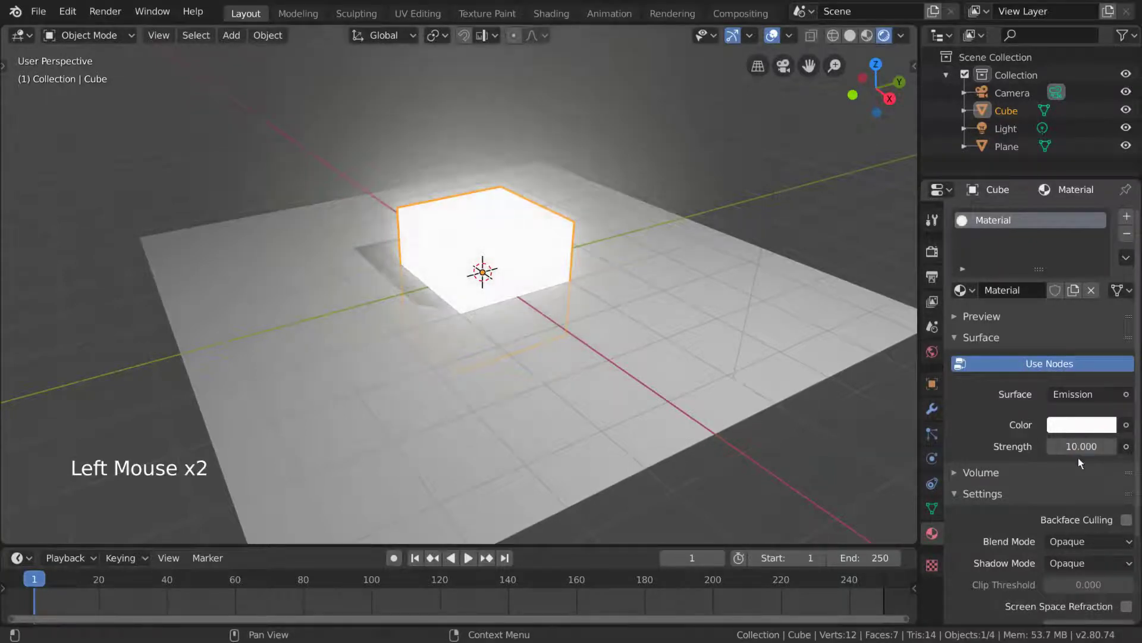
pyautogui.middleClick(618, 230)
# - Lower the bloom threshold until the emissive cube glows
pyautogui.scroll(-3)
pyautogui.middleClick(616, 288)
pyautogui.scroll(3)
pyautogui.middleClick(620, 292)
pyautogui.click(936, 264)
pyautogui.click(1070, 387)
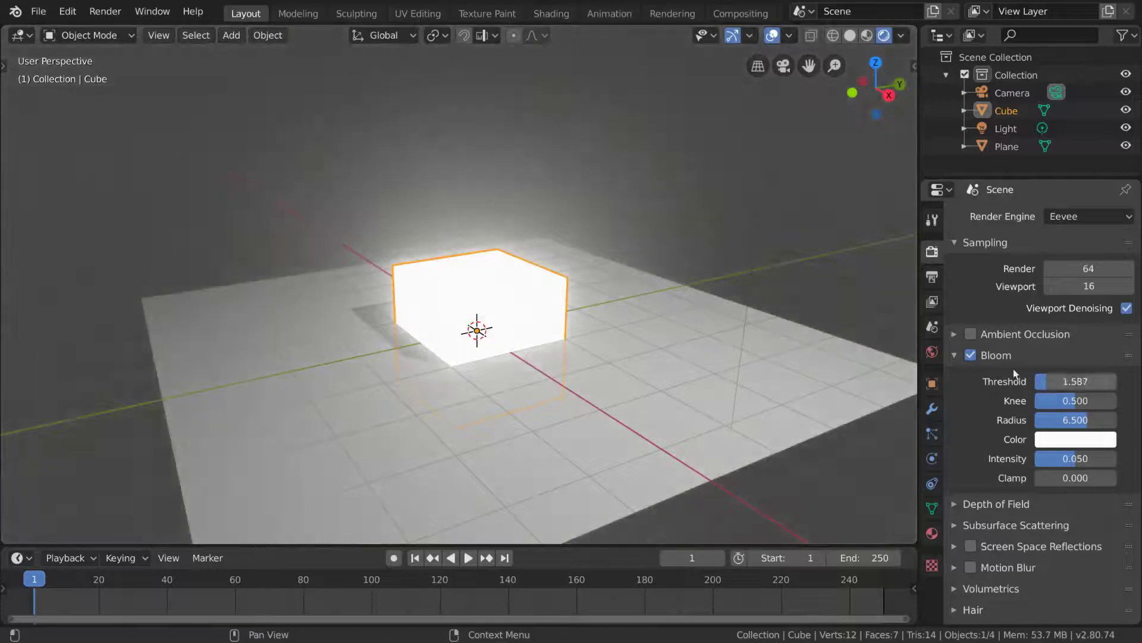
pyautogui.click(1070, 389)
pyautogui.click(1067, 385)
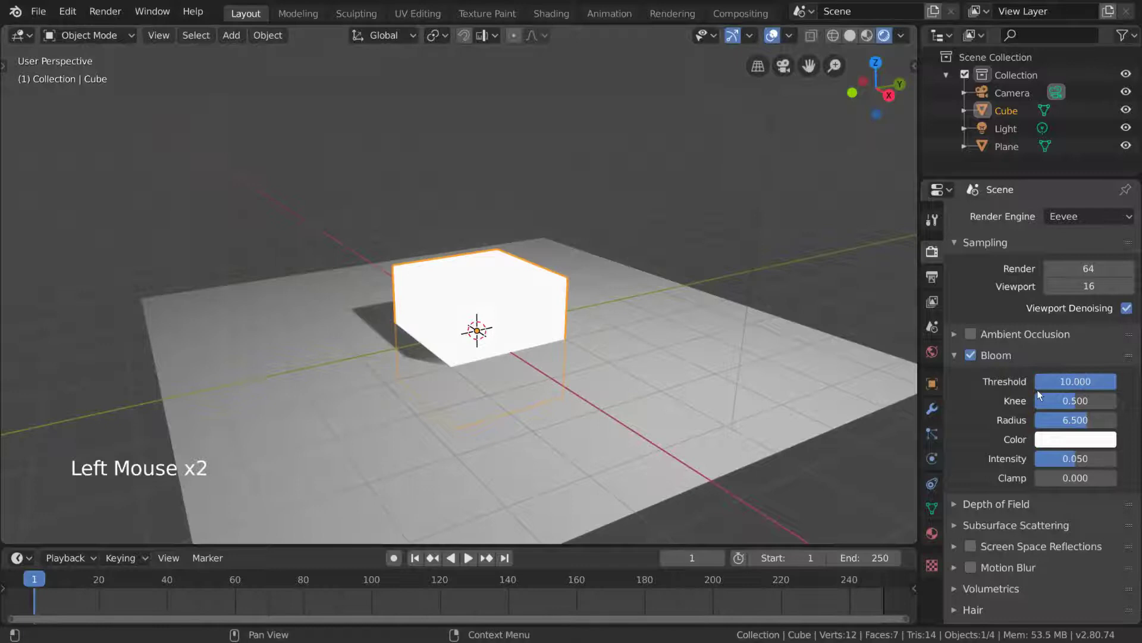
pyautogui.middleClick(540, 274)
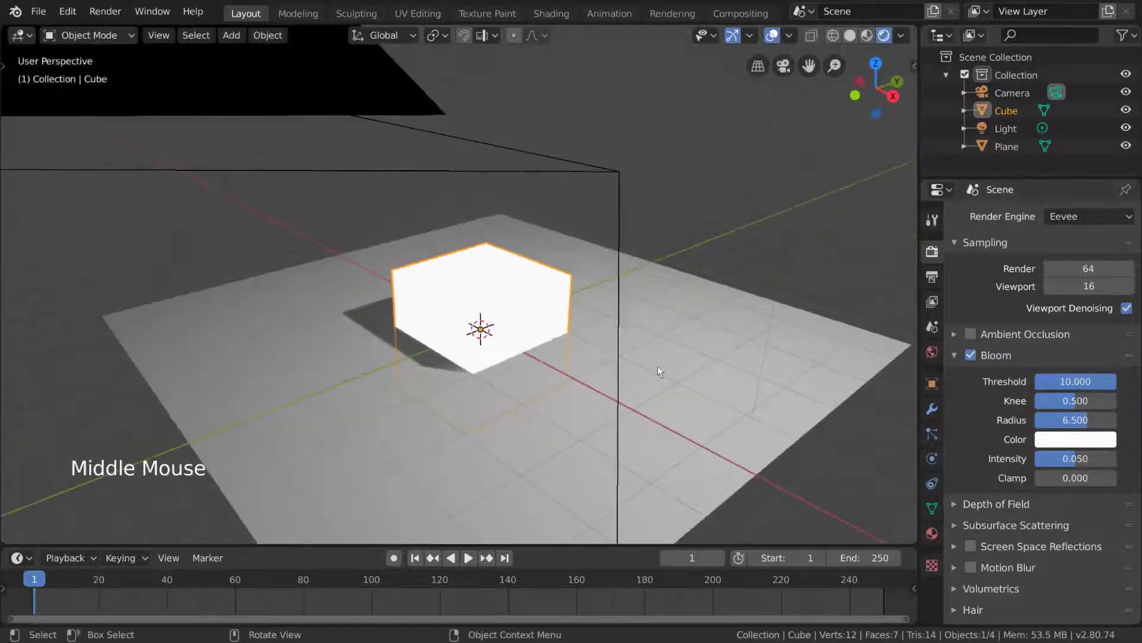
pyautogui.click(1109, 388)
pyautogui.click(1077, 384)
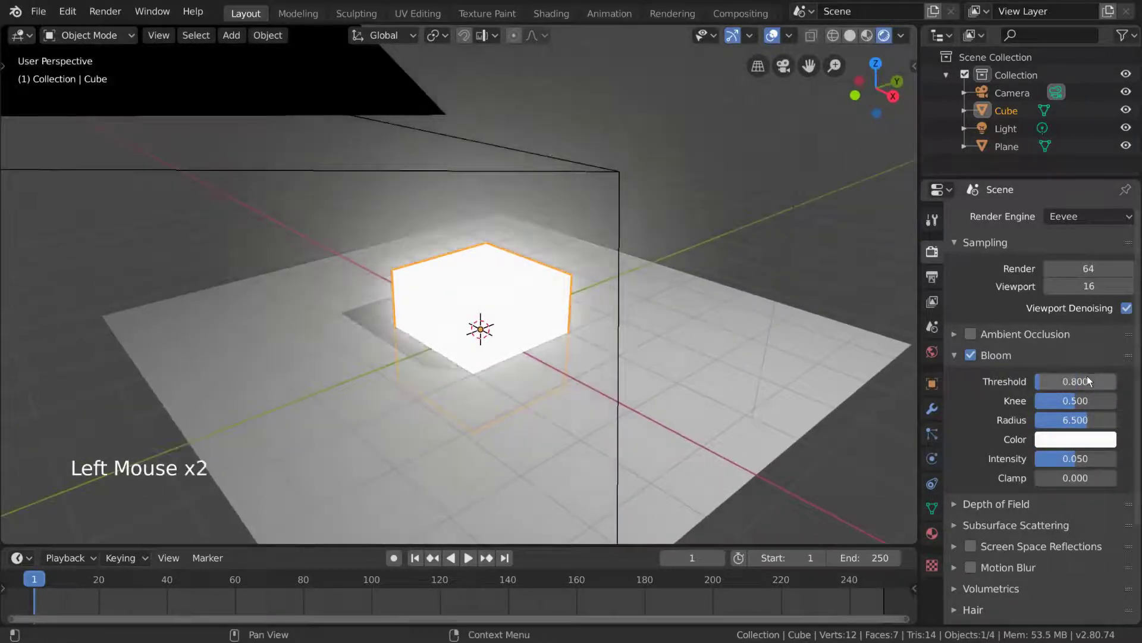
# - Make the bloom red with radius 5.938, intensity 0.084, and clamp tried at 1 then reset to 0
pyautogui.click(1091, 446)
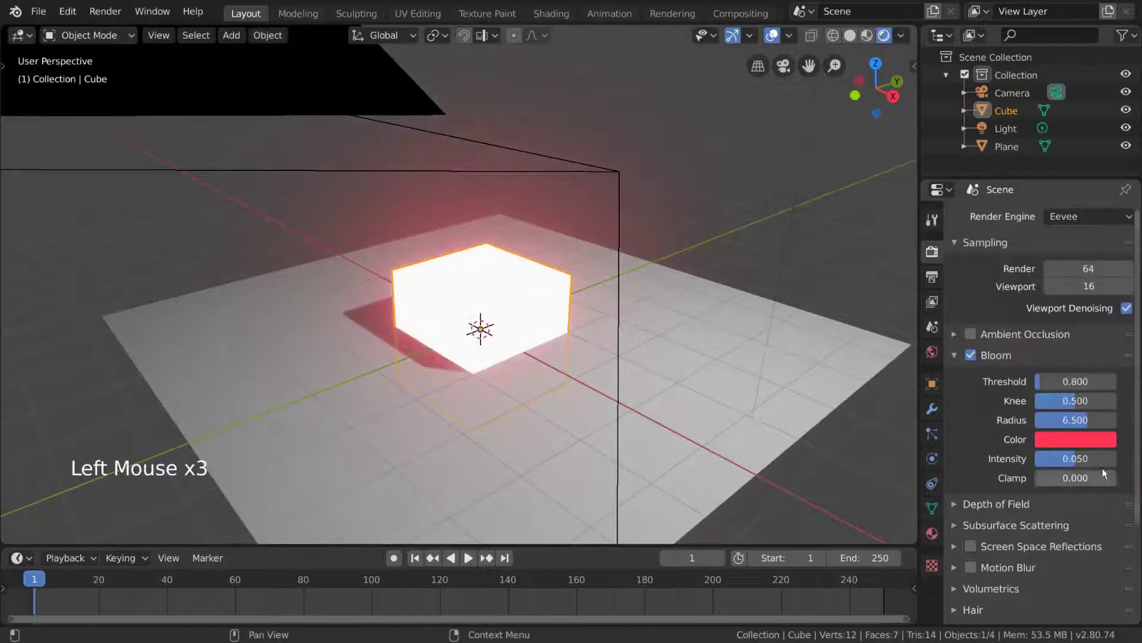
pyautogui.click(1089, 423)
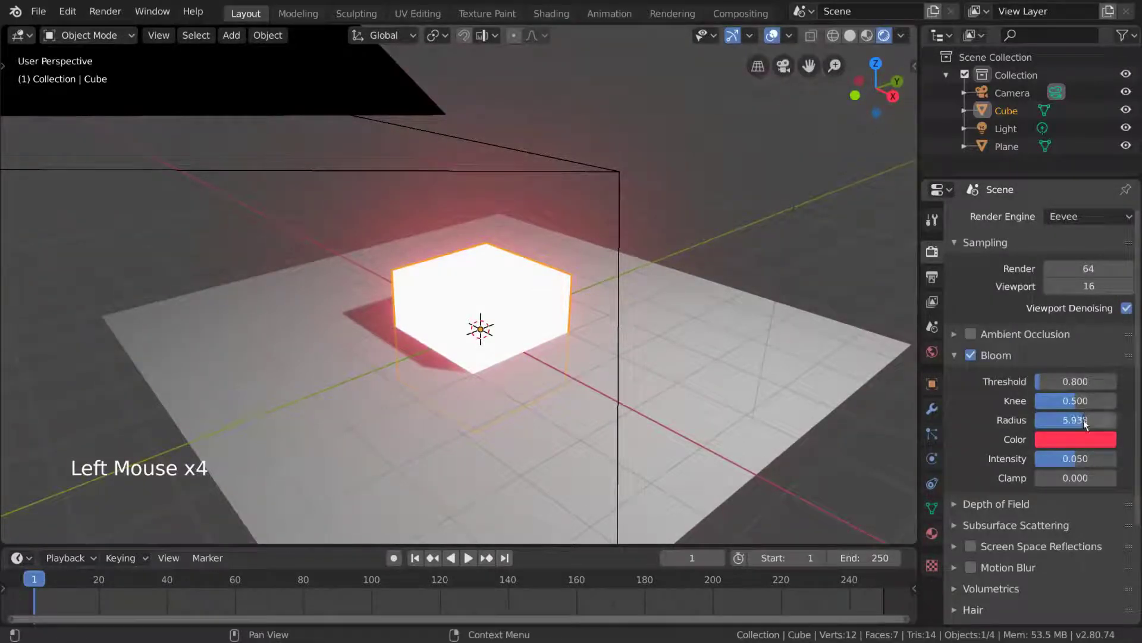
pyautogui.click(1081, 462)
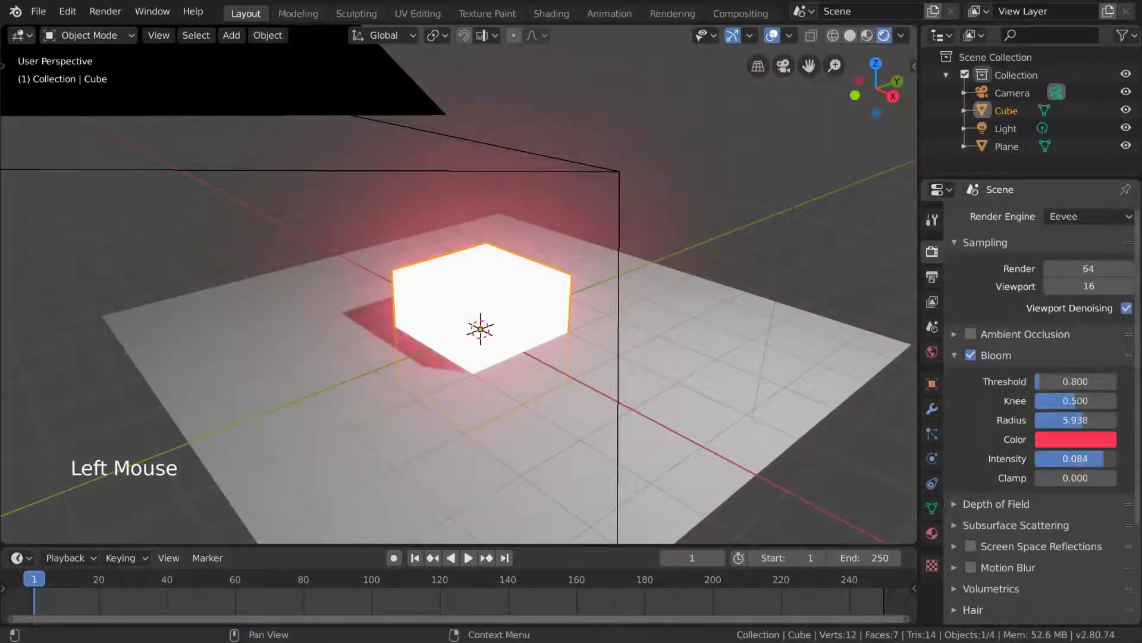
pyautogui.click(1079, 482)
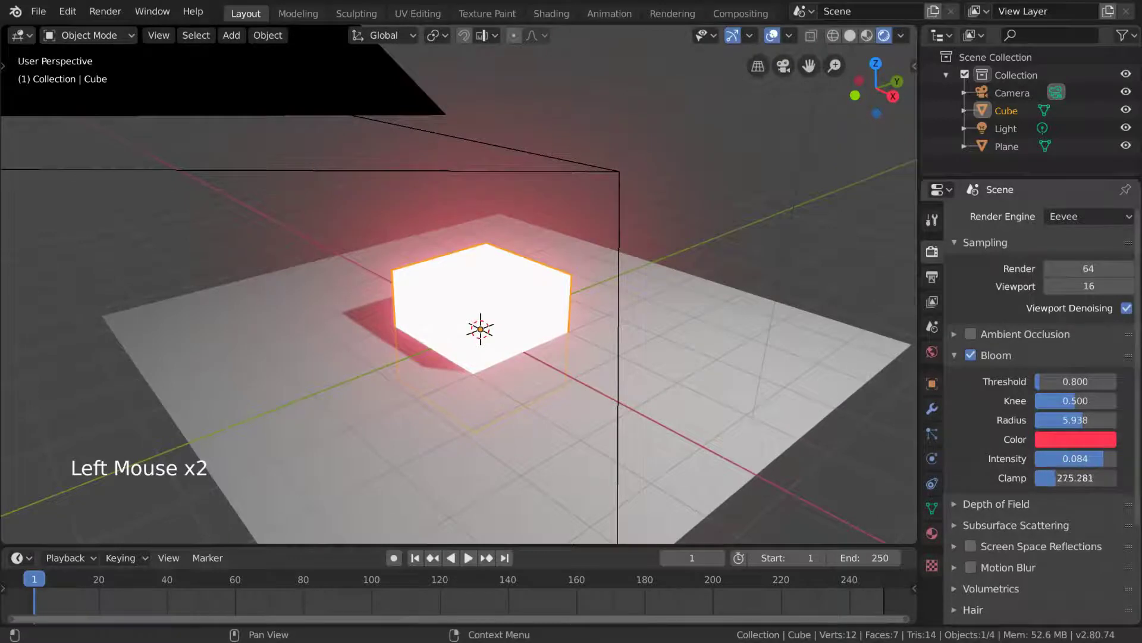
pyautogui.click(1044, 481)
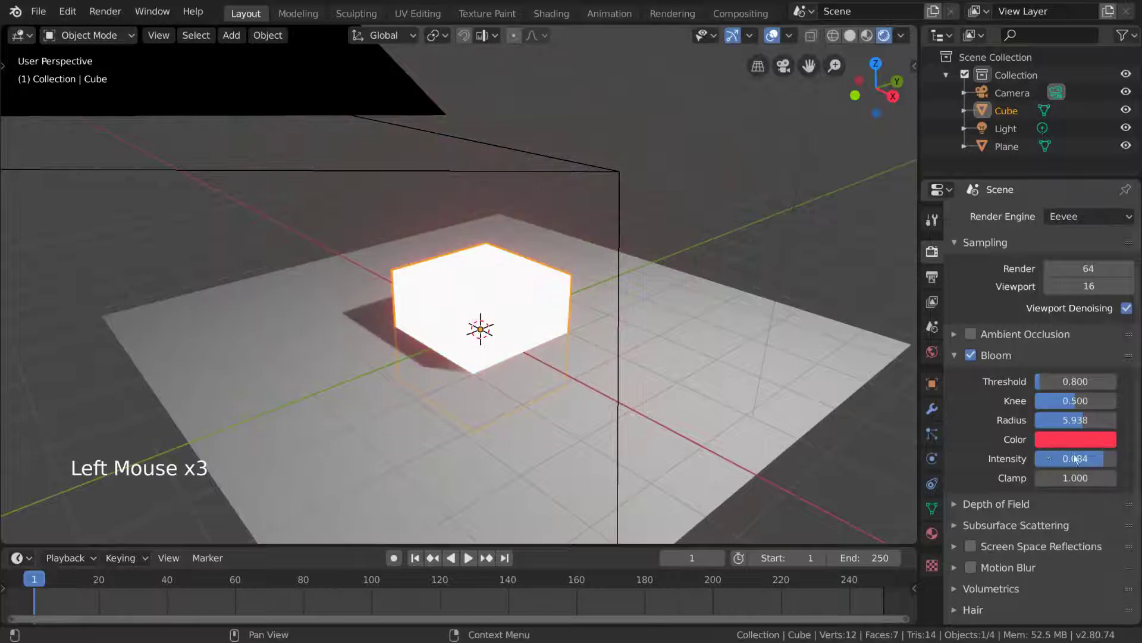
pyautogui.click(1085, 482)
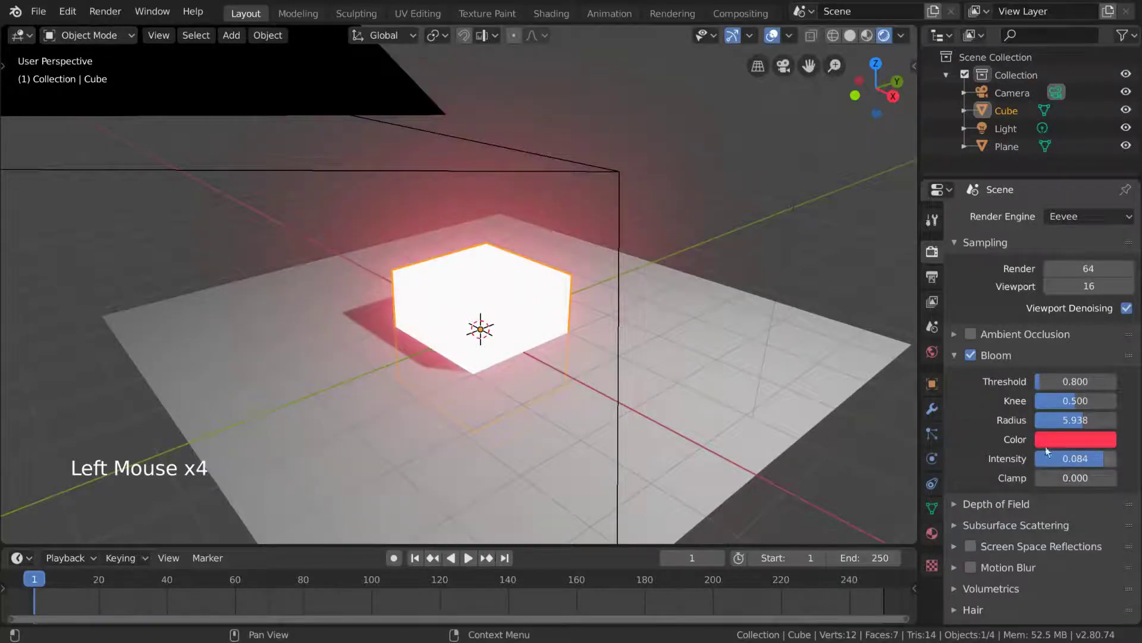
# - Raise the bloom threshold to about 9.7 and the knee to 1.0
pyautogui.scroll(3)
pyautogui.middleClick(727, 351)
pyautogui.click(1072, 381)
pyautogui.click(1100, 386)
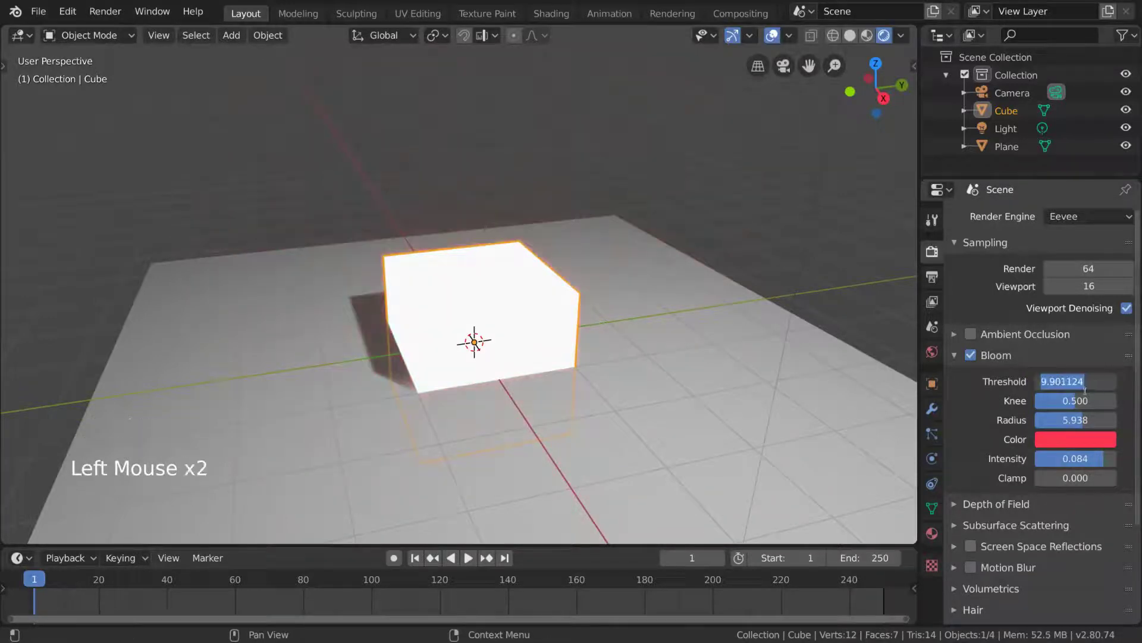
pyautogui.click(1091, 404)
pyautogui.scroll(3)
pyautogui.click(1102, 386)
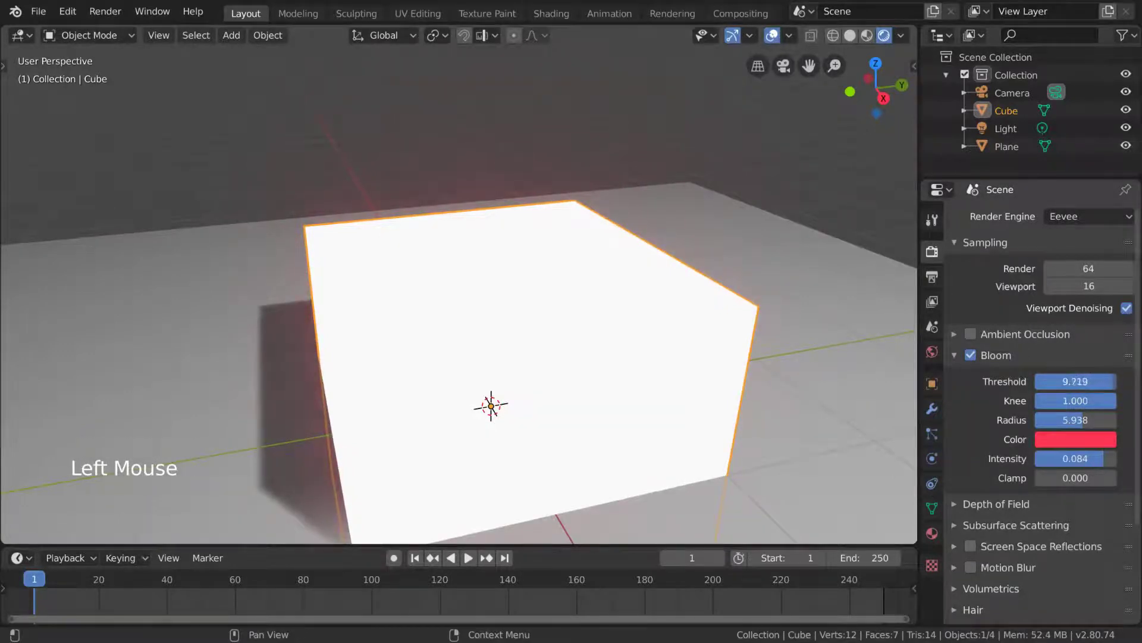
# - Disable and collapse Bloom, then show Depth of Field with max size 100 px
pyautogui.click(975, 359)
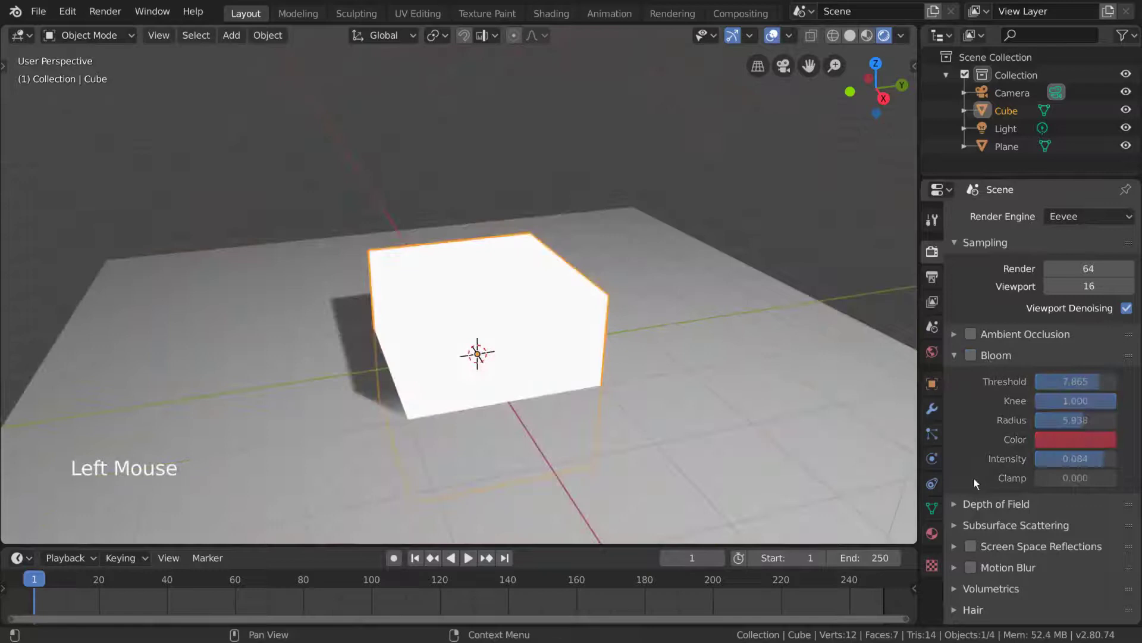
pyautogui.click(971, 510)
pyautogui.click(995, 358)
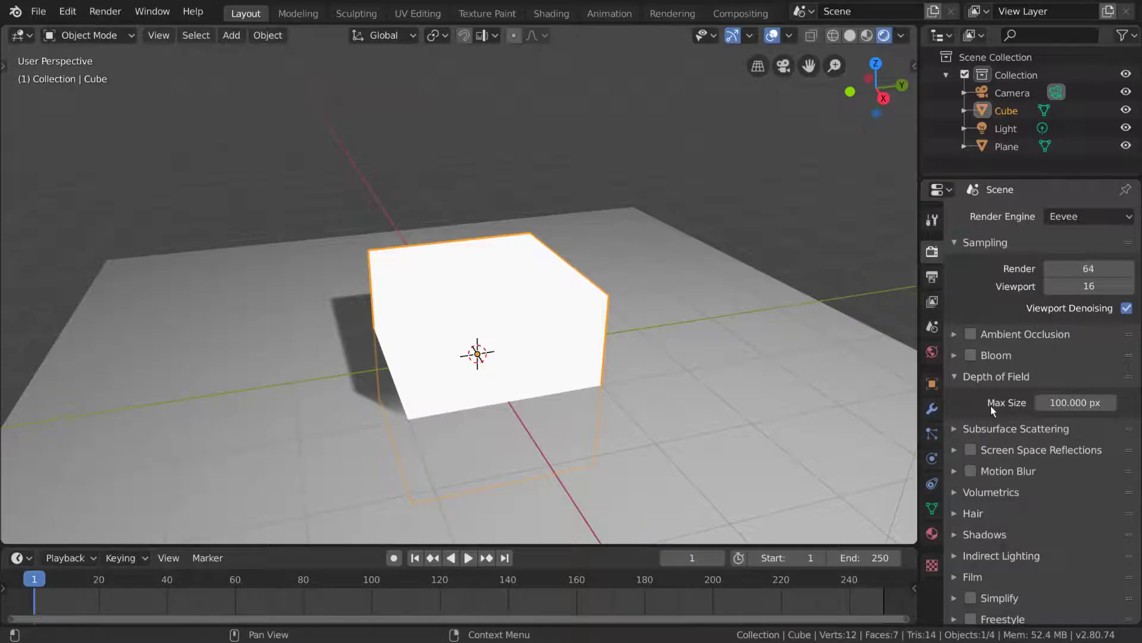
pyautogui.scroll(-3)
pyautogui.middleClick(660, 339)
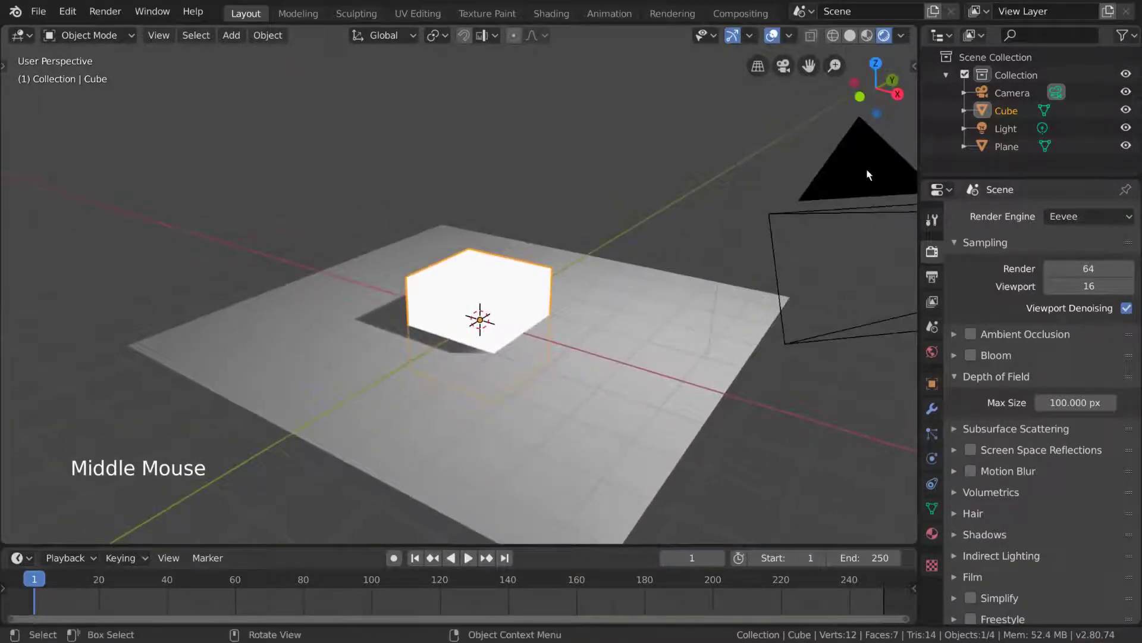
pyautogui.scroll(-3)
pyautogui.middleClick(722, 345)
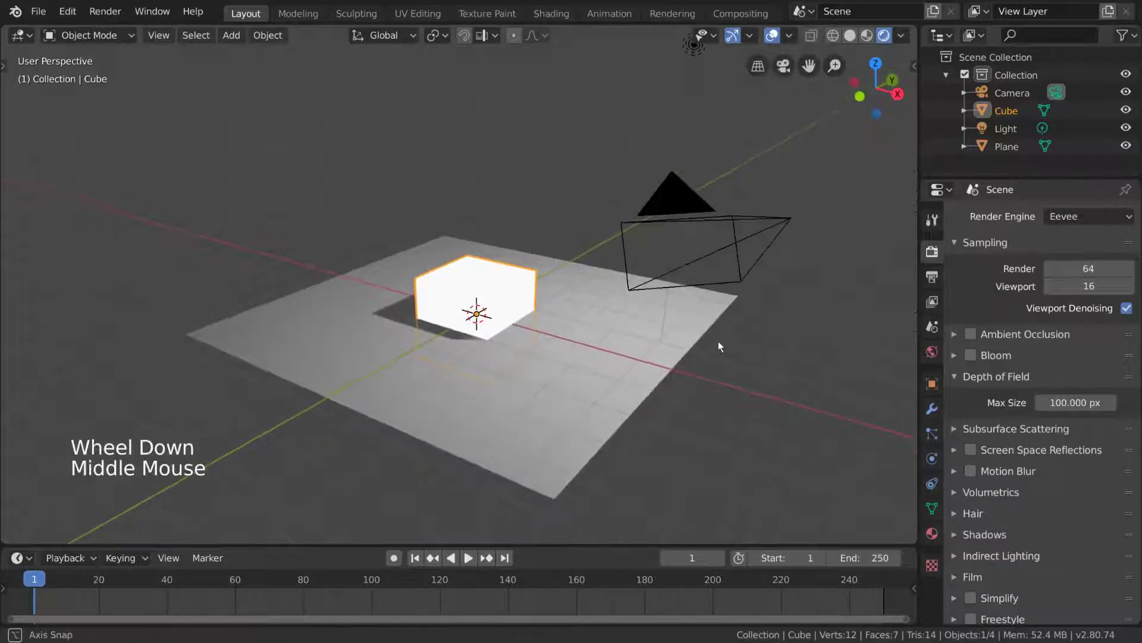
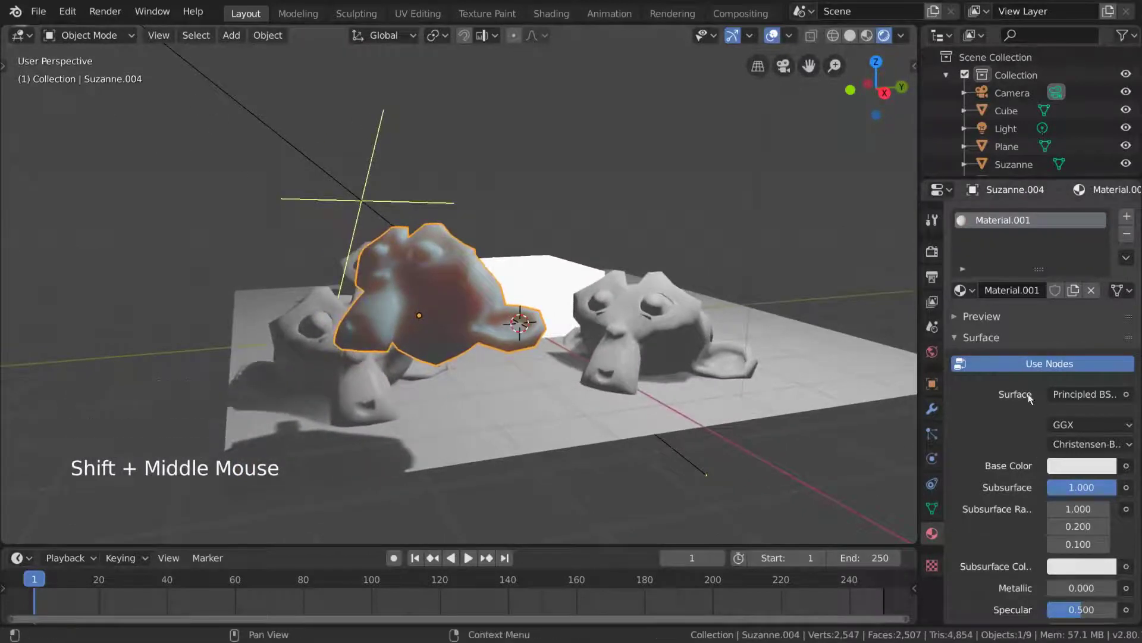
# - Enable Subsurface Translucency on the monkey head's material
pyautogui.scroll(-3)
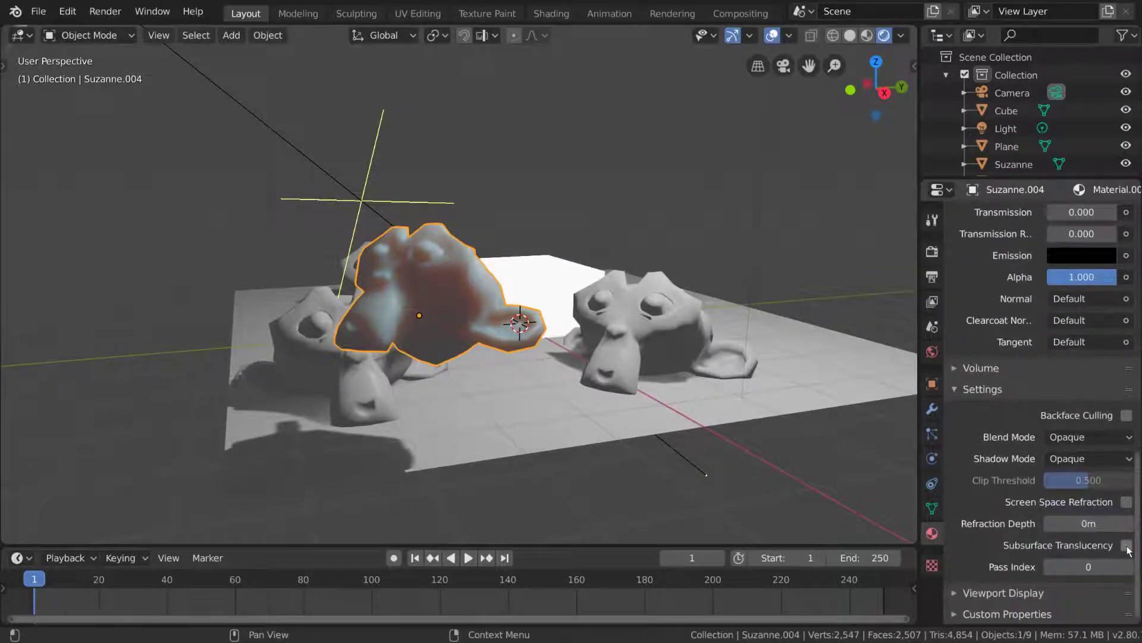
pyautogui.click(1130, 550)
pyautogui.middleClick(599, 325)
pyautogui.scroll(-3)
pyautogui.scroll(-3)
pyautogui.middleClick(582, 266)
# - Move the monkey head up on Z above the scene
pyautogui.press('g')
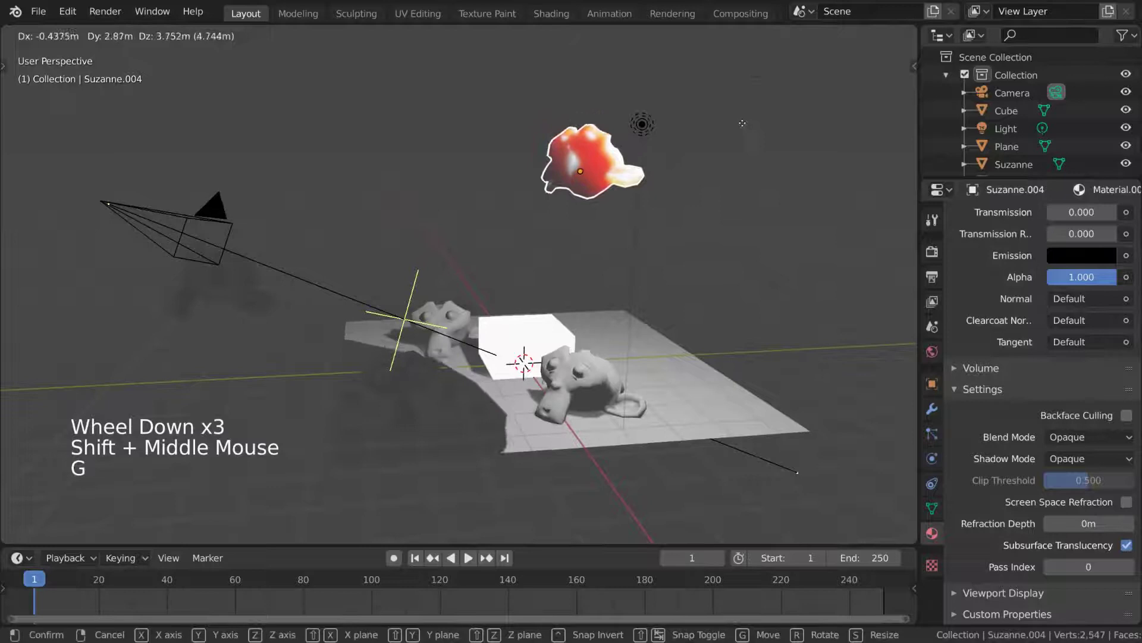
pyautogui.press('r')
pyautogui.press('r')
pyautogui.press('r')
pyautogui.press('g')
pyautogui.click(644, 144)
pyautogui.press('g')
# - Orbit and zoom in on the monkey head to inspect its glowing translucent ears
pyautogui.middleClick(629, 228)
pyautogui.press('g')
pyautogui.middleClick(540, 257)
pyautogui.scroll(3)
pyautogui.middleClick(713, 191)
pyautogui.middleClick(698, 257)
pyautogui.press('g')
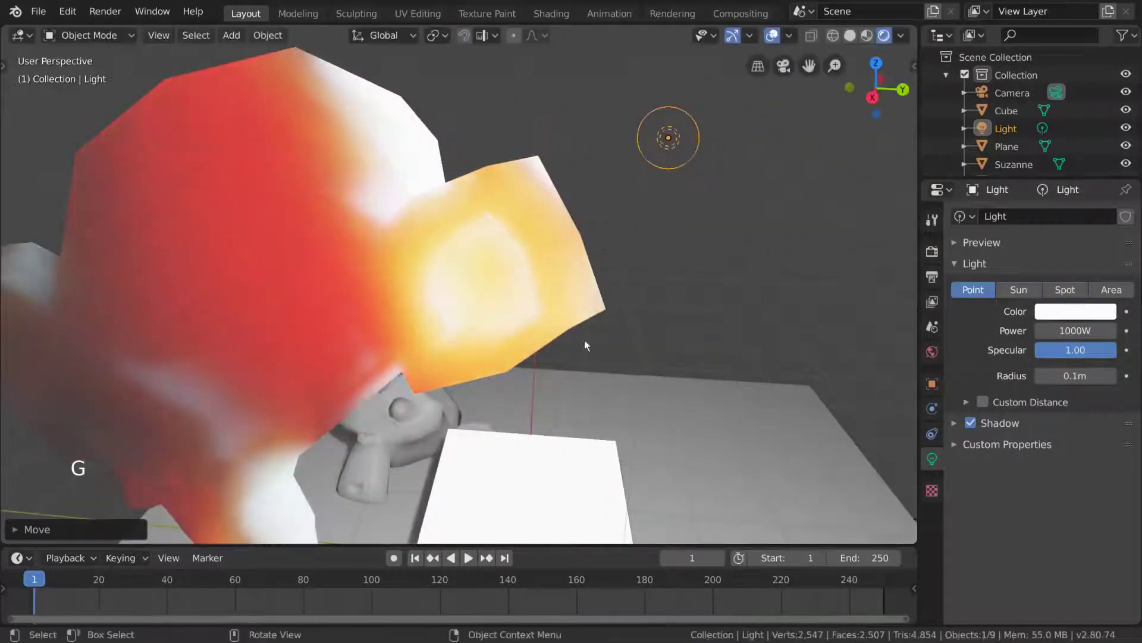
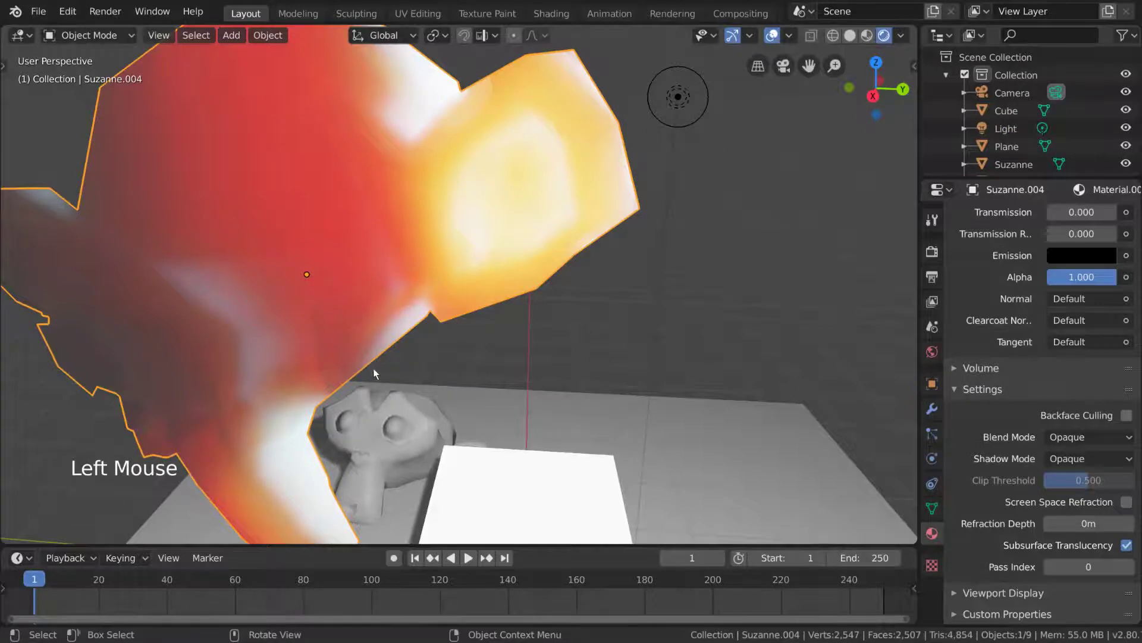
pyautogui.middleClick(386, 357)
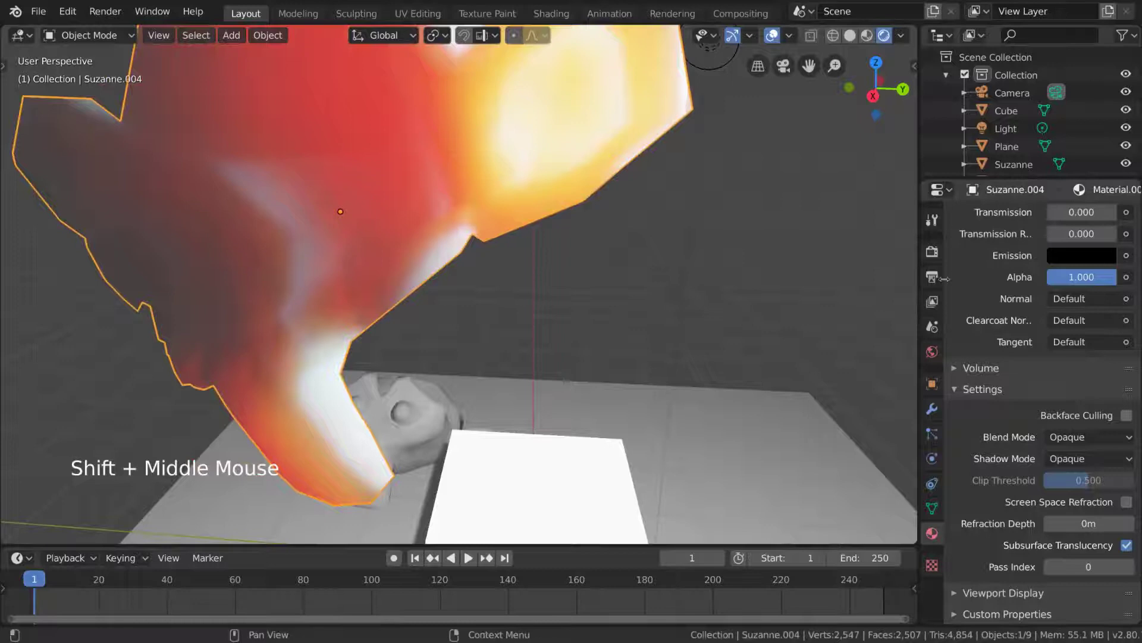
# - Set Subsurface Scattering to 14 samples, jitter threshold 0 and Separate Albedo on
pyautogui.click(942, 257)
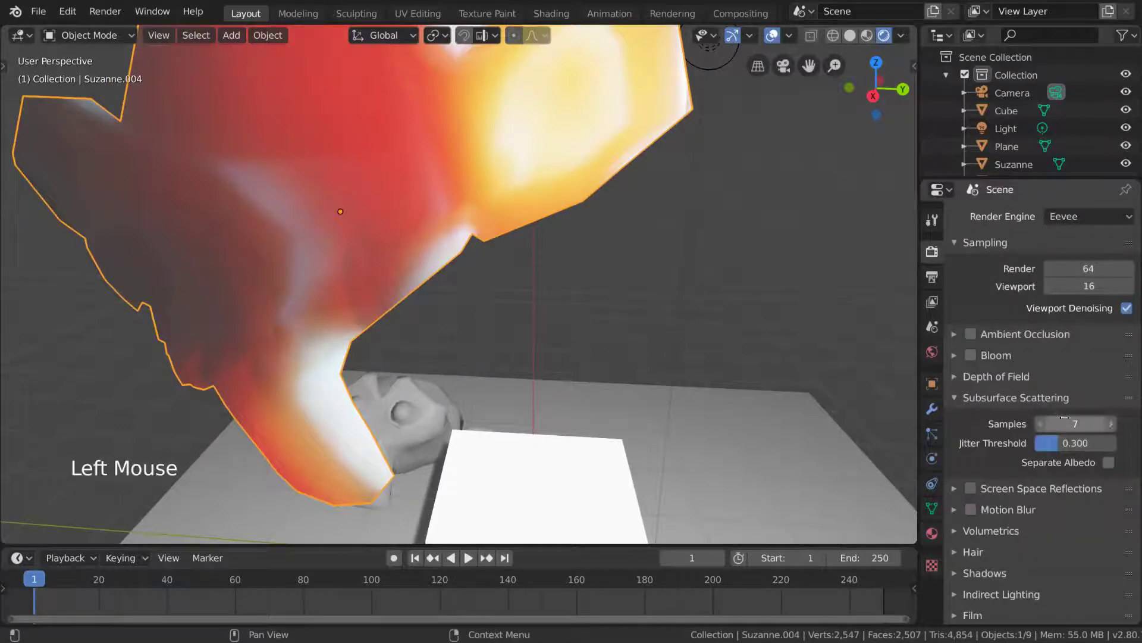
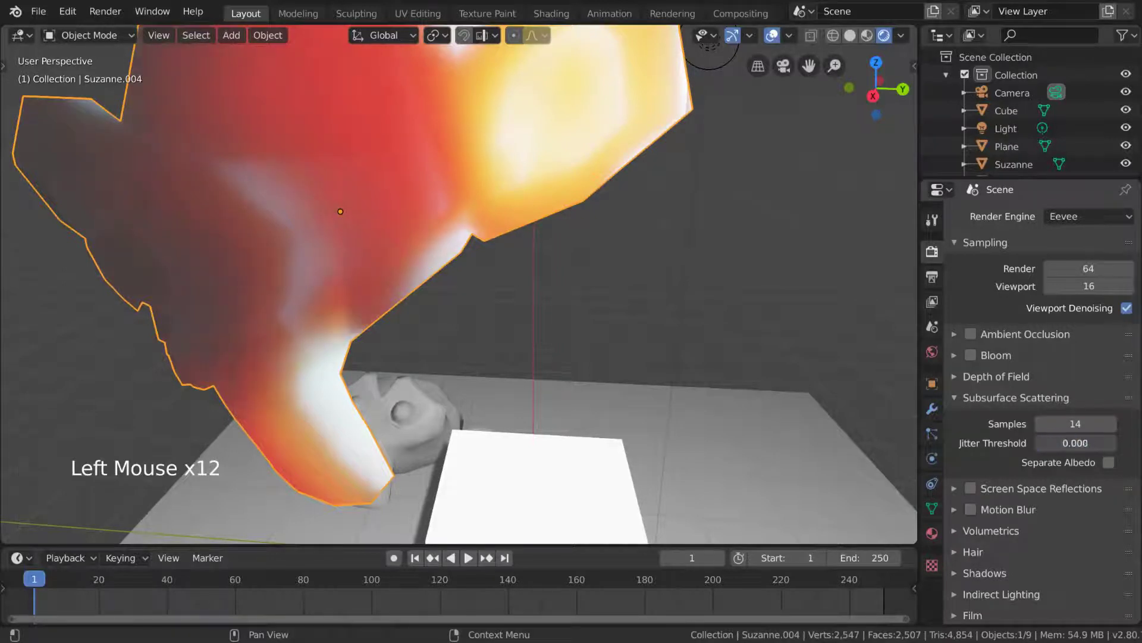
pyautogui.click(1117, 469)
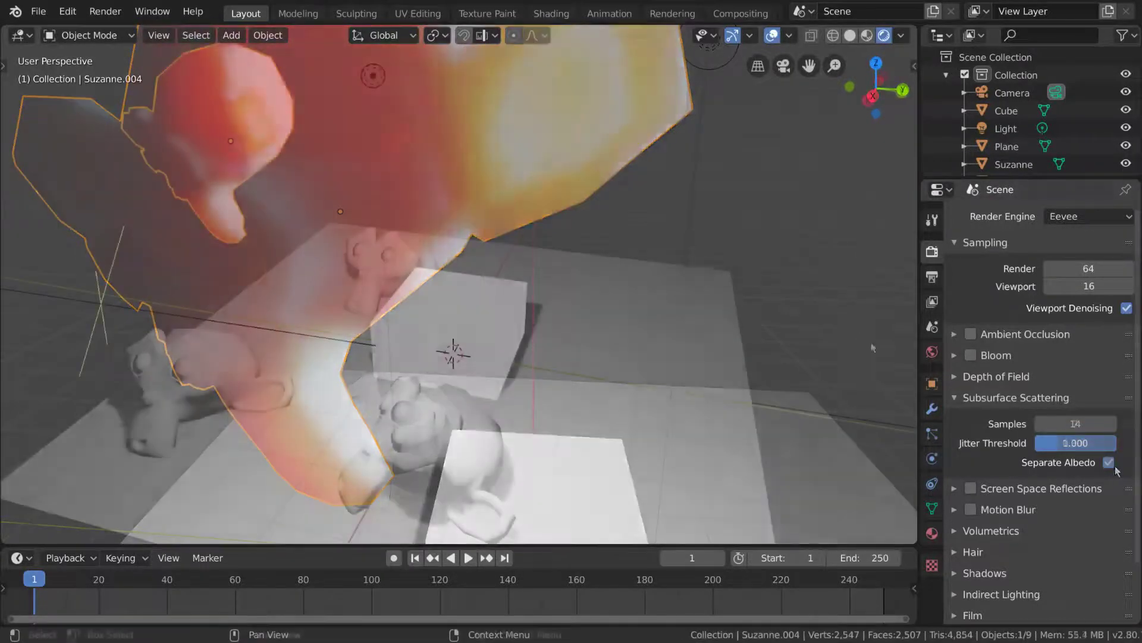
pyautogui.click(1013, 401)
# - Toggle Screen Space Reflections, leaving it off, and select the ground plane's empty material
pyautogui.click(1014, 422)
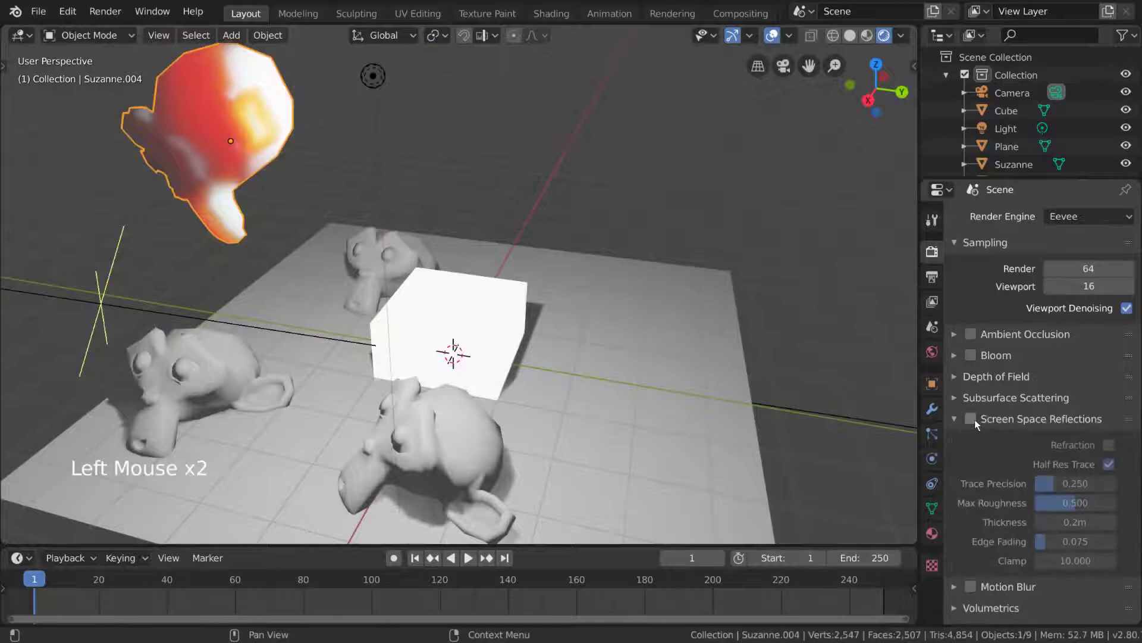
pyautogui.click(982, 425)
pyautogui.click(982, 425)
pyautogui.middleClick(696, 375)
pyautogui.click(970, 424)
pyautogui.click(970, 423)
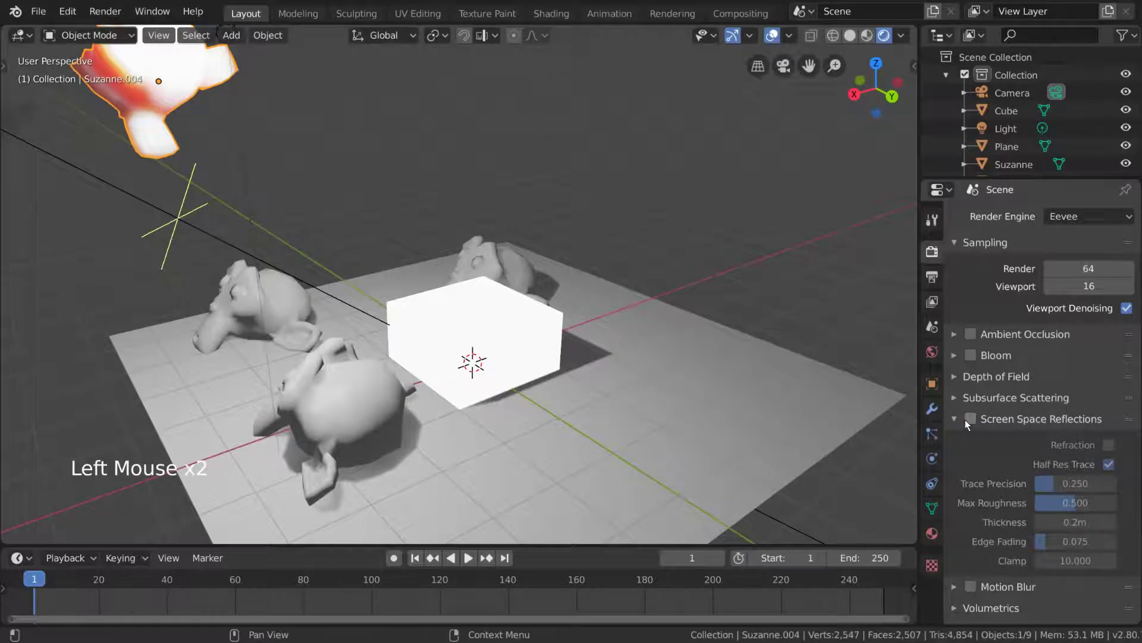
pyautogui.click(938, 539)
pyautogui.click(764, 402)
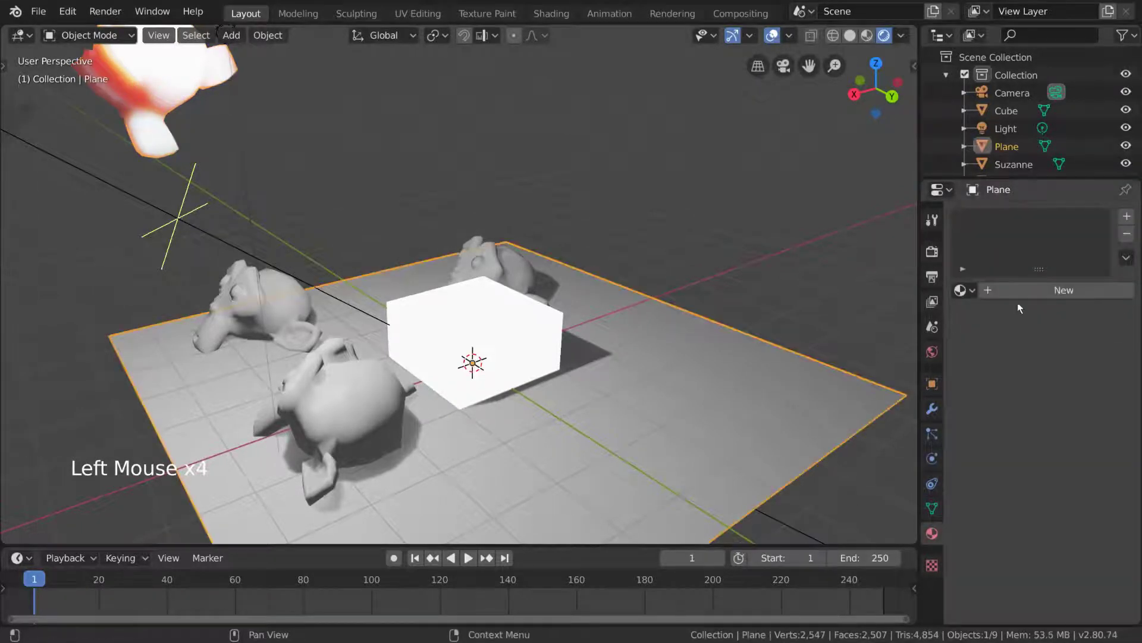
# - Give the floor plane a new Principled material with roughness 0.2 and a black base colour
pyautogui.click(1044, 299)
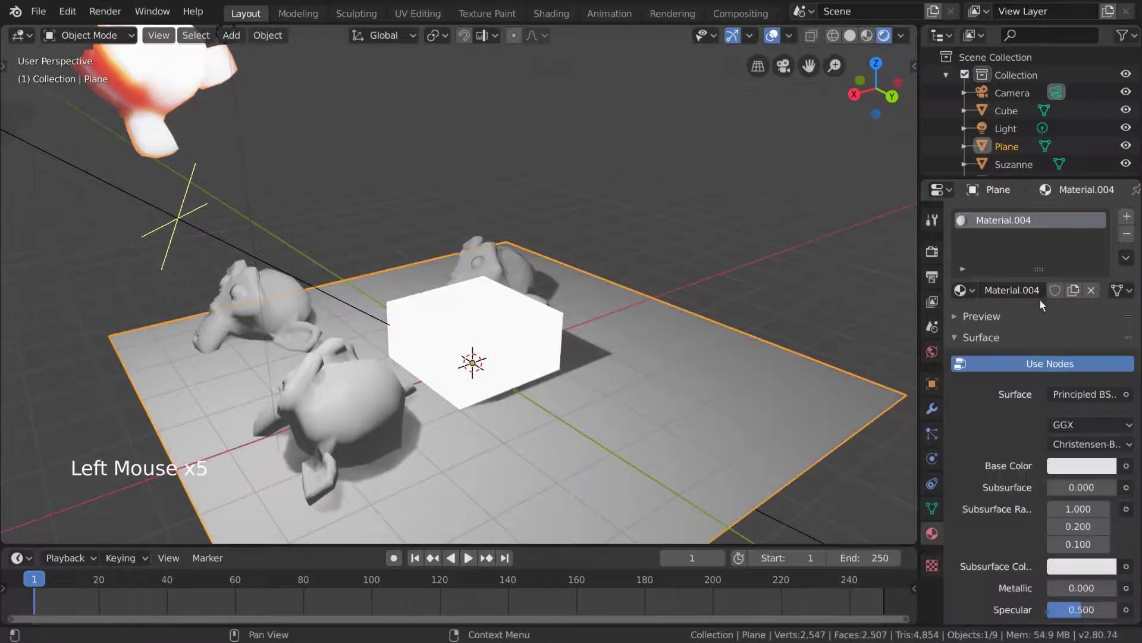
pyautogui.scroll(-3)
pyautogui.click(1086, 502)
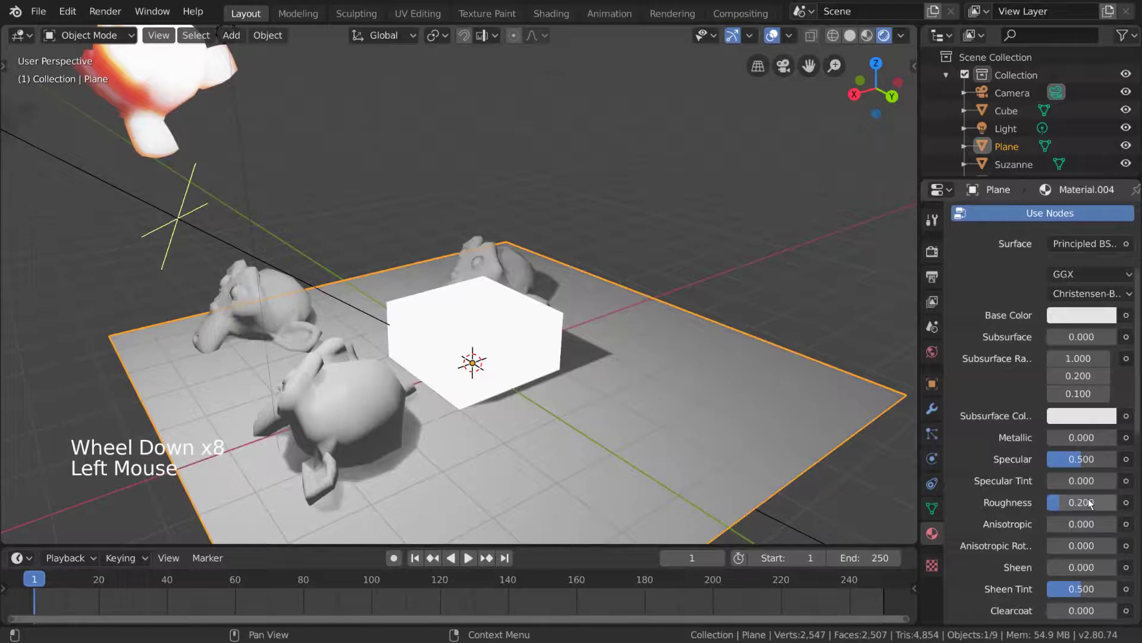
pyautogui.middleClick(784, 373)
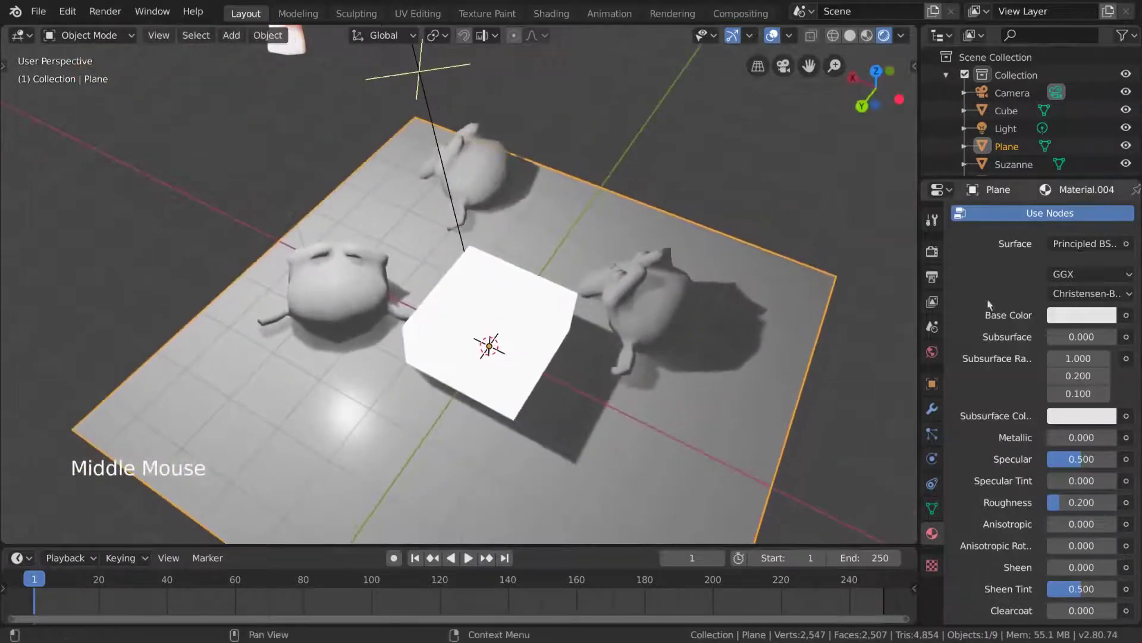
pyautogui.click(1104, 323)
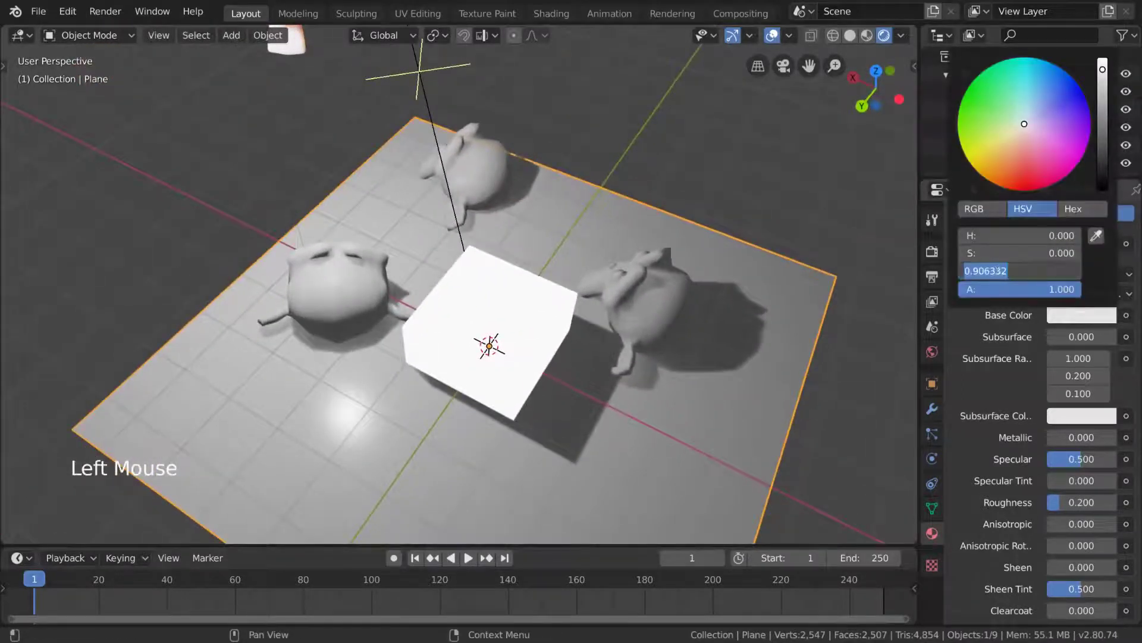
pyautogui.middleClick(716, 343)
pyautogui.middleClick(681, 334)
pyautogui.scroll(-3)
pyautogui.scroll(3)
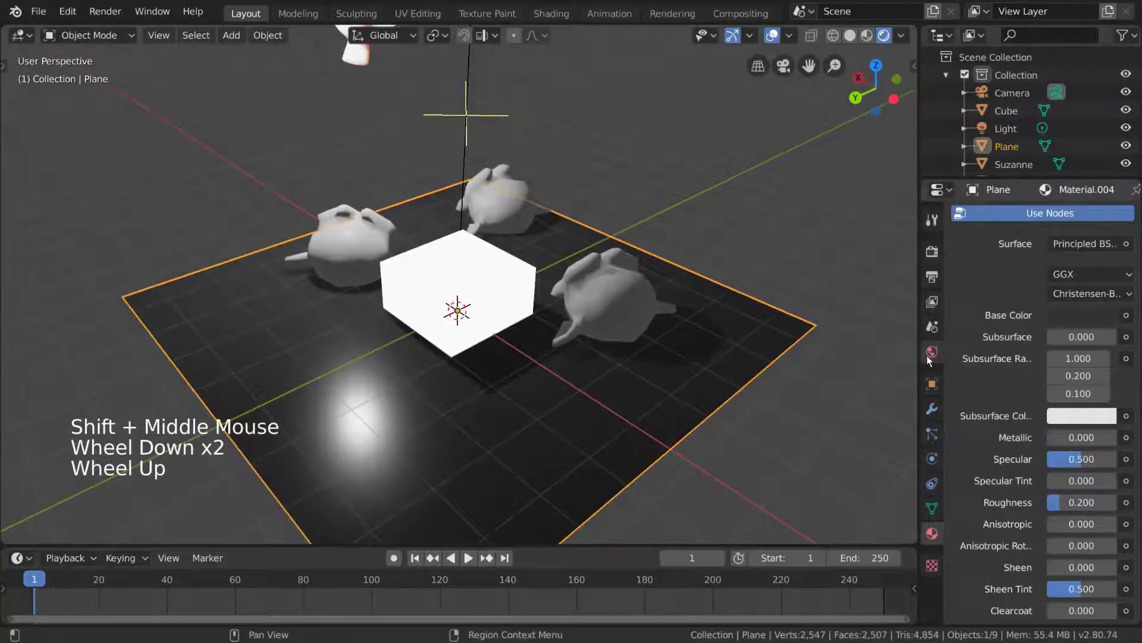
# - Enable Screen Space Reflections in the Eevee render settings and reveal its options
pyautogui.click(930, 360)
pyautogui.click(1135, 339)
pyautogui.scroll(3)
pyautogui.middleClick(766, 381)
pyautogui.scroll(-3)
pyautogui.middleClick(726, 383)
pyautogui.scroll(3)
pyautogui.middleClick(798, 374)
pyautogui.click(936, 255)
pyautogui.click(982, 421)
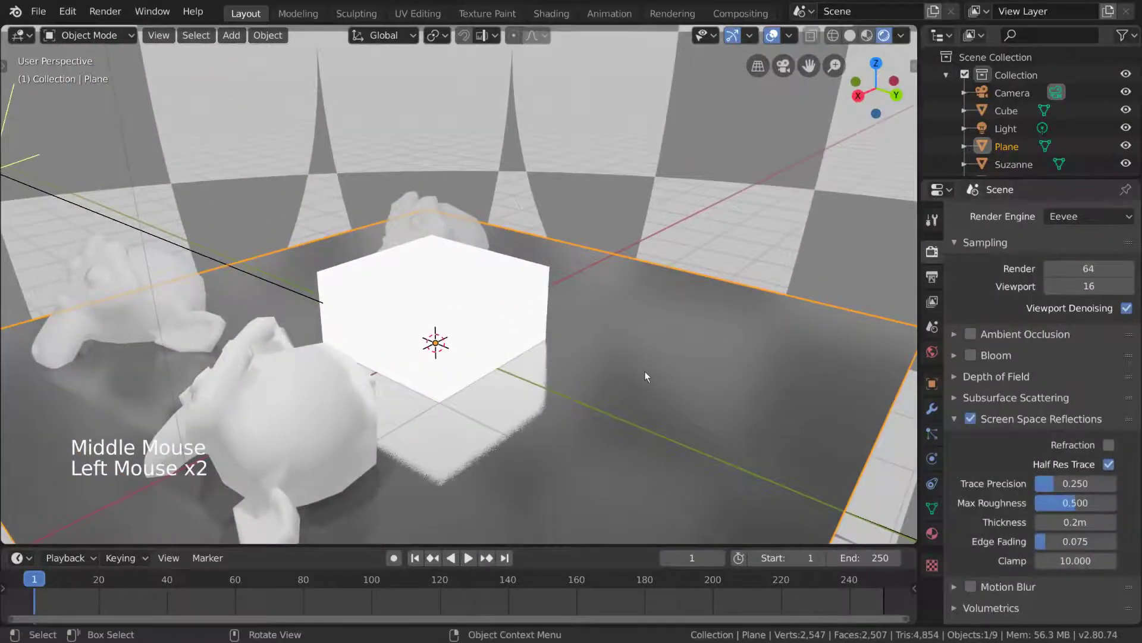
pyautogui.middleClick(624, 376)
pyautogui.middleClick(606, 367)
pyautogui.scroll(3)
pyautogui.middleClick(635, 338)
pyautogui.scroll(-3)
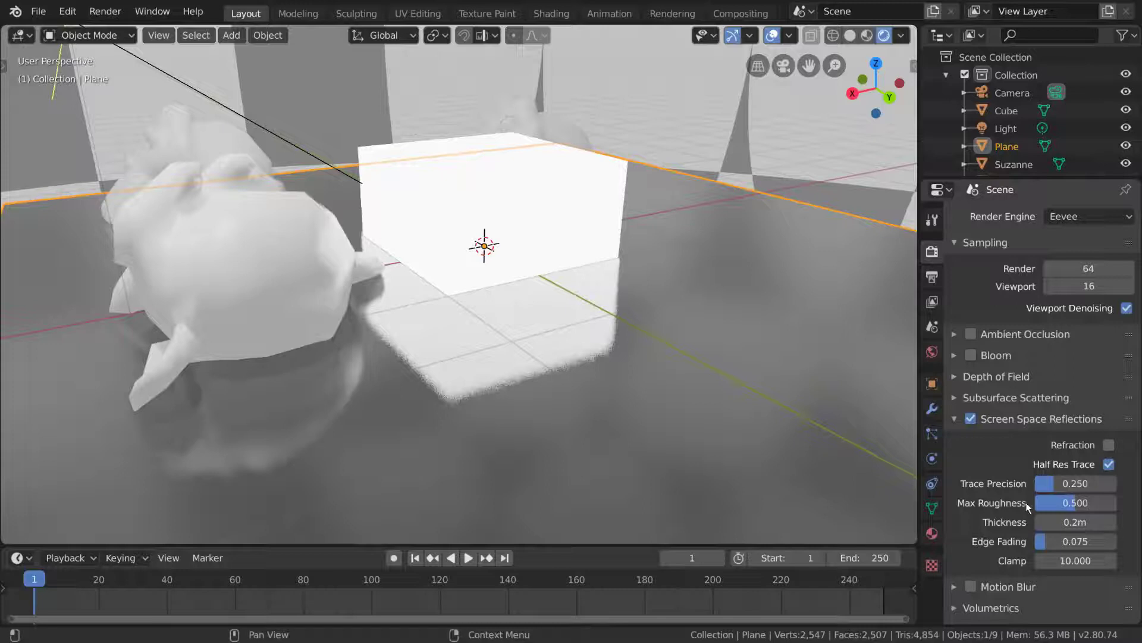
pyautogui.click(1096, 507)
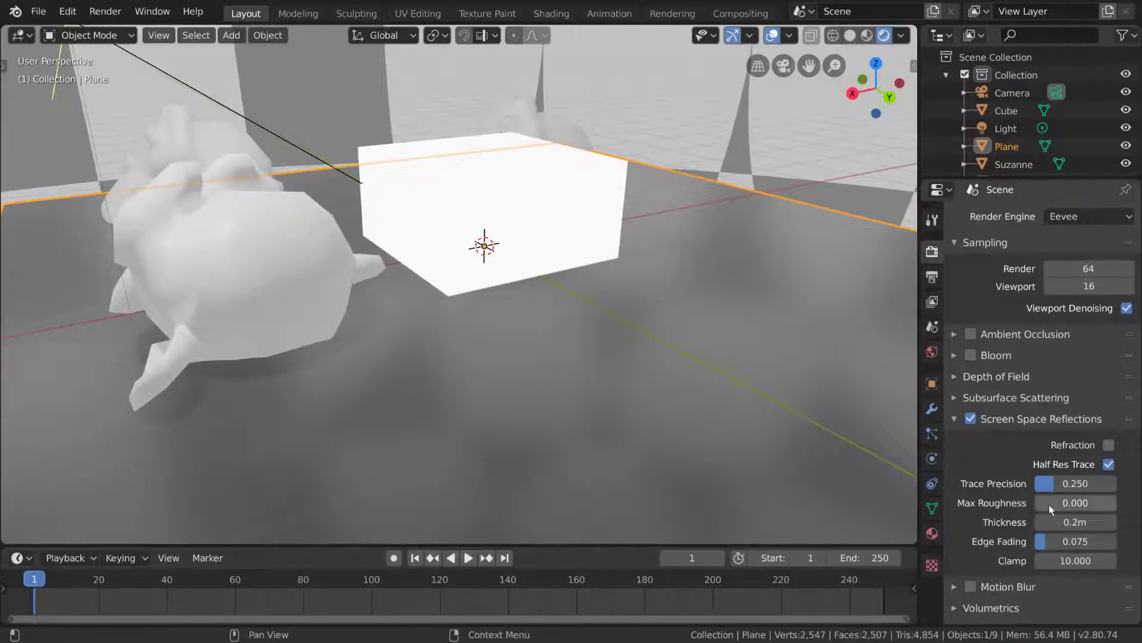
pyautogui.click(1063, 508)
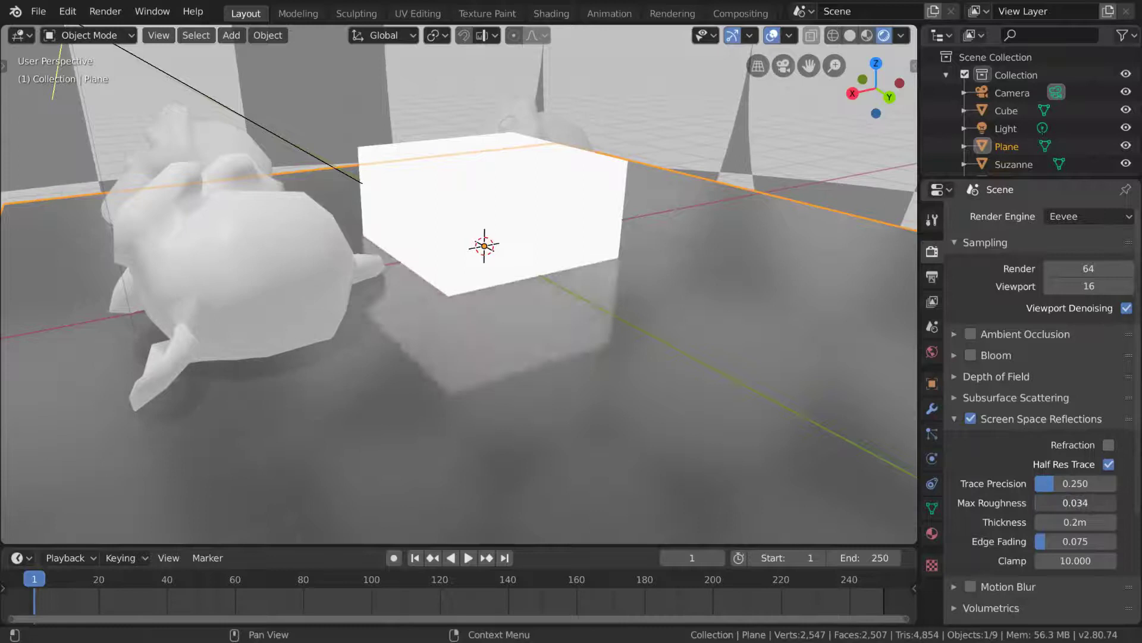
pyautogui.click(1074, 505)
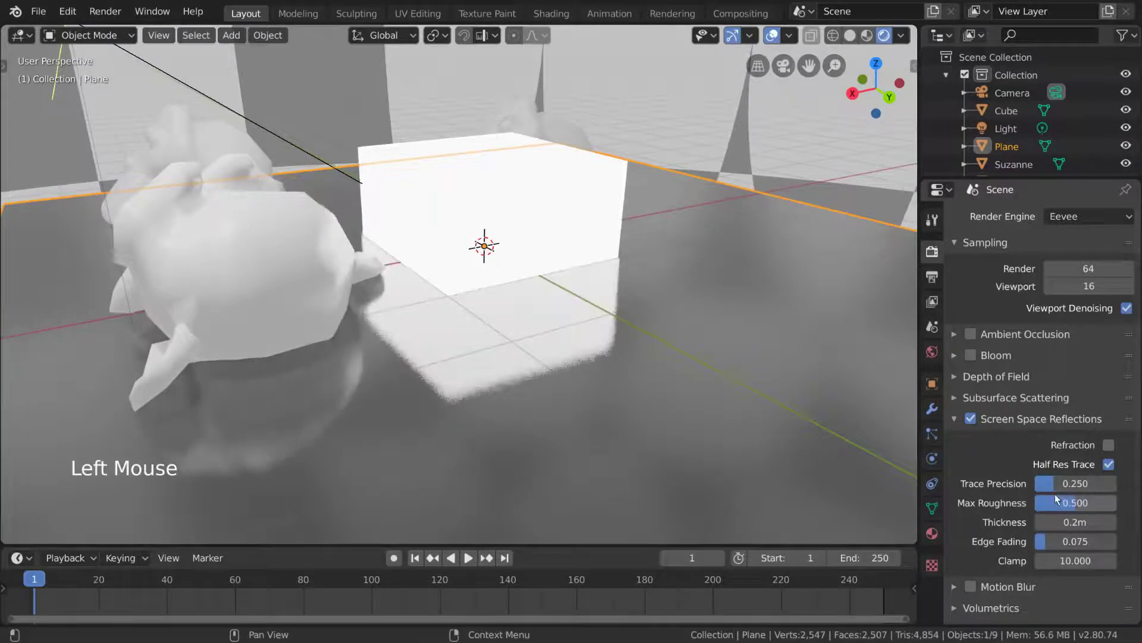
pyautogui.click(1077, 490)
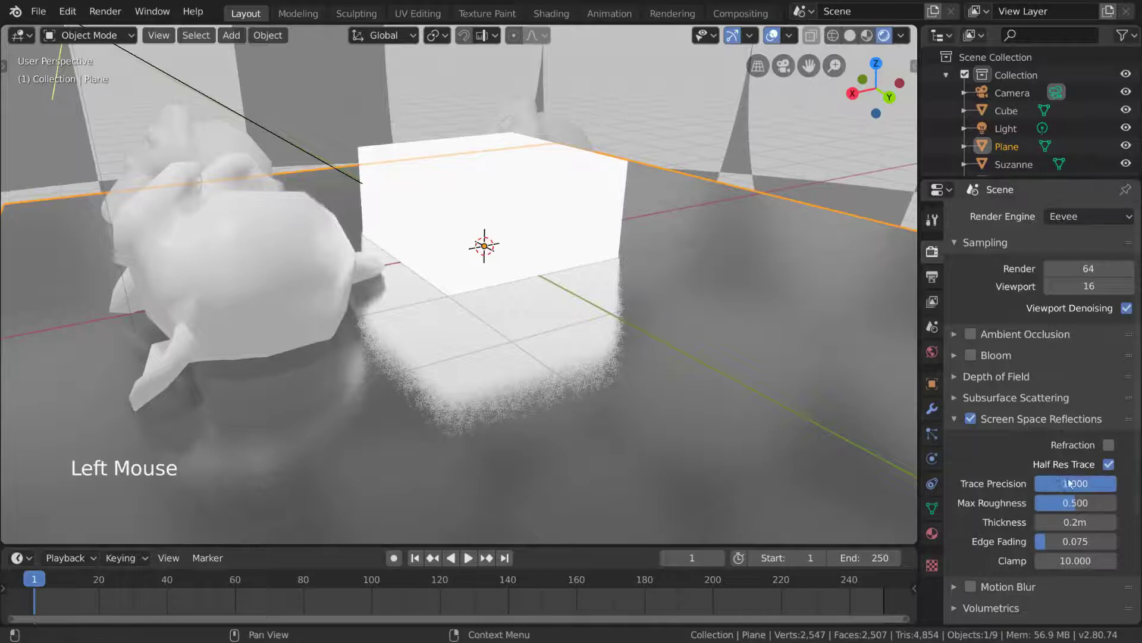
pyautogui.click(1082, 490)
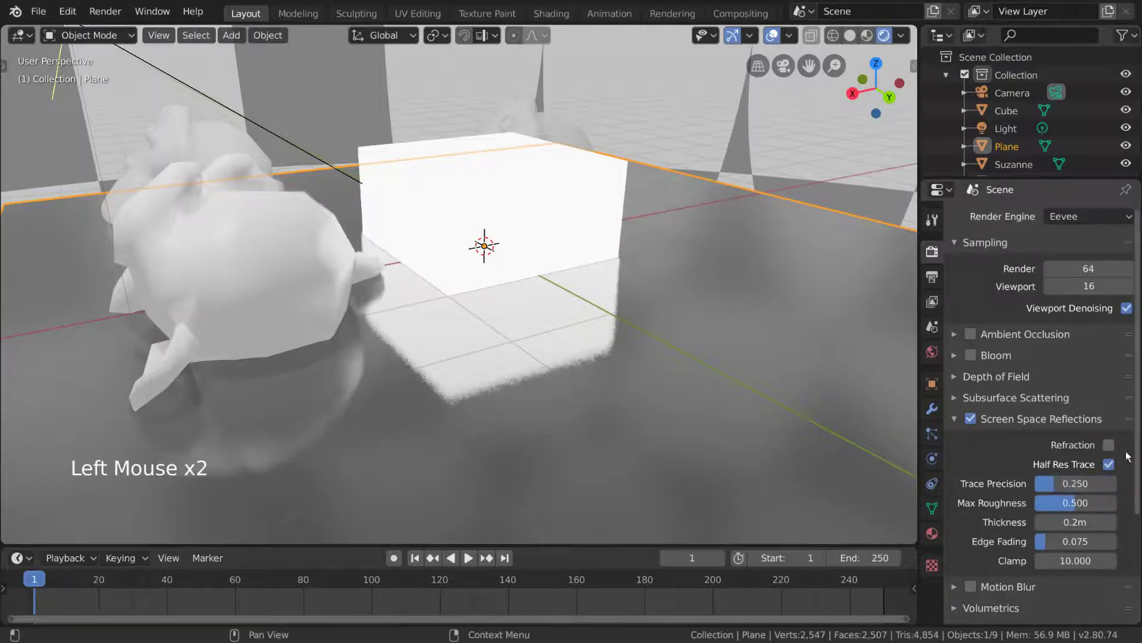
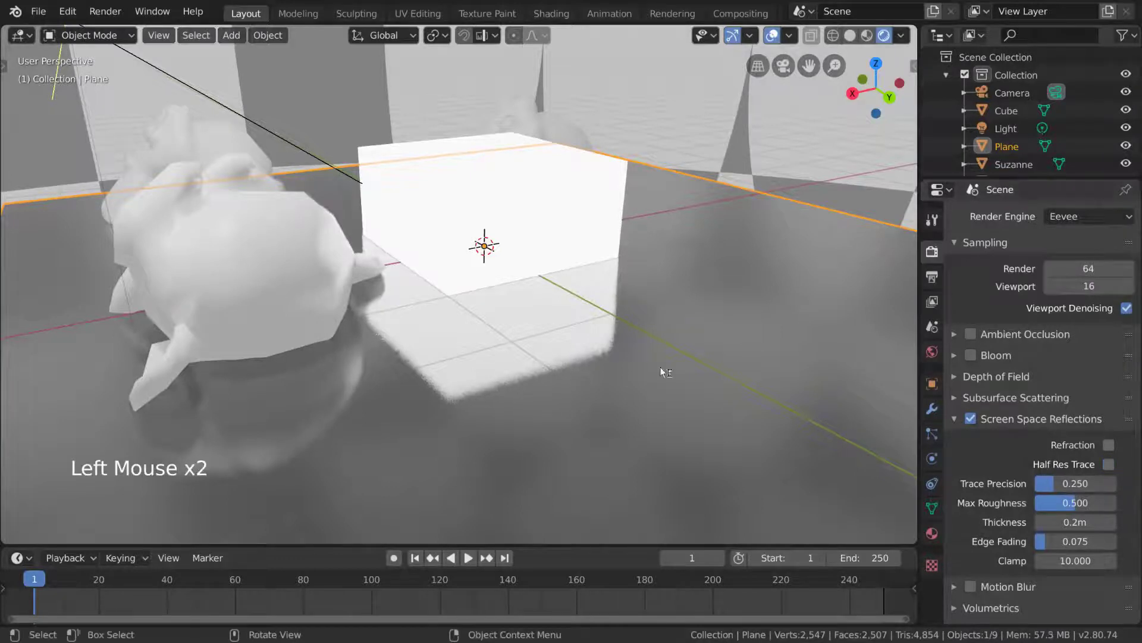
pyautogui.click(1110, 472)
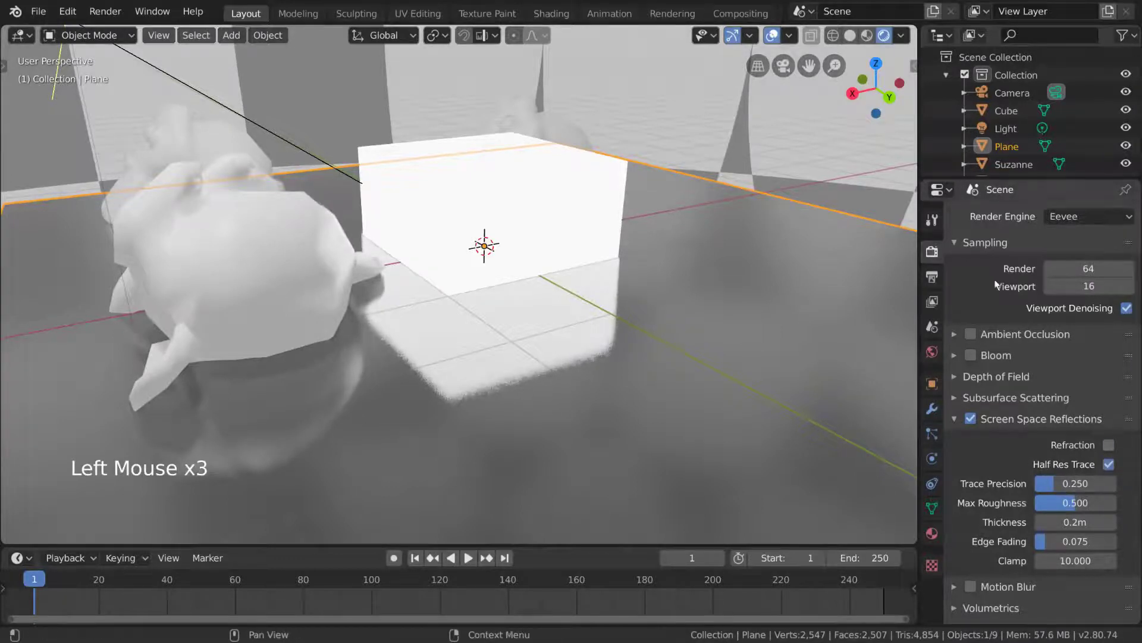
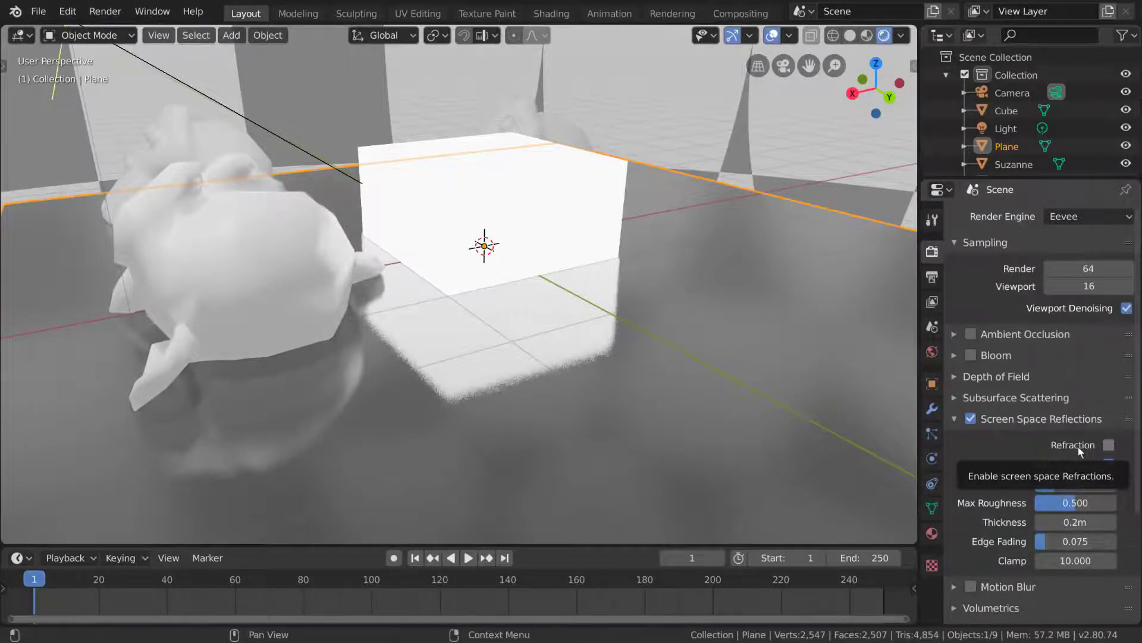
# - Assign Suzanne a new material with a Glass BSDF surface (roughness 0.5, IOR 1.45)
pyautogui.click(937, 542)
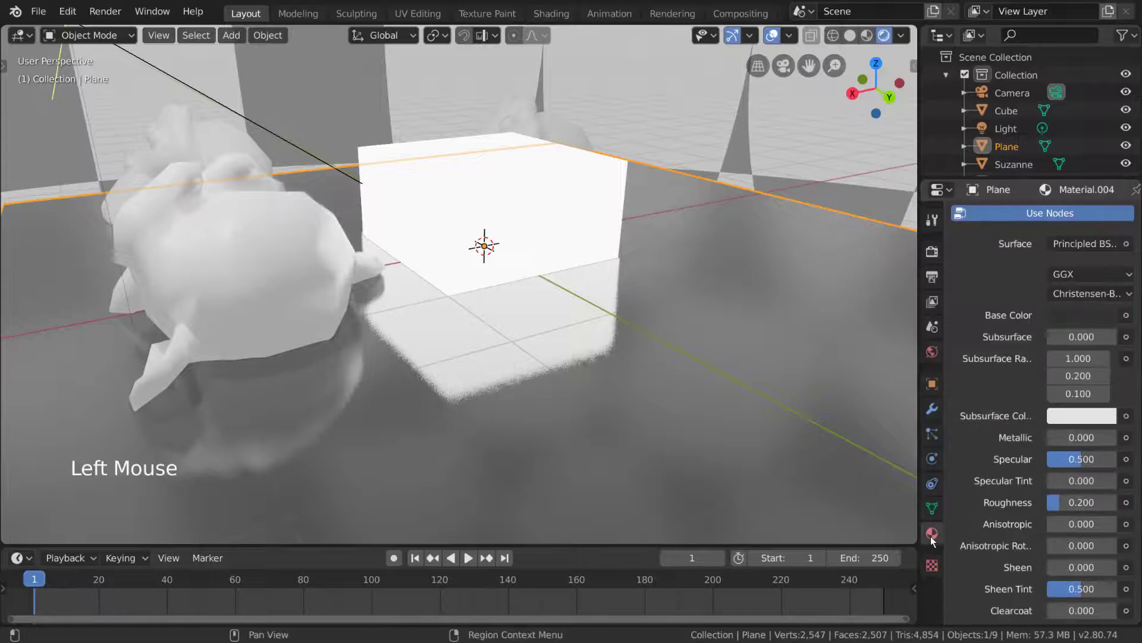
pyautogui.click(254, 287)
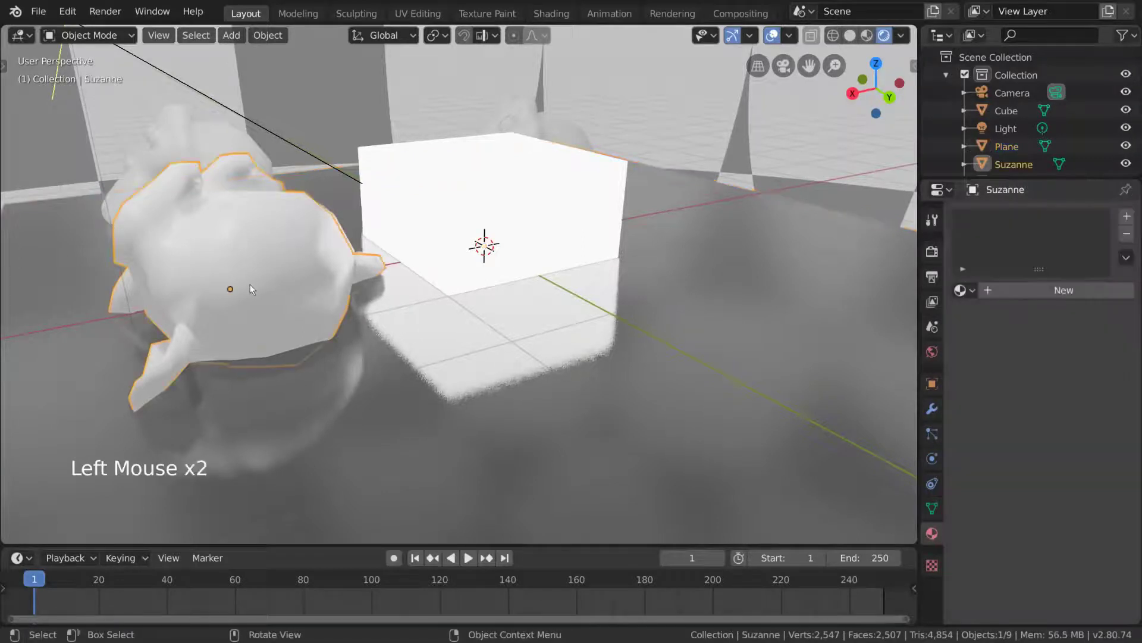
pyautogui.click(1092, 300)
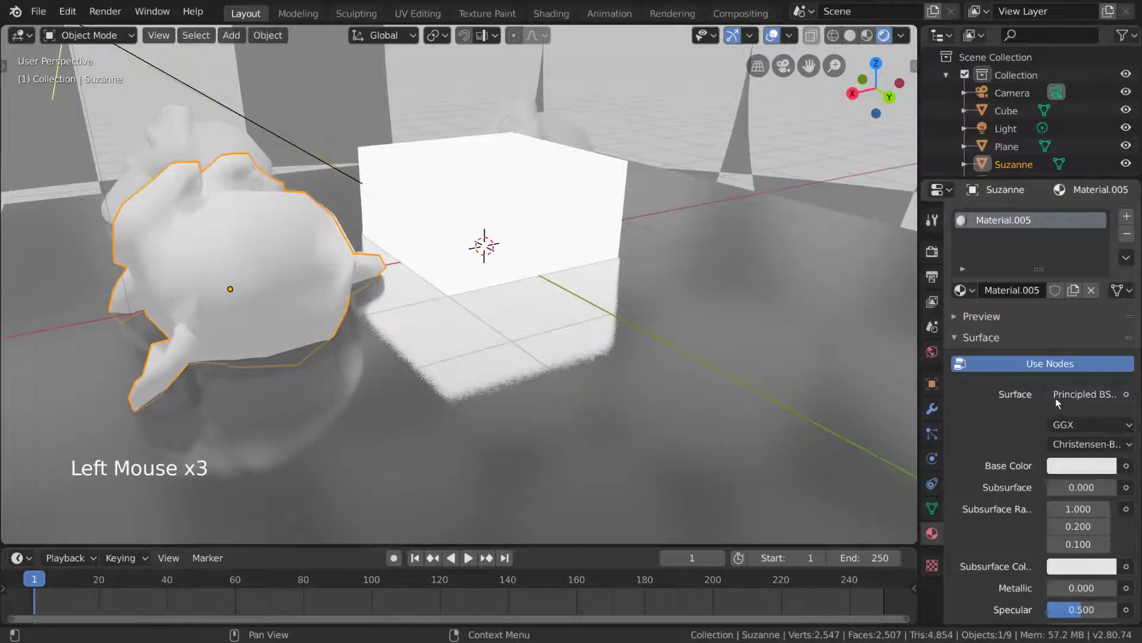
pyautogui.click(1109, 399)
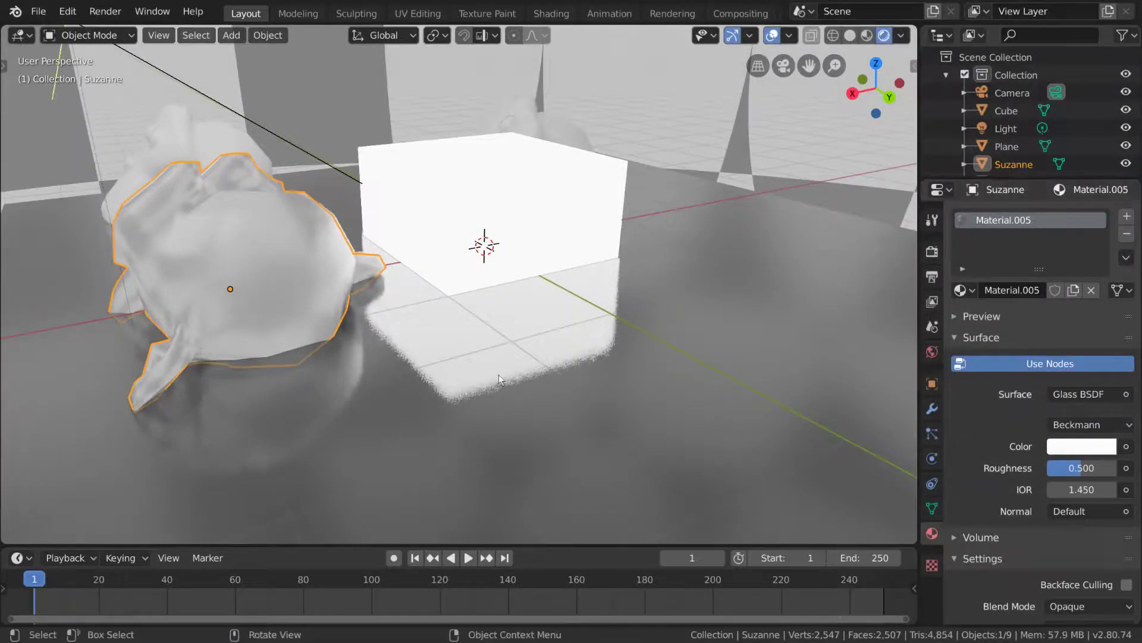
pyautogui.middleClick(500, 378)
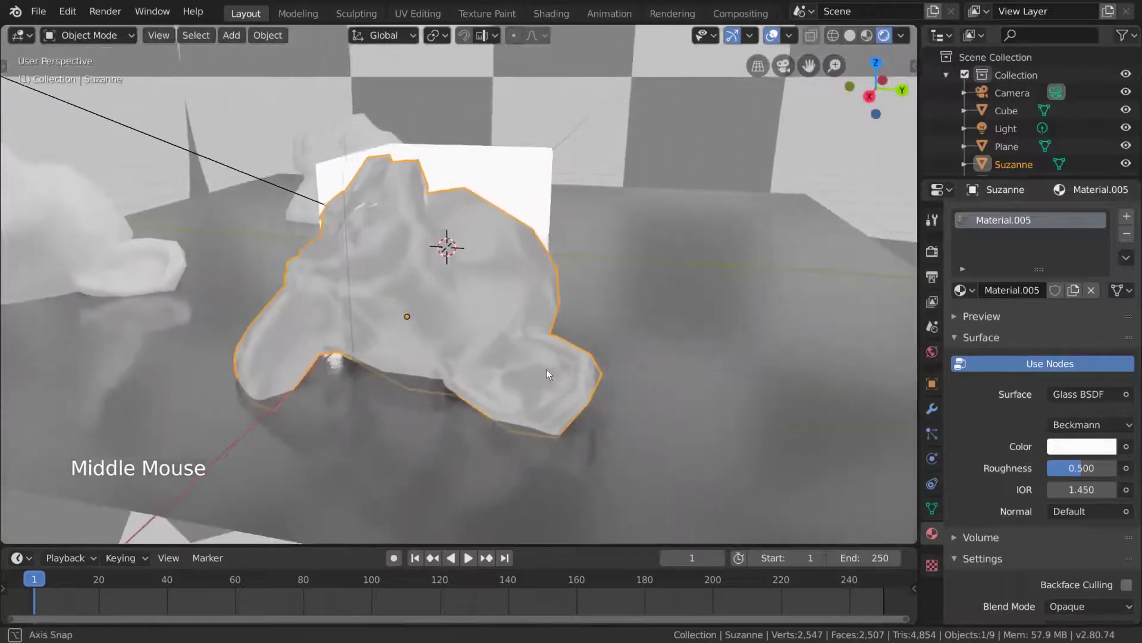
# - Enable screen-space Refraction under Eevee's reflections and trackball-rotate the glass Suzanne
pyautogui.middleClick(542, 373)
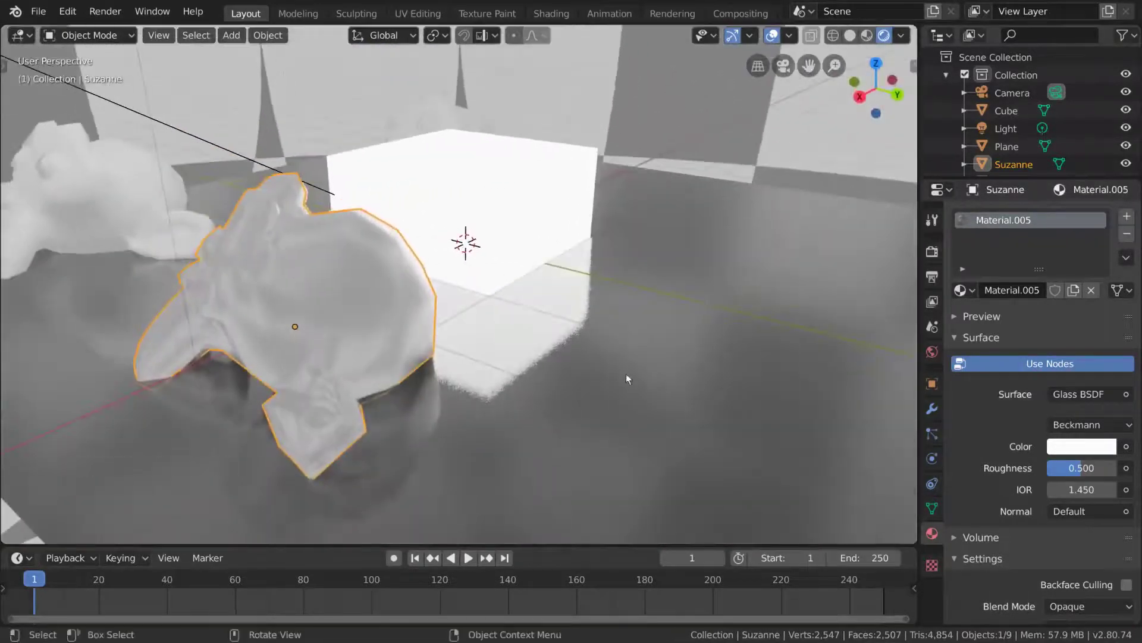
pyautogui.click(934, 256)
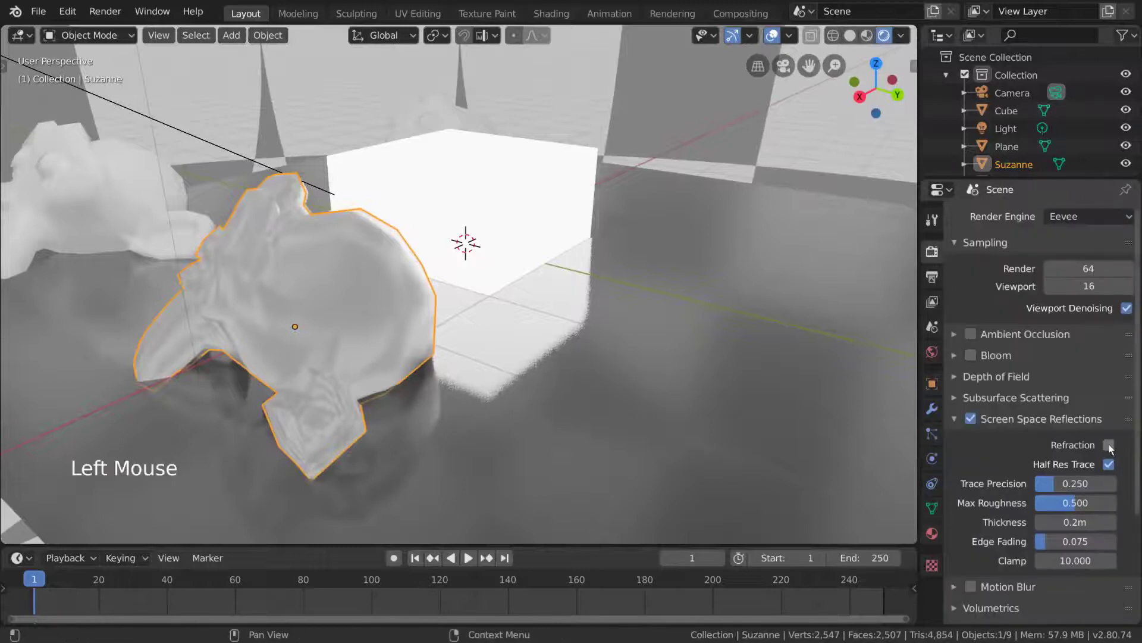
pyautogui.click(1112, 449)
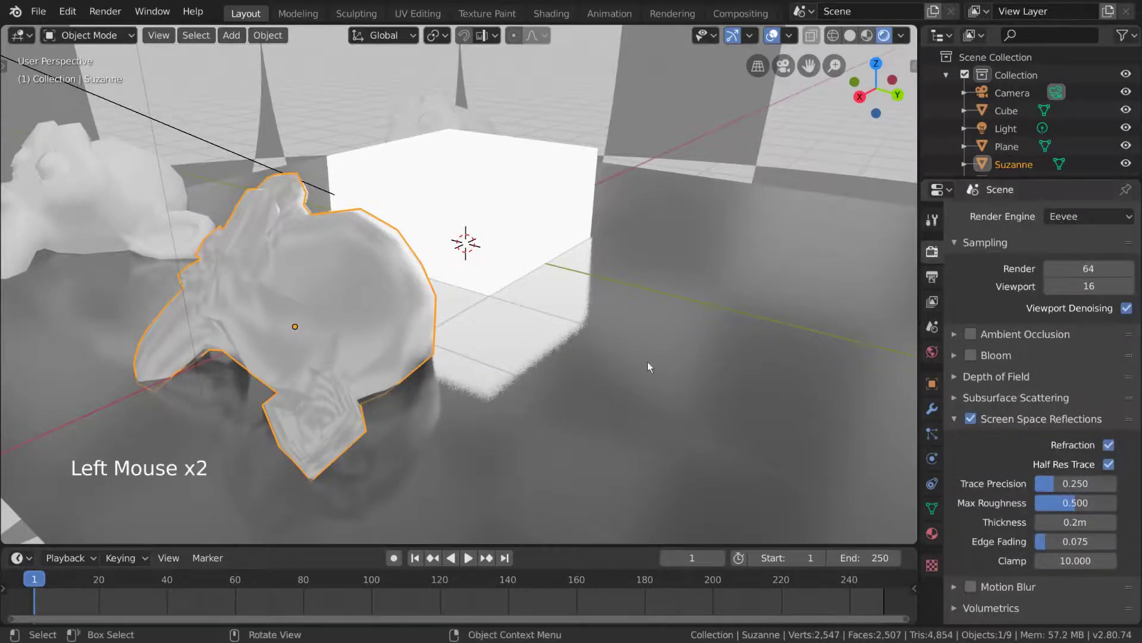
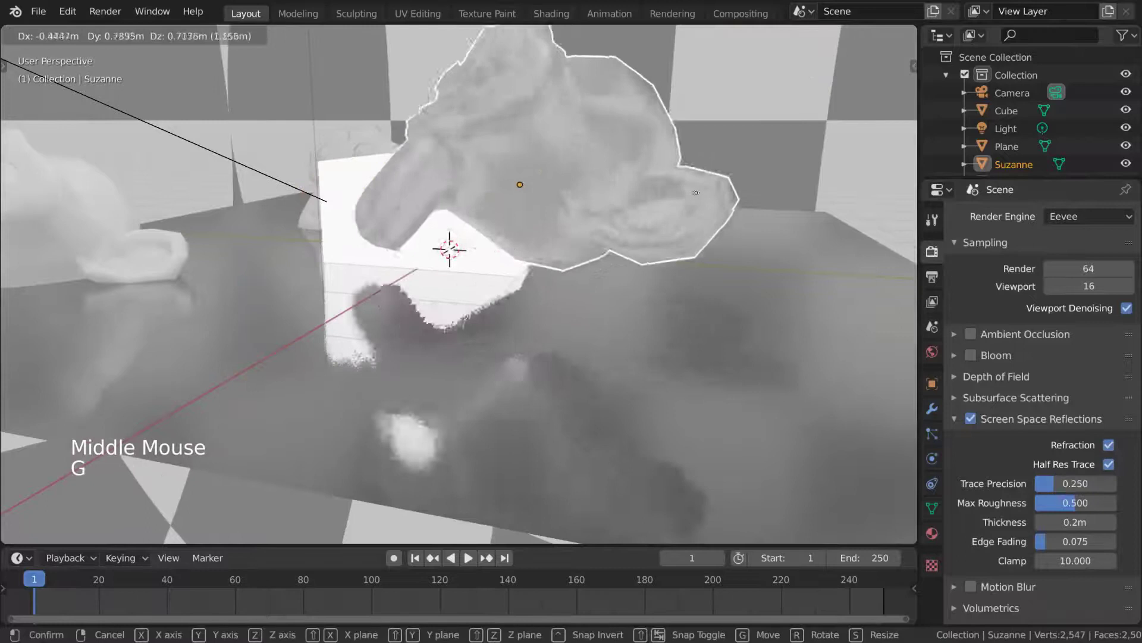
pyautogui.press('r')
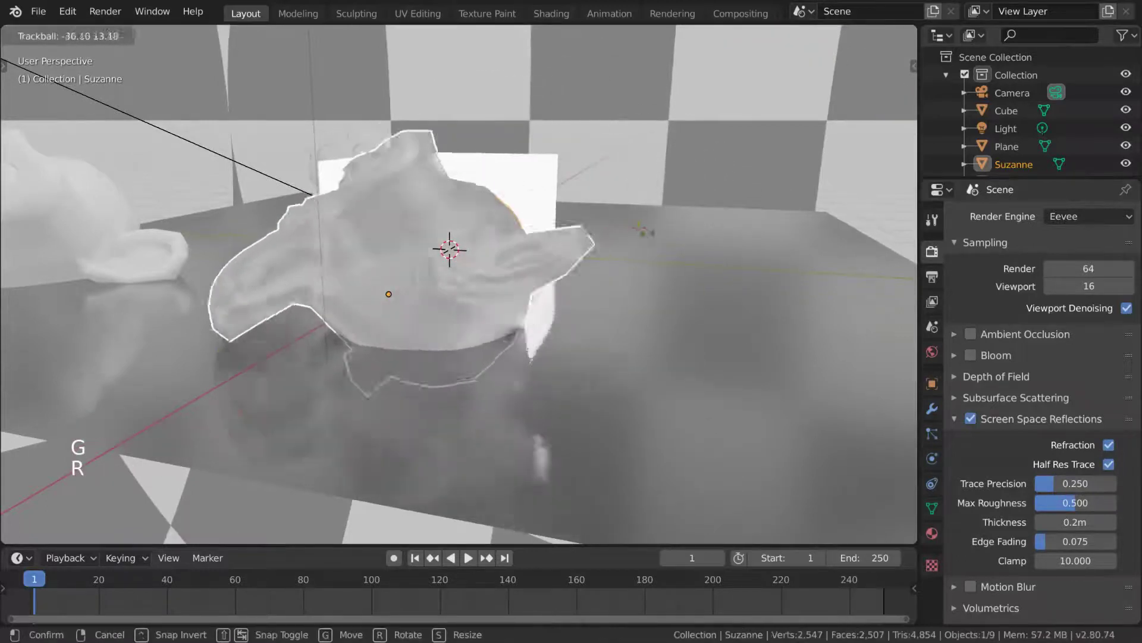
pyautogui.middleClick(648, 265)
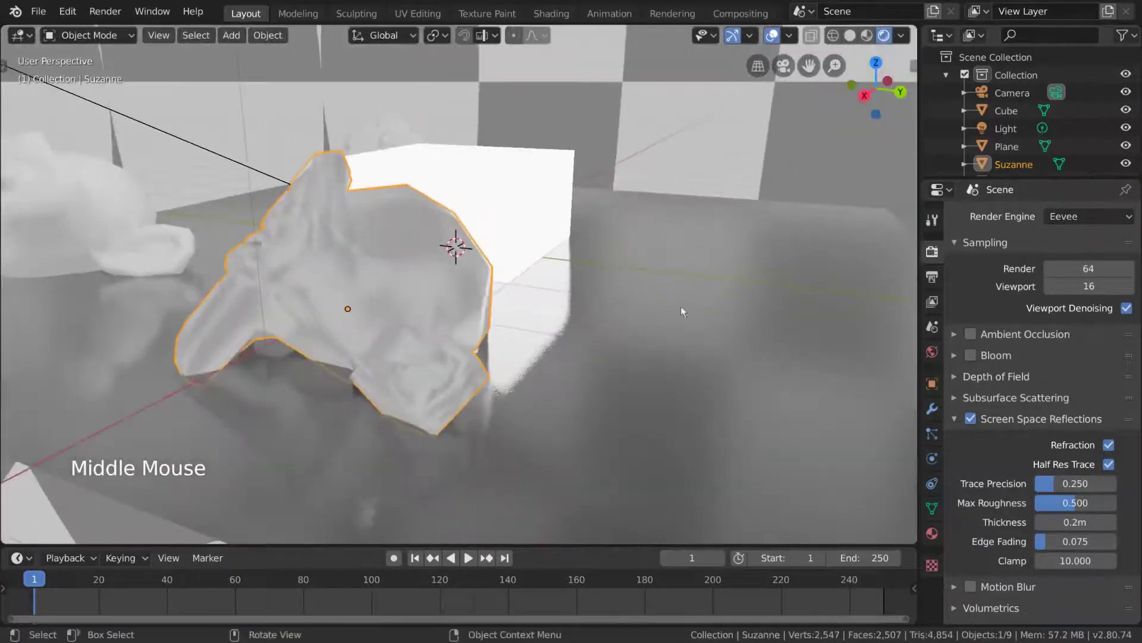
pyautogui.middleClick(719, 313)
# - Orbit around the glass Suzanne to inspect the refraction from several angles
pyautogui.middleClick(535, 290)
pyautogui.scroll(-3)
pyautogui.middleClick(537, 274)
pyautogui.scroll(3)
pyautogui.middleClick(595, 279)
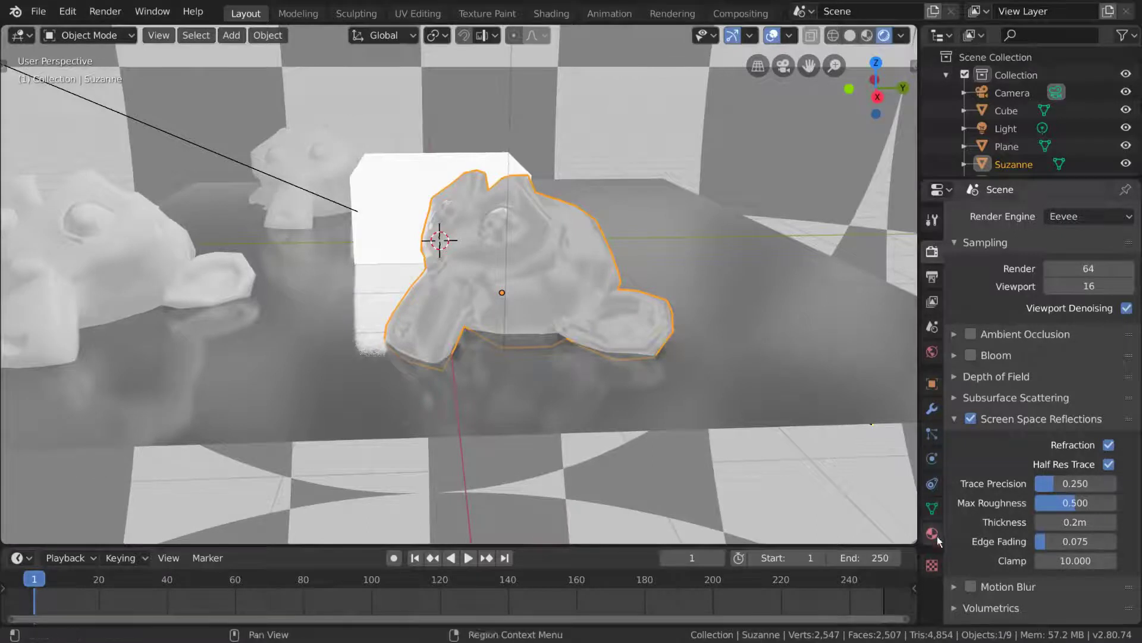
# - Try a Refraction Depth of 3 m in Suzanne's glass material settings
pyautogui.click(943, 542)
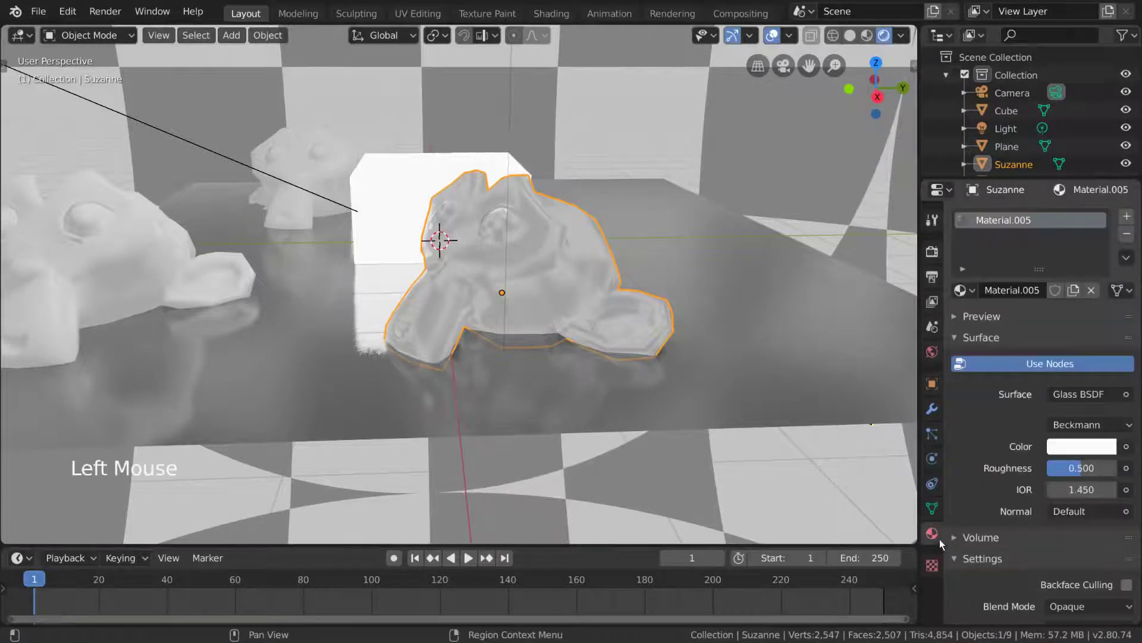
pyautogui.scroll(-3)
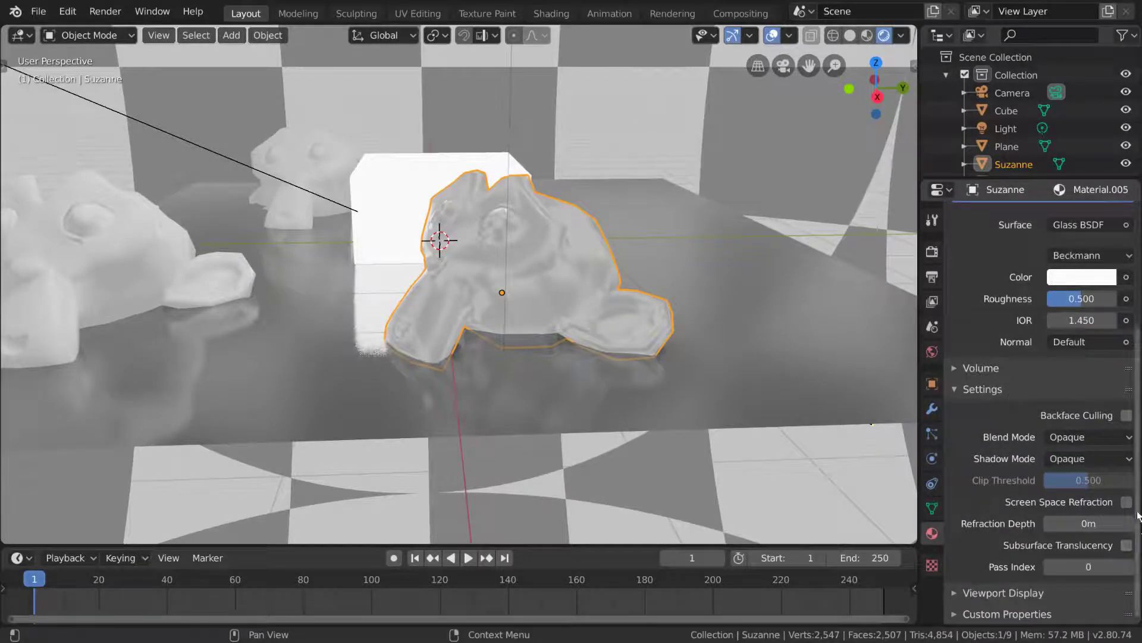
pyautogui.click(1133, 507)
pyautogui.middleClick(758, 335)
pyautogui.middleClick(725, 333)
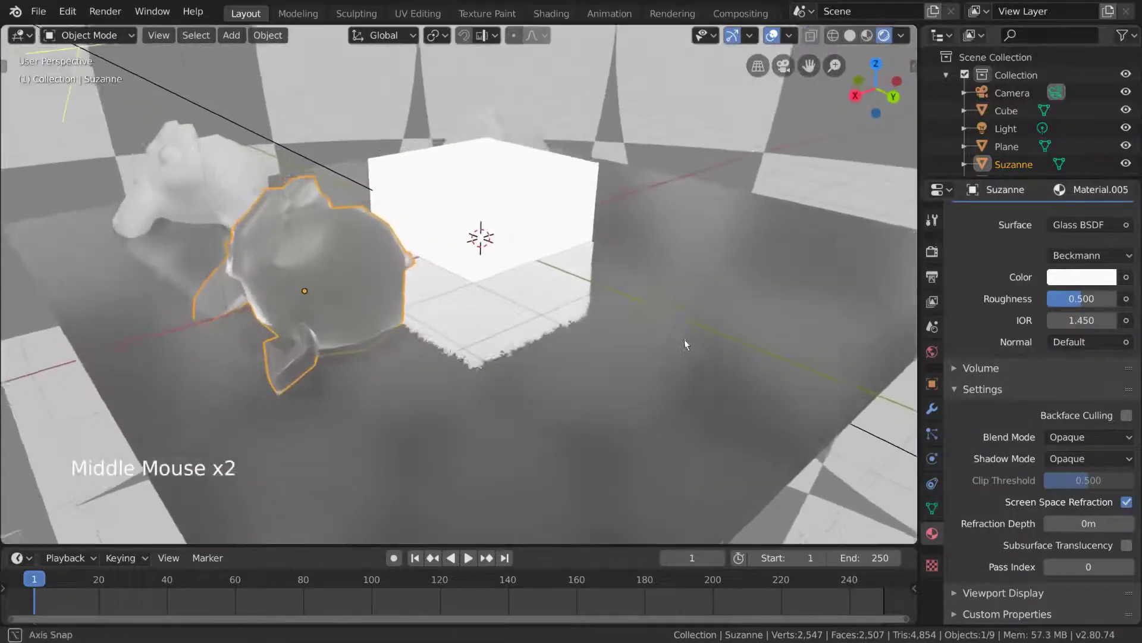
pyautogui.scroll(-3)
pyautogui.middleClick(503, 268)
# - Move the glass Suzanne to sit right against the white cube so the refraction shows
pyautogui.press('g')
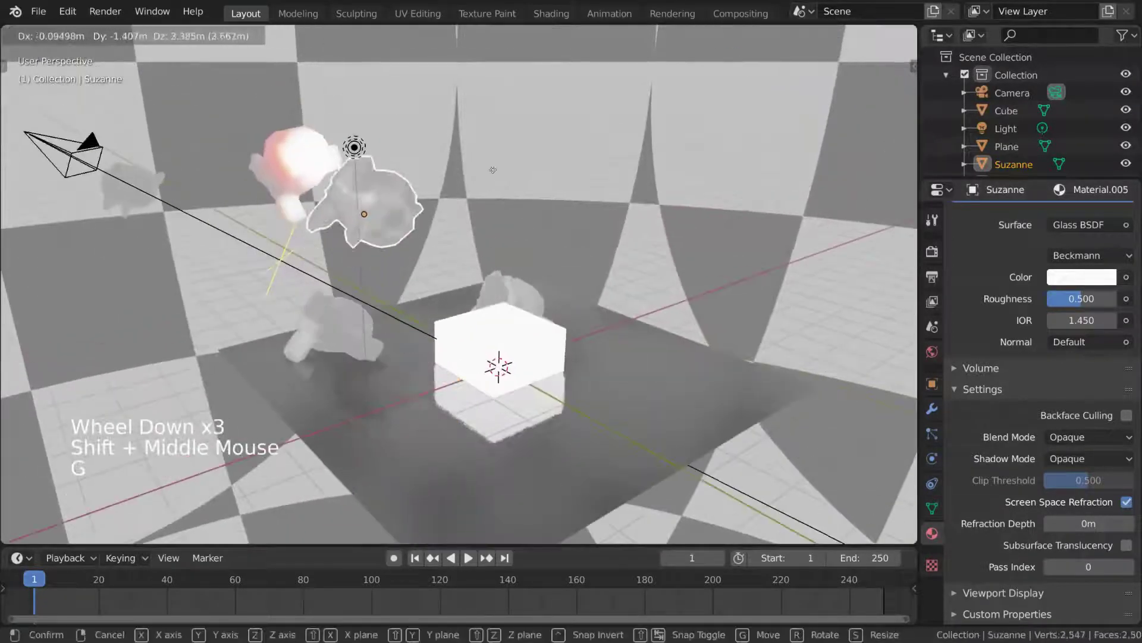
pyautogui.middleClick(461, 340)
pyautogui.press('g')
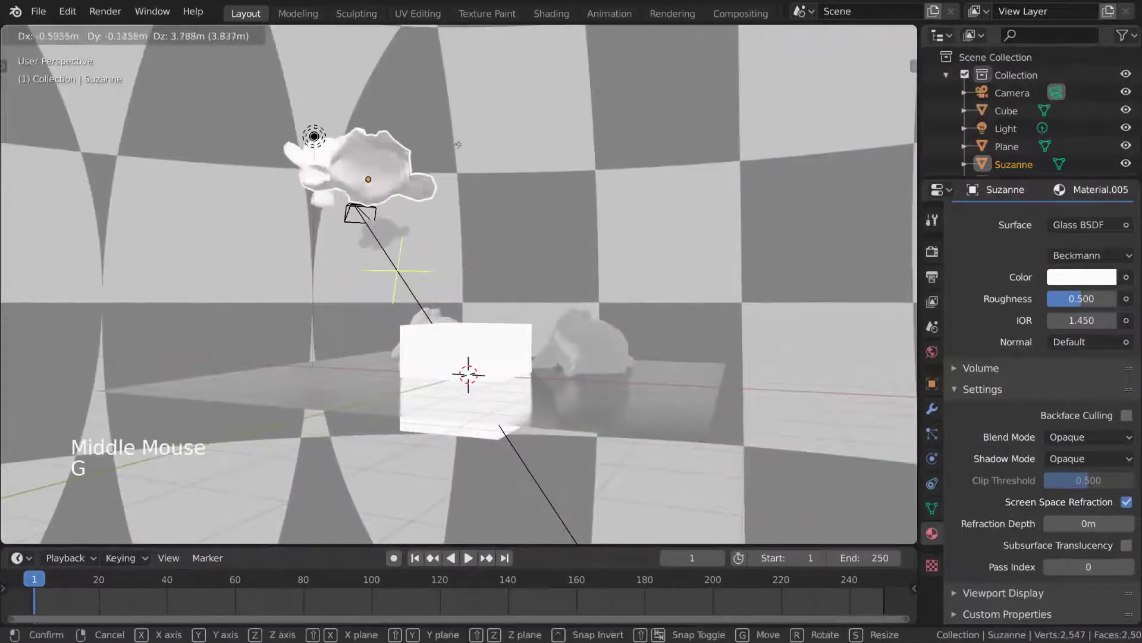
pyautogui.middleClick(451, 293)
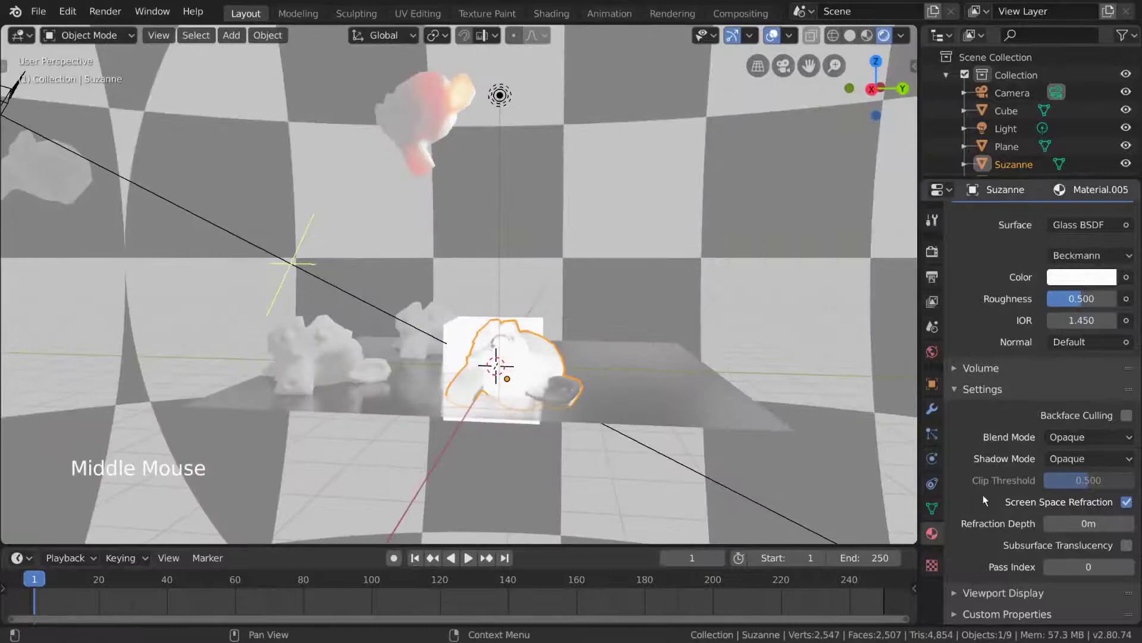
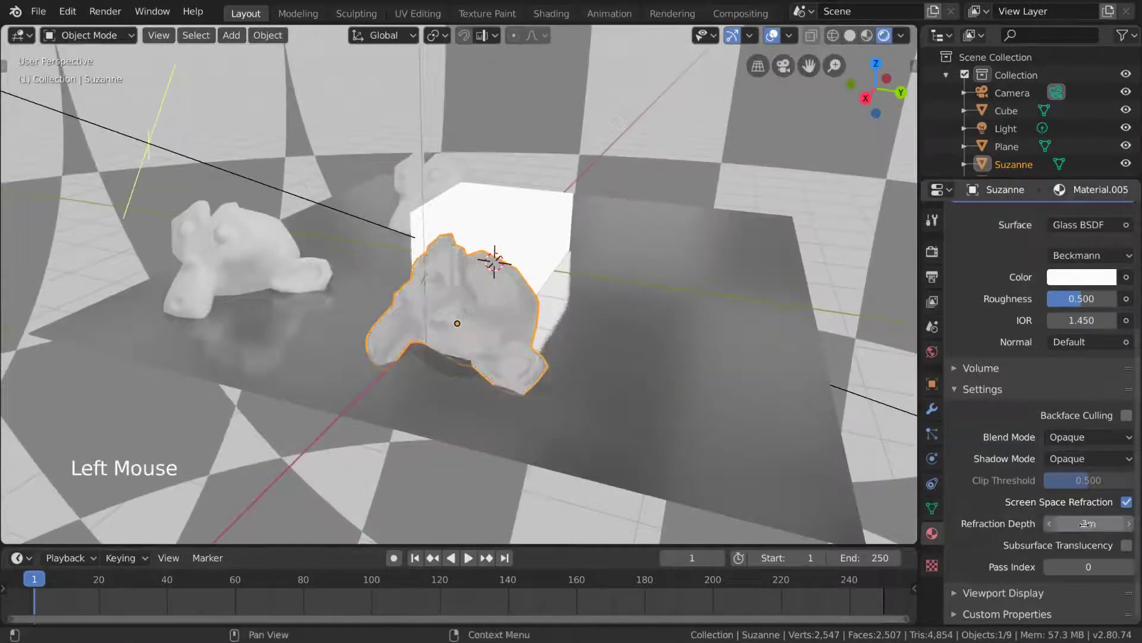
pyautogui.middleClick(628, 275)
pyautogui.press('g')
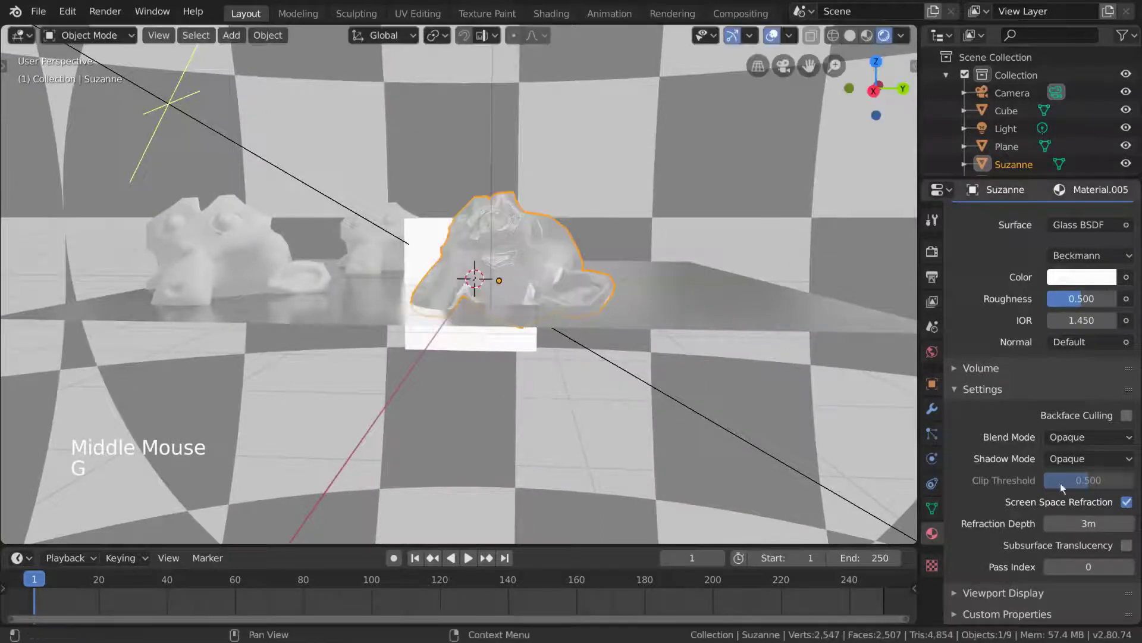
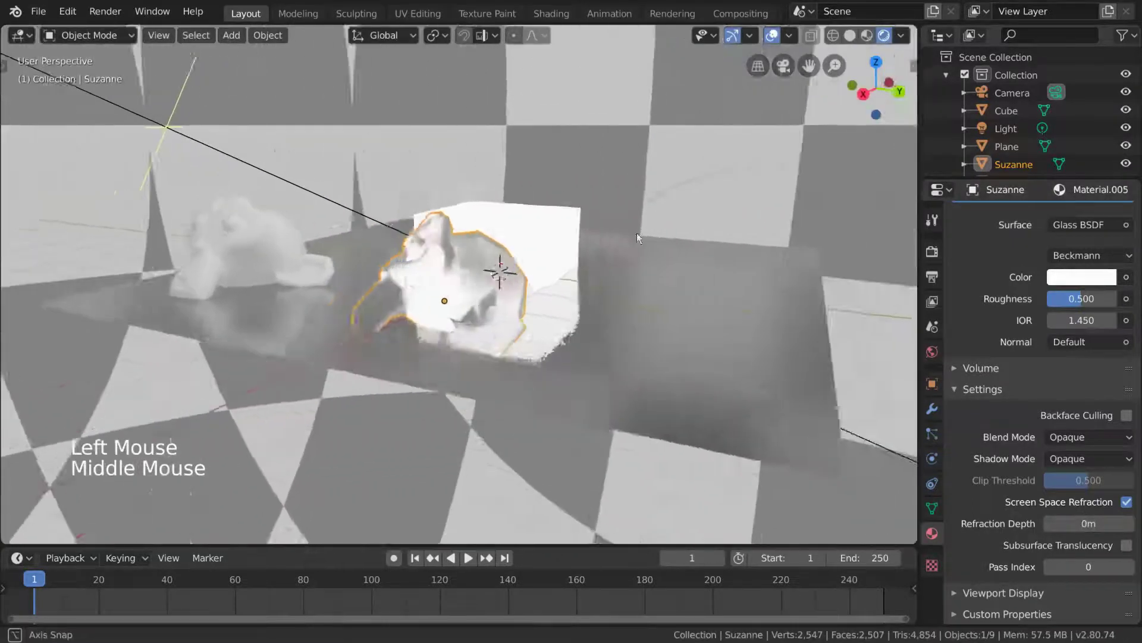
# - Turn on Eevee Motion Blur (8 samples, 0.50 shutter) and select the scene camera
pyautogui.scroll(3)
pyautogui.click(975, 422)
pyautogui.click(997, 422)
pyautogui.click(1002, 442)
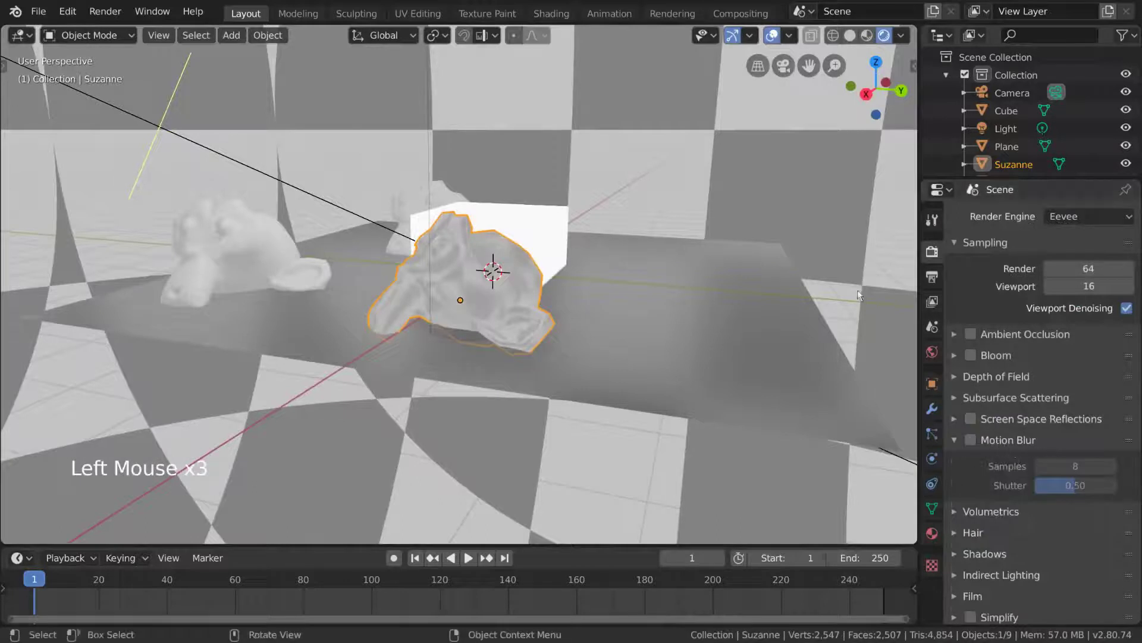
pyautogui.scroll(-3)
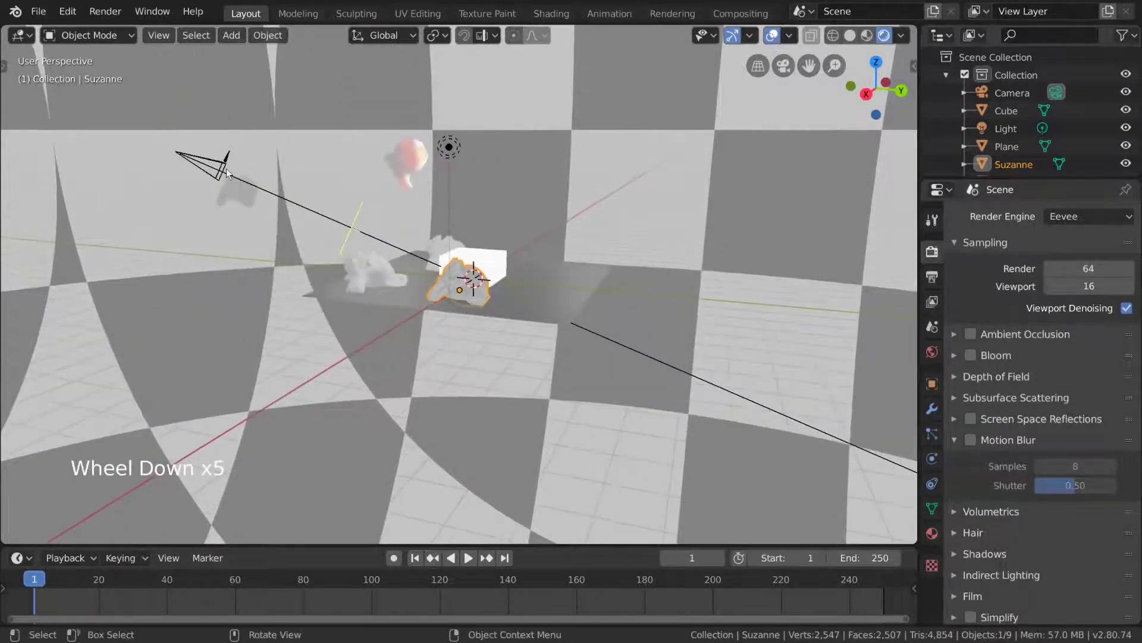
pyautogui.click(230, 169)
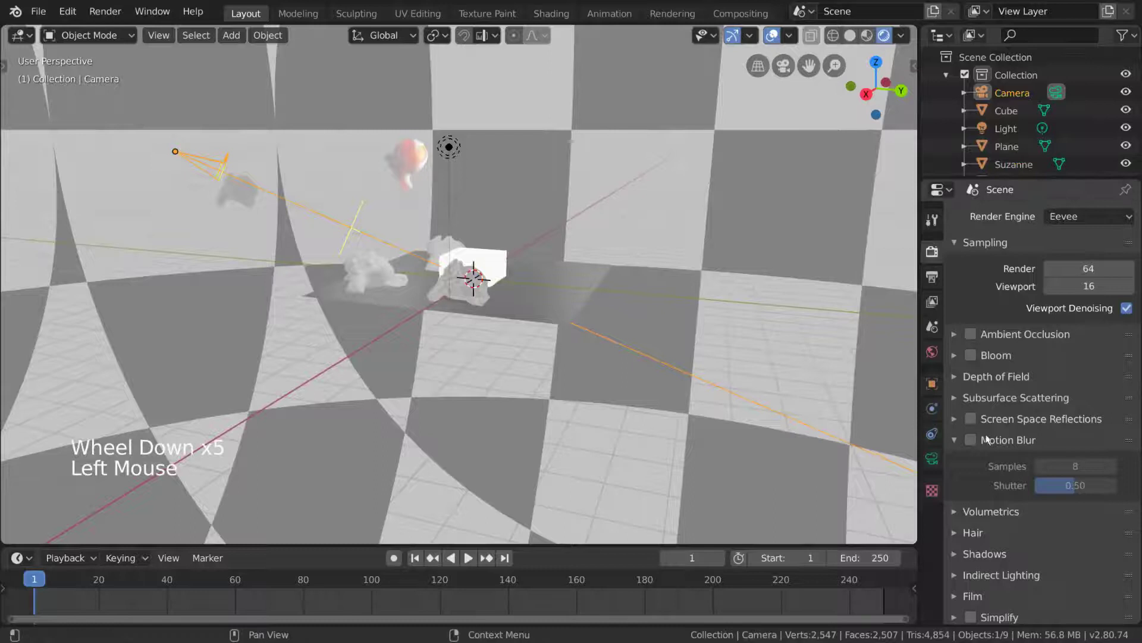
pyautogui.click(976, 447)
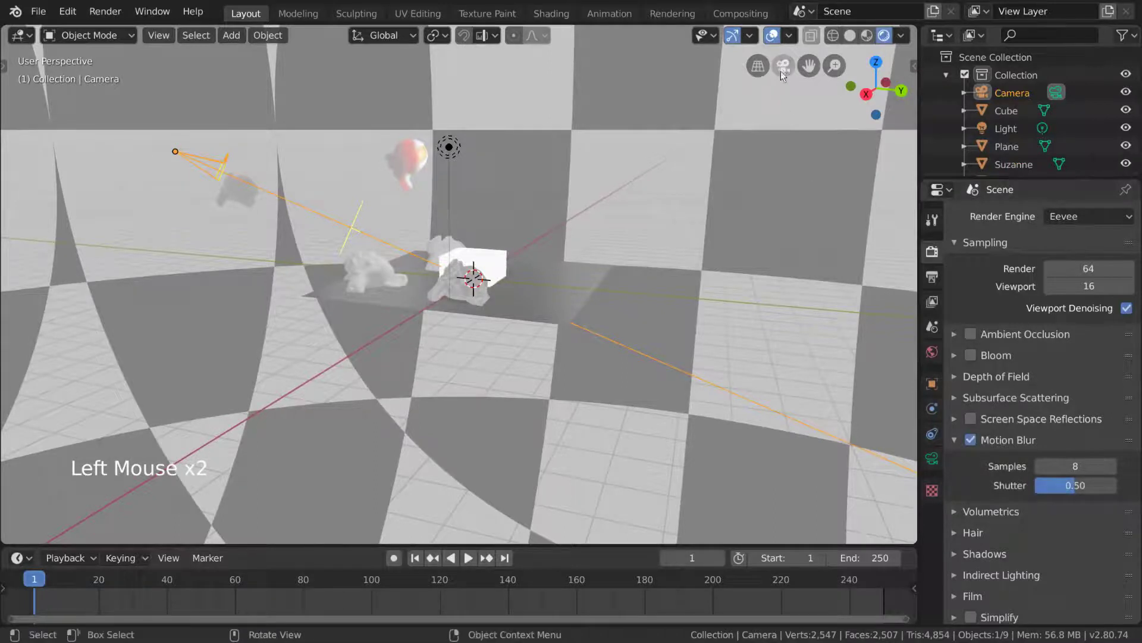
# - Switch the viewport to look through the scene camera
pyautogui.click(787, 73)
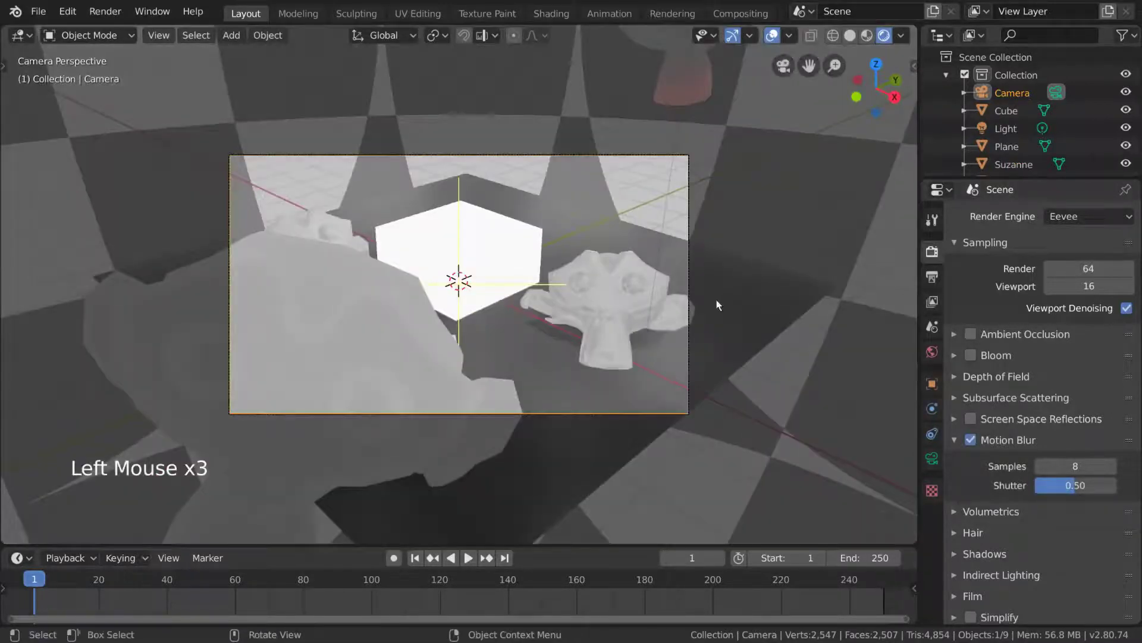
pyautogui.press('KP_0')
pyautogui.press('KP_0')
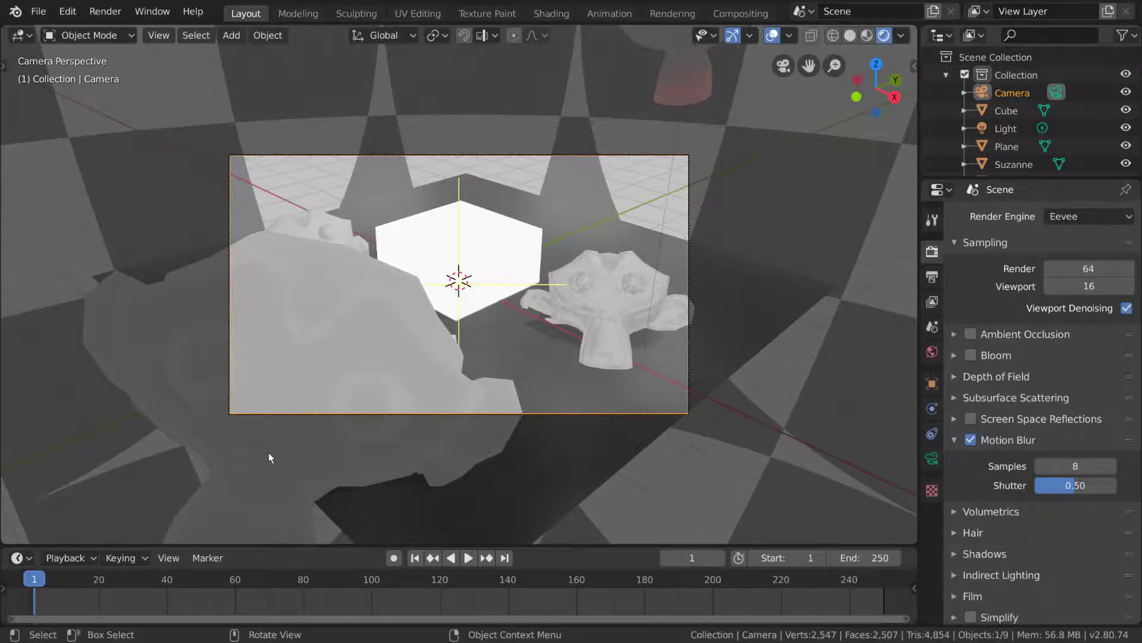
# - Enable Auto Keying and record the camera's starting position at frame 1
pyautogui.click(683, 416)
pyautogui.click(679, 391)
pyautogui.click(647, 414)
pyautogui.click(638, 417)
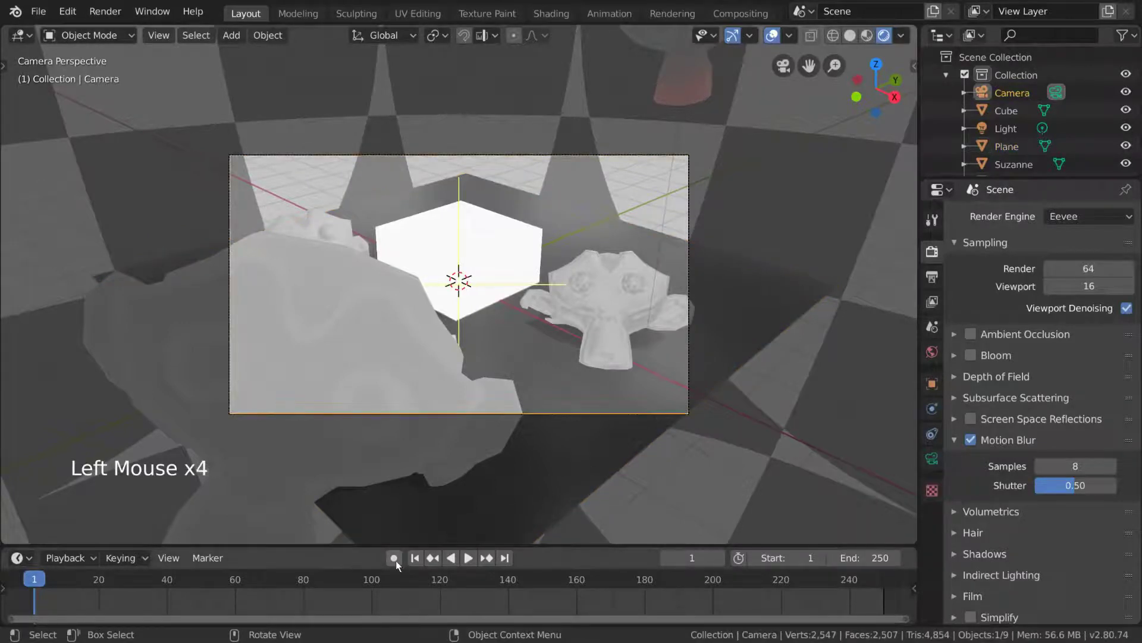
pyautogui.click(400, 564)
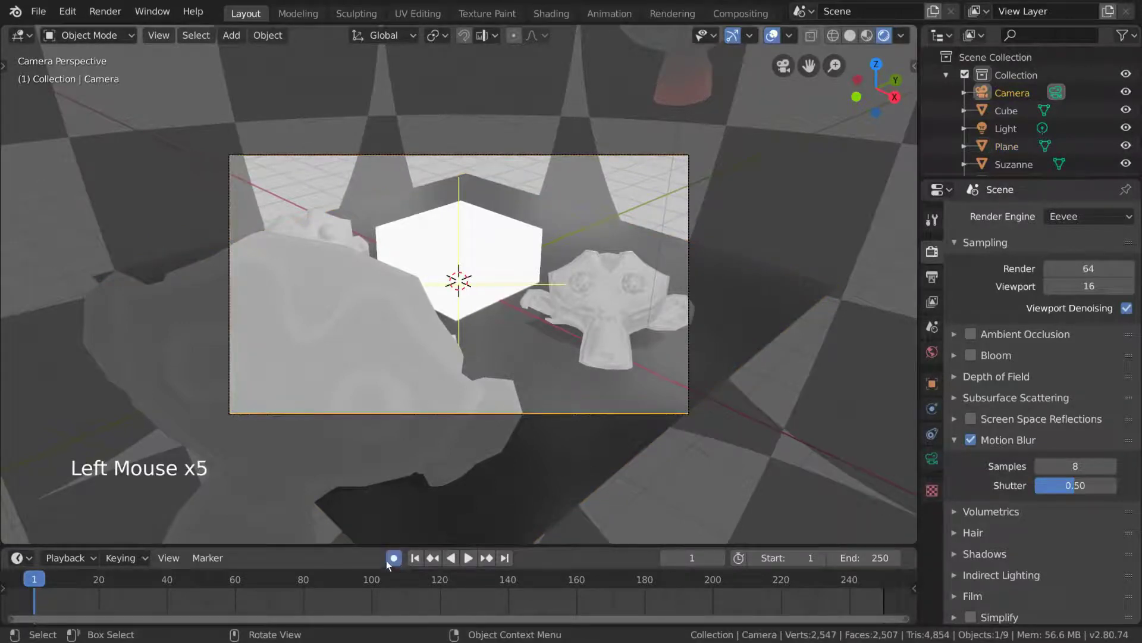
pyautogui.press('r')
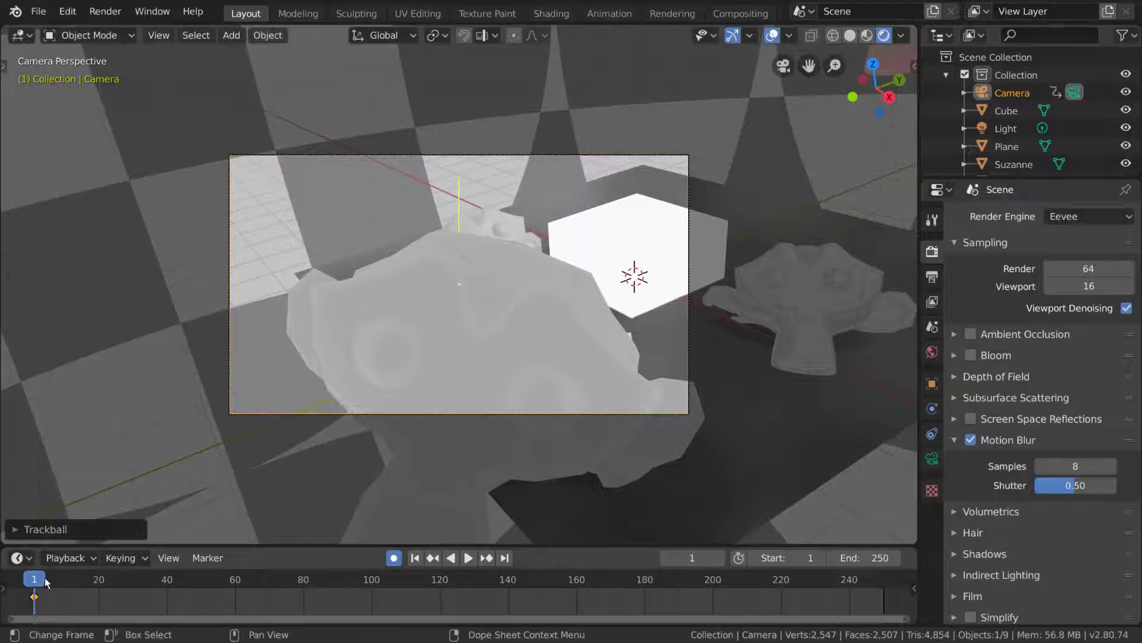
# - Jump to frame 10 and rotate the camera to a new keyframed viewpoint
pyautogui.click(76, 582)
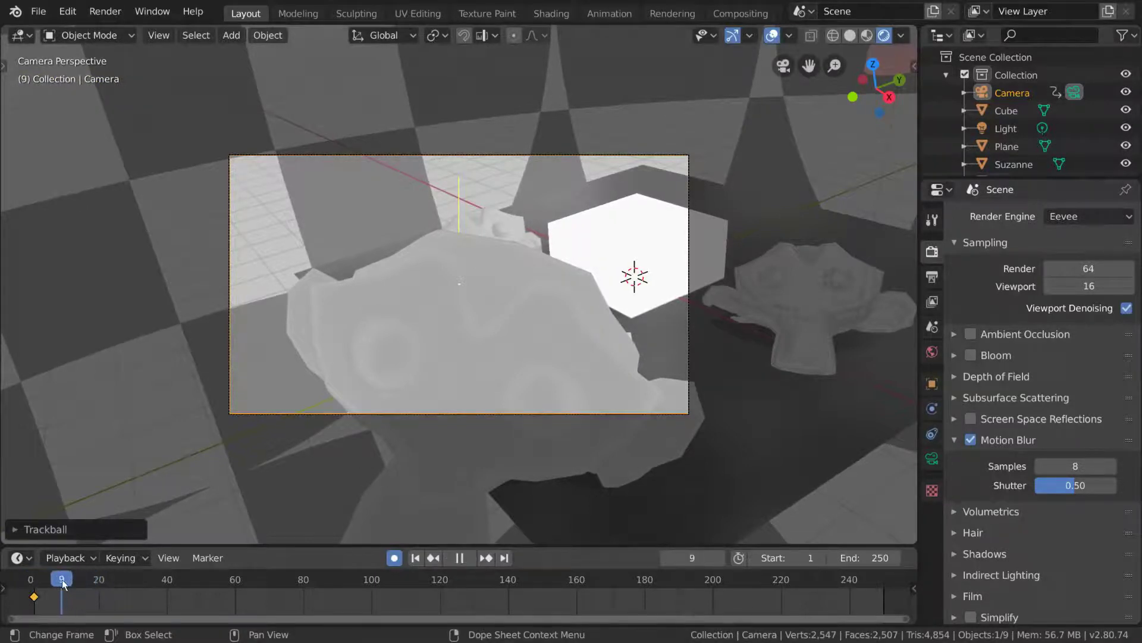
pyautogui.press('r')
pyautogui.press('r')
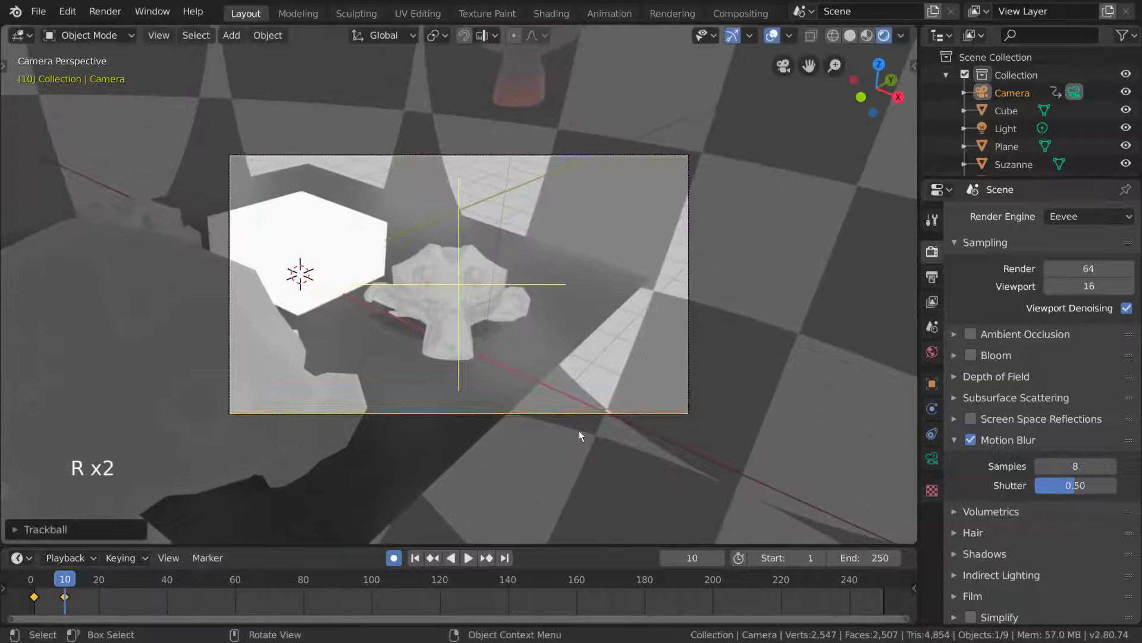
# - Play the camera animation repeatedly from early frames to preview the motion blur
pyautogui.click(70, 579)
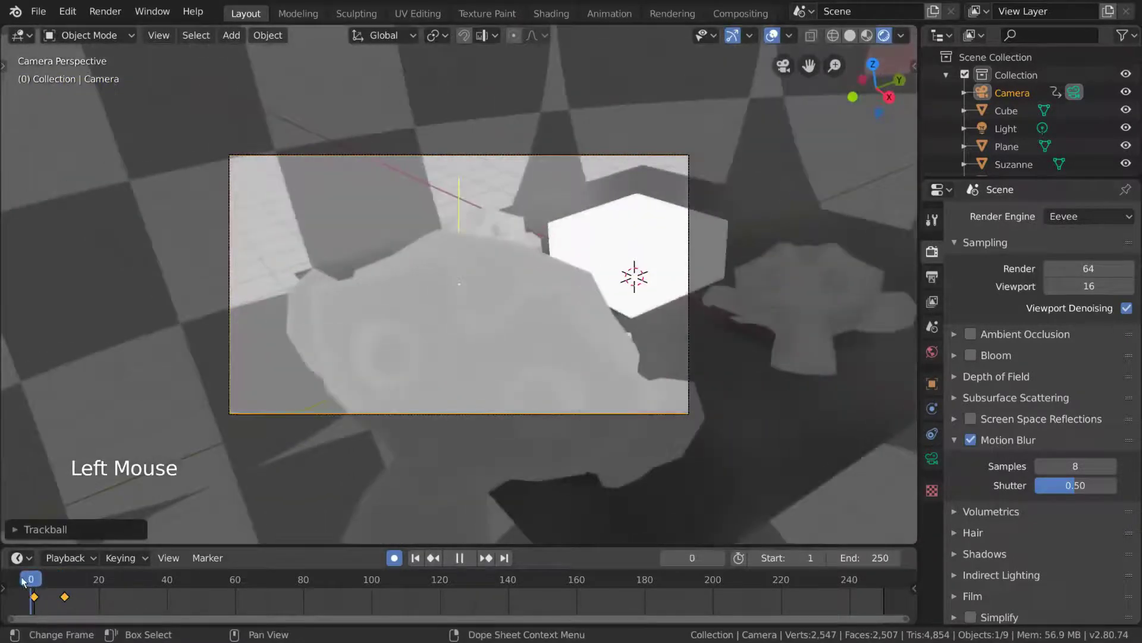
pyautogui.press('space')
pyautogui.press('space')
pyautogui.click(72, 581)
pyautogui.press('space')
pyautogui.press('space')
pyautogui.click(84, 581)
pyautogui.press('space')
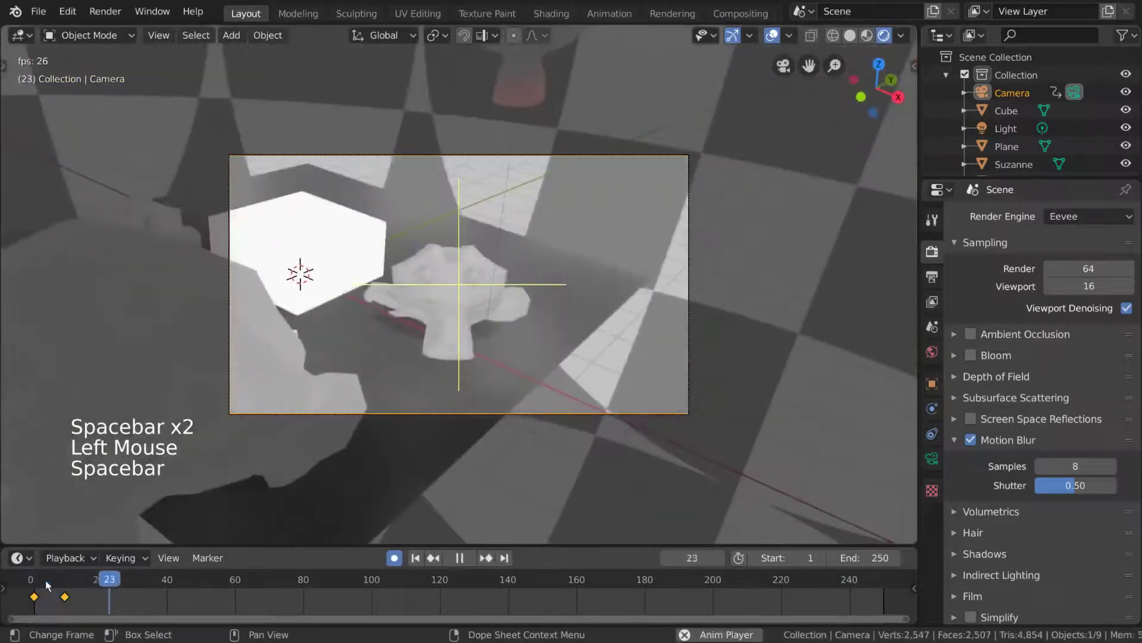
pyautogui.press('space')
pyautogui.click(90, 583)
pyautogui.press('space')
pyautogui.press('space')
# - Step the timeline to frame 5 to see the smeared view, then toggle Motion Blur in Render Properties
pyautogui.click(75, 580)
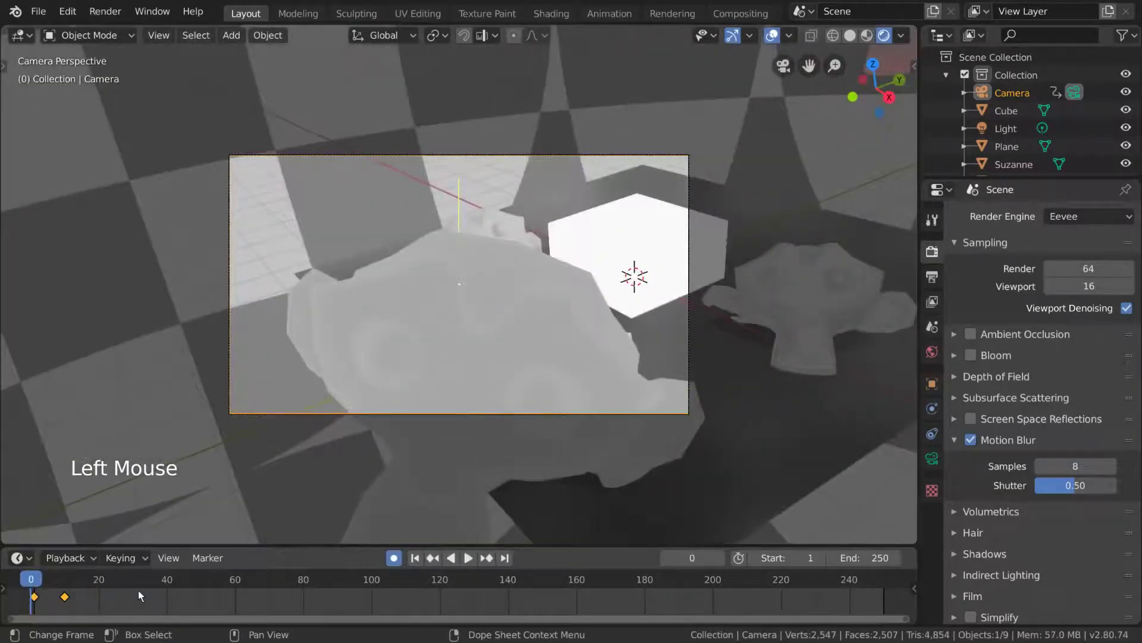
pyautogui.press('Right')
pyautogui.press('Right')
pyautogui.press('Right')
pyautogui.press('Right')
pyautogui.press('Right')
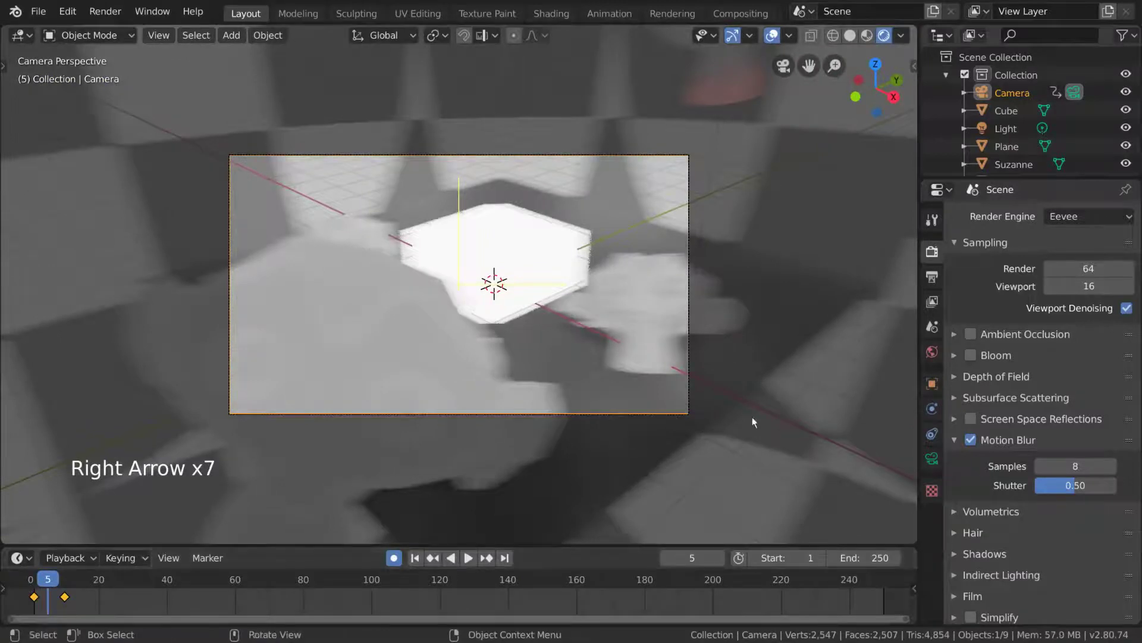
pyautogui.click(974, 444)
pyautogui.click(974, 444)
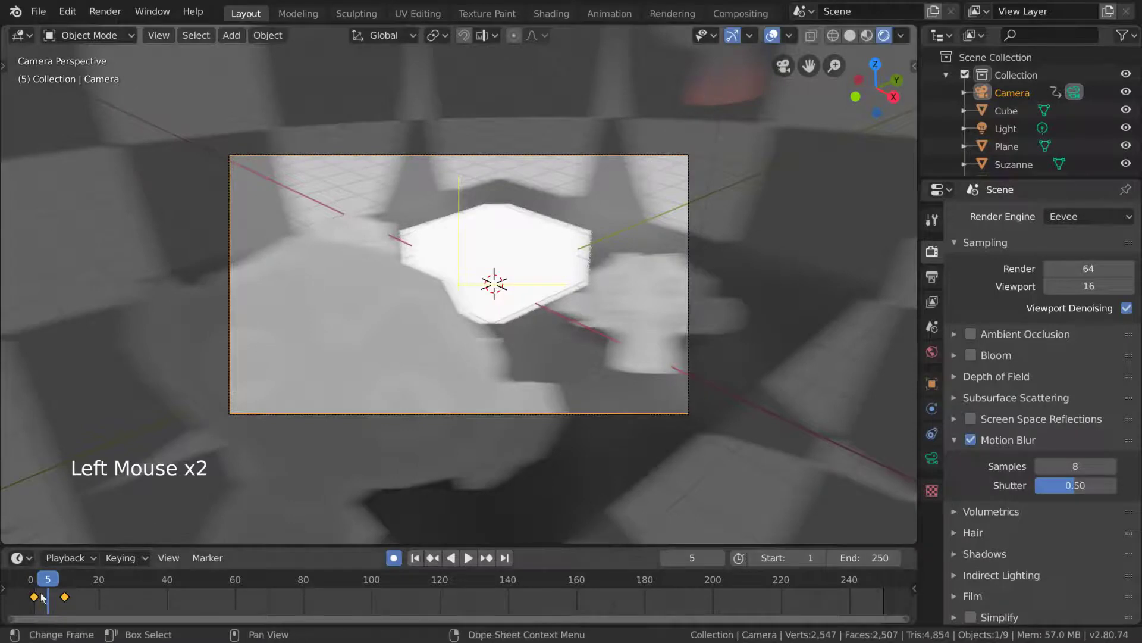
pyautogui.doubleClick(974, 447)
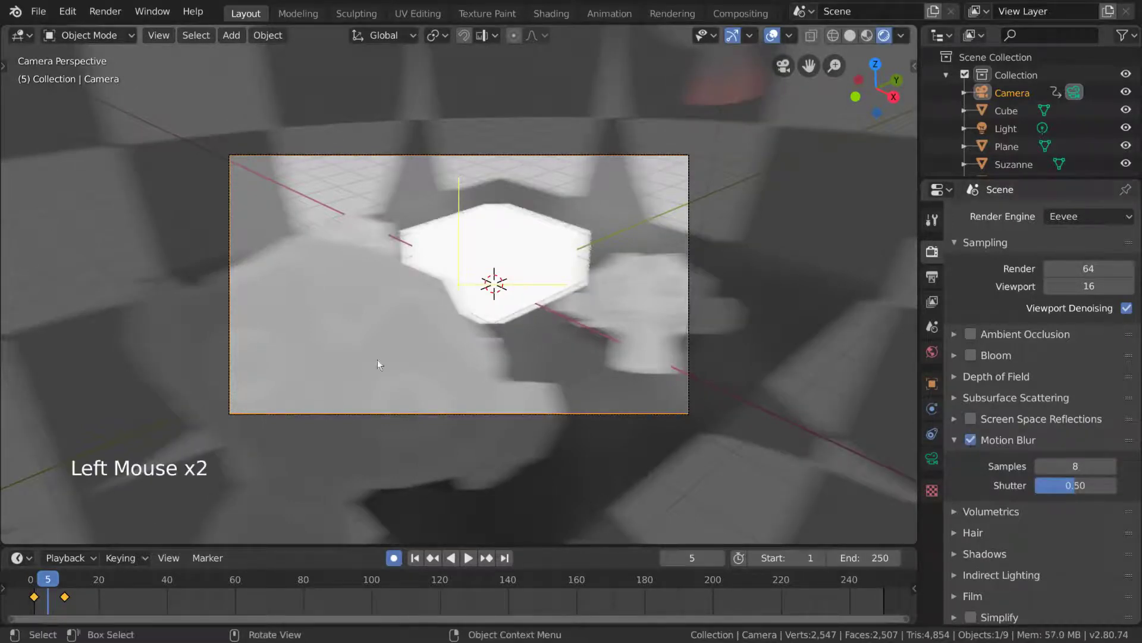
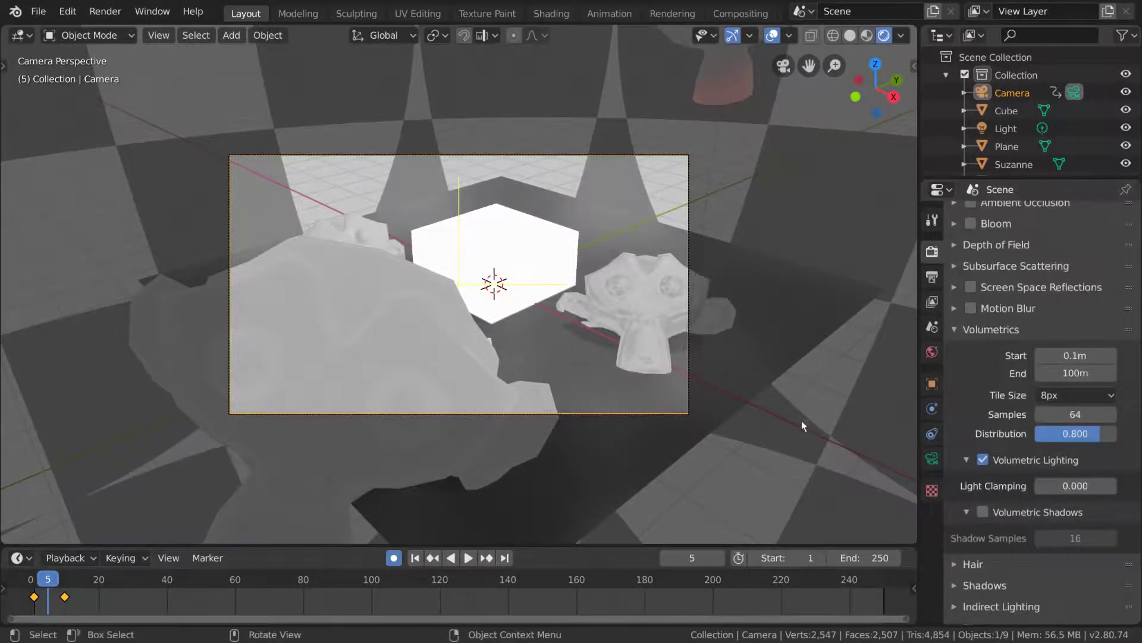
# - Orbit out of the camera view to look at the scene from the side
pyautogui.middleClick(797, 422)
pyautogui.scroll(-3)
pyautogui.middleClick(748, 425)
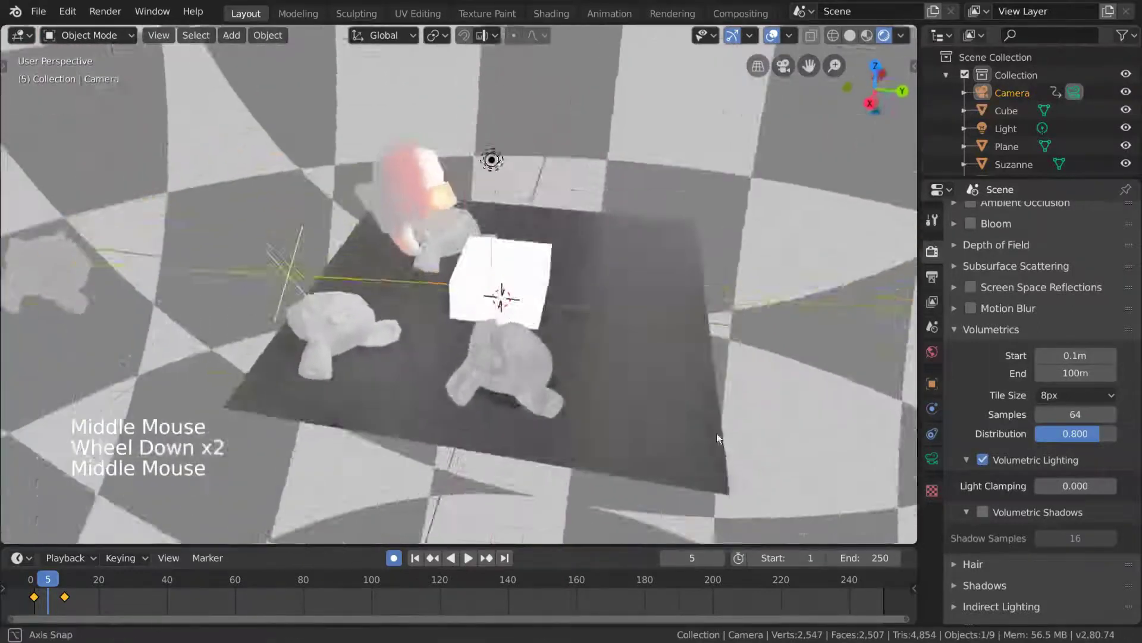
pyautogui.middleClick(682, 325)
pyautogui.middleClick(772, 356)
pyautogui.scroll(-3)
# - Add a second cube with Shift+A and move it to the right of the white cube
pyautogui.middleClick(655, 335)
pyautogui.press('shift+a')
pyautogui.press('g')
pyautogui.click(937, 545)
# - Give the new cube Material.006 with no surface and a Volume Scatter volume (density 1.0)
pyautogui.click(1077, 289)
pyautogui.click(1078, 399)
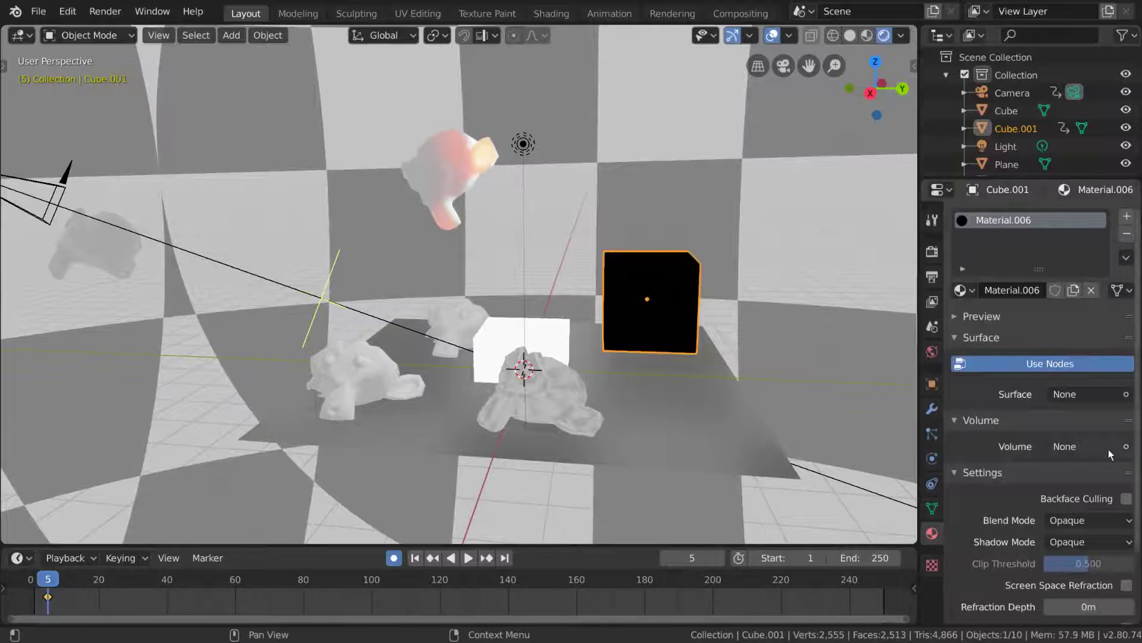
pyautogui.click(1059, 424)
pyautogui.click(979, 421)
pyautogui.click(1117, 451)
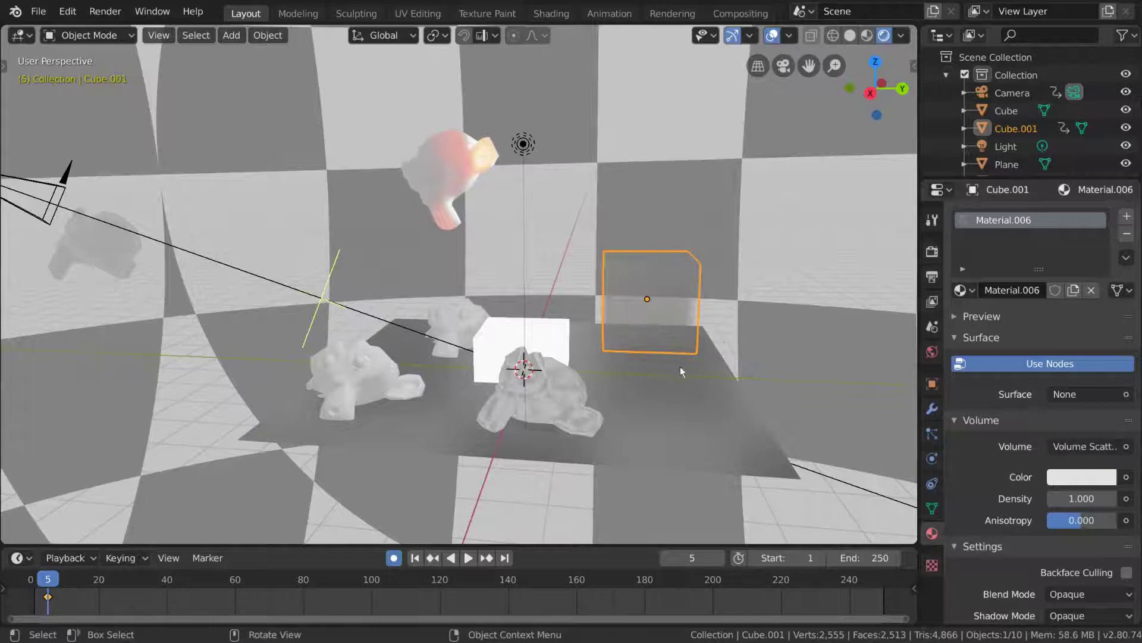
# - Scale the fog cube up around the scene, raise it on Z, and set its volume density to 0.5
pyautogui.press('s')
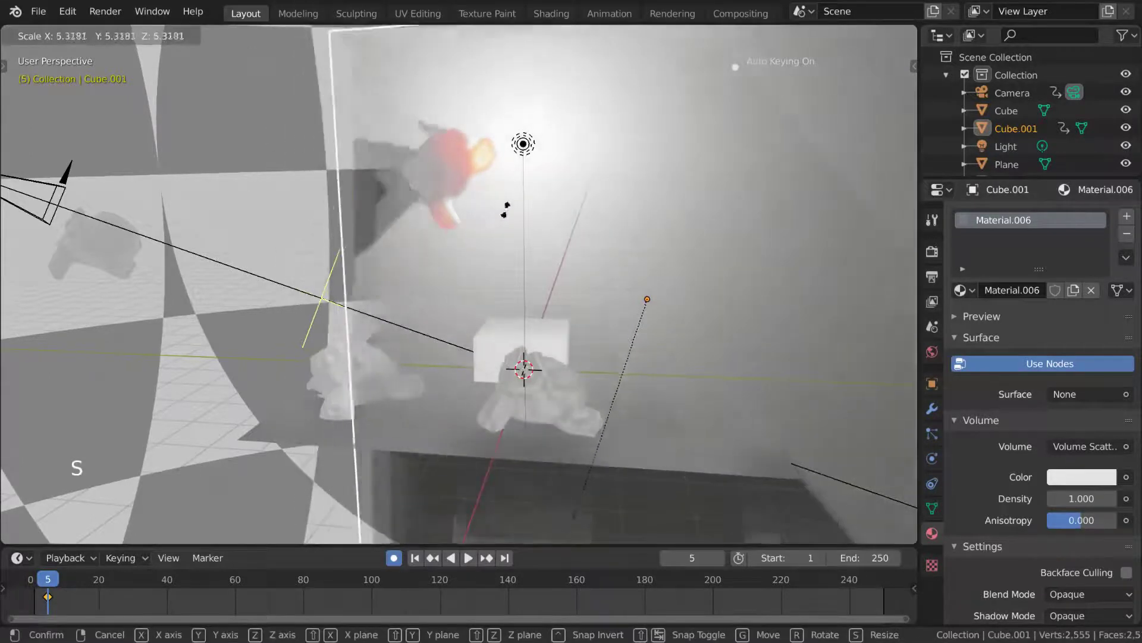
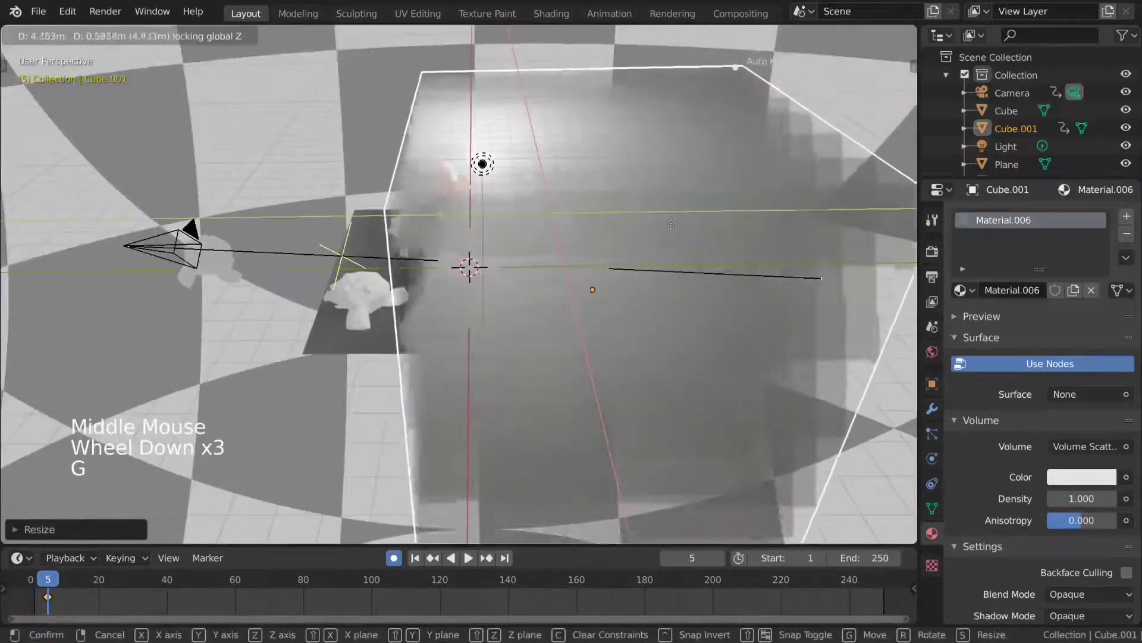
pyautogui.middleClick(612, 176)
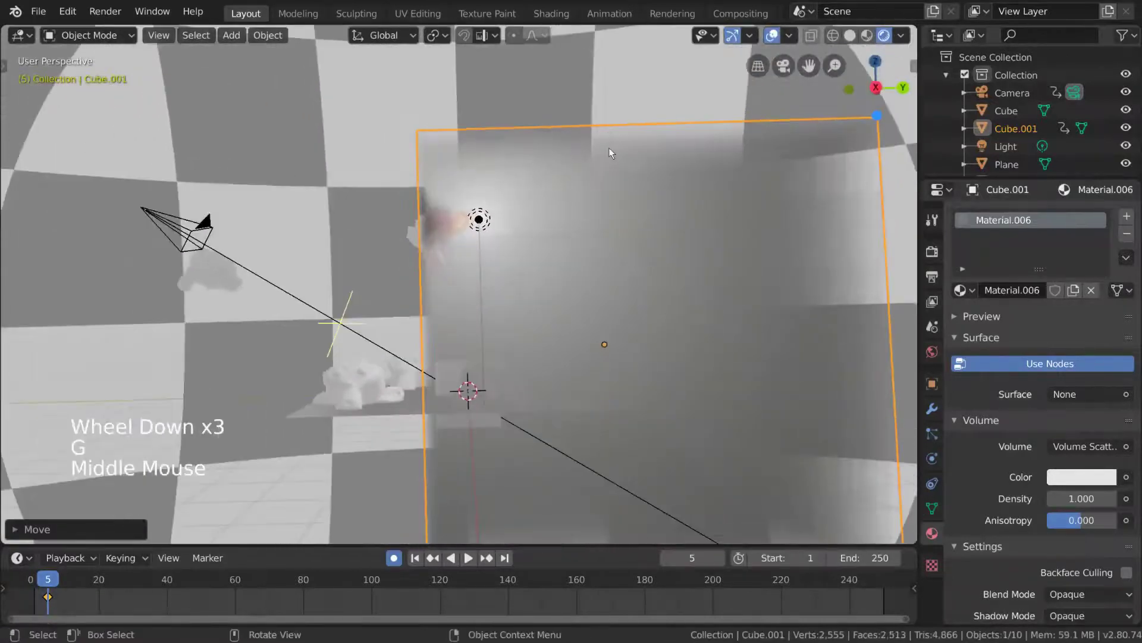
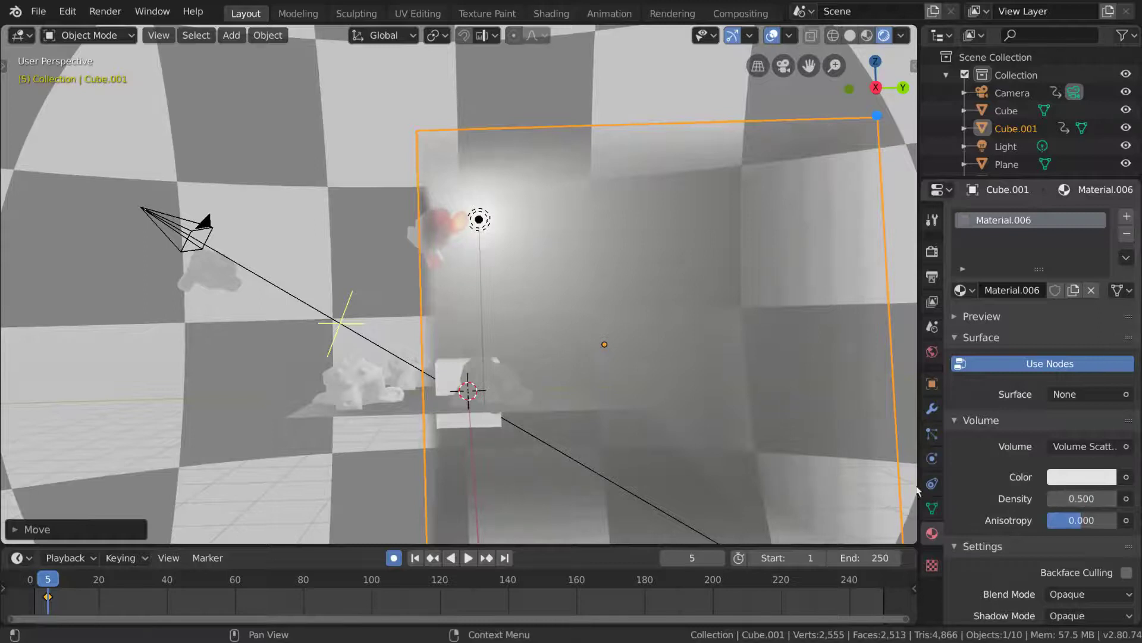
pyautogui.middleClick(568, 424)
# - Select the monkey head and show the scene's Render Properties with the Volumetrics panel (start 0.1 m)
pyautogui.scroll(-3)
pyautogui.middleClick(575, 327)
pyautogui.click(360, 360)
pyautogui.click(940, 263)
pyautogui.middleClick(694, 290)
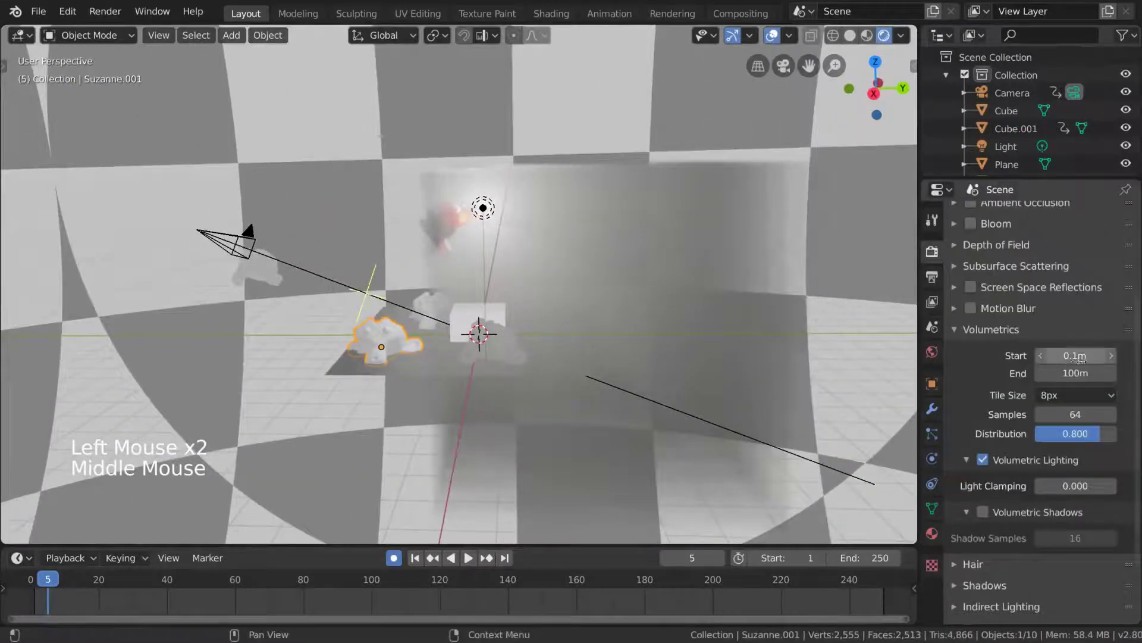
pyautogui.scroll(-3)
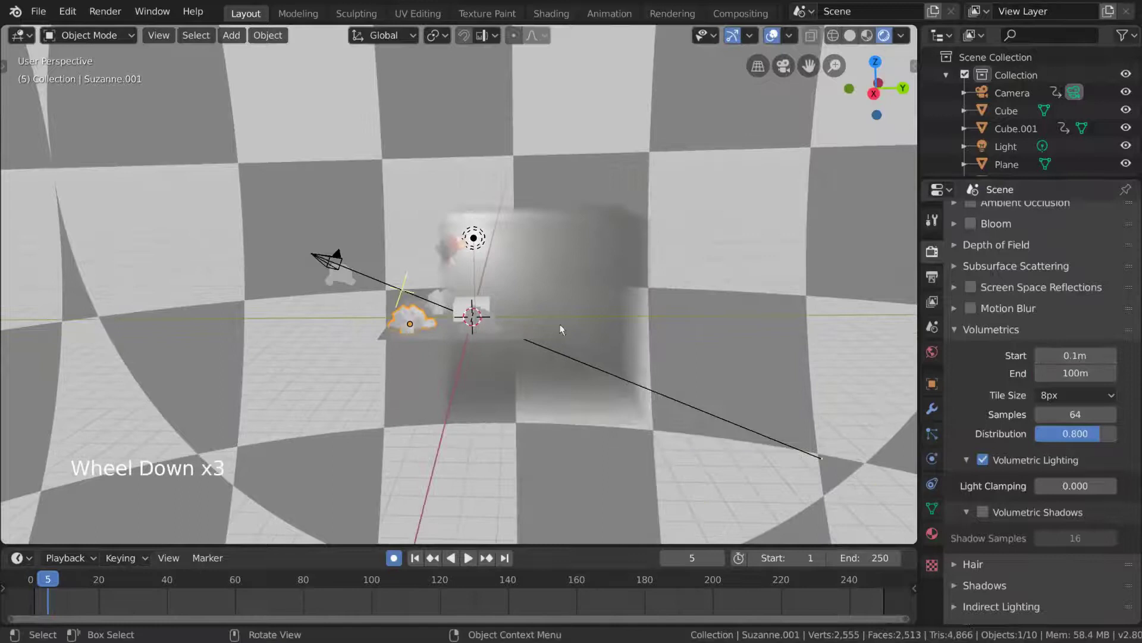
pyautogui.scroll(3)
# - Orbit and zoom through the fog to inspect the lit monkey and light cone from several angles
pyautogui.middleClick(792, 225)
pyautogui.middleClick(734, 221)
pyautogui.middleClick(653, 213)
pyautogui.middleClick(505, 258)
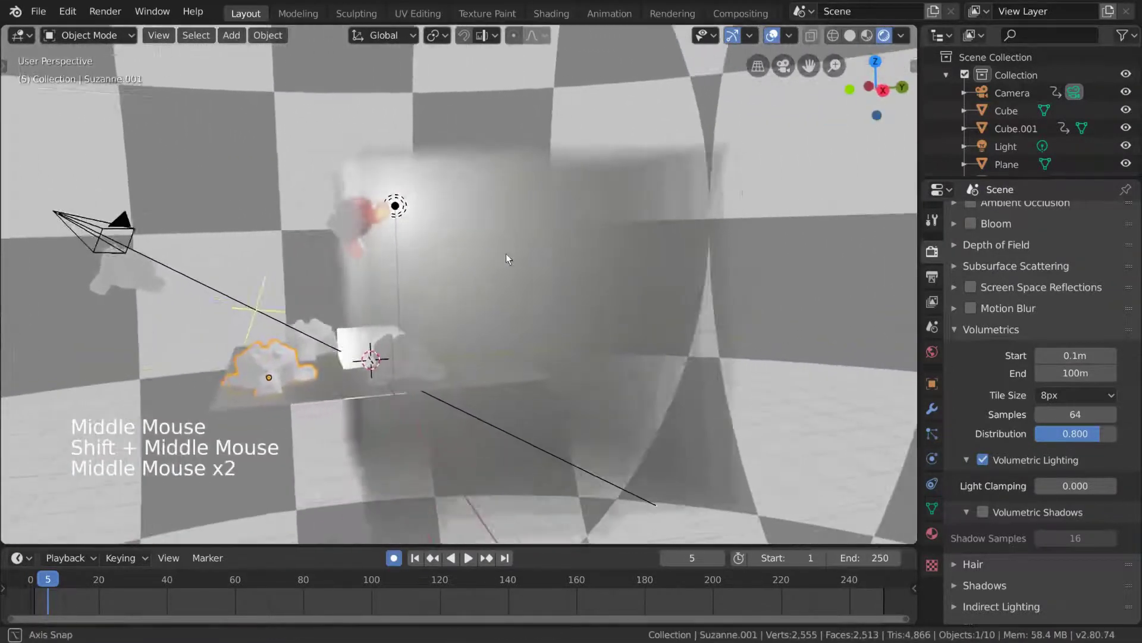
pyautogui.scroll(-3)
pyautogui.scroll(3)
pyautogui.scroll(-3)
pyautogui.scroll(3)
pyautogui.scroll(-3)
pyautogui.scroll(3)
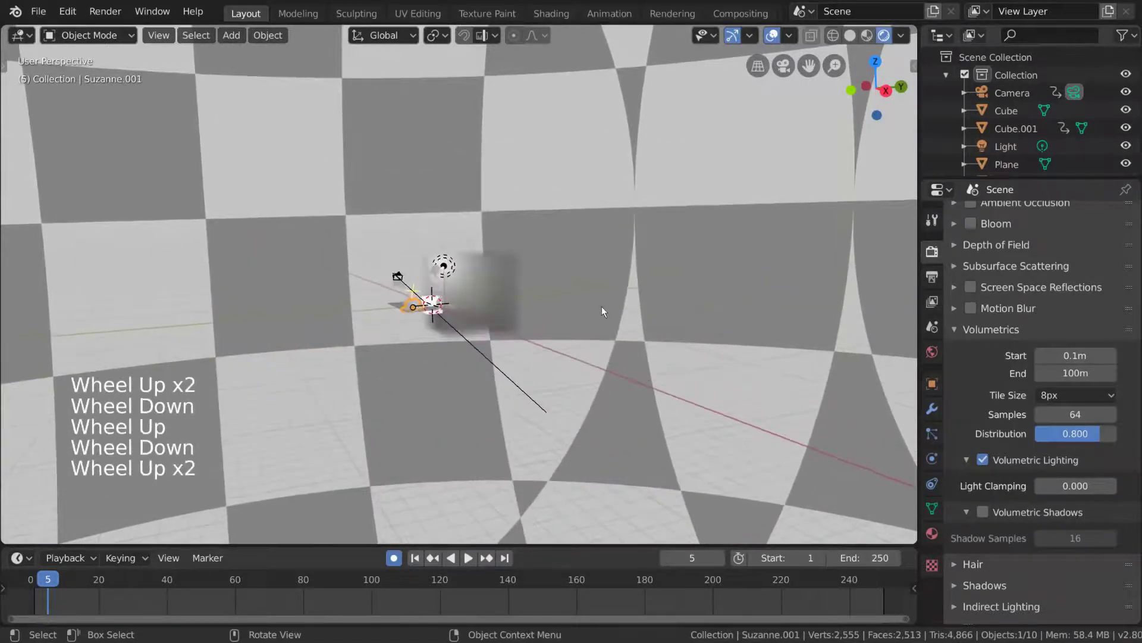
pyautogui.middleClick(608, 309)
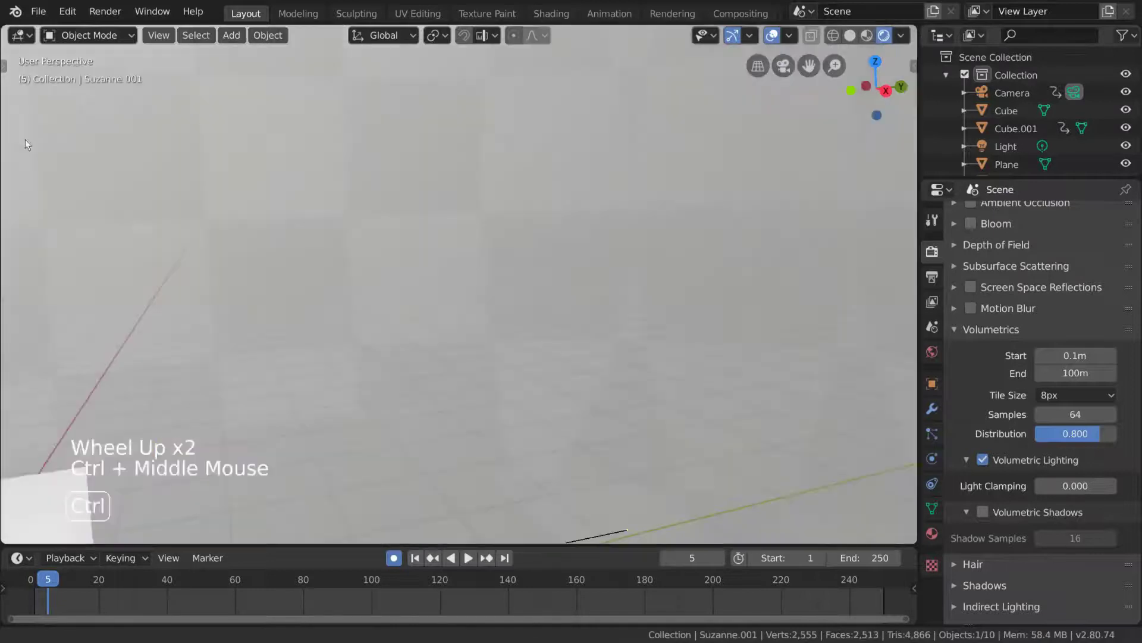
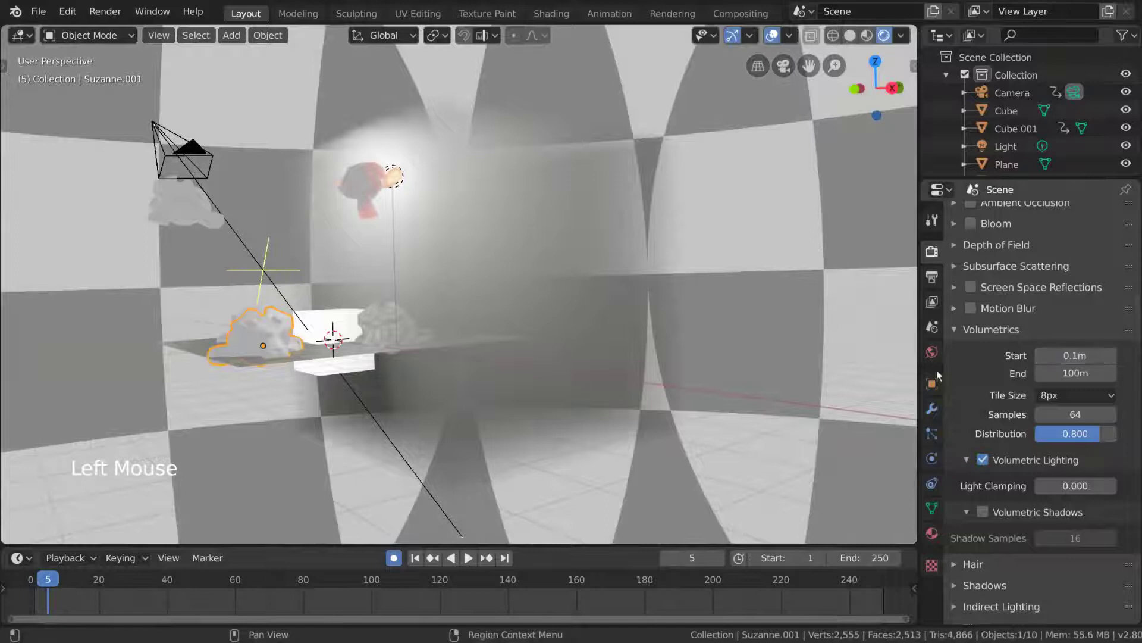
pyautogui.middleClick(580, 352)
pyautogui.scroll(-3)
pyautogui.scroll(3)
pyautogui.middleClick(706, 315)
pyautogui.middleClick(701, 319)
pyautogui.scroll(3)
pyautogui.middleClick(704, 314)
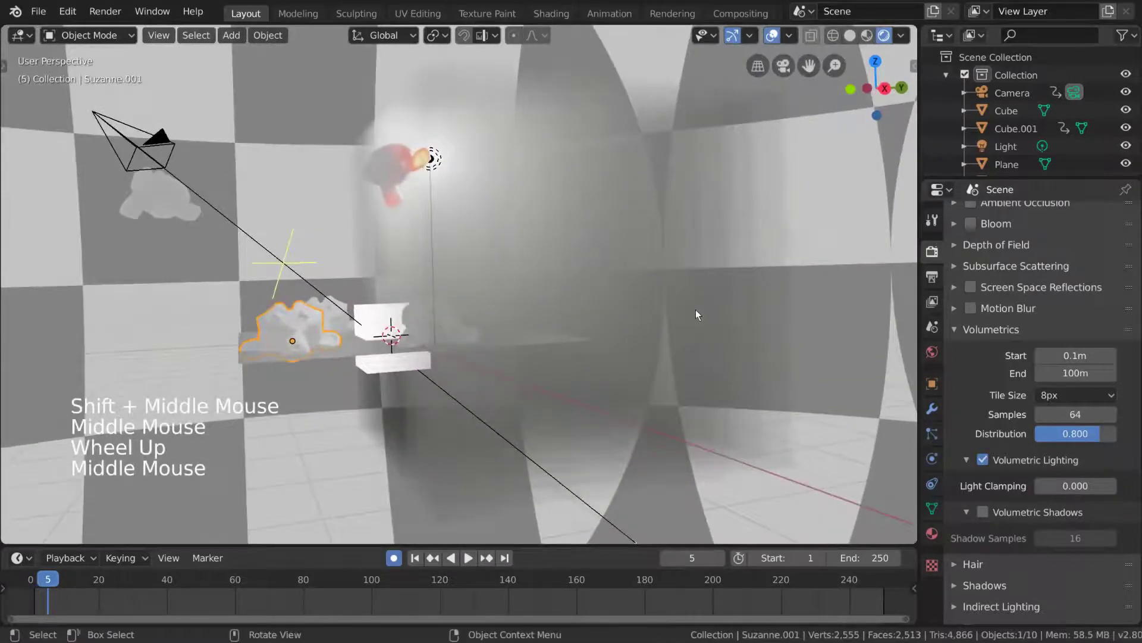
pyautogui.middleClick(736, 290)
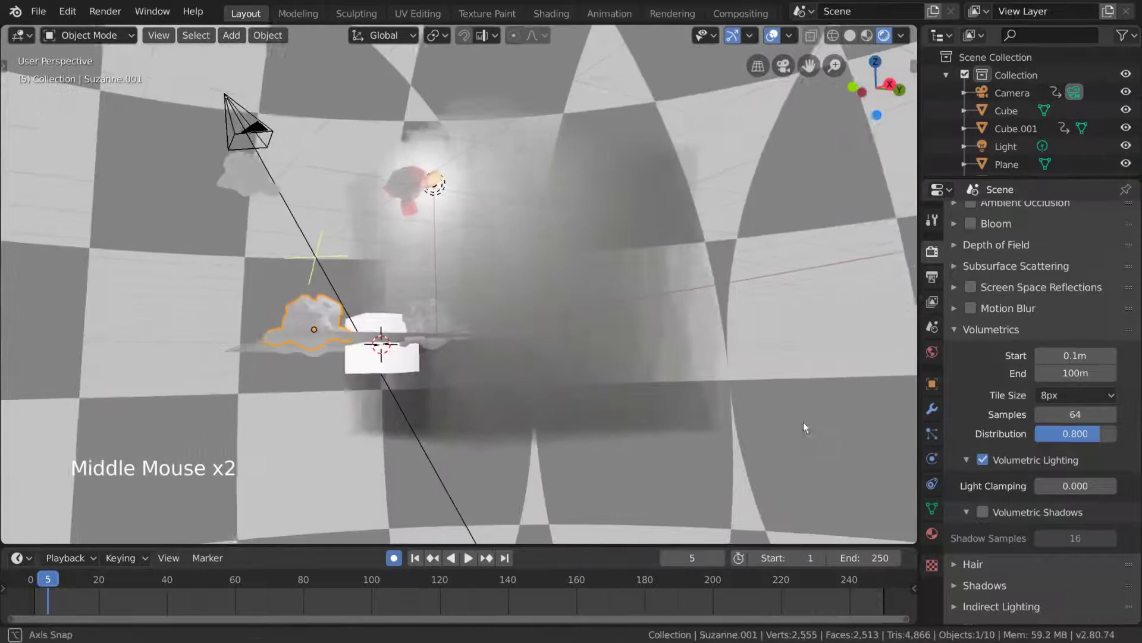
# - Darken the world background colour and check how the fog reads against it
pyautogui.click(931, 355)
pyautogui.click(1134, 337)
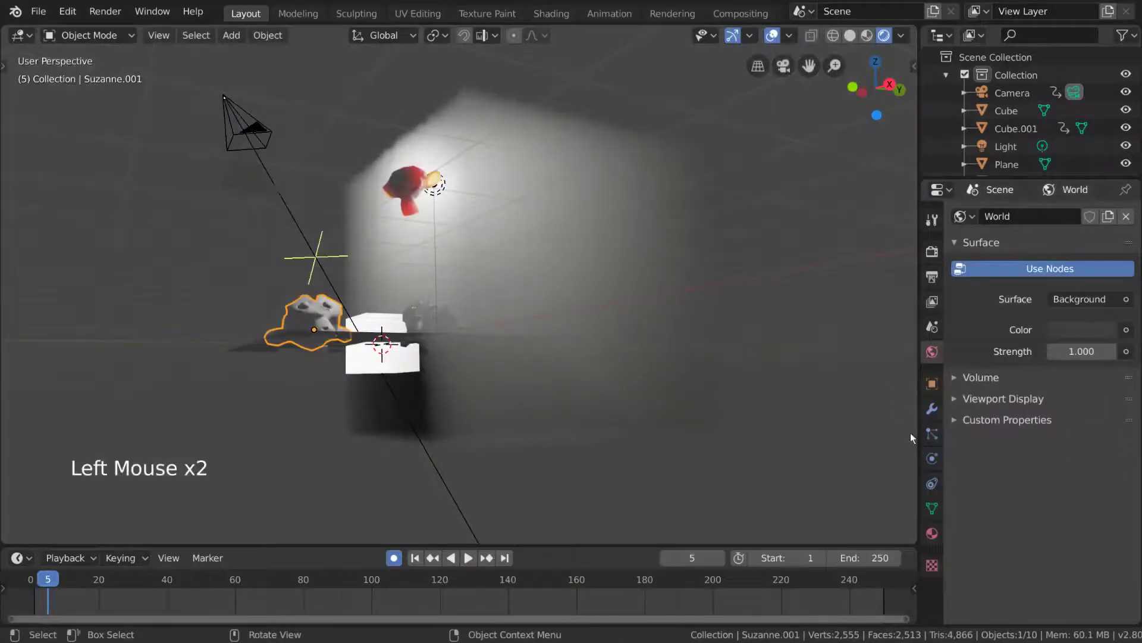
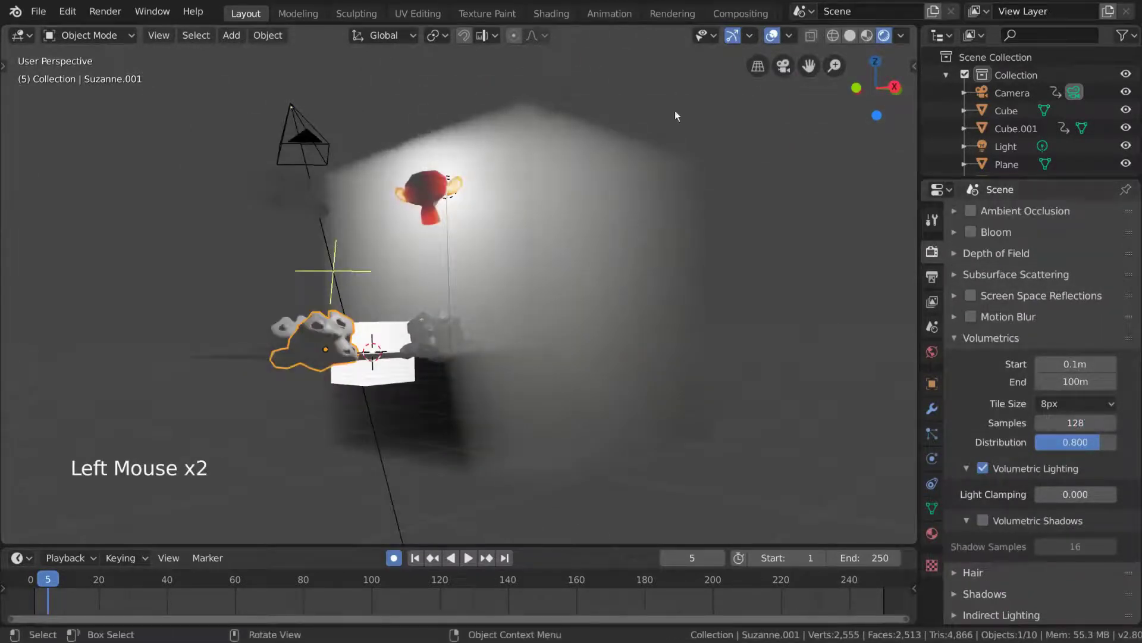
pyautogui.middleClick(638, 162)
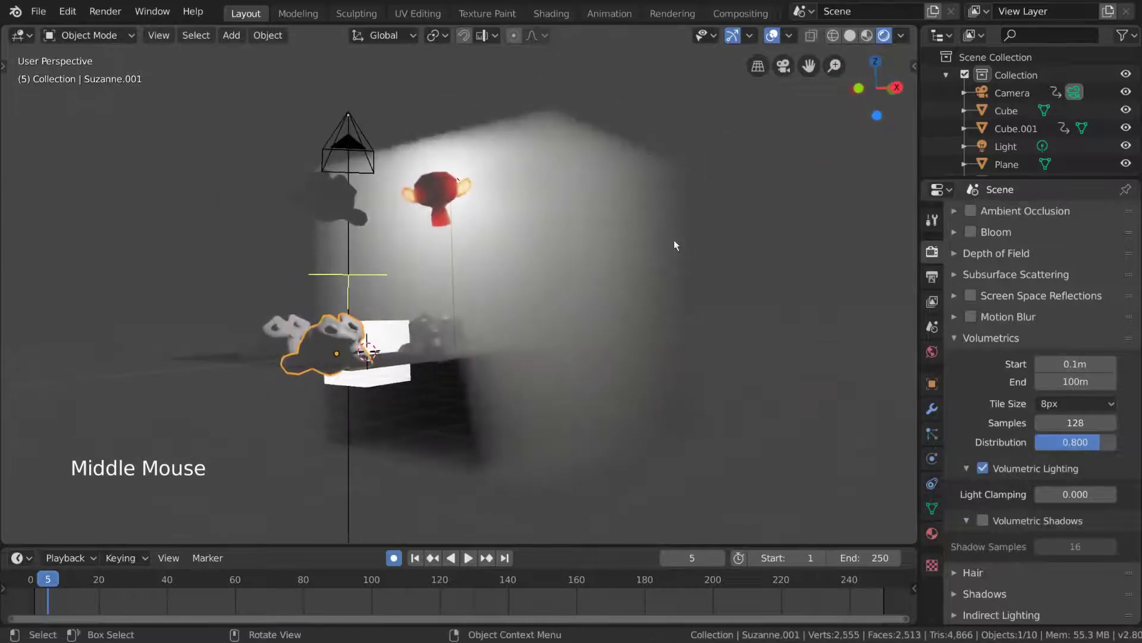
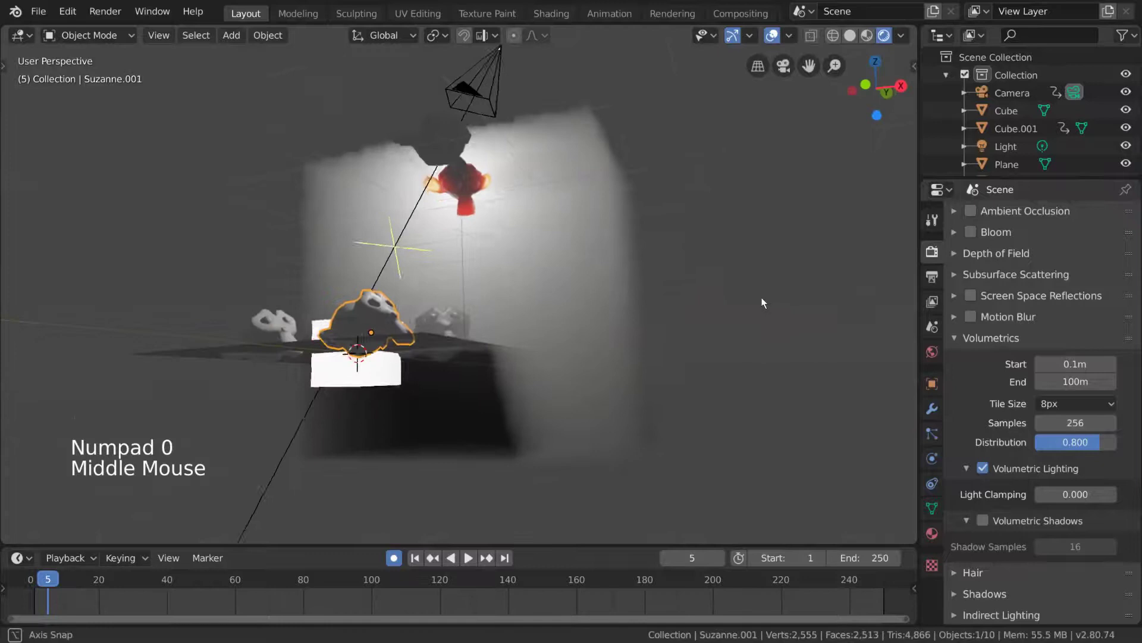
pyautogui.middleClick(719, 272)
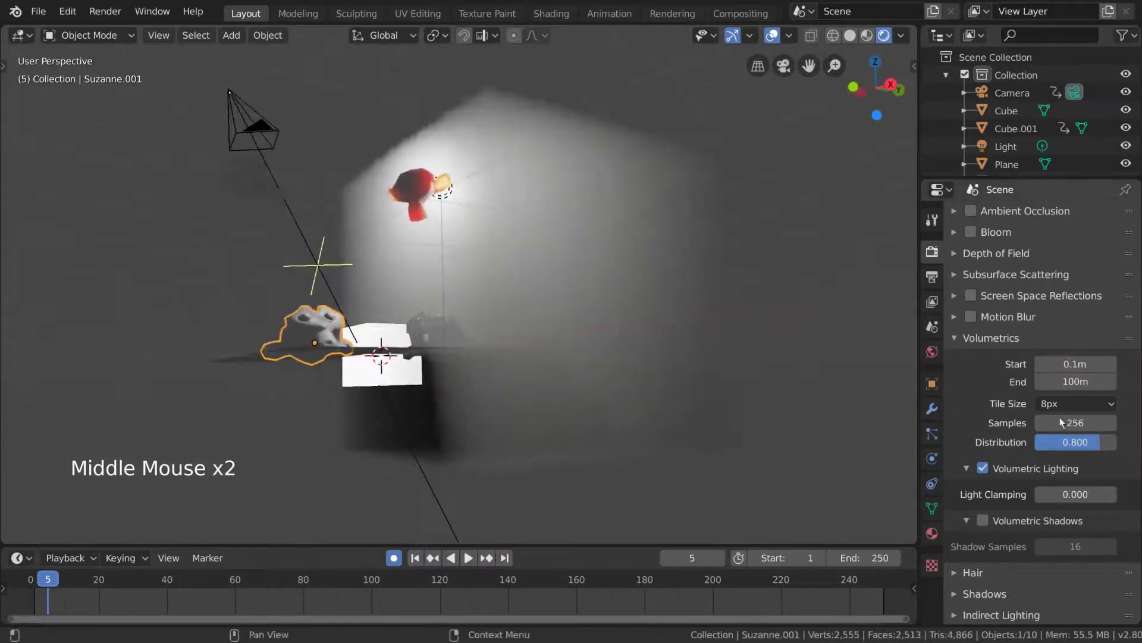
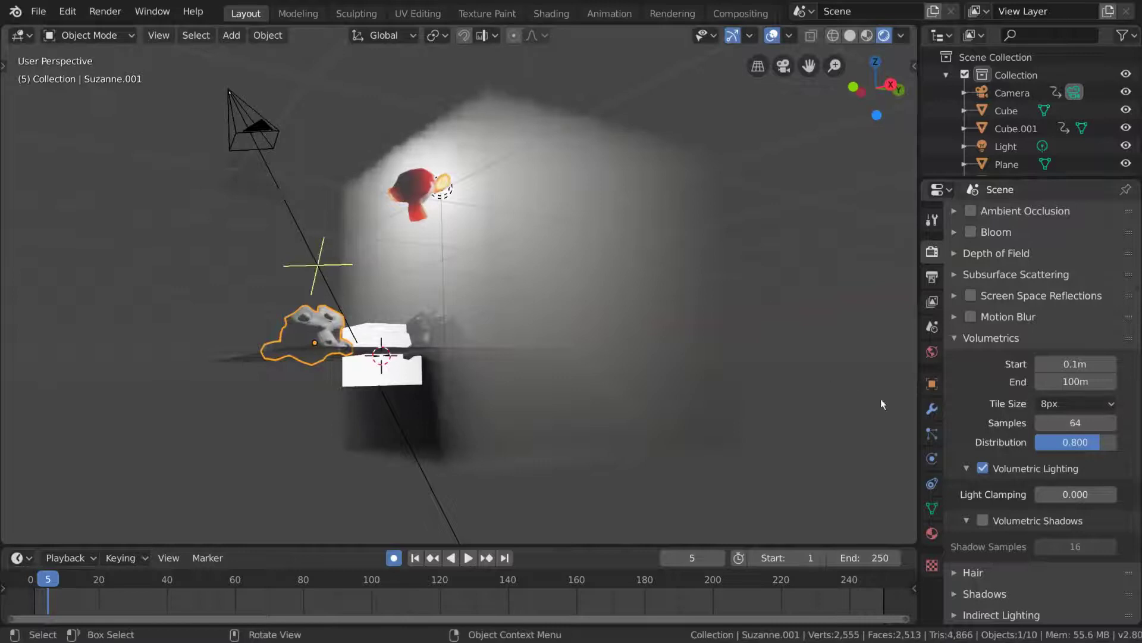
# - Try a 16px volumetric tile size, then set it to 2px for smoother fog with samples at 64
pyautogui.click(1101, 409)
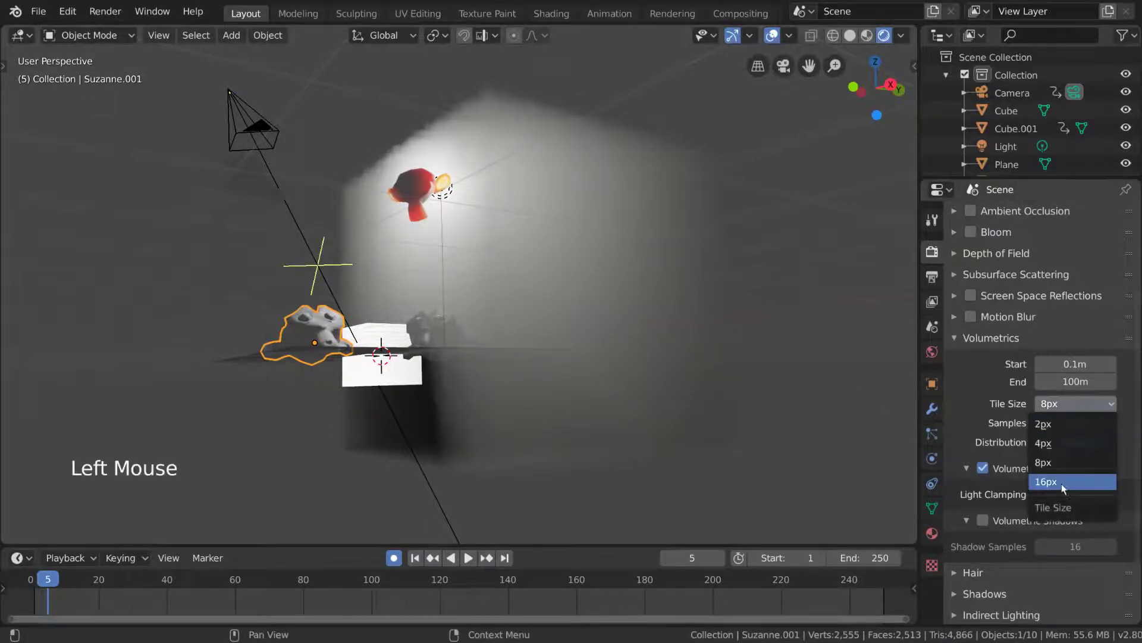
pyautogui.middleClick(595, 306)
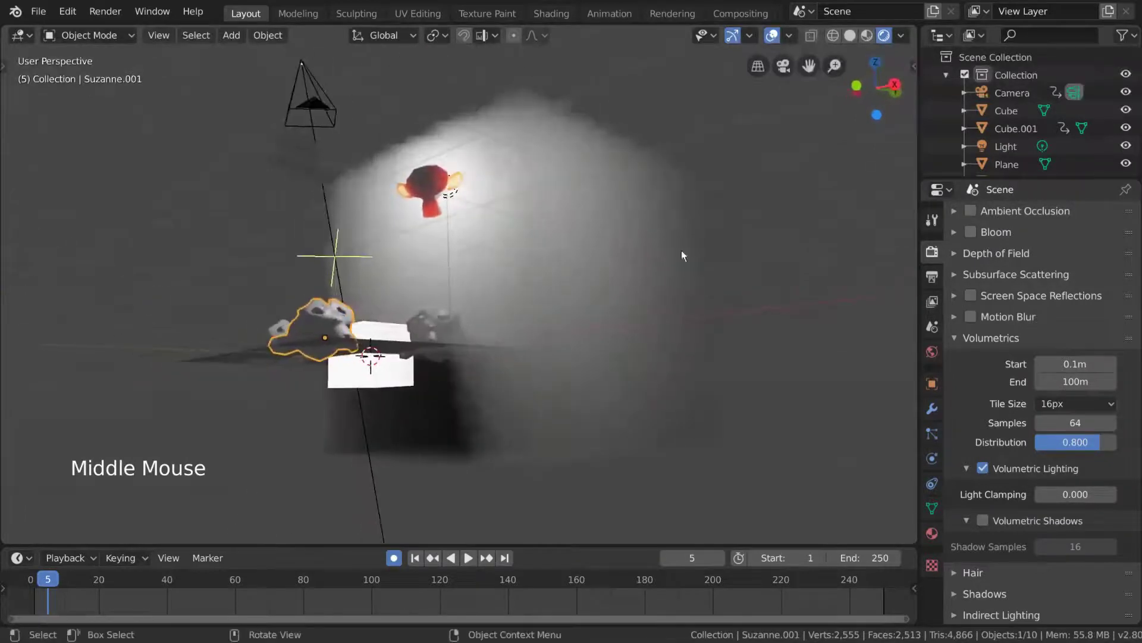
pyautogui.click(1090, 410)
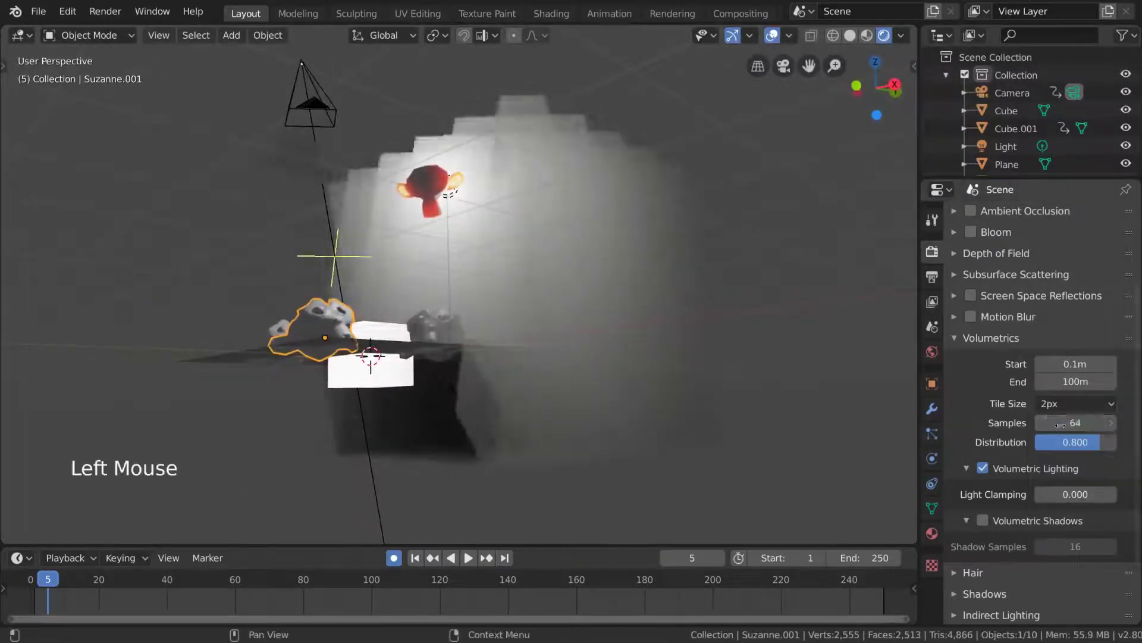
pyautogui.middleClick(619, 299)
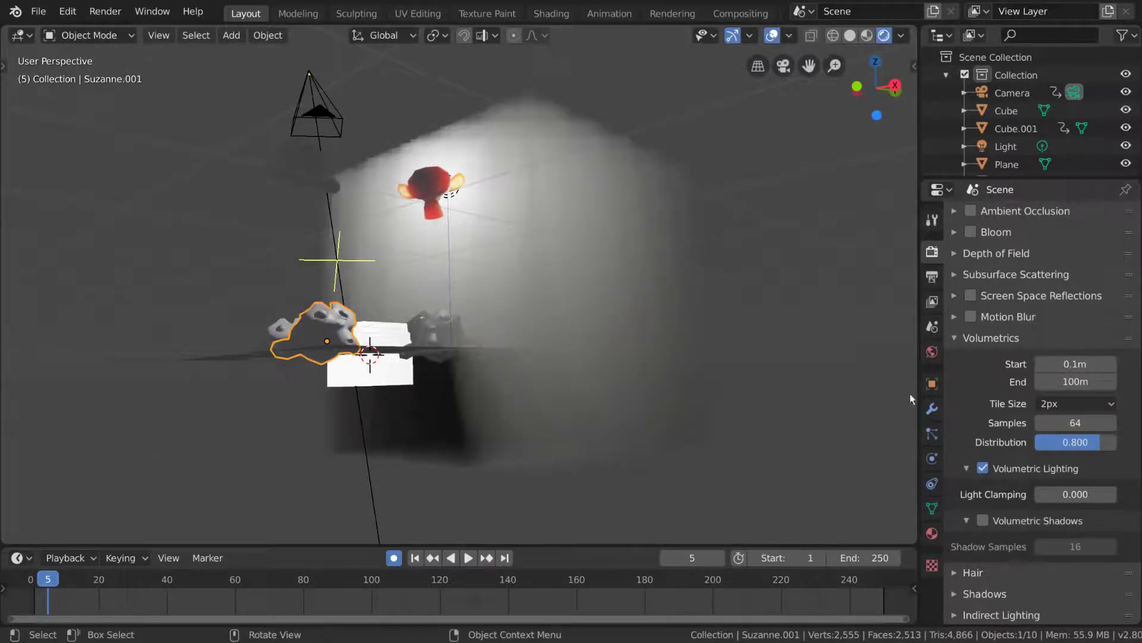
# - Set the volumetric tile size back to 8px and inspect the fog around the objects
pyautogui.click(1071, 412)
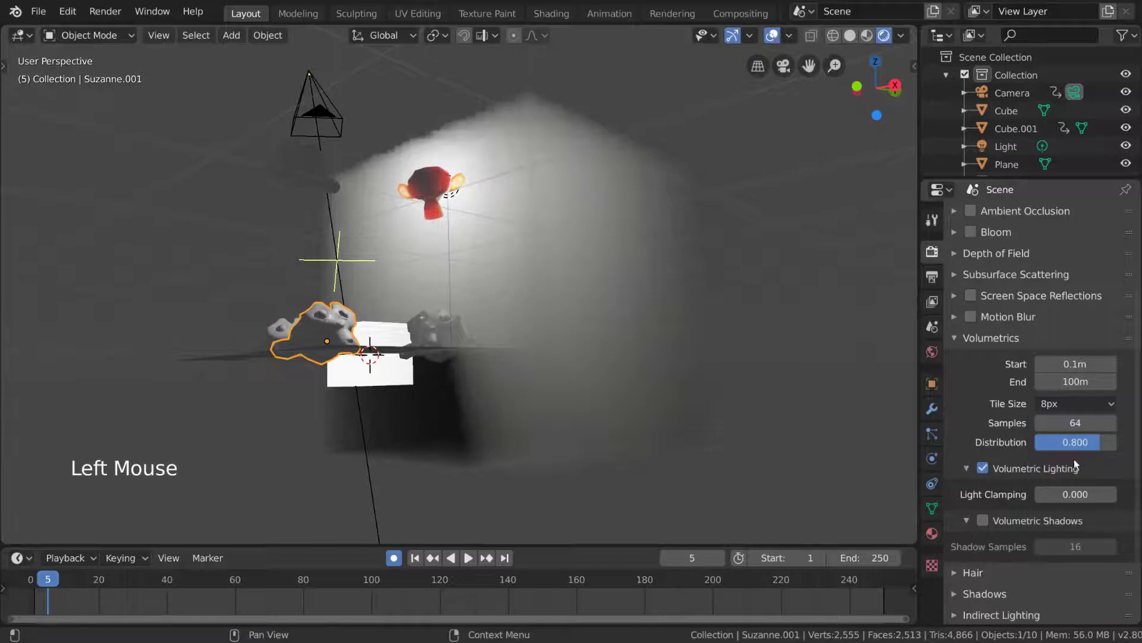
pyautogui.scroll(3)
pyautogui.middleClick(591, 343)
pyautogui.middleClick(573, 353)
pyautogui.scroll(3)
pyautogui.middleClick(448, 309)
pyautogui.middleClick(444, 313)
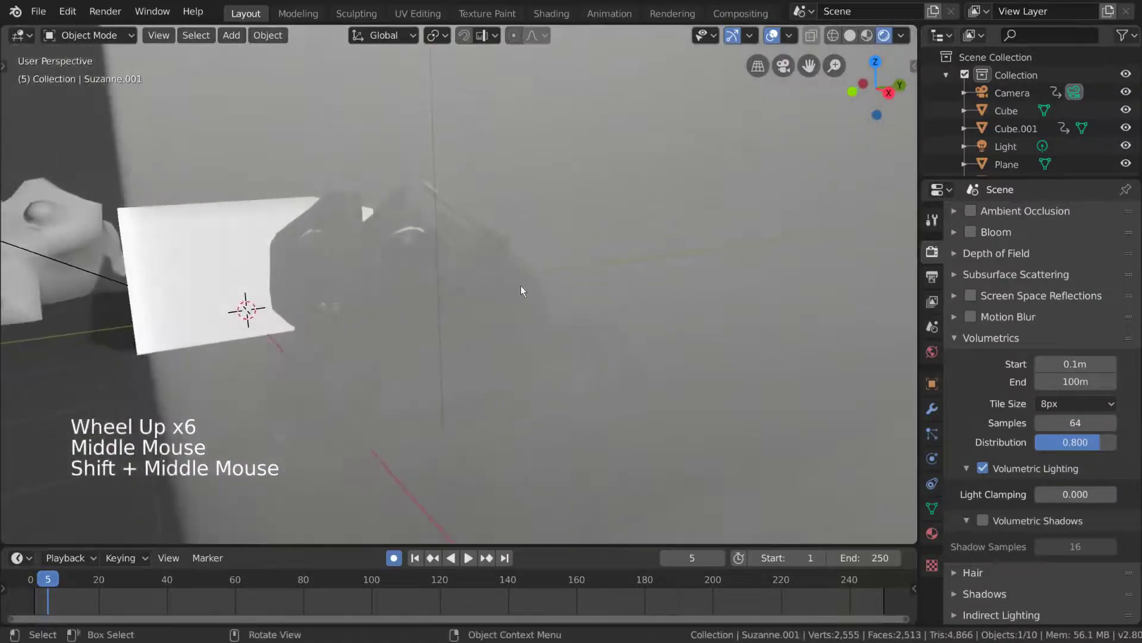
pyautogui.middleClick(506, 292)
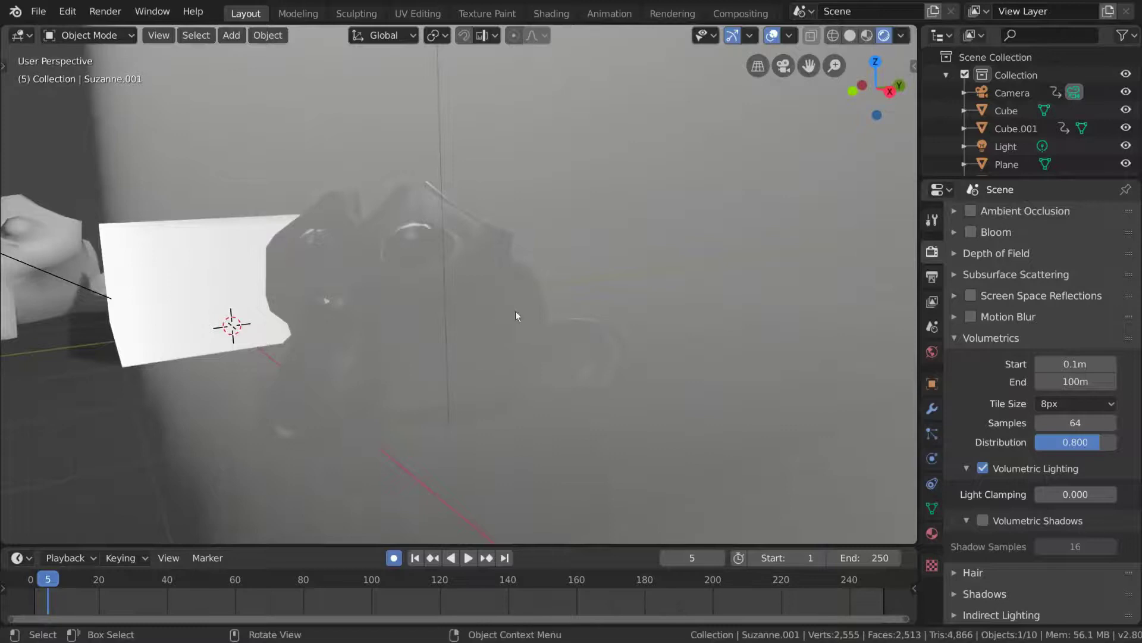
# - Drop the volumetric sample distribution to 0 and compare the light cone in the fog
pyautogui.click(1091, 445)
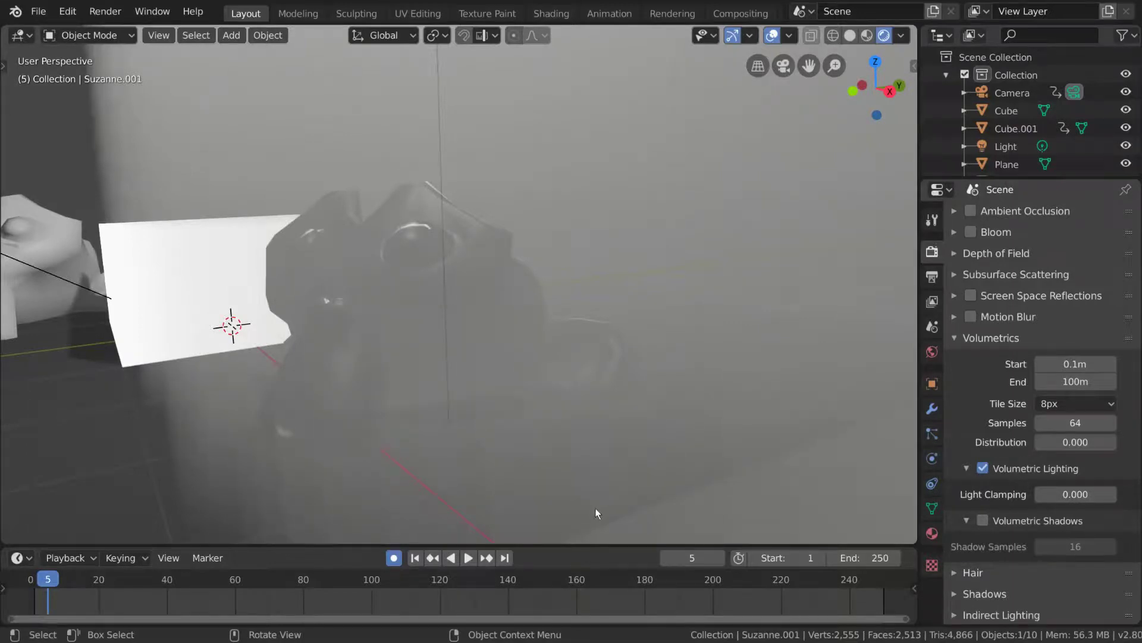
pyautogui.scroll(-3)
pyautogui.middleClick(636, 337)
pyautogui.scroll(-3)
pyautogui.middleClick(640, 340)
pyautogui.middleClick(630, 370)
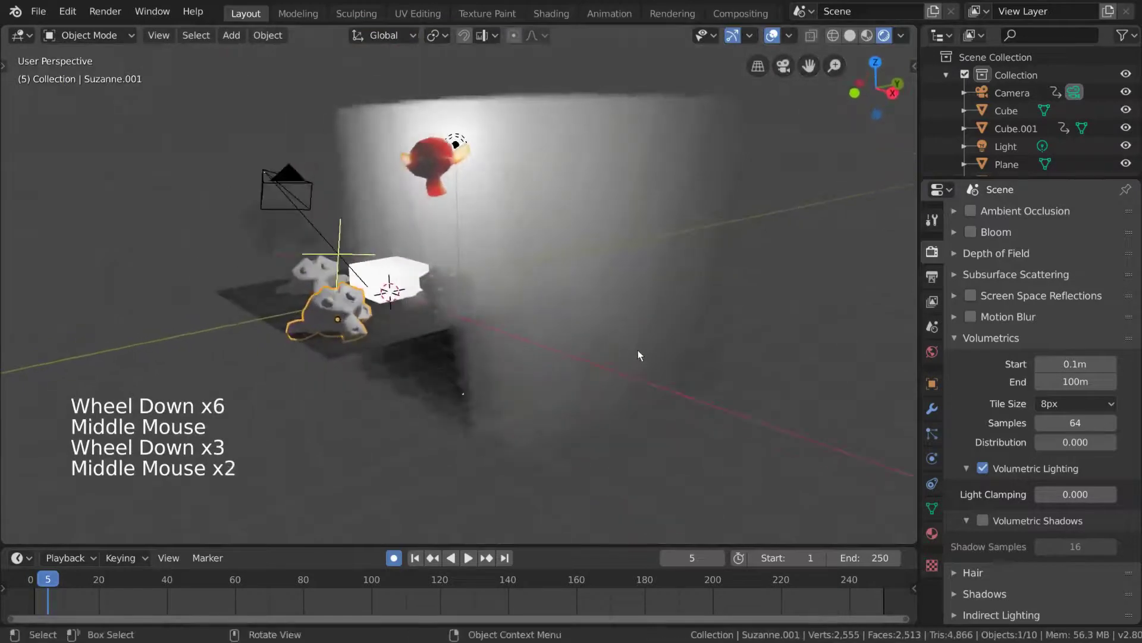
pyautogui.scroll(3)
pyautogui.scroll(3)
pyautogui.middleClick(495, 403)
pyautogui.middleClick(499, 409)
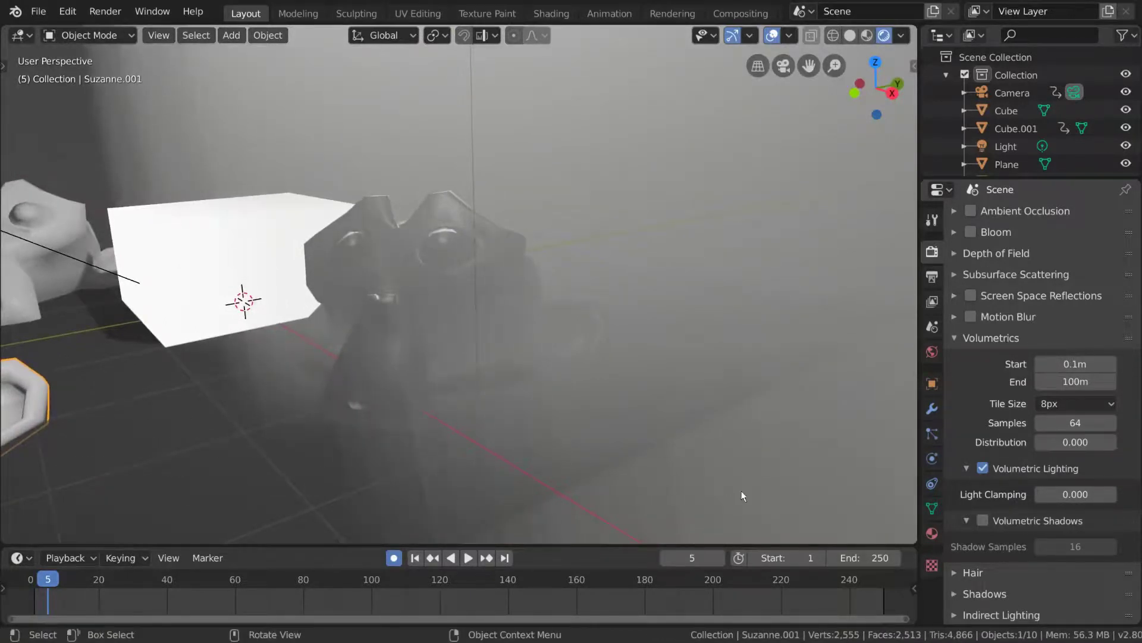
# - Raise the volumetric sample distribution to 0.900
pyautogui.click(1076, 446)
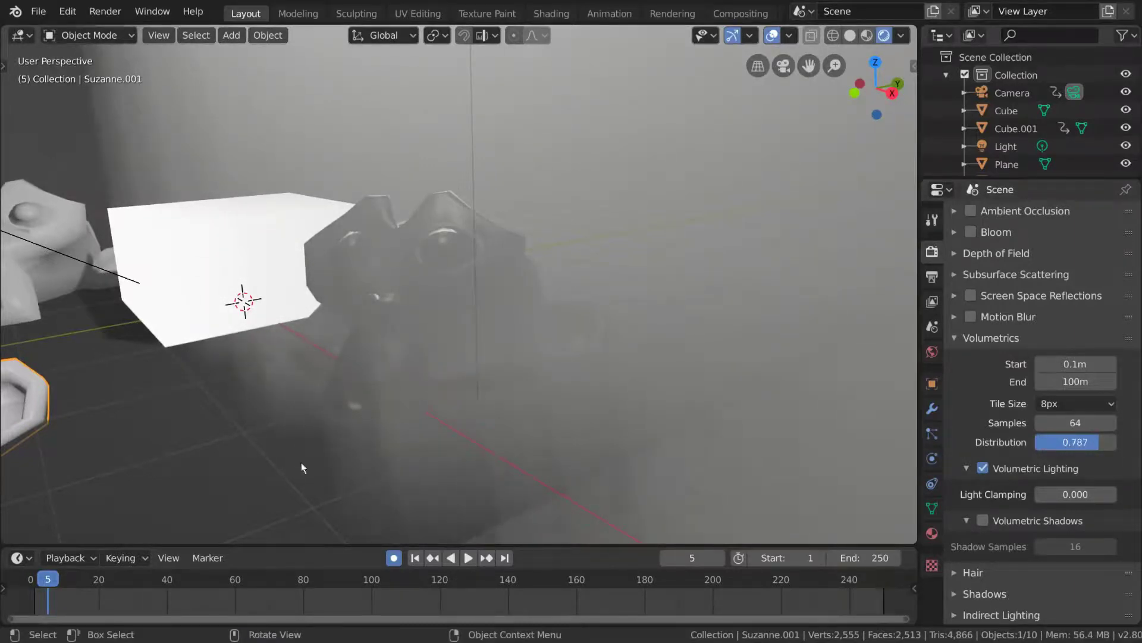
pyautogui.click(1076, 450)
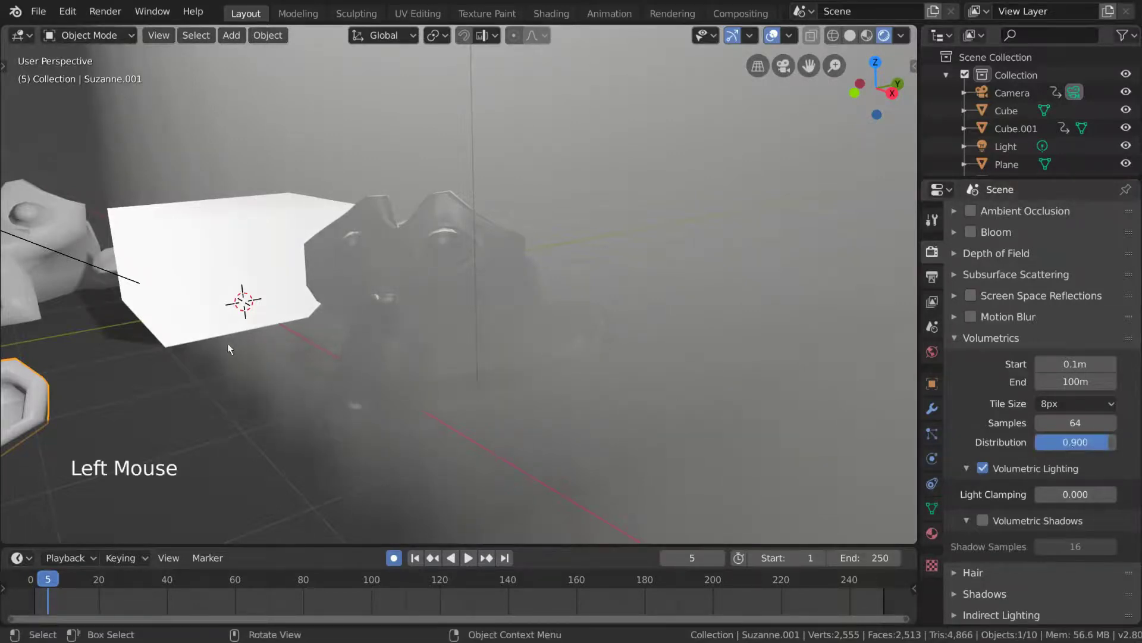
pyautogui.scroll(3)
pyautogui.middleClick(619, 415)
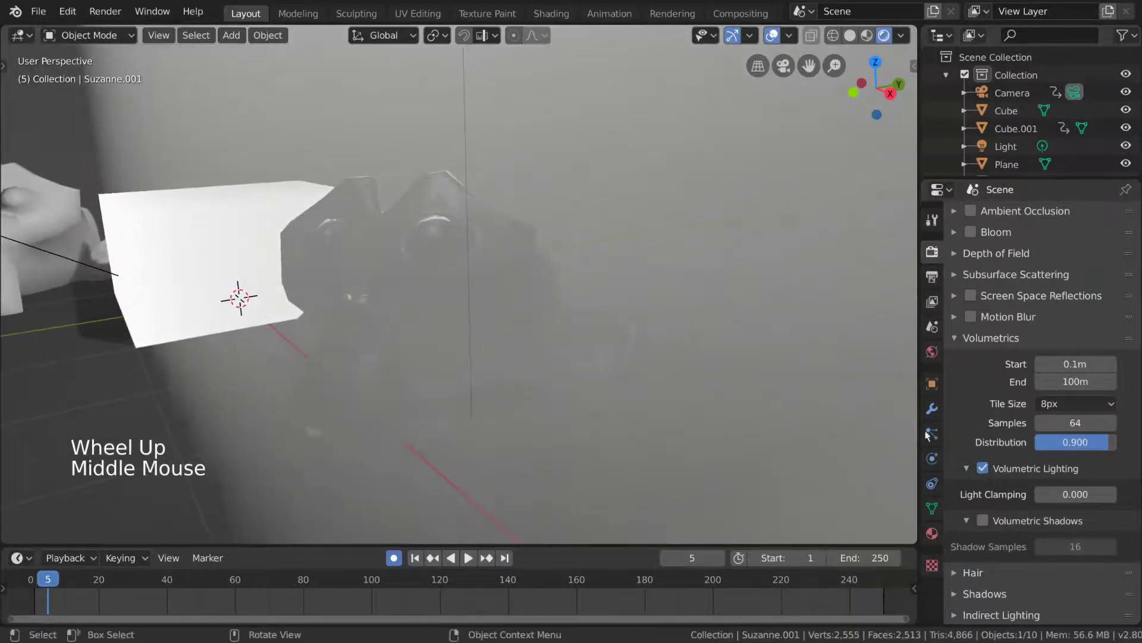
# - Set the volumetric distribution to 0.800
pyautogui.click(1080, 445)
pyautogui.press('KP_9')
pyautogui.click(1070, 436)
pyautogui.click(1072, 442)
pyautogui.scroll(-3)
pyautogui.middleClick(626, 244)
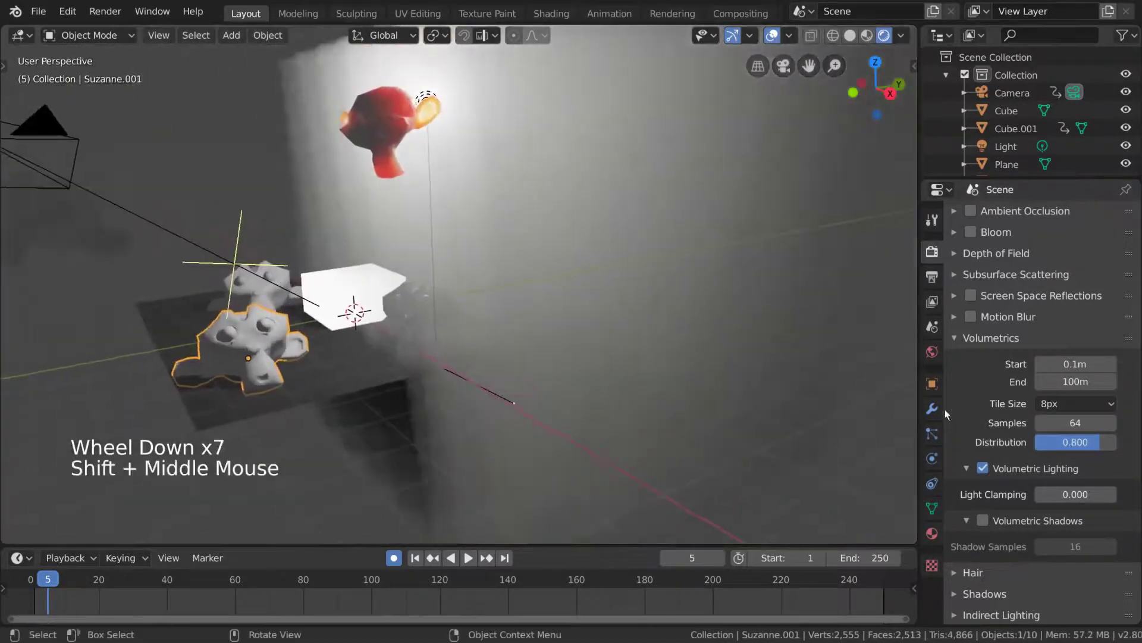
# - Toggle Volumetric Lighting off and back on to compare the fog volume
pyautogui.click(989, 472)
pyautogui.middleClick(612, 331)
pyautogui.scroll(-3)
pyautogui.middleClick(563, 278)
pyautogui.middleClick(559, 313)
pyautogui.middleClick(595, 307)
pyautogui.middleClick(571, 288)
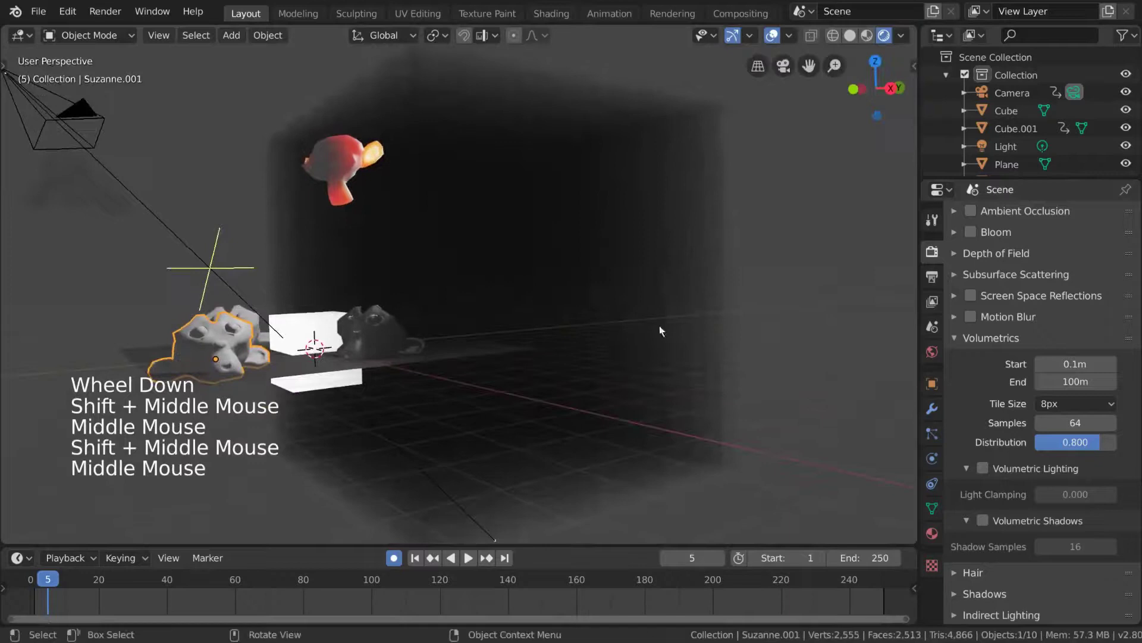
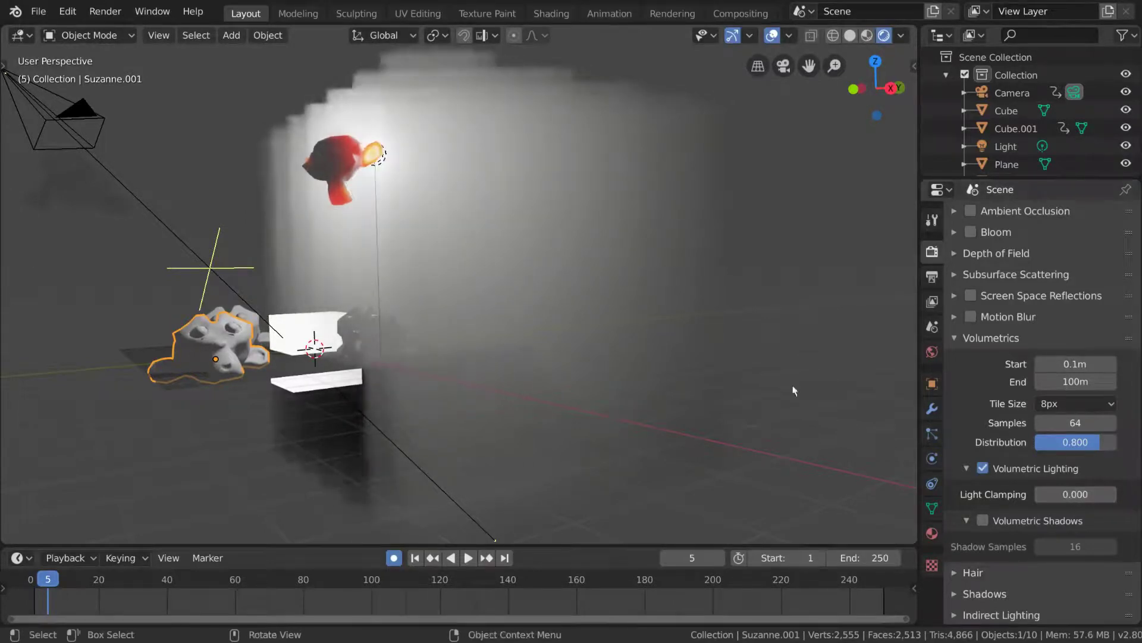
pyautogui.middleClick(757, 381)
pyautogui.middleClick(464, 272)
pyautogui.middleClick(459, 268)
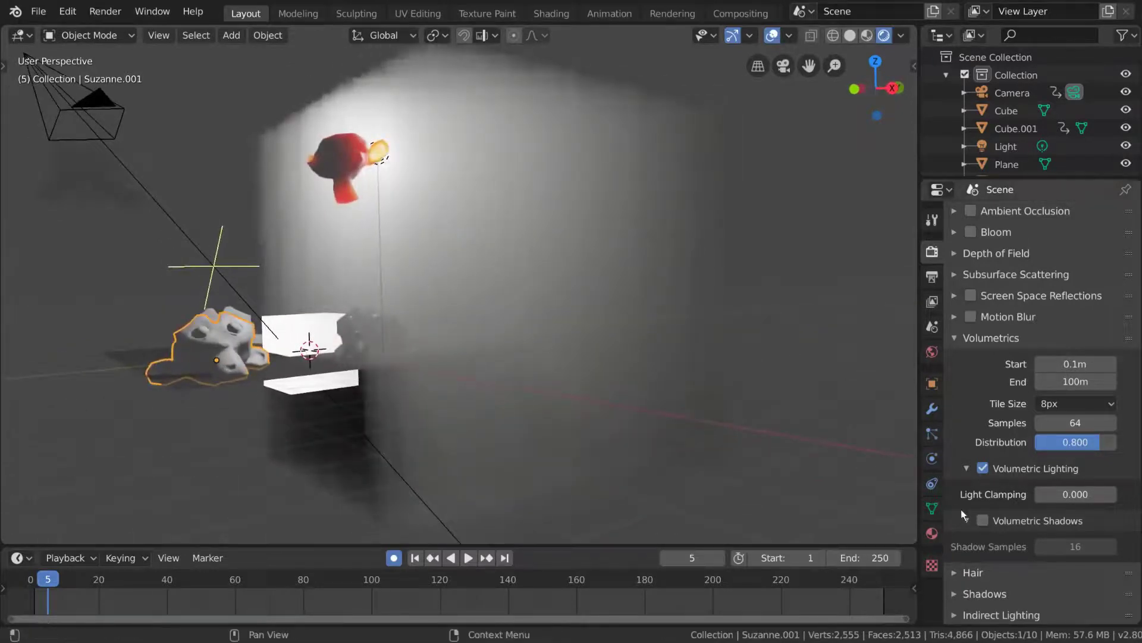
# - Enable Volumetric Shadows at 16 shadow samples so the lamp casts shadows through the fog
pyautogui.click(986, 525)
pyautogui.middleClick(687, 371)
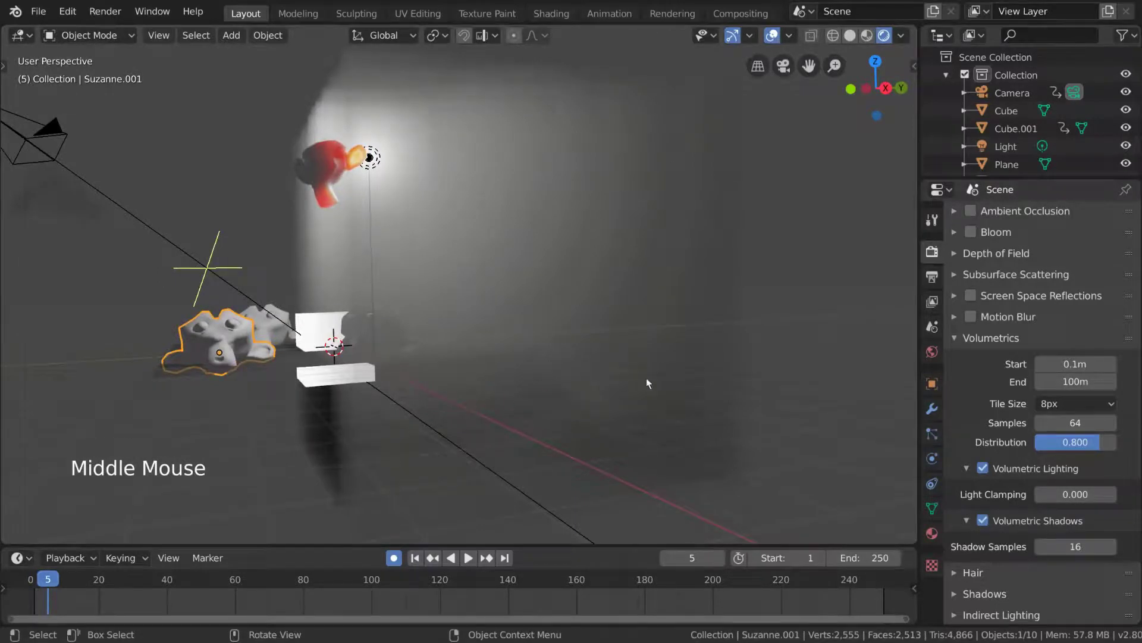
pyautogui.click(991, 523)
pyautogui.click(991, 523)
pyautogui.middleClick(722, 341)
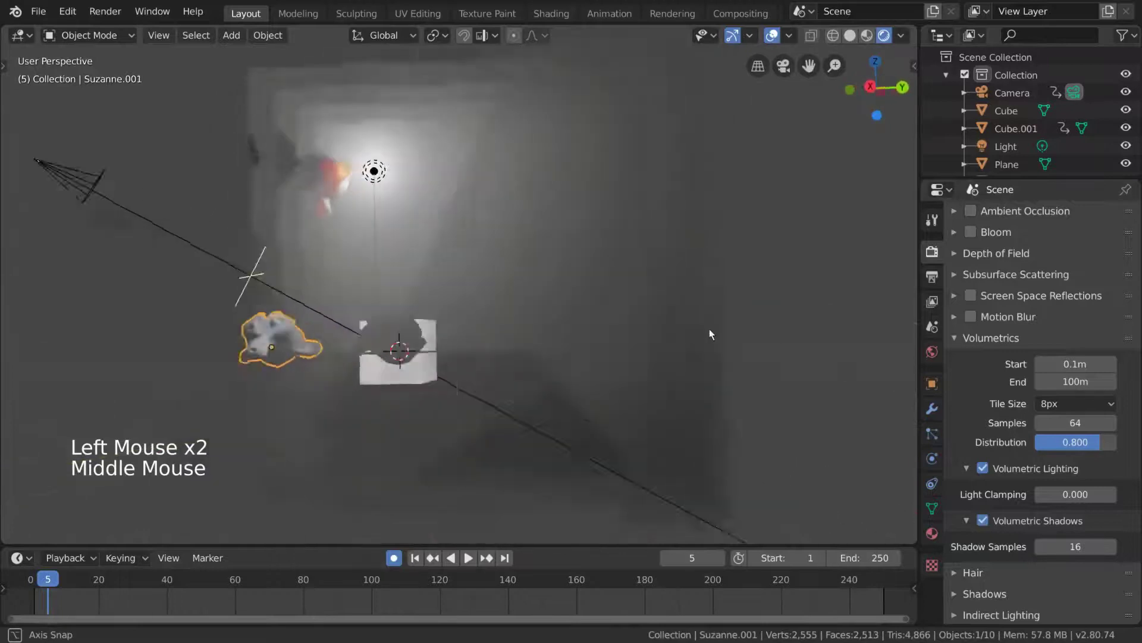
pyautogui.scroll(-3)
pyautogui.middleClick(619, 320)
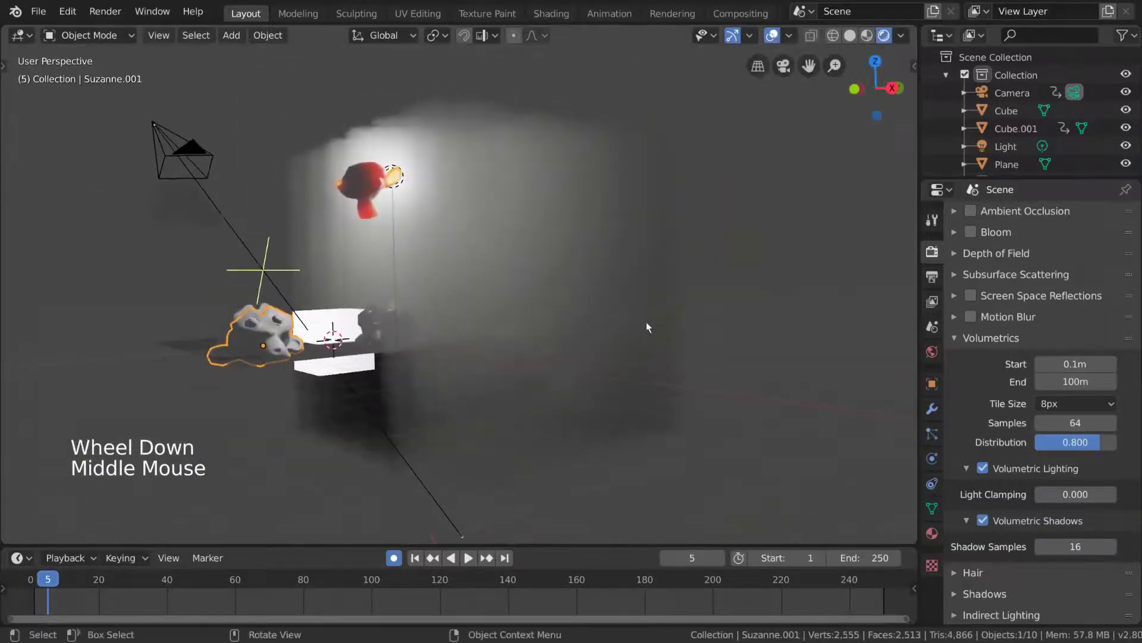
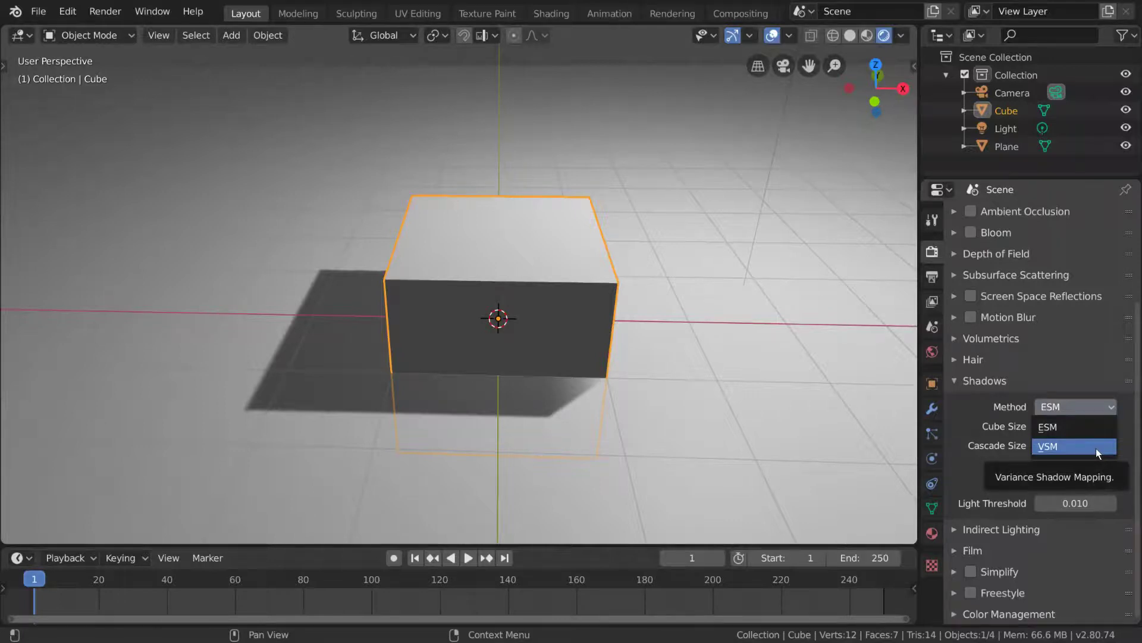
# - Keep ESM shadows and try cube sizes 1024px, 4096px and 64px before settling on 512px
pyautogui.click(1107, 413)
pyautogui.click(1101, 414)
pyautogui.click(1098, 413)
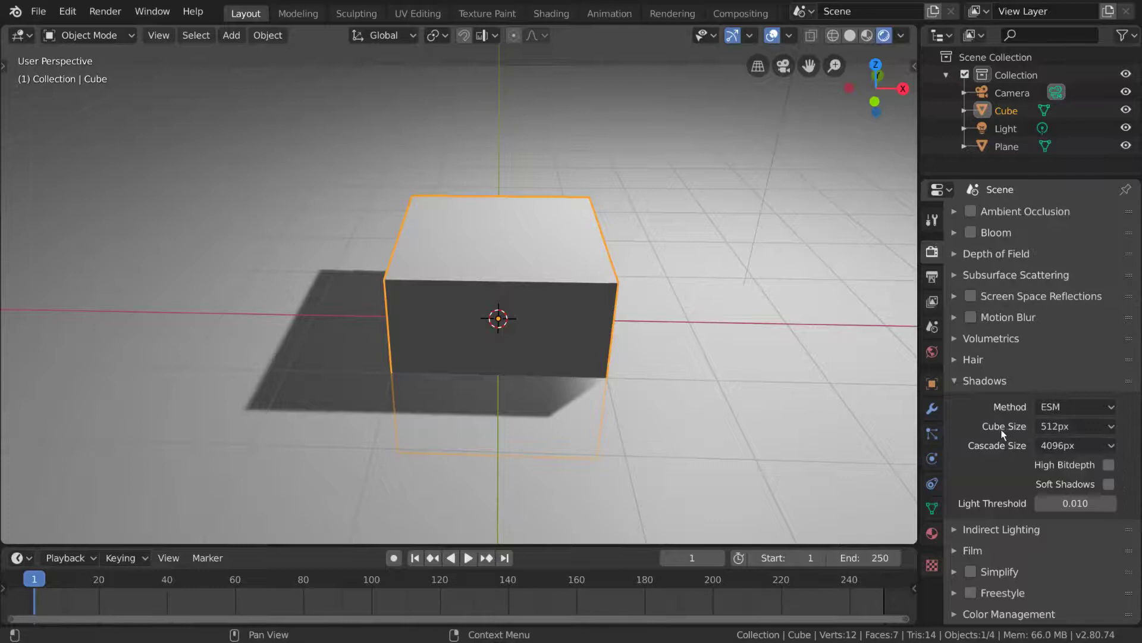
pyautogui.click(1090, 427)
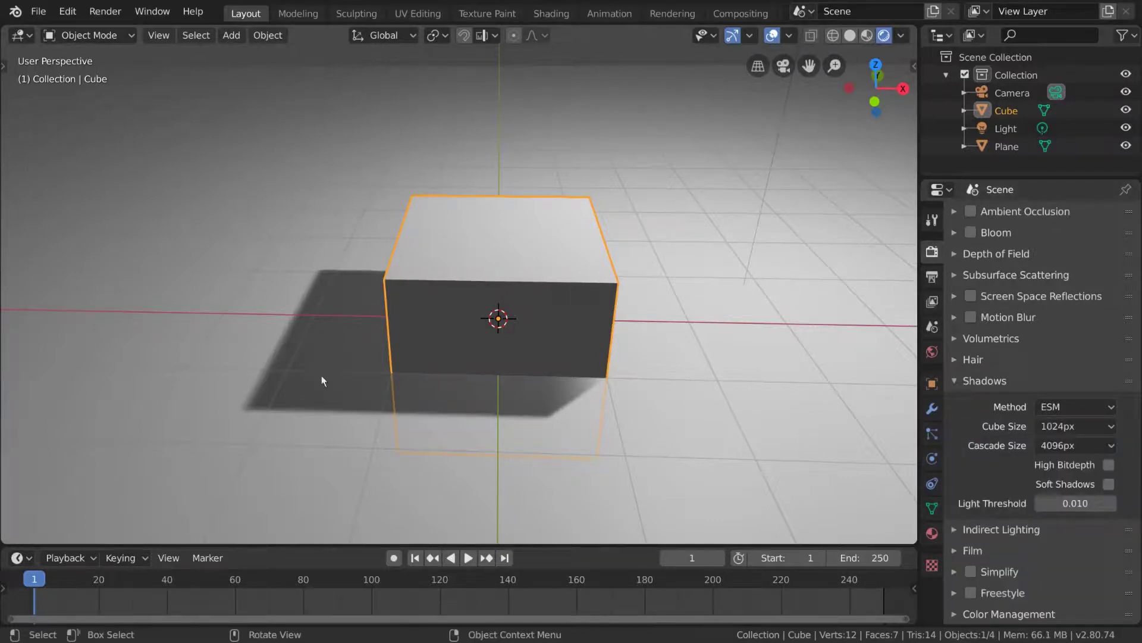
pyautogui.click(1066, 431)
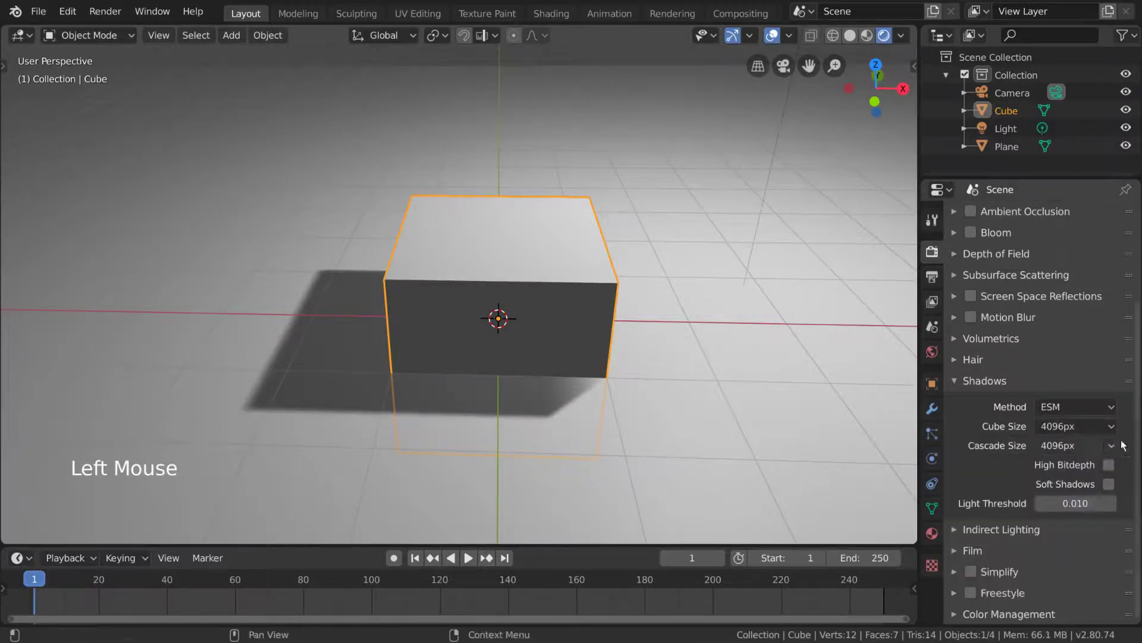
pyautogui.click(1106, 430)
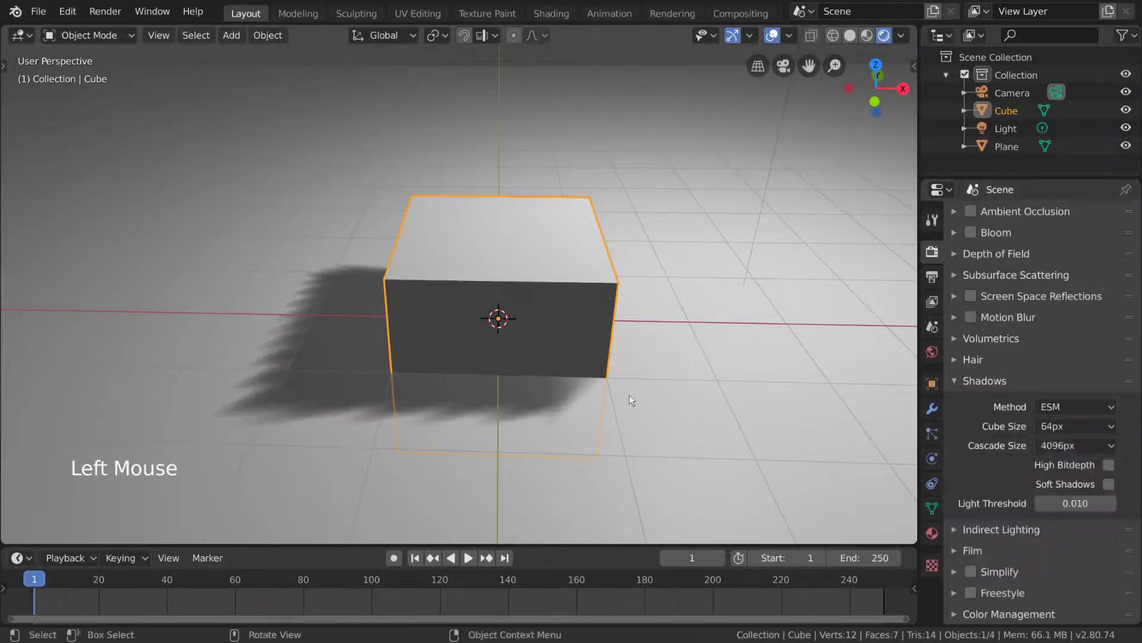
pyautogui.click(1085, 432)
pyautogui.click(1075, 450)
pyautogui.scroll(-3)
pyautogui.click(650, 154)
# - Set the shadow cascade size to 1024px and toggle High Bitdepth on and off
pyautogui.click(945, 462)
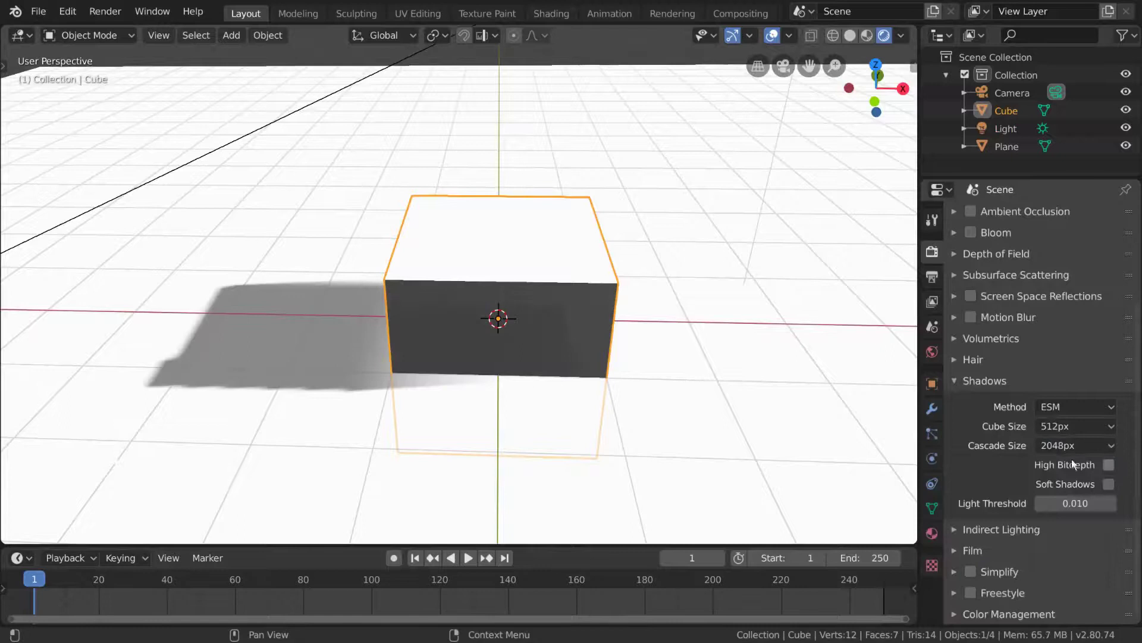
pyautogui.click(972, 291)
pyautogui.click(929, 255)
pyautogui.click(1111, 471)
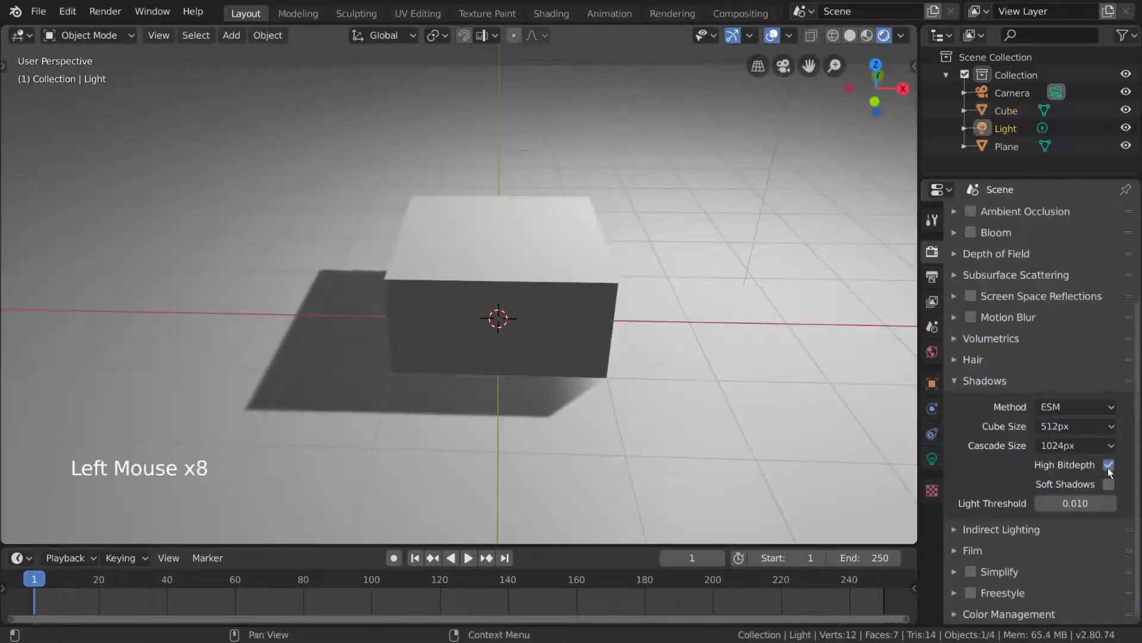
pyautogui.click(1111, 472)
pyautogui.click(1111, 471)
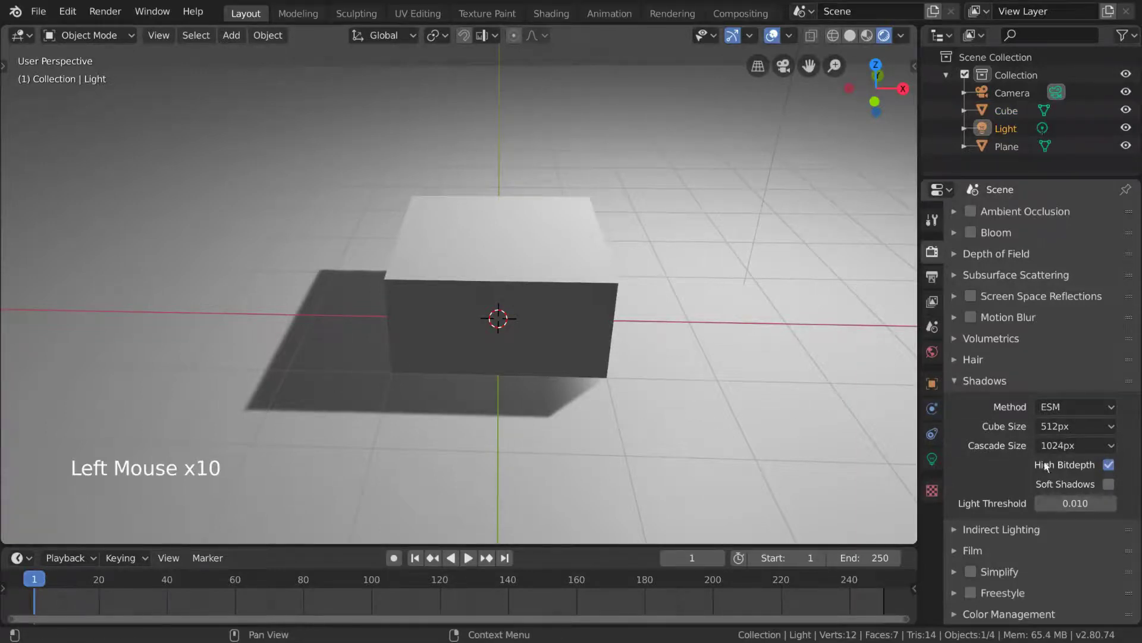
pyautogui.click(1116, 472)
# - Toggle Soft Shadows on and off to compare the cube's shadow edges, leaving it off
pyautogui.click(1117, 489)
pyautogui.scroll(3)
pyautogui.middleClick(612, 437)
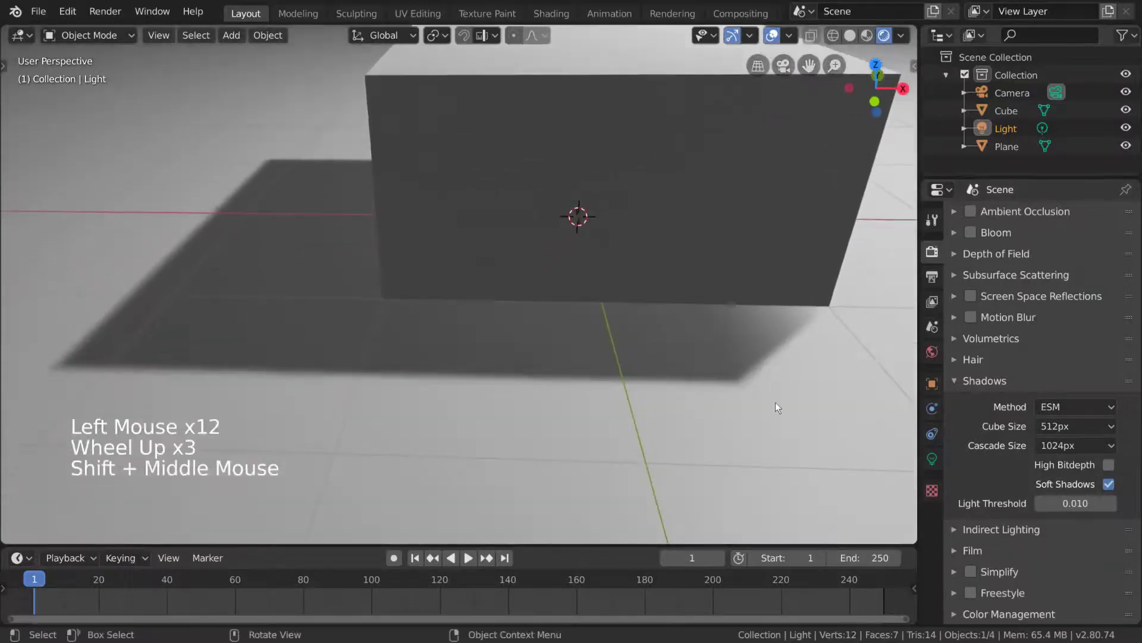
pyautogui.click(1115, 489)
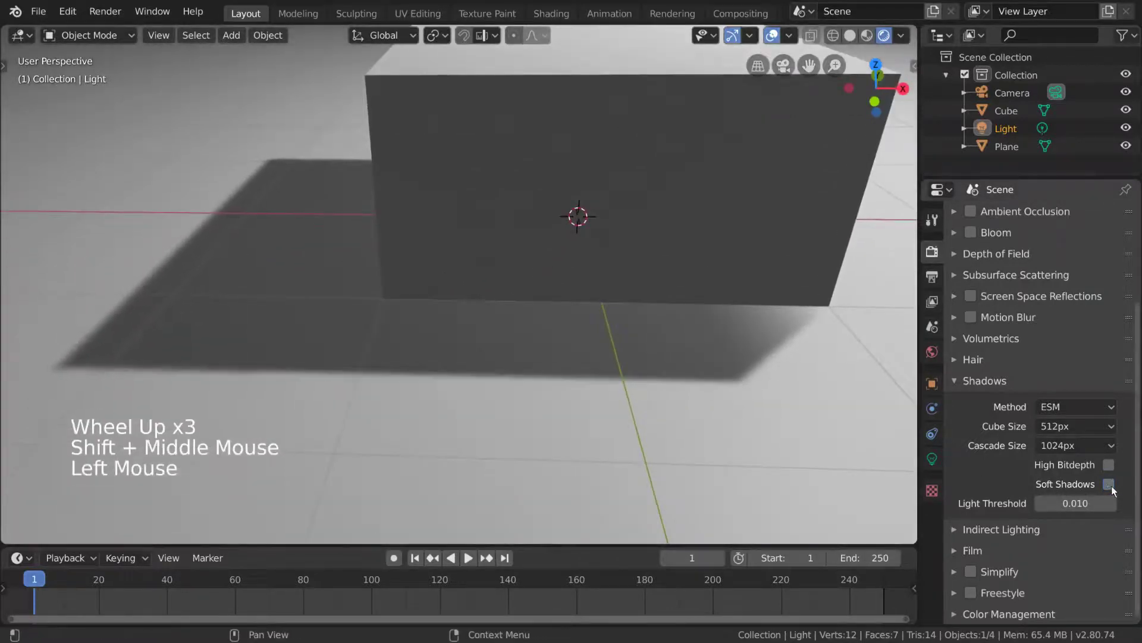
pyautogui.click(1115, 489)
pyautogui.click(1115, 489)
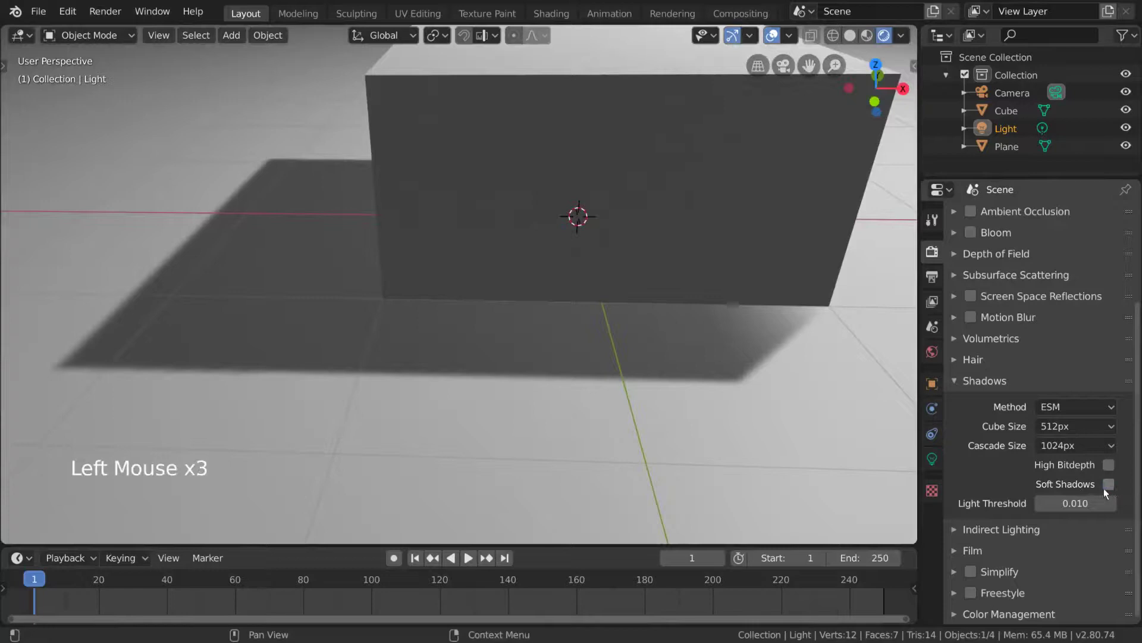
# - Set the shadow light threshold to 1.000
pyautogui.scroll(-3)
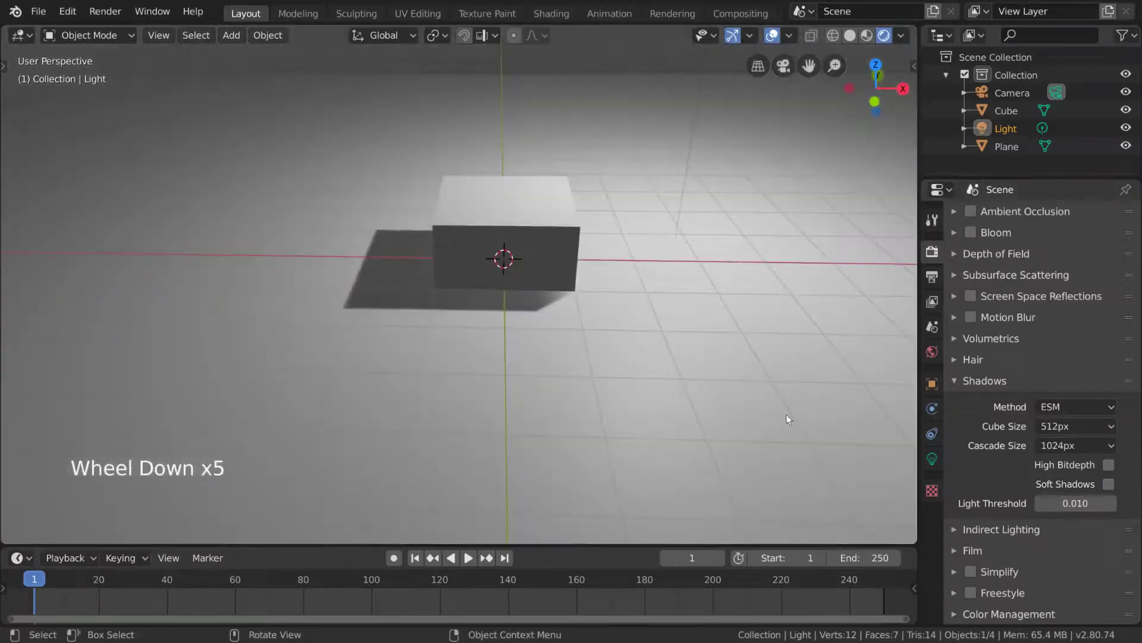
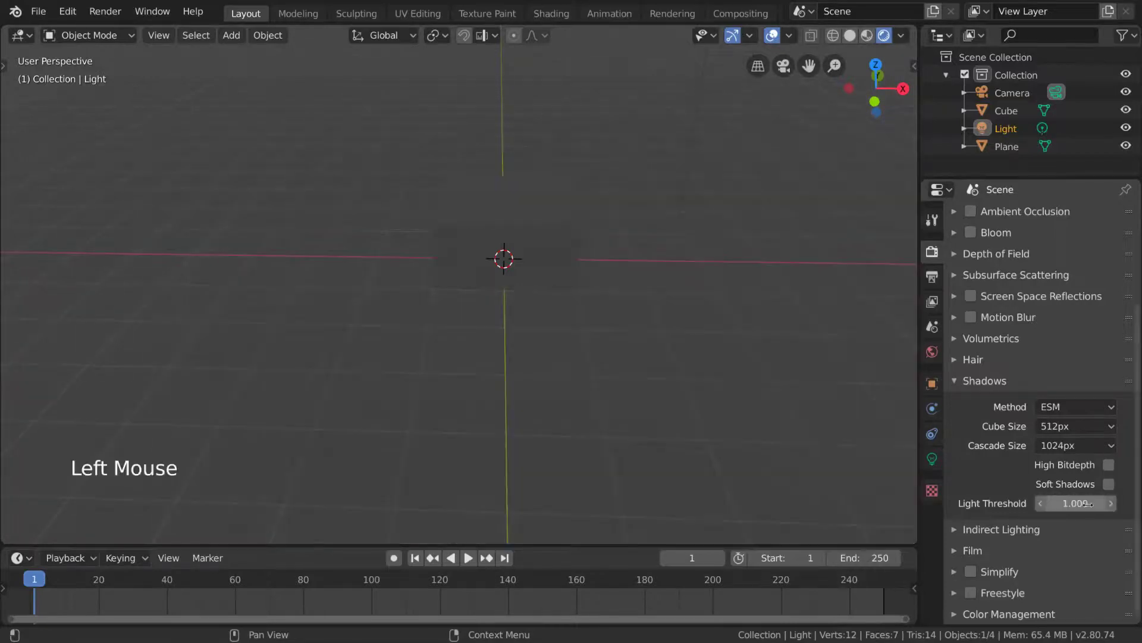
pyautogui.scroll(-3)
pyautogui.press('g')
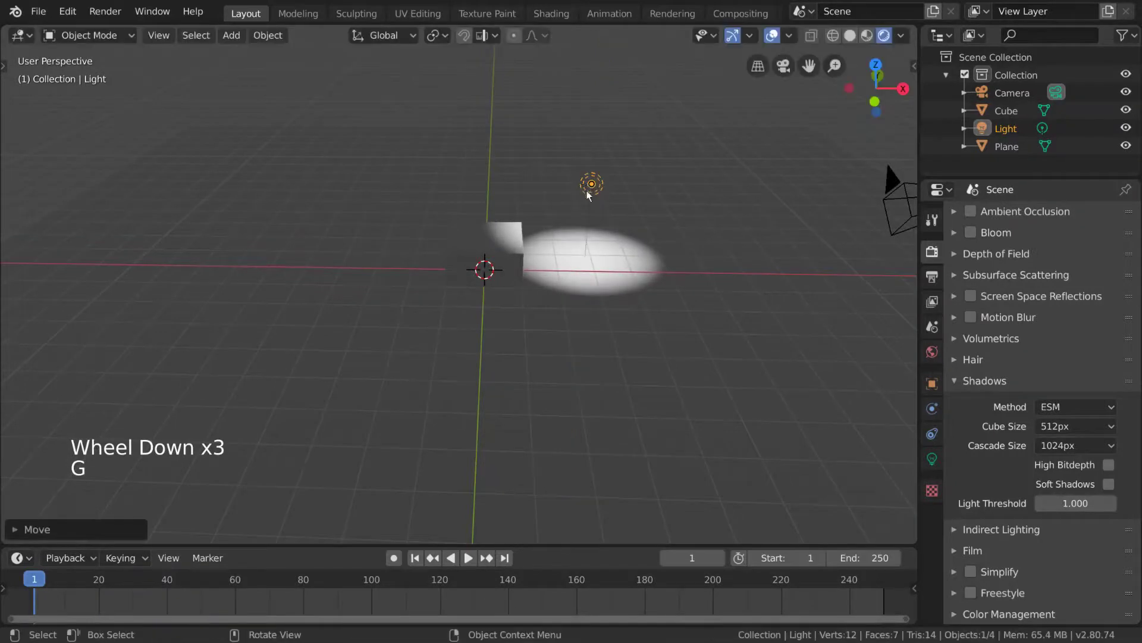
pyautogui.scroll(3)
pyautogui.click(1019, 526)
pyautogui.scroll(-3)
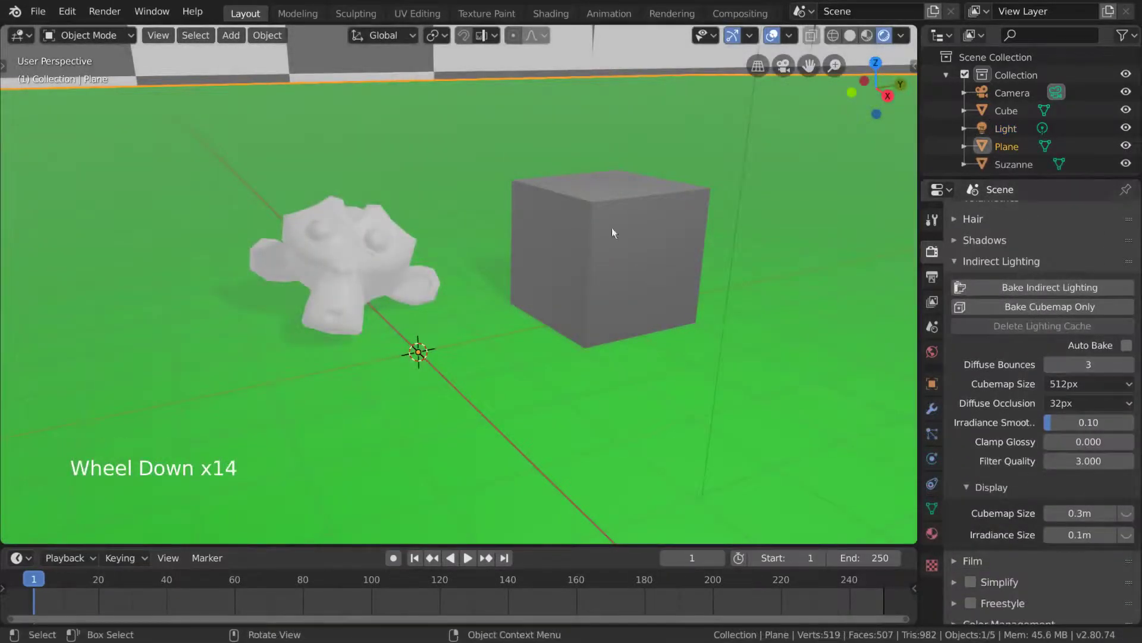
pyautogui.click(233, 40)
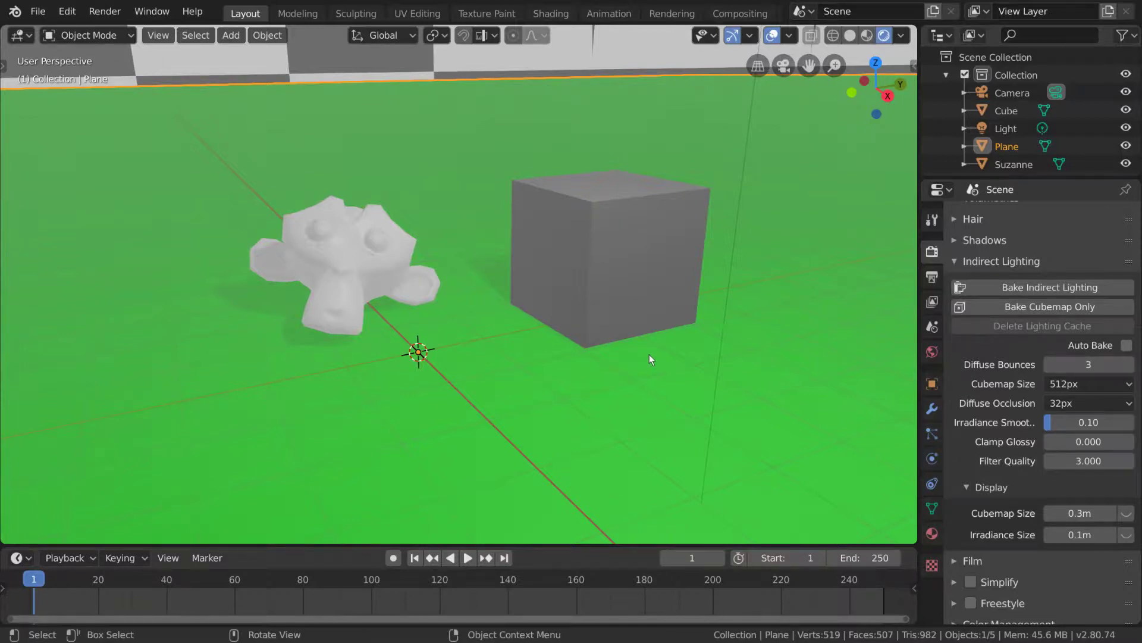
# - Round the cube into a sphere with a level-2 subdivision modifier and material roughness 0
pyautogui.click(617, 226)
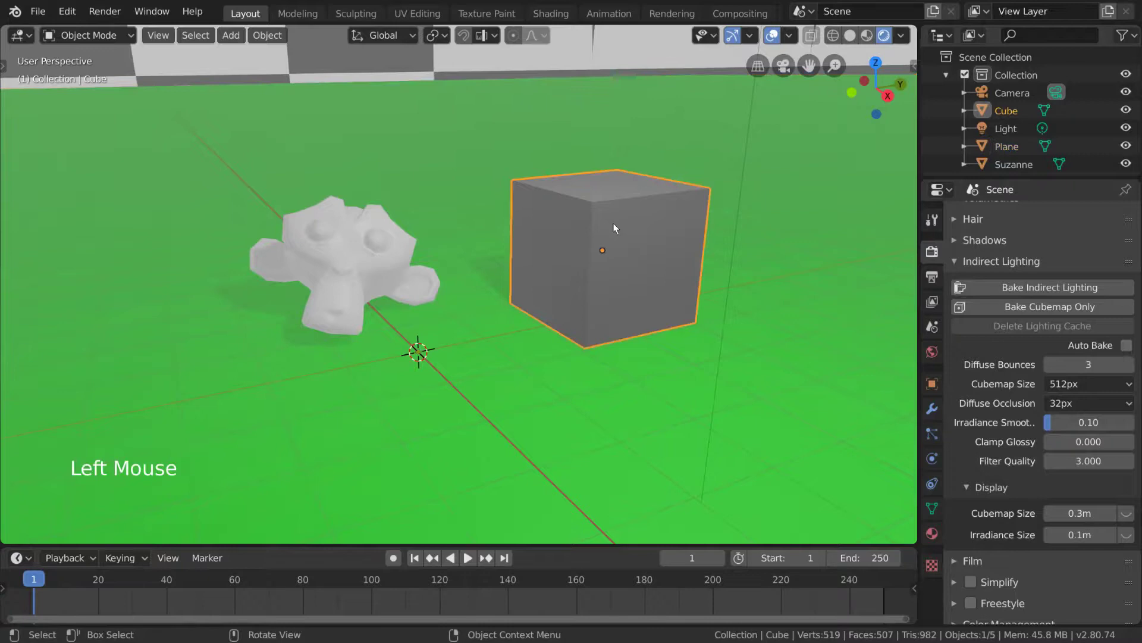
pyautogui.press('ctrl+2')
pyautogui.rightClick(762, 269)
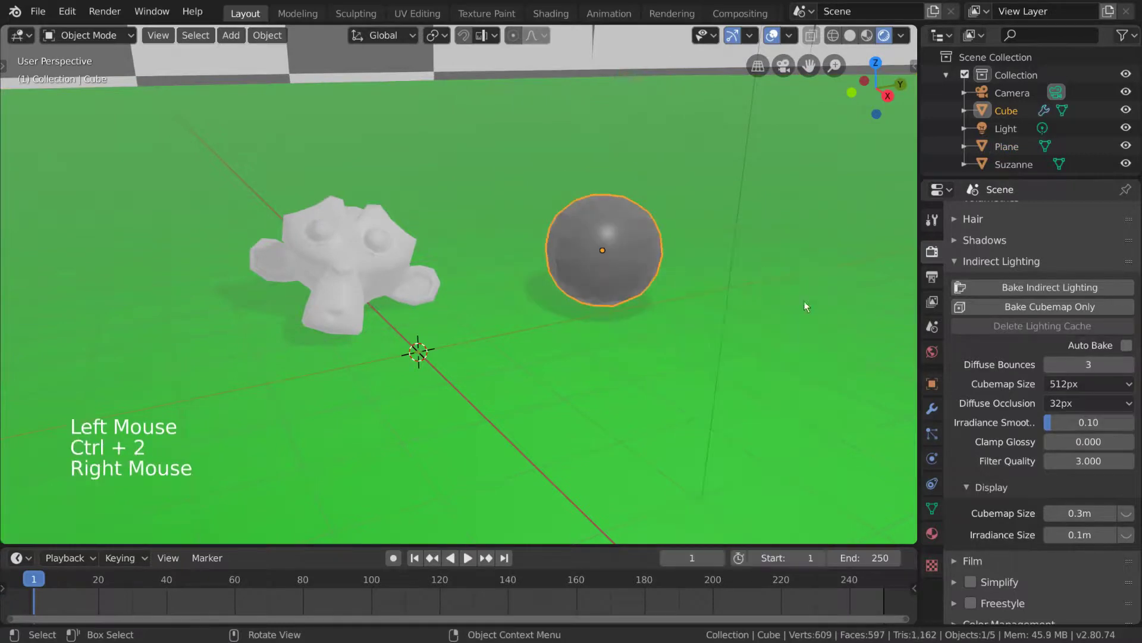
pyautogui.click(939, 540)
pyautogui.scroll(-3)
# - Show the Render Properties Indirect Lighting panel and view the sphere
pyautogui.click(1090, 509)
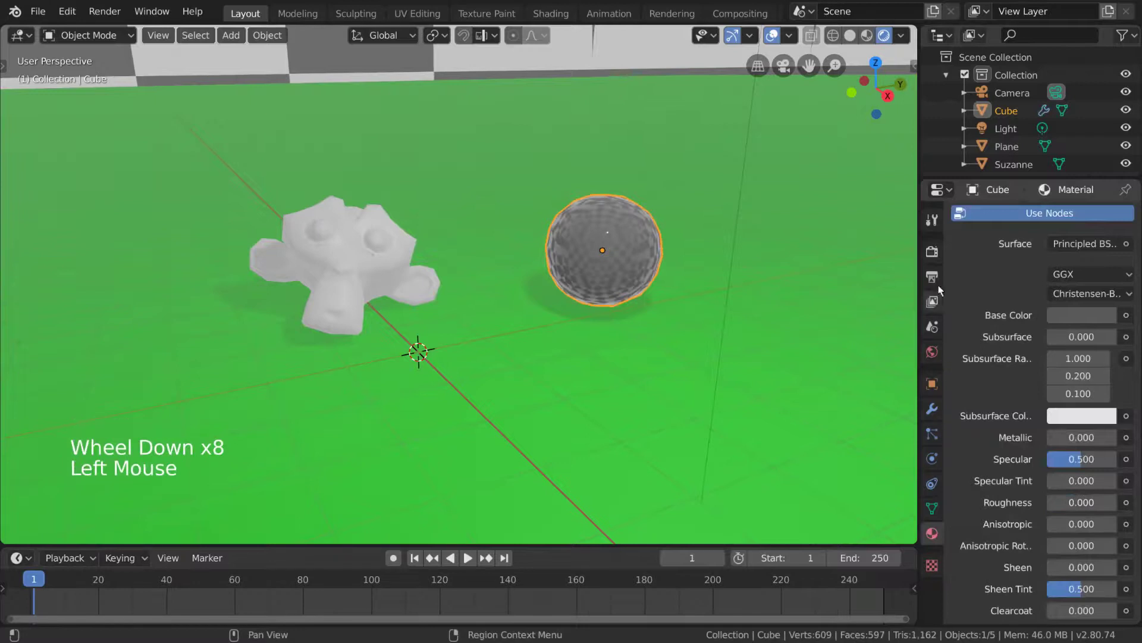
pyautogui.click(942, 258)
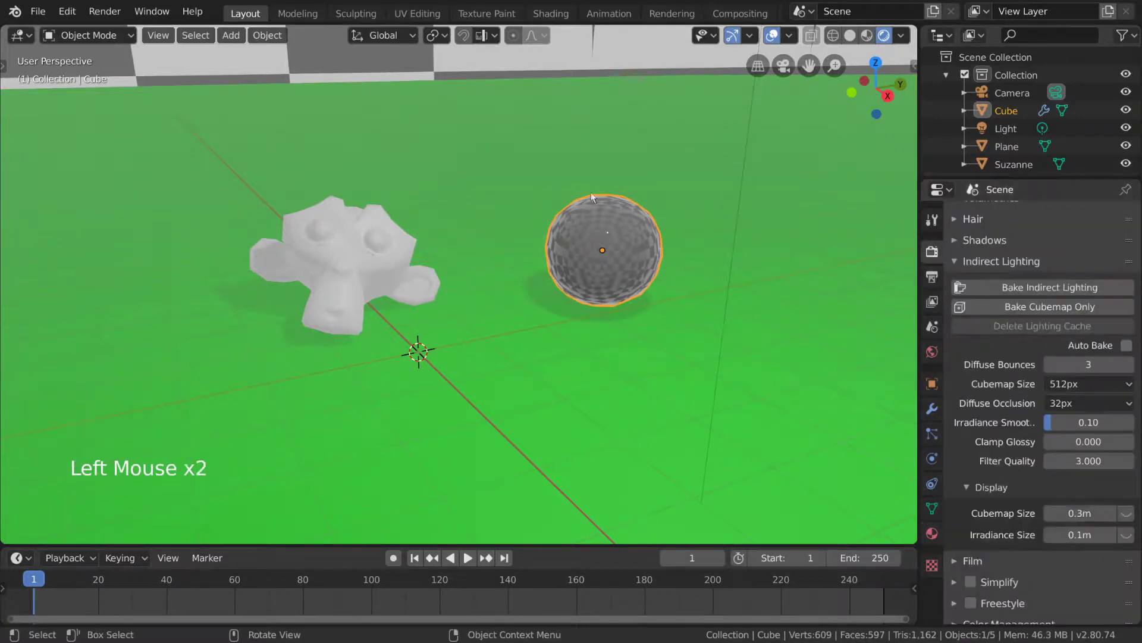
pyautogui.middleClick(587, 290)
pyautogui.middleClick(627, 253)
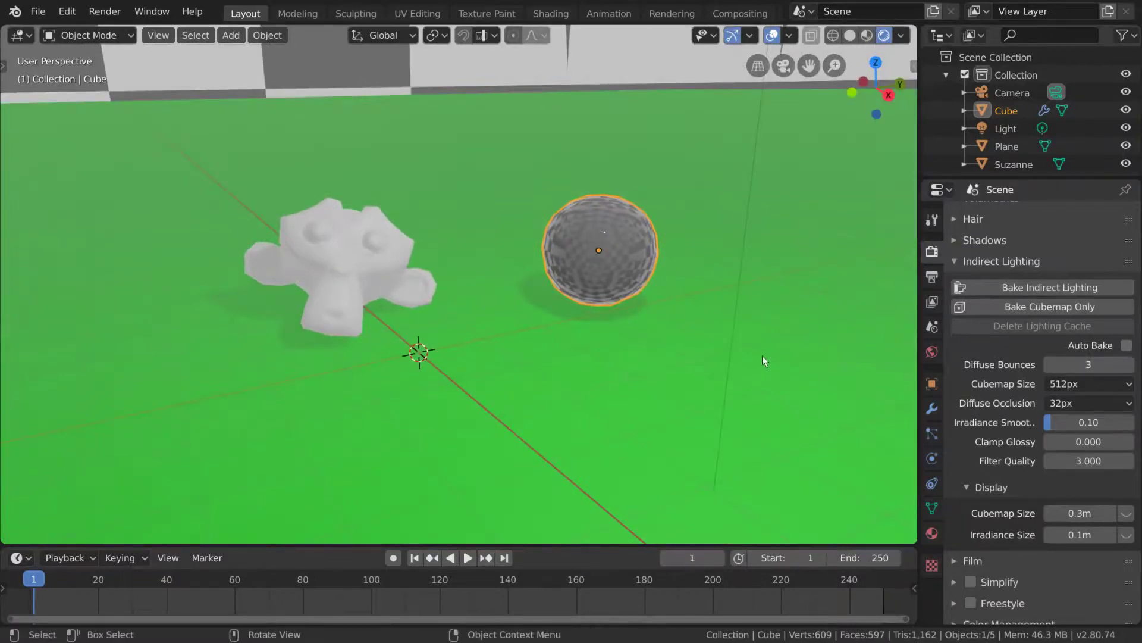
# - Add a Reflection Cubemap light probe and position it around the mirror sphere
pyautogui.press('shift+a')
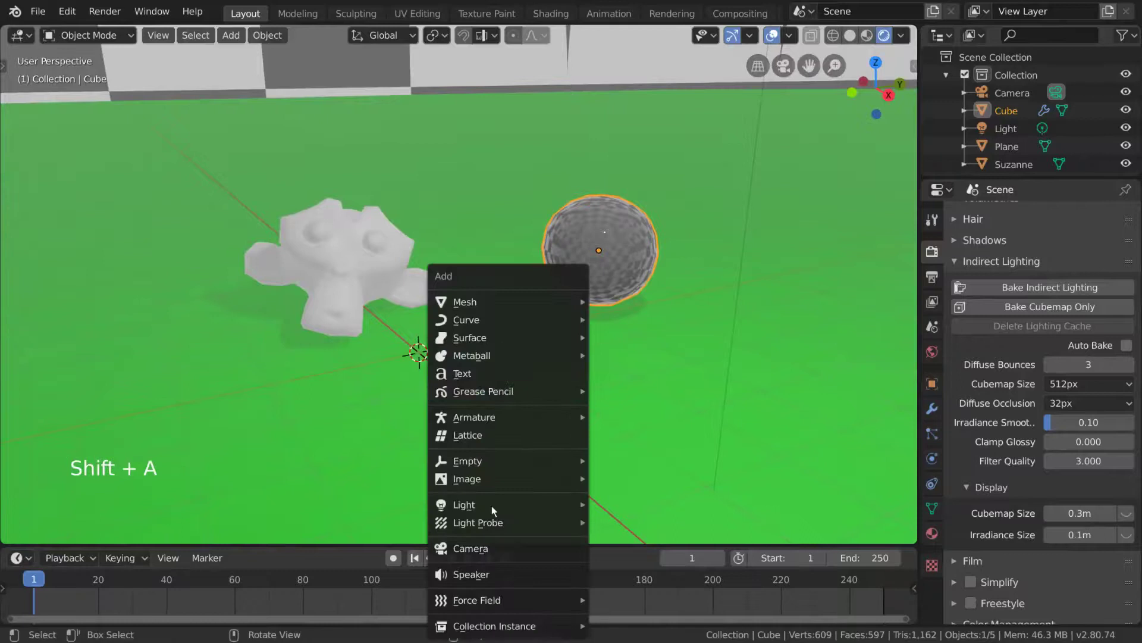
pyautogui.middleClick(591, 362)
pyautogui.press('g')
pyautogui.press('s')
pyautogui.press('g')
pyautogui.middleClick(692, 323)
pyautogui.press('g')
pyautogui.middleClick(531, 276)
pyautogui.press('g')
pyautogui.middleClick(608, 277)
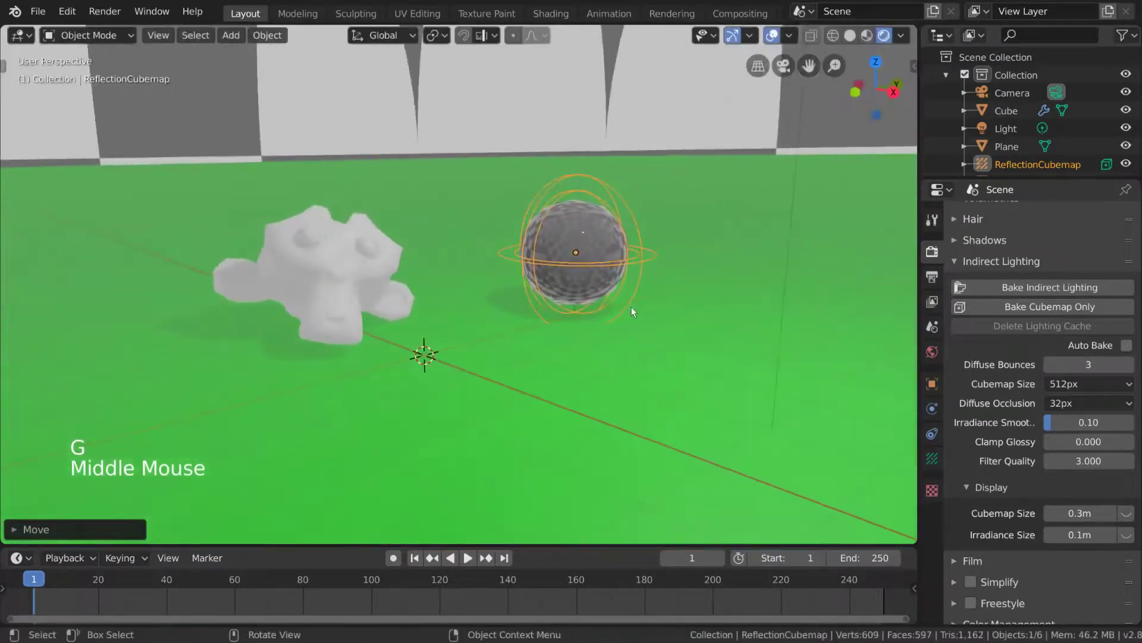
pyautogui.middleClick(650, 295)
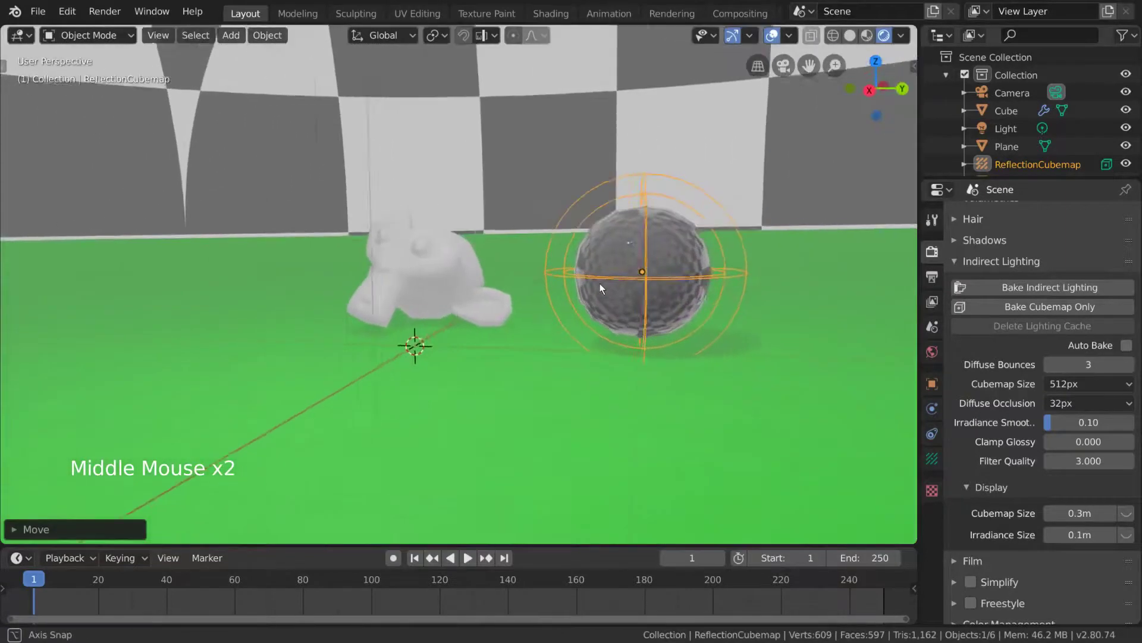
# - Scale the cubemap probe to enclose the sphere and bake the cubemap only
pyautogui.press('s')
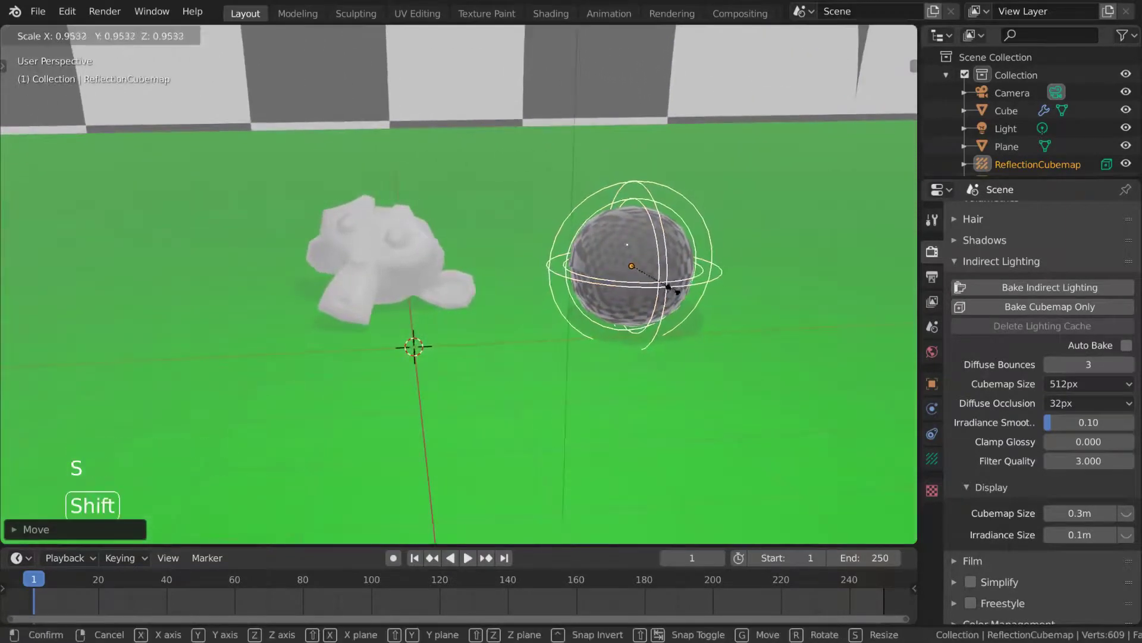
pyautogui.press('g')
pyautogui.middleClick(700, 311)
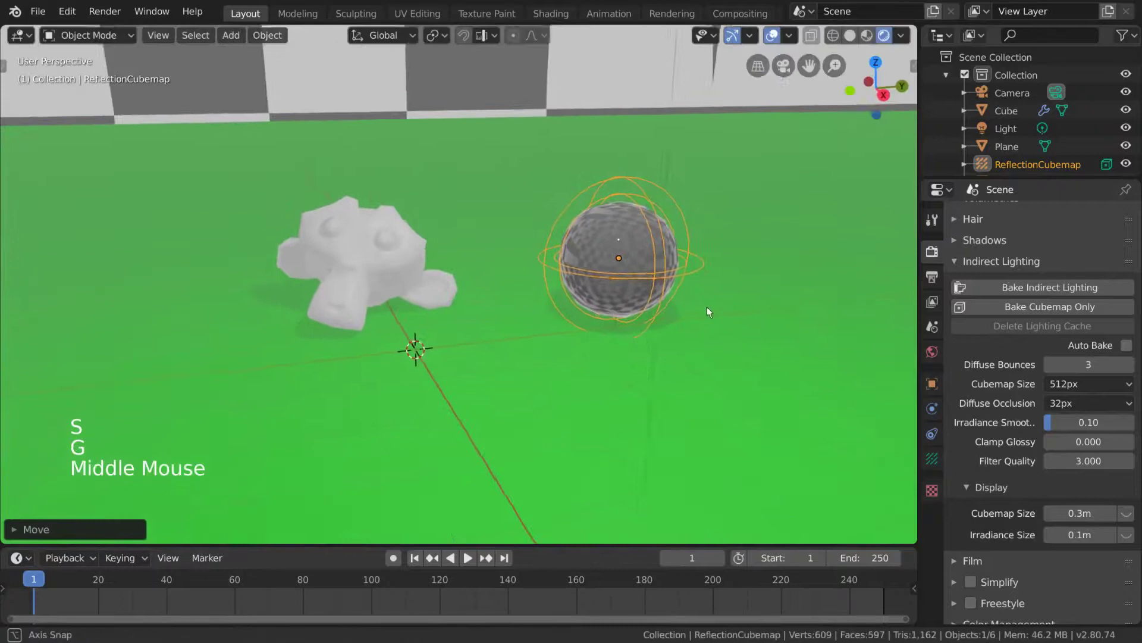
pyautogui.click(1043, 296)
# - Orbit around the sphere to inspect the baked checker-wall reflections
pyautogui.middleClick(667, 336)
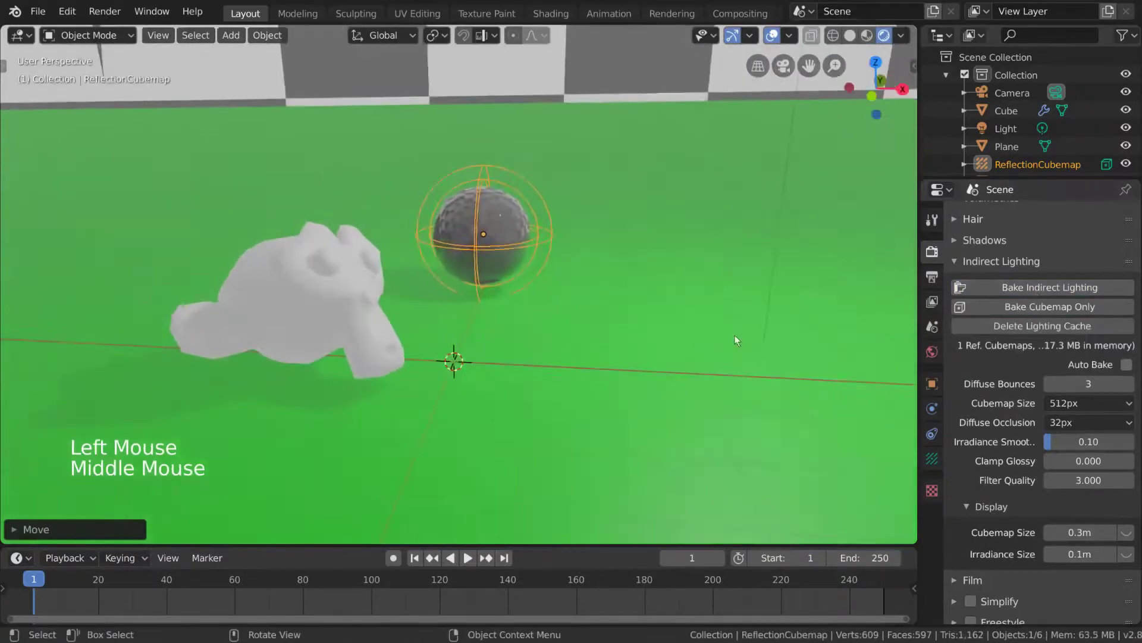
pyautogui.scroll(3)
pyautogui.middleClick(549, 172)
pyautogui.scroll(3)
pyautogui.middleClick(601, 306)
pyautogui.scroll(-3)
pyautogui.middleClick(692, 307)
pyautogui.middleClick(692, 319)
pyautogui.middleClick(557, 298)
pyautogui.middleClick(523, 306)
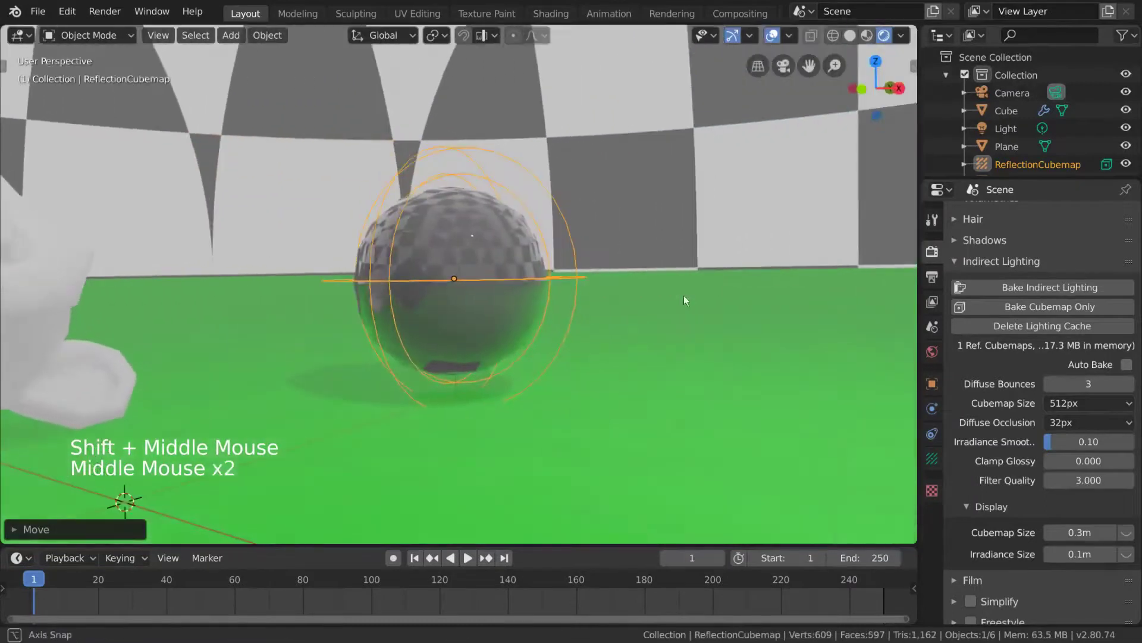
pyautogui.scroll(-3)
pyautogui.middleClick(554, 302)
pyautogui.middleClick(456, 323)
pyautogui.middleClick(551, 320)
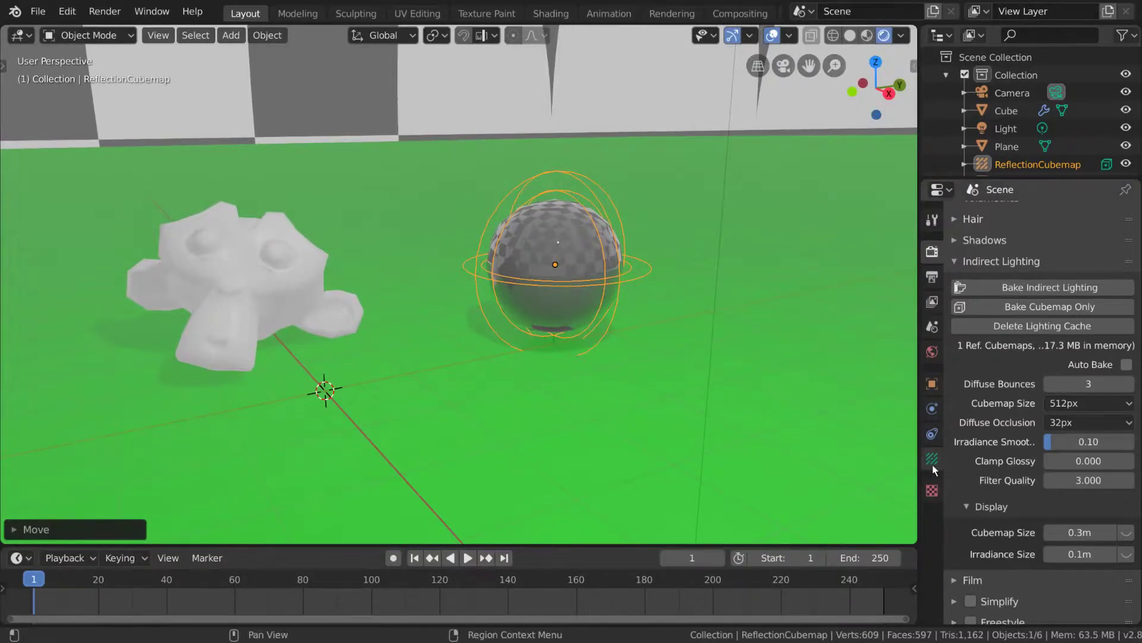
# - Enable the probe's Clipping viewport display and view it in wireframe shading
pyautogui.click(936, 469)
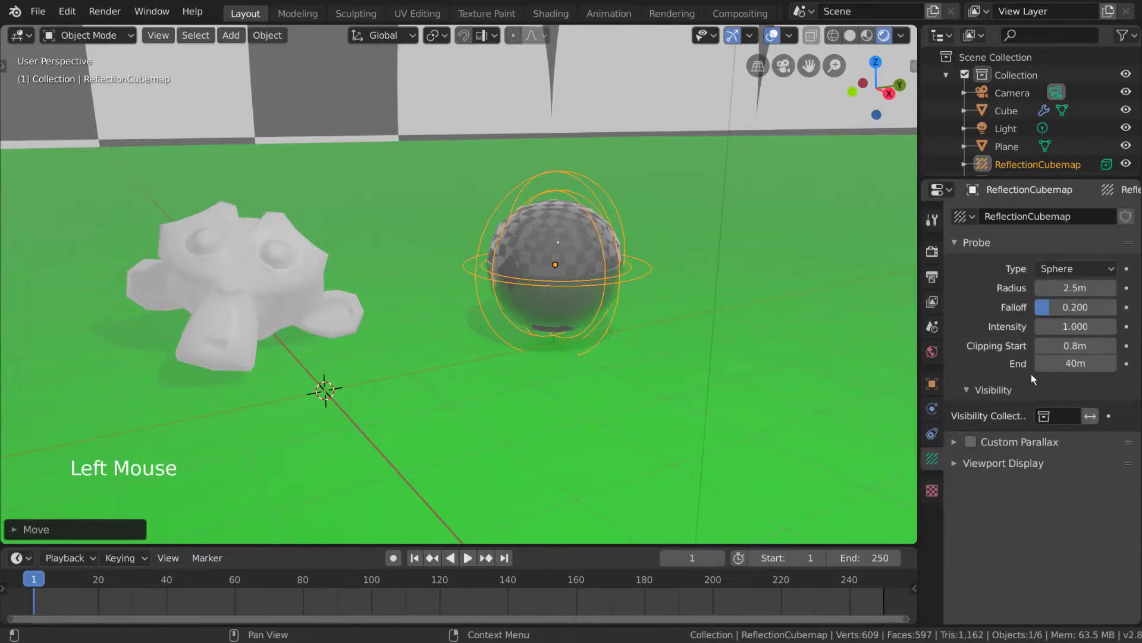
pyautogui.click(1042, 467)
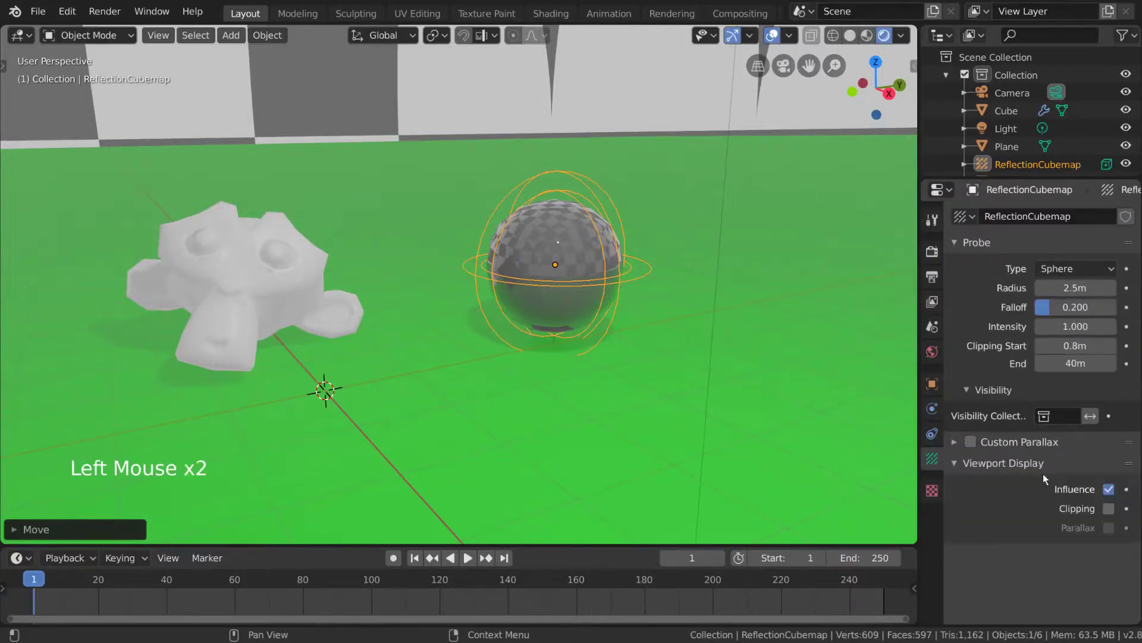
pyautogui.click(1113, 514)
pyautogui.press('z')
pyautogui.middleClick(650, 307)
pyautogui.scroll(3)
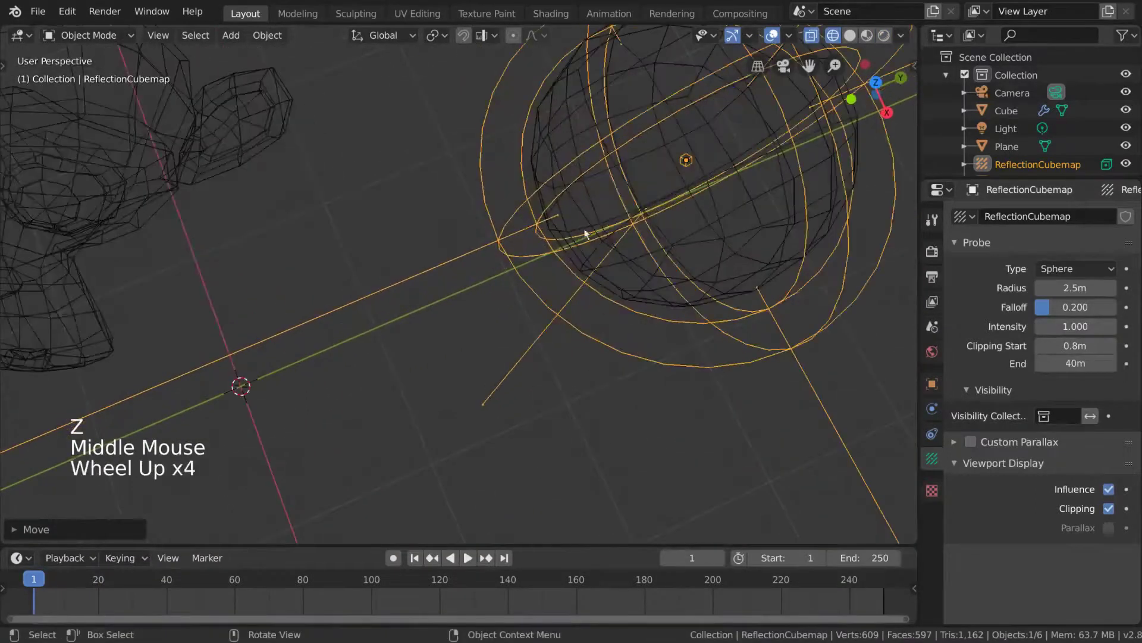
# - Raise the probe's Clipping Start to 0.89 m and return to shaded preview
pyautogui.scroll(-3)
pyautogui.middleClick(661, 342)
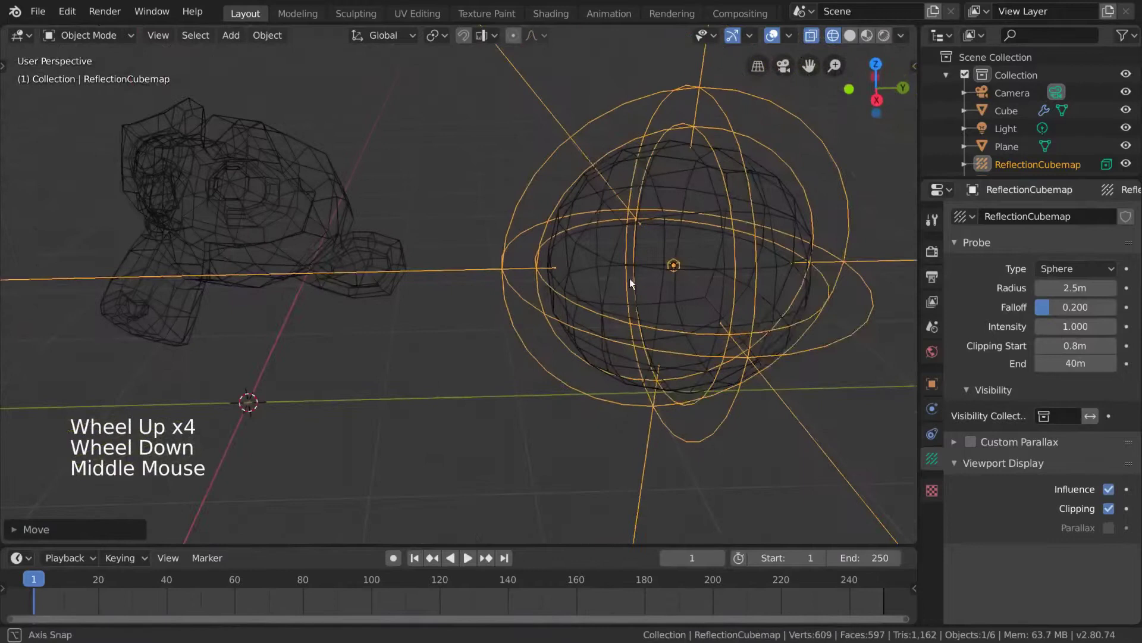
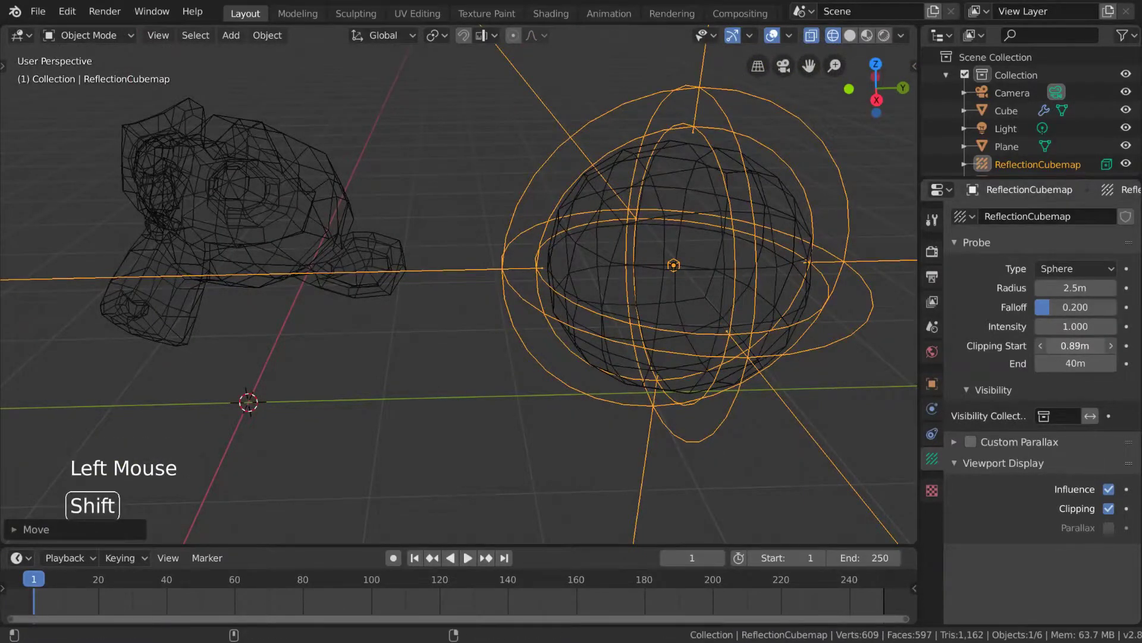
pyautogui.middleClick(737, 353)
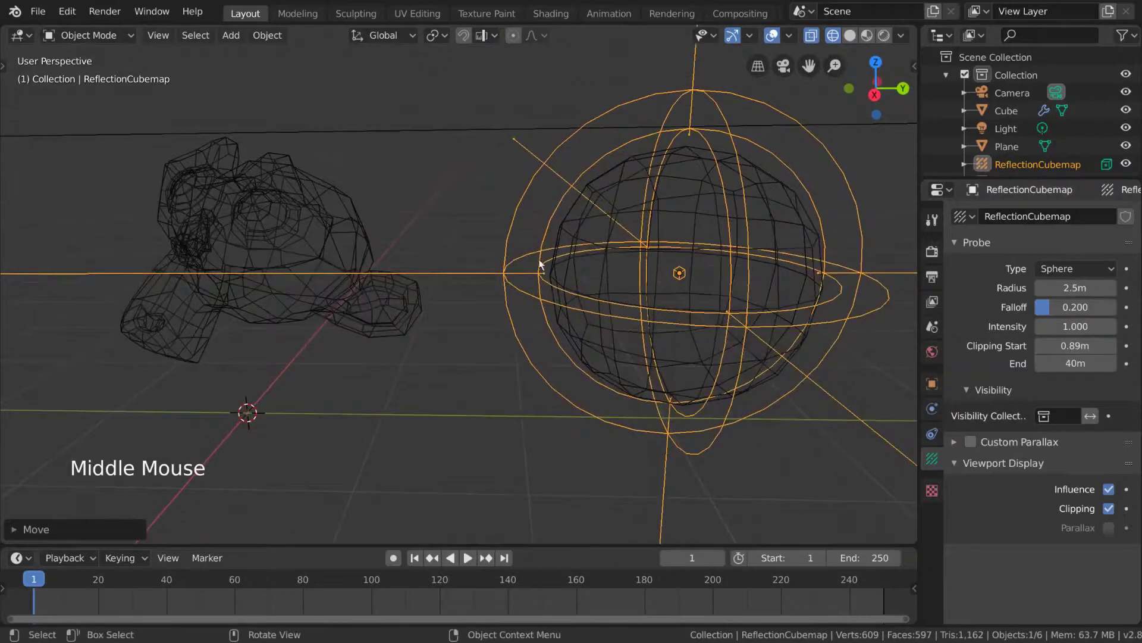
pyautogui.middleClick(578, 371)
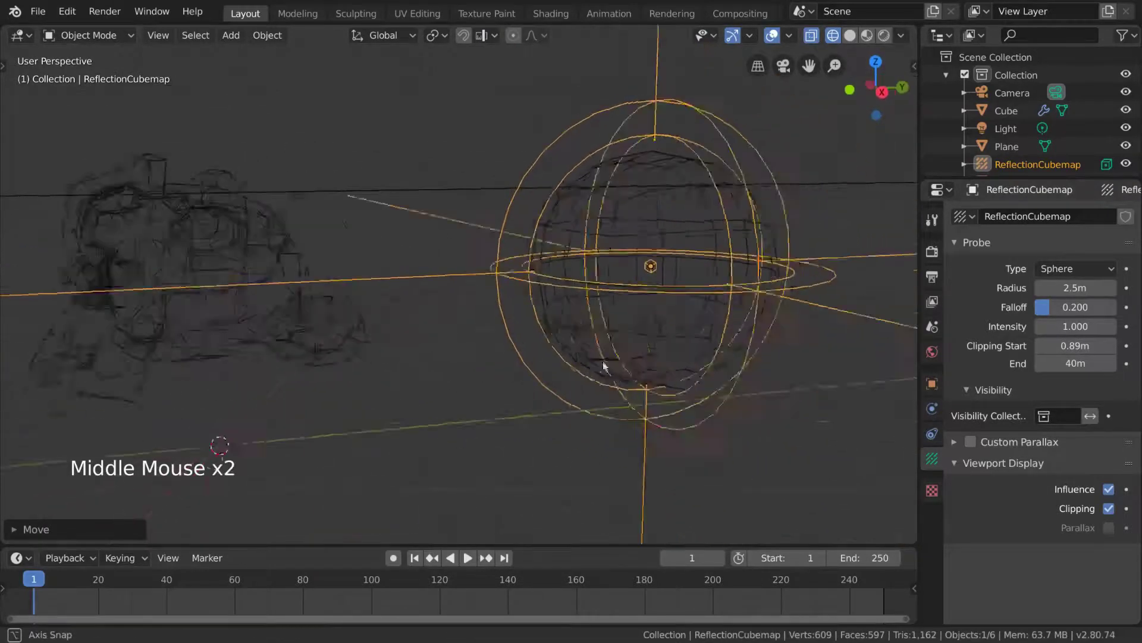
pyautogui.press('z')
pyautogui.scroll(-3)
pyautogui.middleClick(628, 309)
# - Rebake indirect lighting from the Render Properties Indirect Lighting panel
pyautogui.click(937, 252)
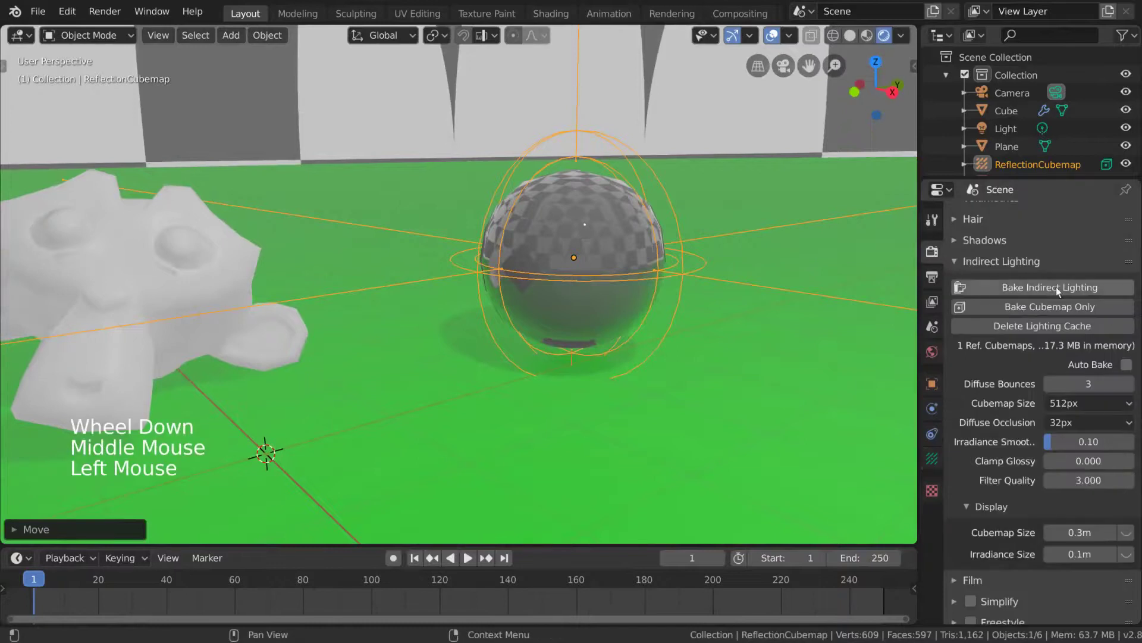
pyautogui.click(1044, 292)
pyautogui.middleClick(552, 276)
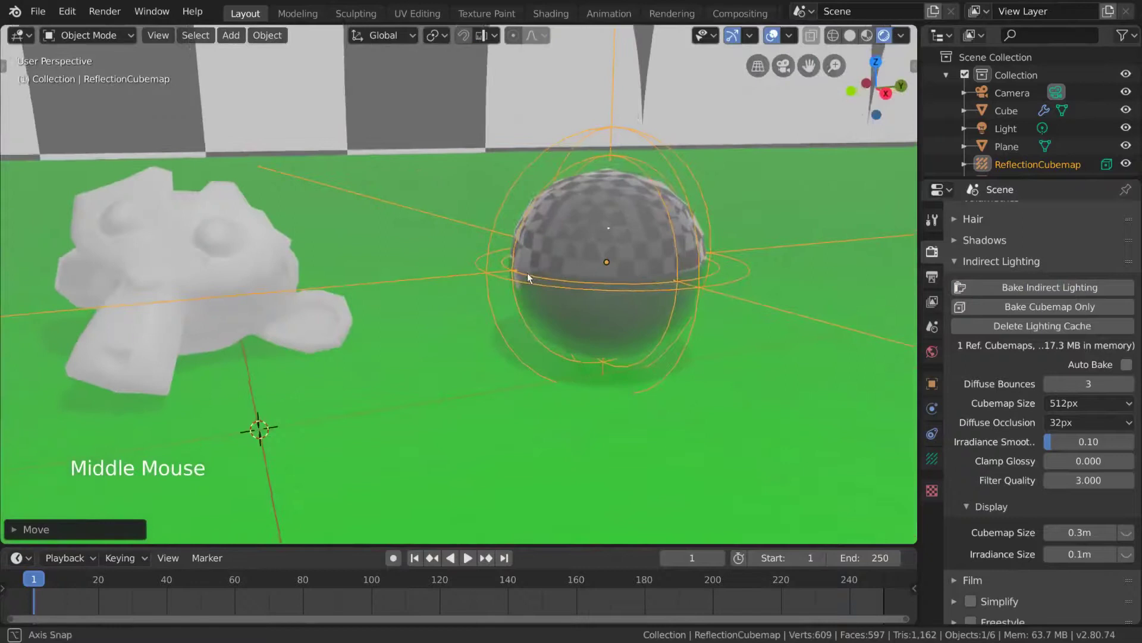
pyautogui.scroll(-3)
pyautogui.middleClick(521, 284)
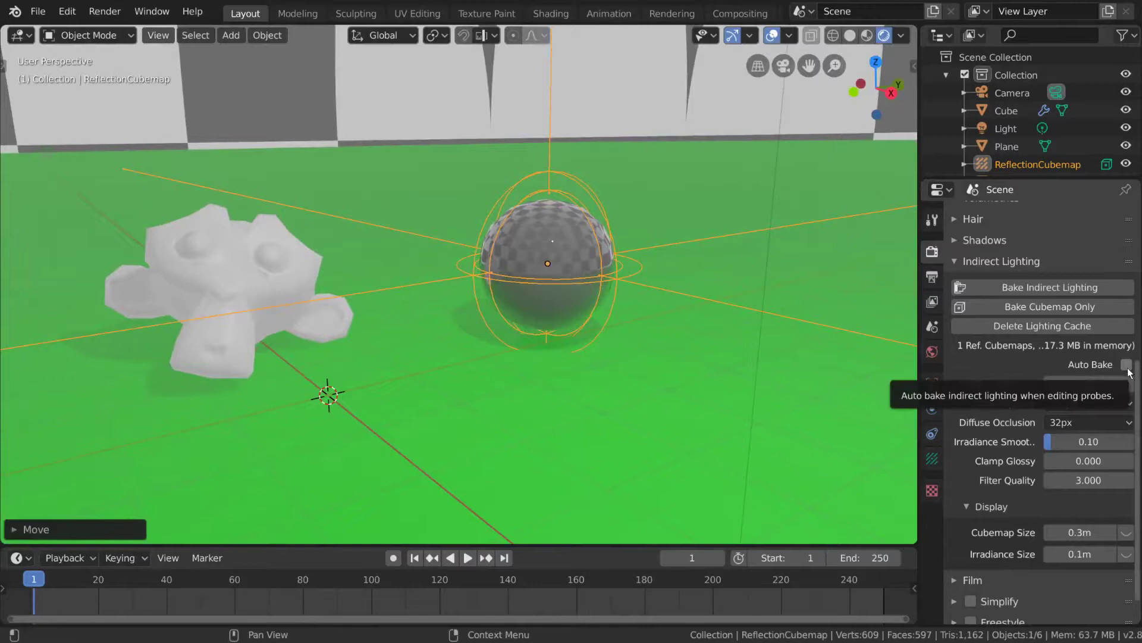
# - Turn on Auto Bake so indirect lighting refreshes as objects move
pyautogui.click(1132, 371)
pyautogui.middleClick(738, 370)
pyautogui.press('g')
pyautogui.middleClick(677, 359)
pyautogui.press('g')
pyautogui.middleClick(650, 381)
# - Select Suzanne and move her closer to the sphere to see the reflection update
pyautogui.click(244, 270)
pyautogui.middleClick(484, 316)
pyautogui.press('g')
pyautogui.middleClick(614, 329)
pyautogui.press('g')
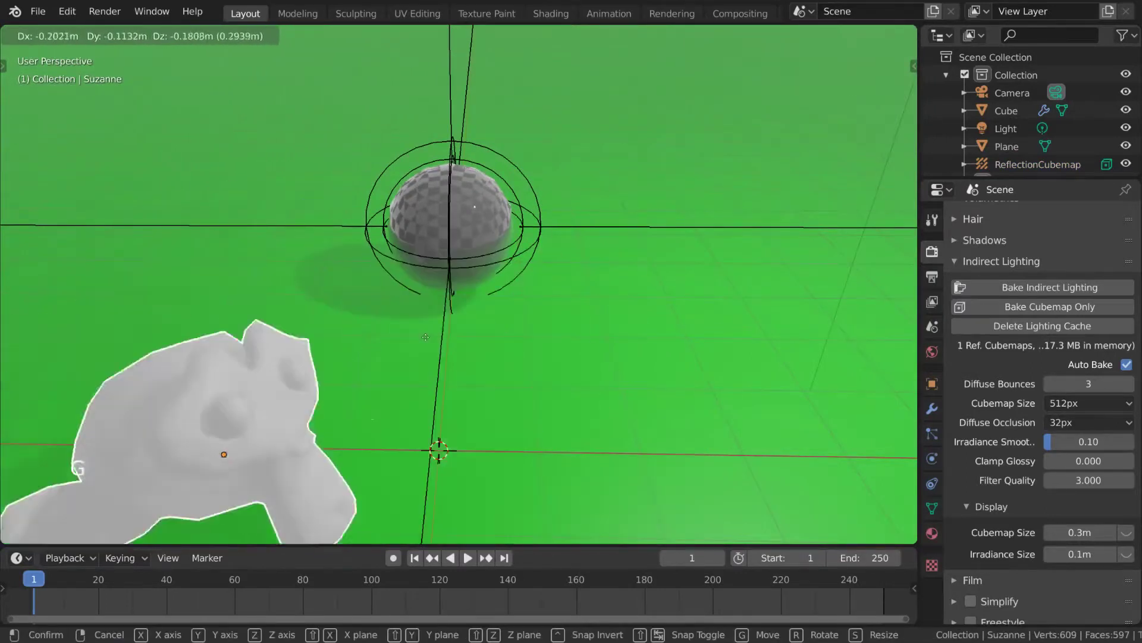
pyautogui.middleClick(539, 288)
pyautogui.scroll(-3)
pyautogui.middleClick(476, 272)
# - Select the floor plane and add a Reflection Plane light probe over it
pyautogui.click(895, 473)
pyautogui.click(930, 545)
pyautogui.click(1090, 451)
pyautogui.press('shift+a')
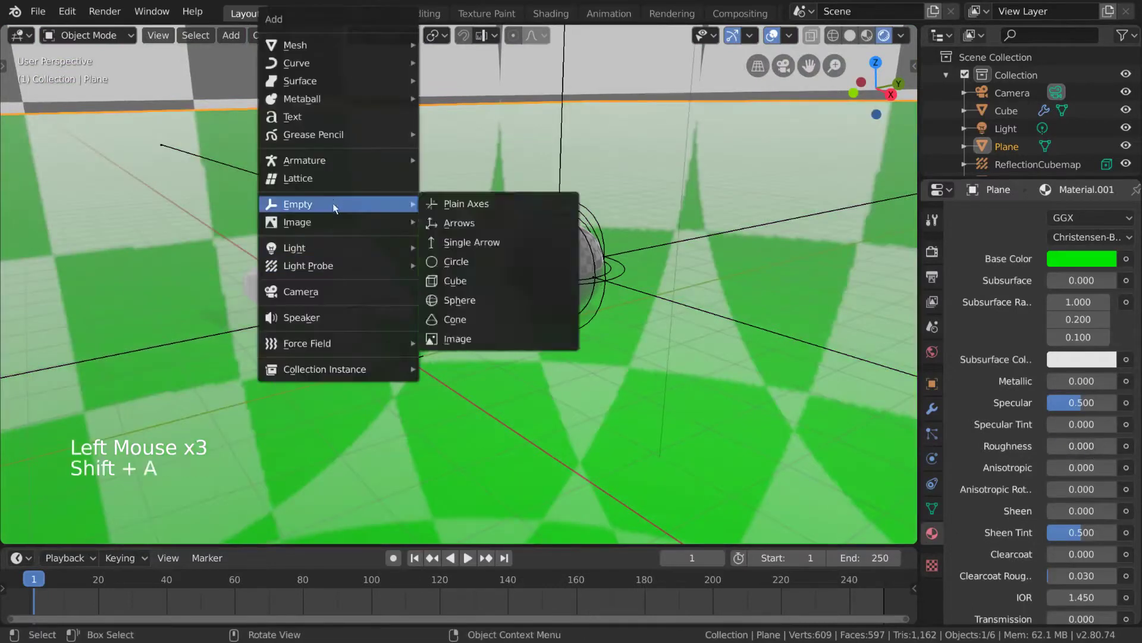
pyautogui.press('s')
# - Raise the reflection plane along Z and move Suzanne across the floor
pyautogui.press('g')
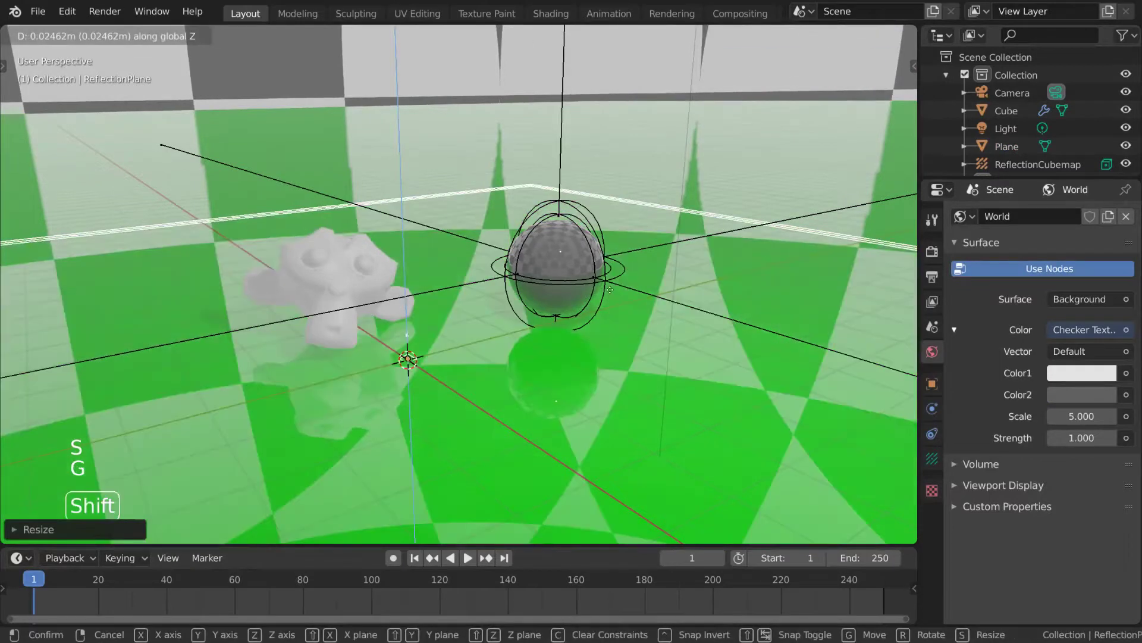
pyautogui.click(326, 274)
pyautogui.press('g')
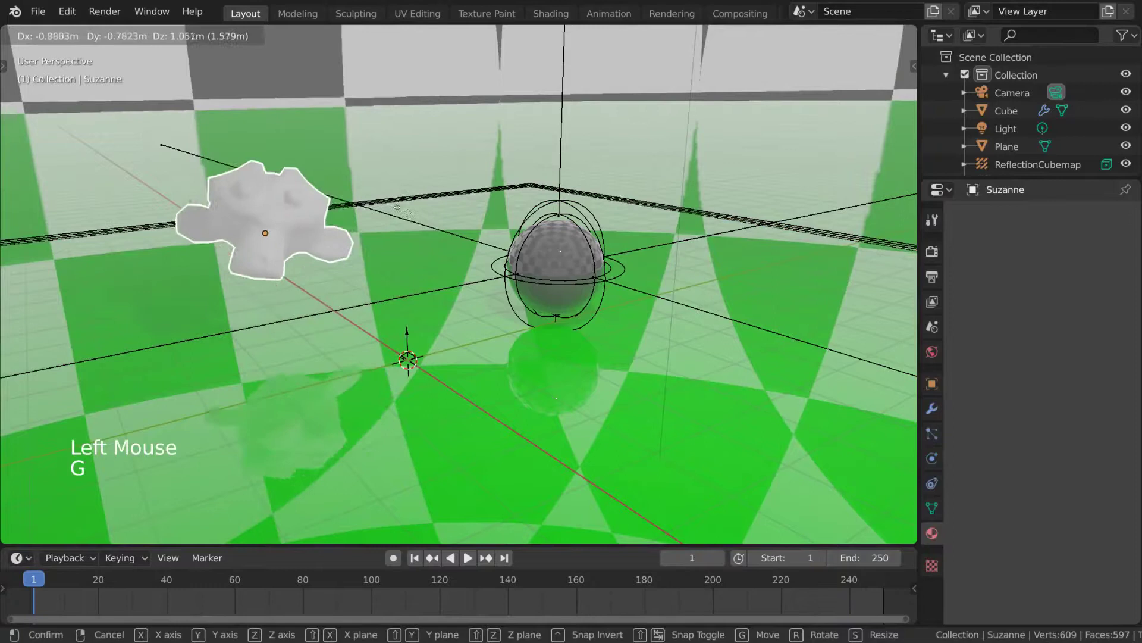